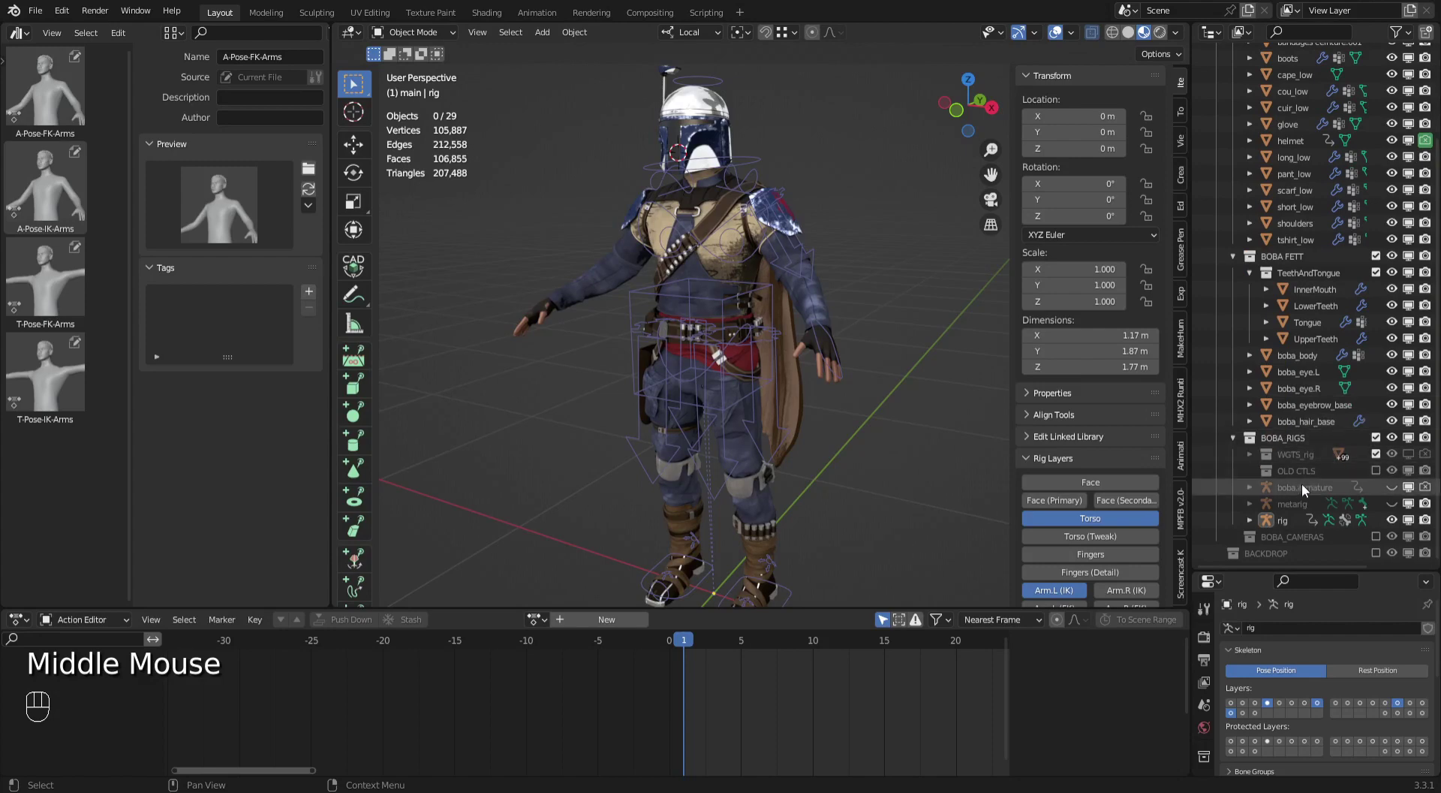
# Select the rig with the inner mouth, teeth and tongue meshes and isolate them in the viewport.
pyautogui.click(1290, 536)
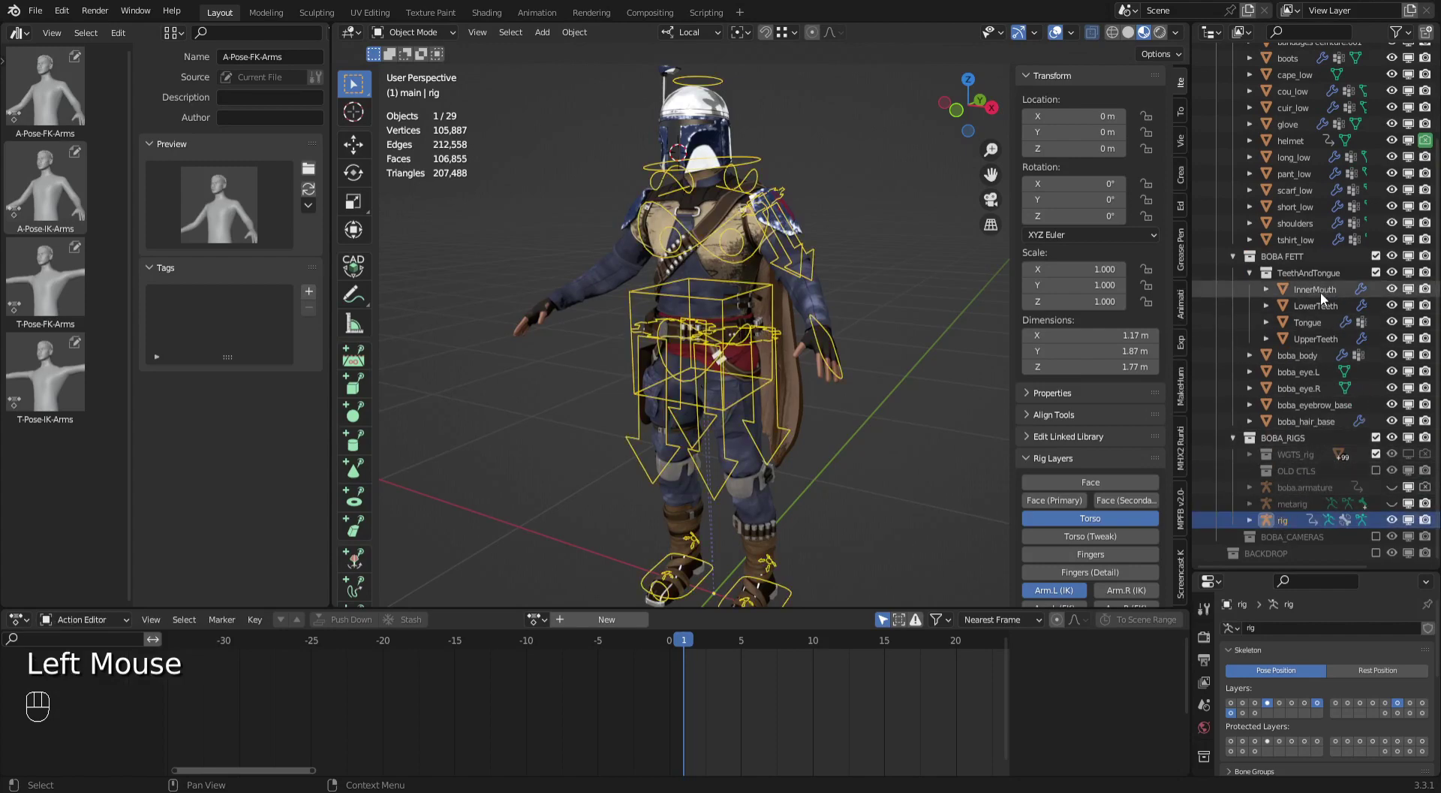
pyautogui.click(1329, 296)
pyautogui.click(1313, 330)
pyautogui.click(1314, 349)
pyautogui.press('shift+h')
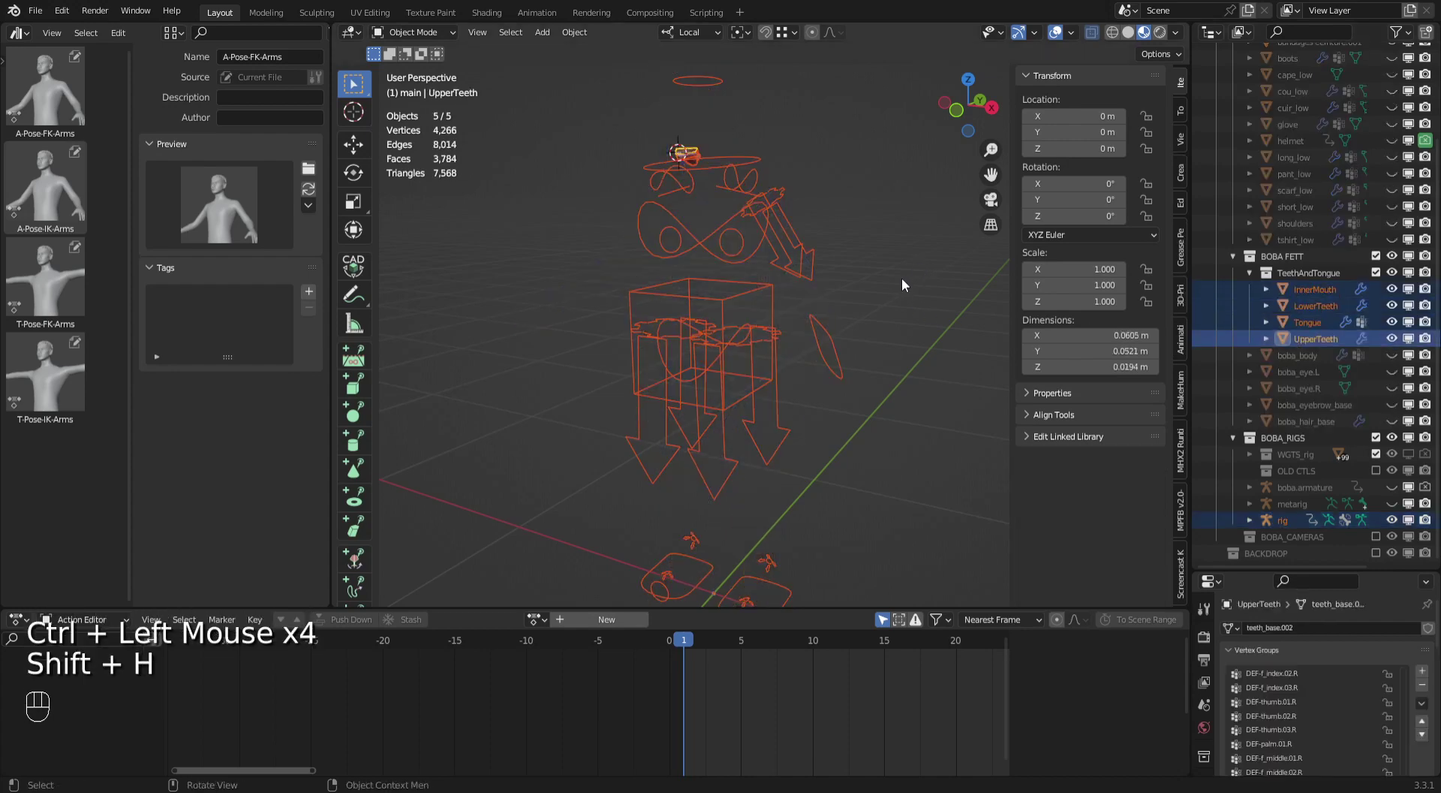
pyautogui.click(905, 288)
# Show only the rig's deformation bone layer and frame the view on the mouth and teeth.
pyautogui.moveTo(864, 322); pyautogui.dragTo(782, 357)
pyautogui.click(741, 335)
pyautogui.click(1402, 723)
pyautogui.moveTo(814, 295); pyautogui.dragTo(858, 399)
pyautogui.moveTo(808, 387); pyautogui.dragTo(731, 405)
pyautogui.moveTo(743, 398); pyautogui.dragTo(835, 329)
pyautogui.moveTo(734, 374); pyautogui.dragTo(849, 361)
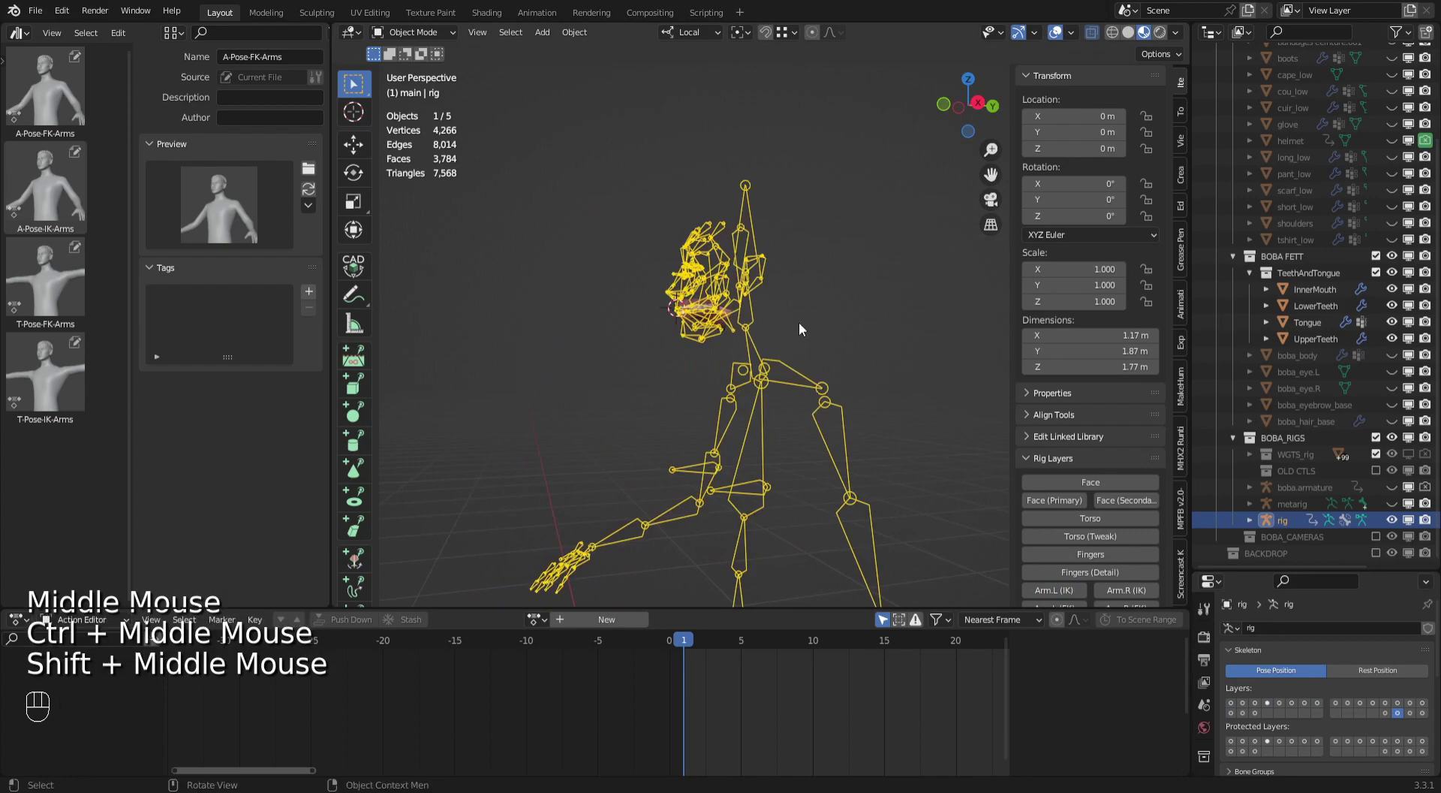
pyautogui.moveTo(815, 346); pyautogui.dragTo(853, 308)
pyautogui.moveTo(823, 349); pyautogui.dragTo(819, 401)
pyautogui.moveTo(832, 382); pyautogui.dragTo(873, 350)
pyautogui.moveTo(888, 344); pyautogui.dragTo(959, 310)
# Hide the InnerMouth, UpperTeeth and LowerTeeth meshes, leaving only the tongue visible.
pyautogui.click(937, 371)
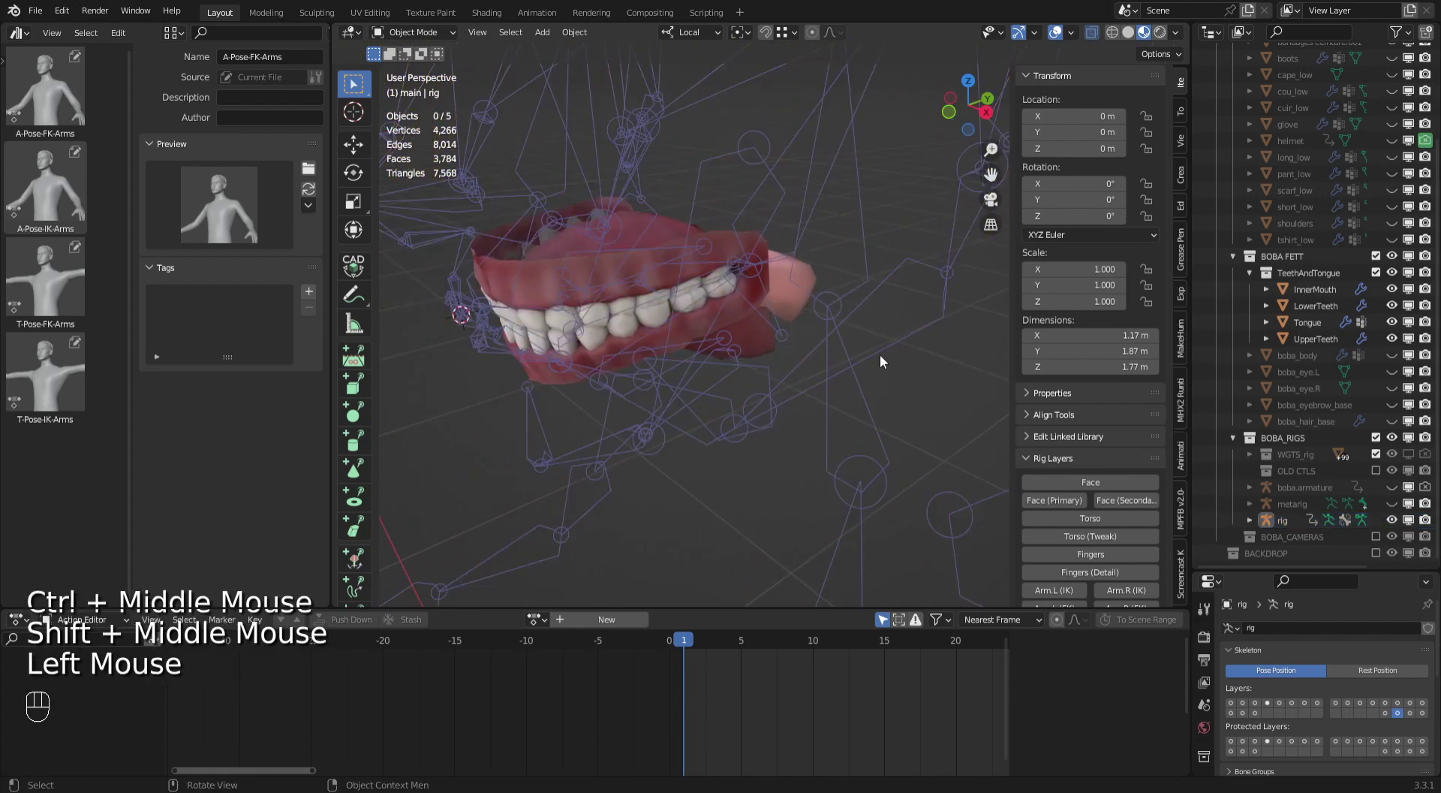
pyautogui.middleClick(793, 412)
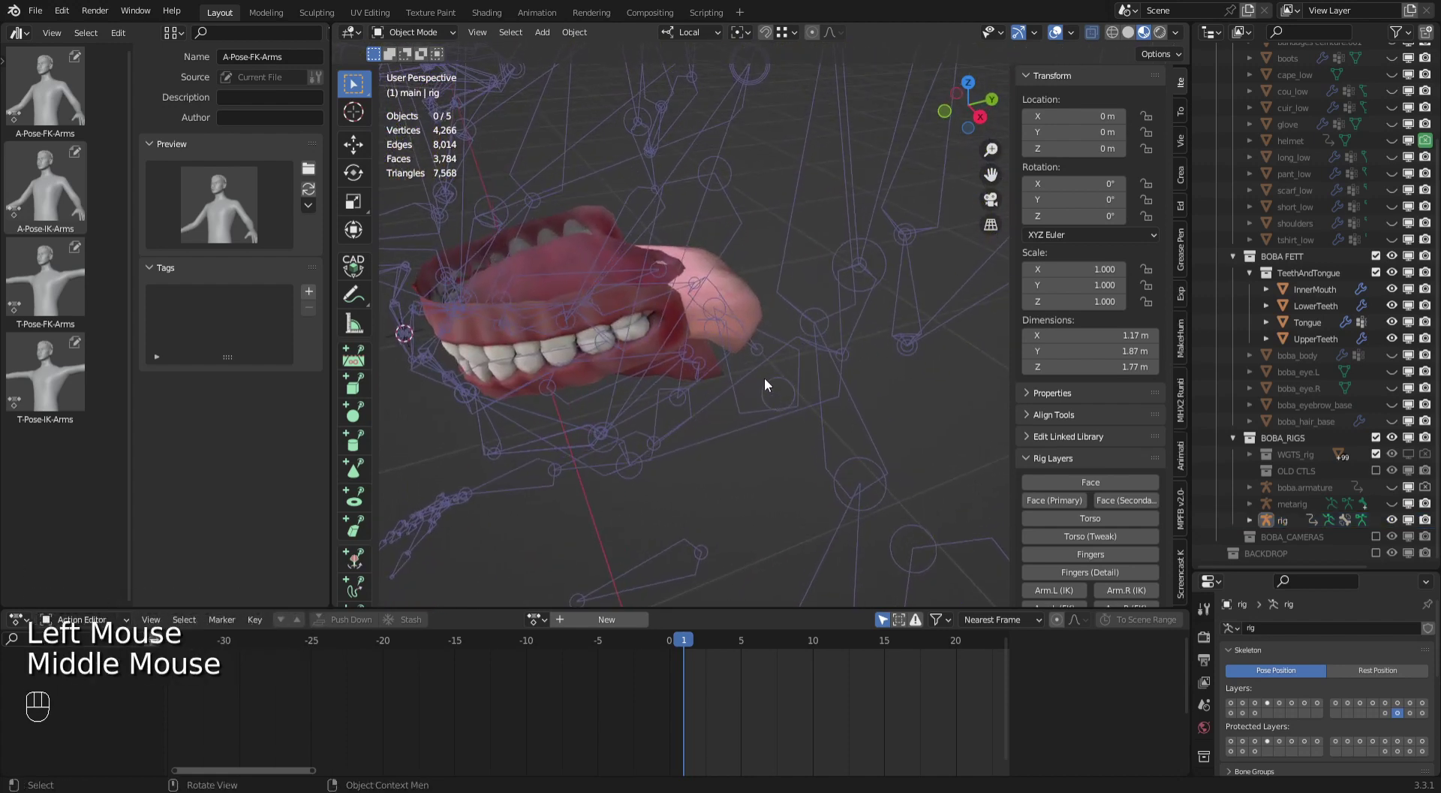
pyautogui.click(678, 325)
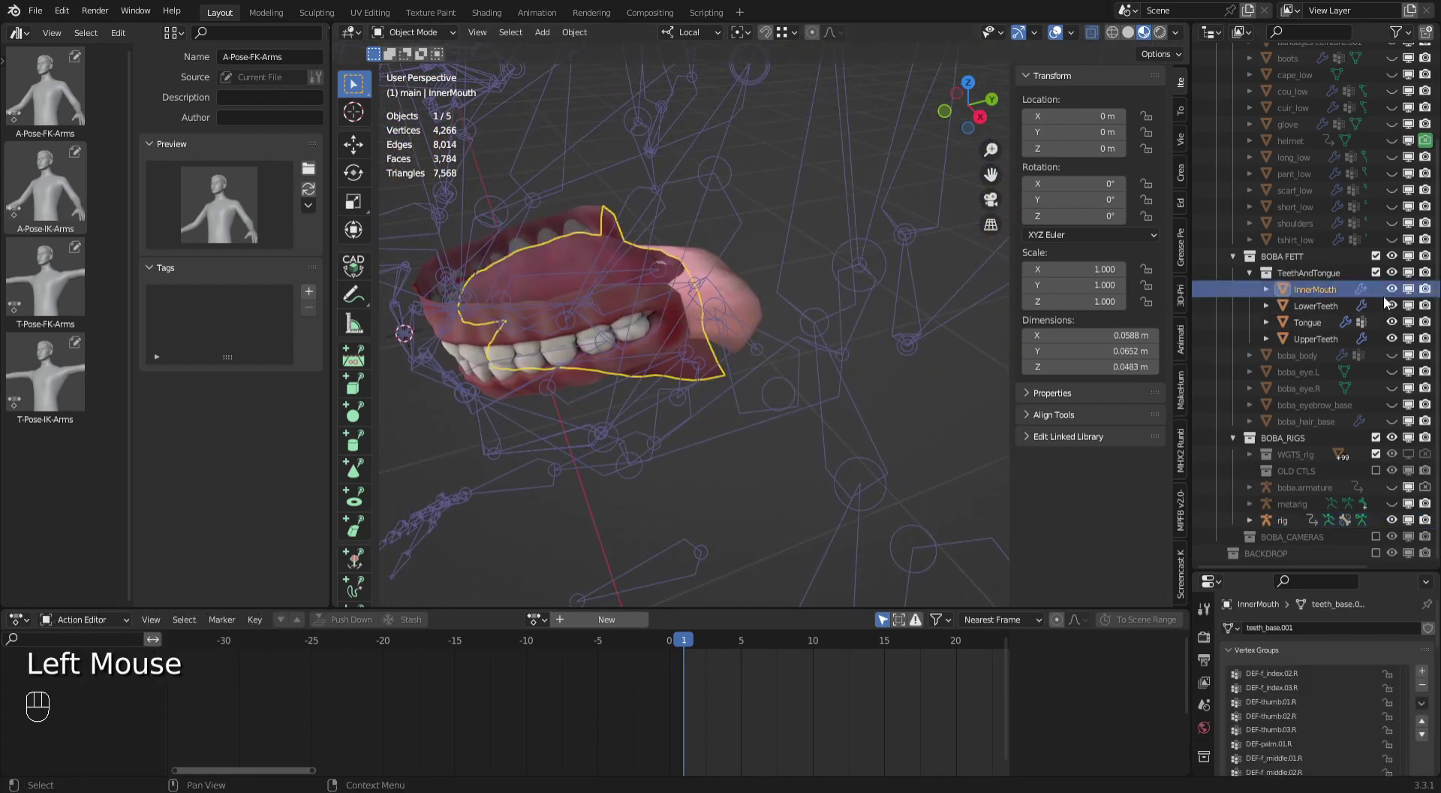
pyautogui.click(1398, 295)
pyautogui.click(1397, 308)
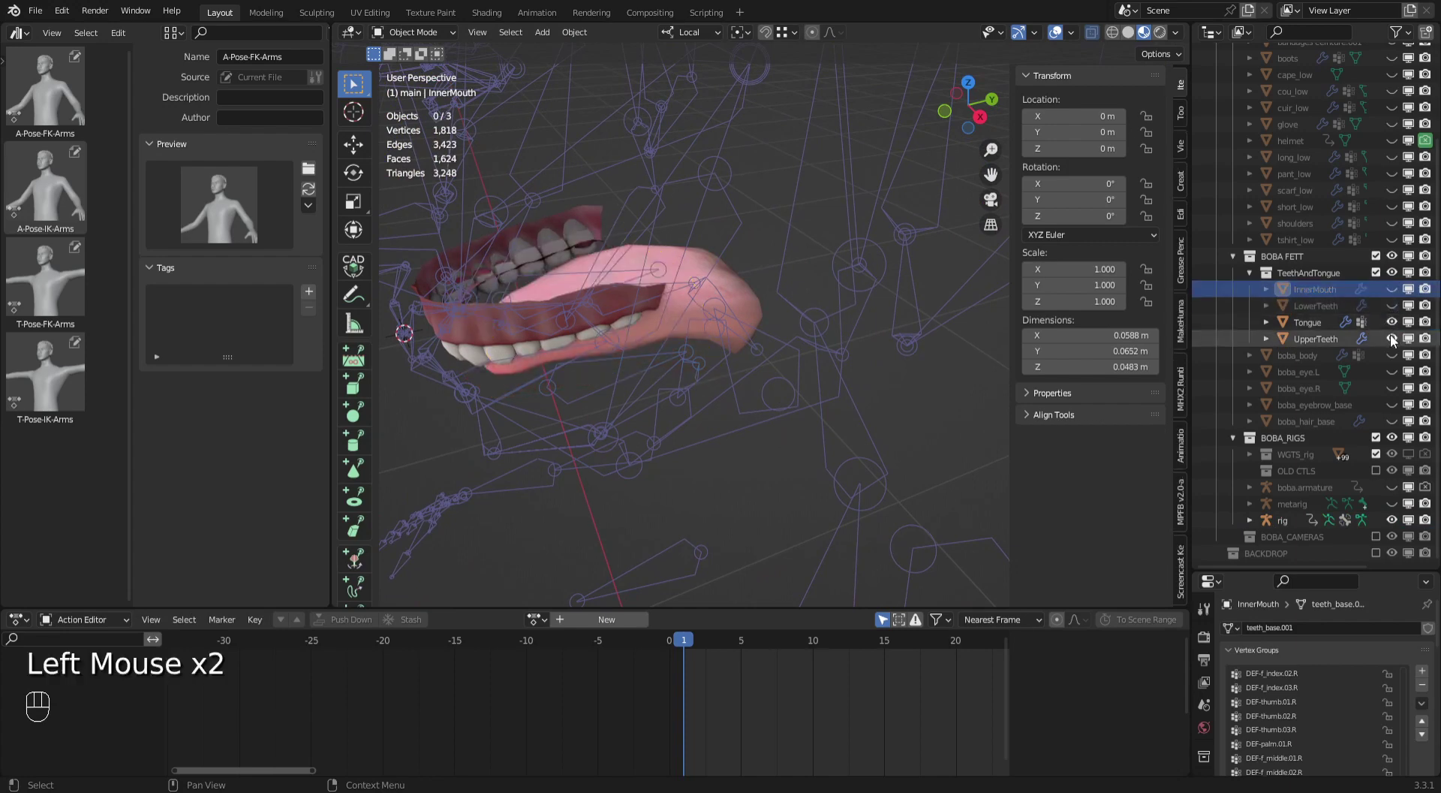
pyautogui.click(1394, 343)
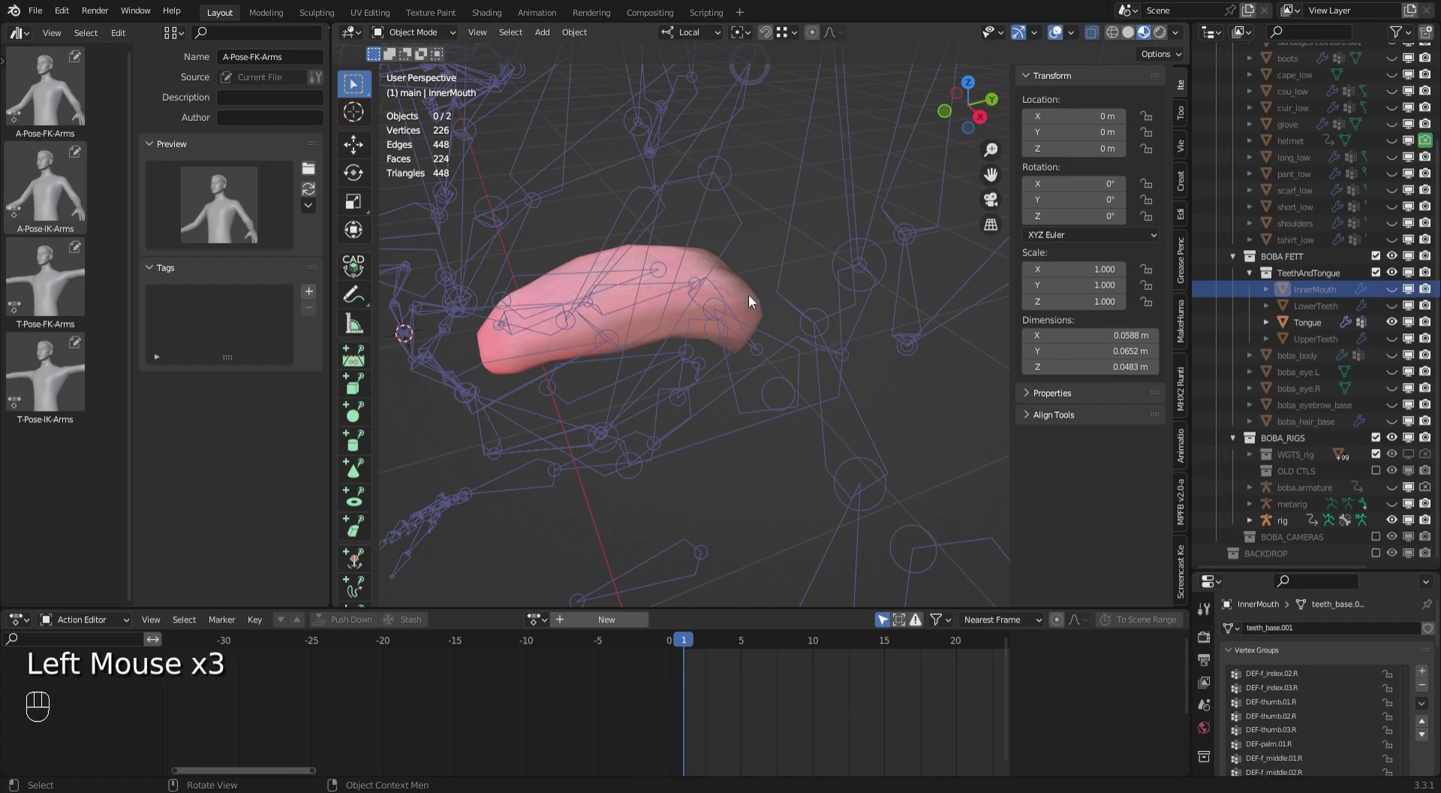
# Select the Tongue mesh together with the rig.
pyautogui.click(747, 301)
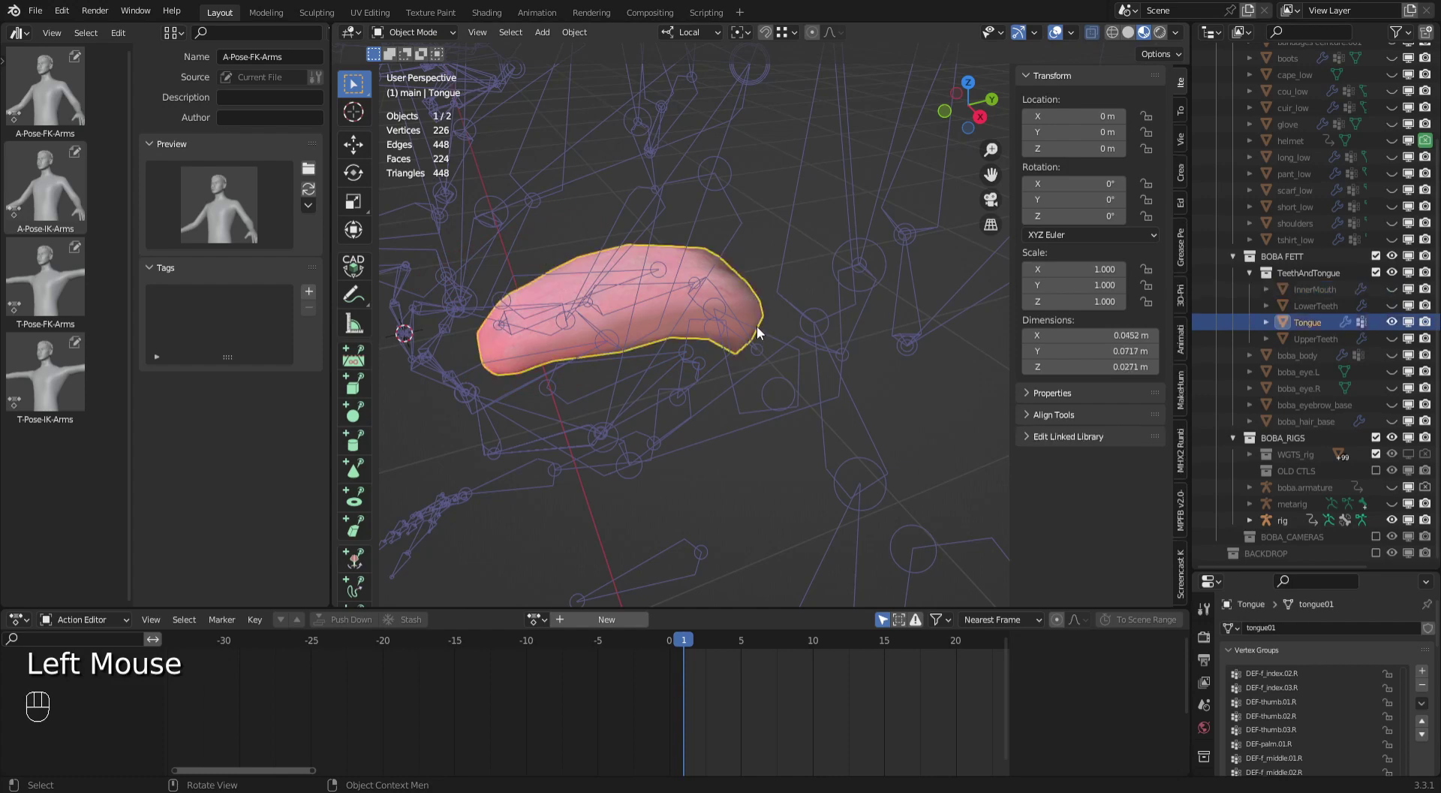
pyautogui.moveTo(765, 333); pyautogui.dragTo(665, 323)
pyautogui.click(616, 313)
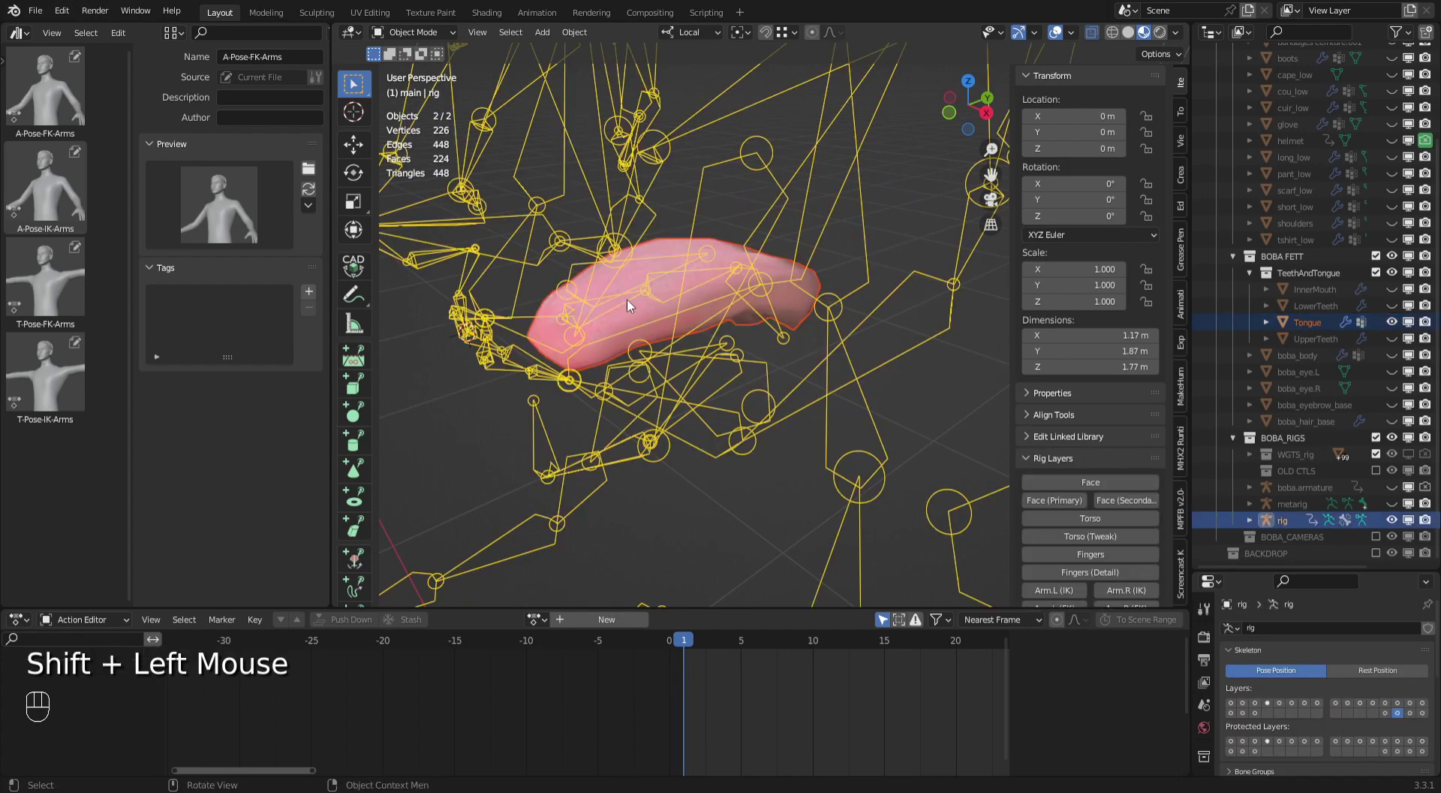
# In Pose Mode select the chain of three tongue deformation bones over the tongue mesh.
pyautogui.moveTo(420, 32); pyautogui.dragTo(446, 101)
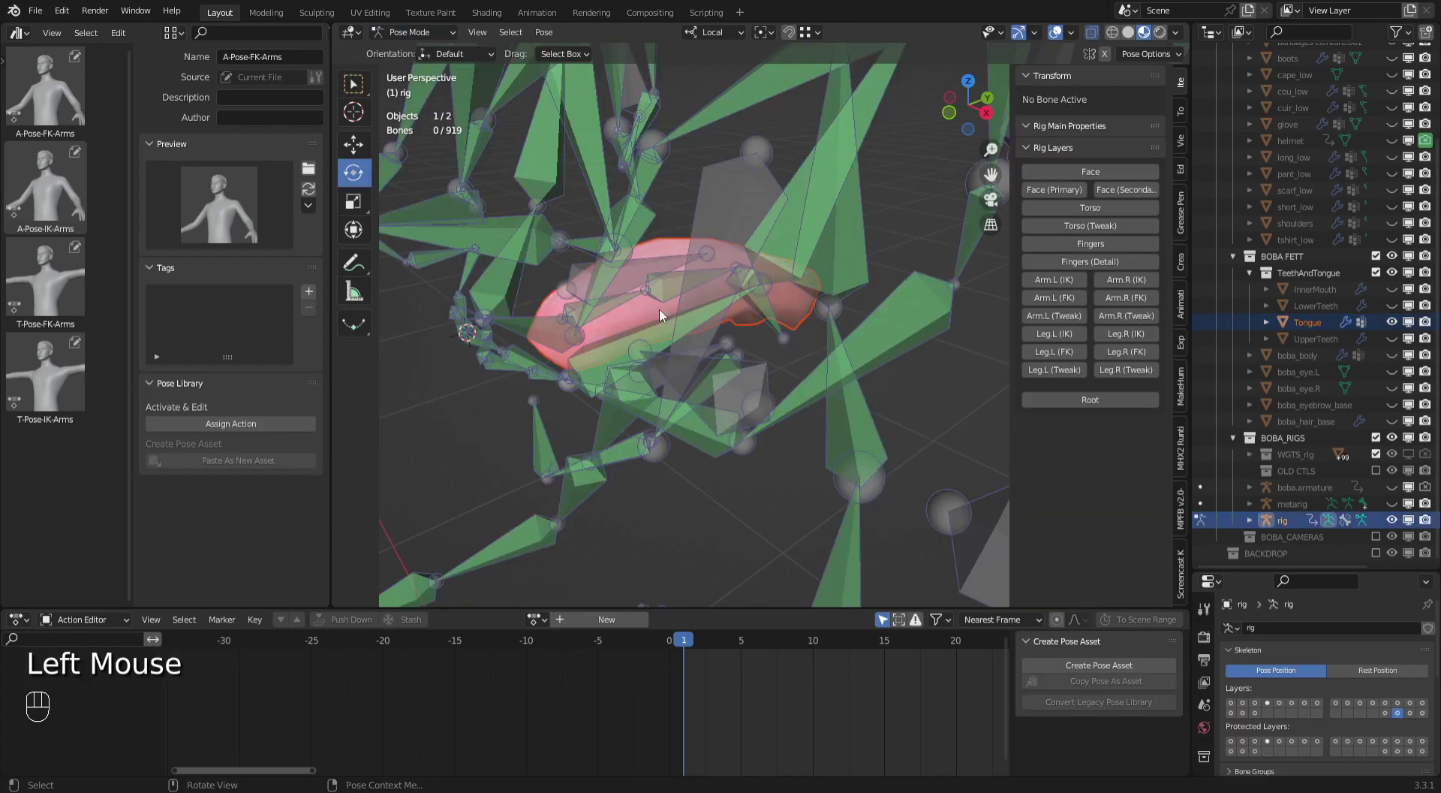
pyautogui.click(622, 307)
pyautogui.click(681, 296)
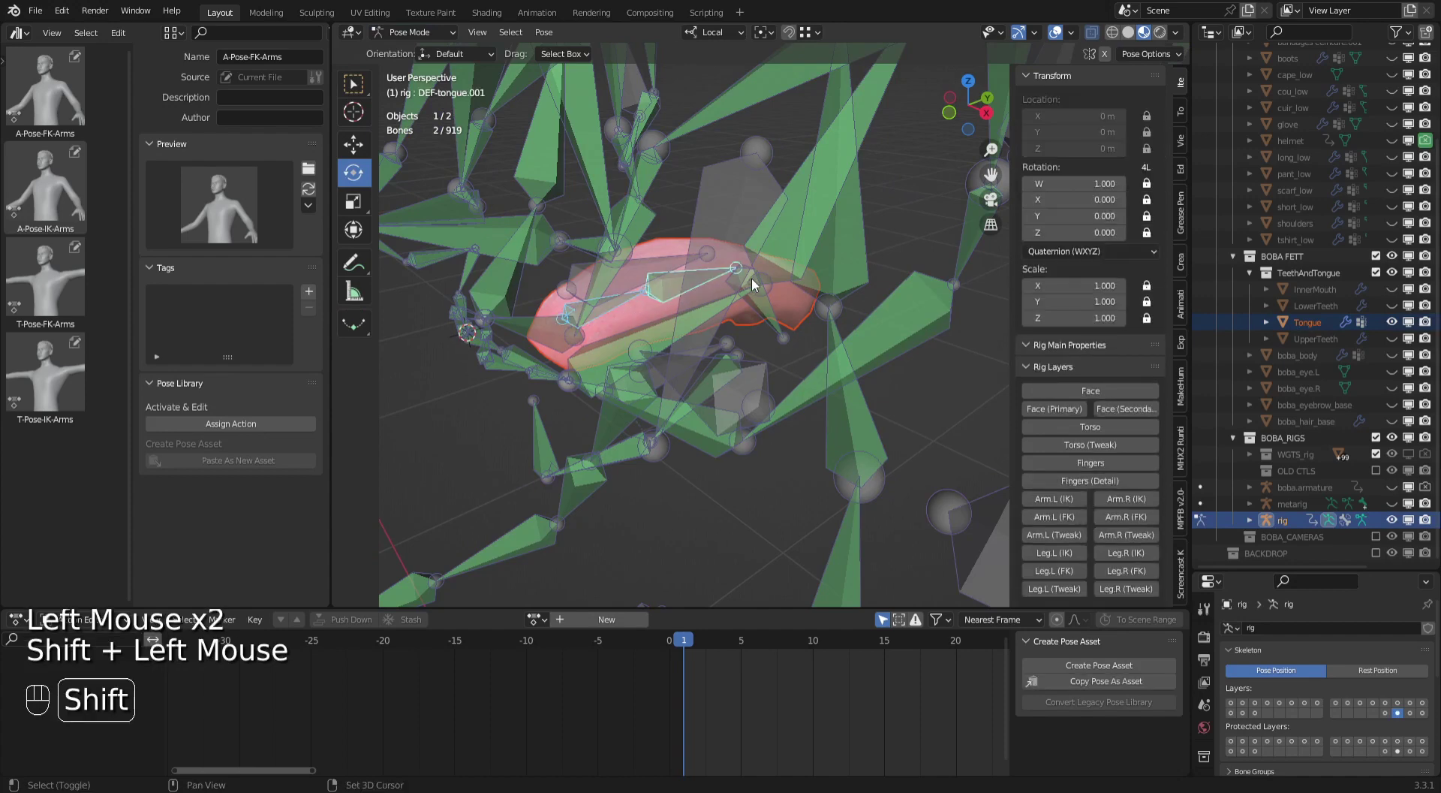
pyautogui.click(755, 283)
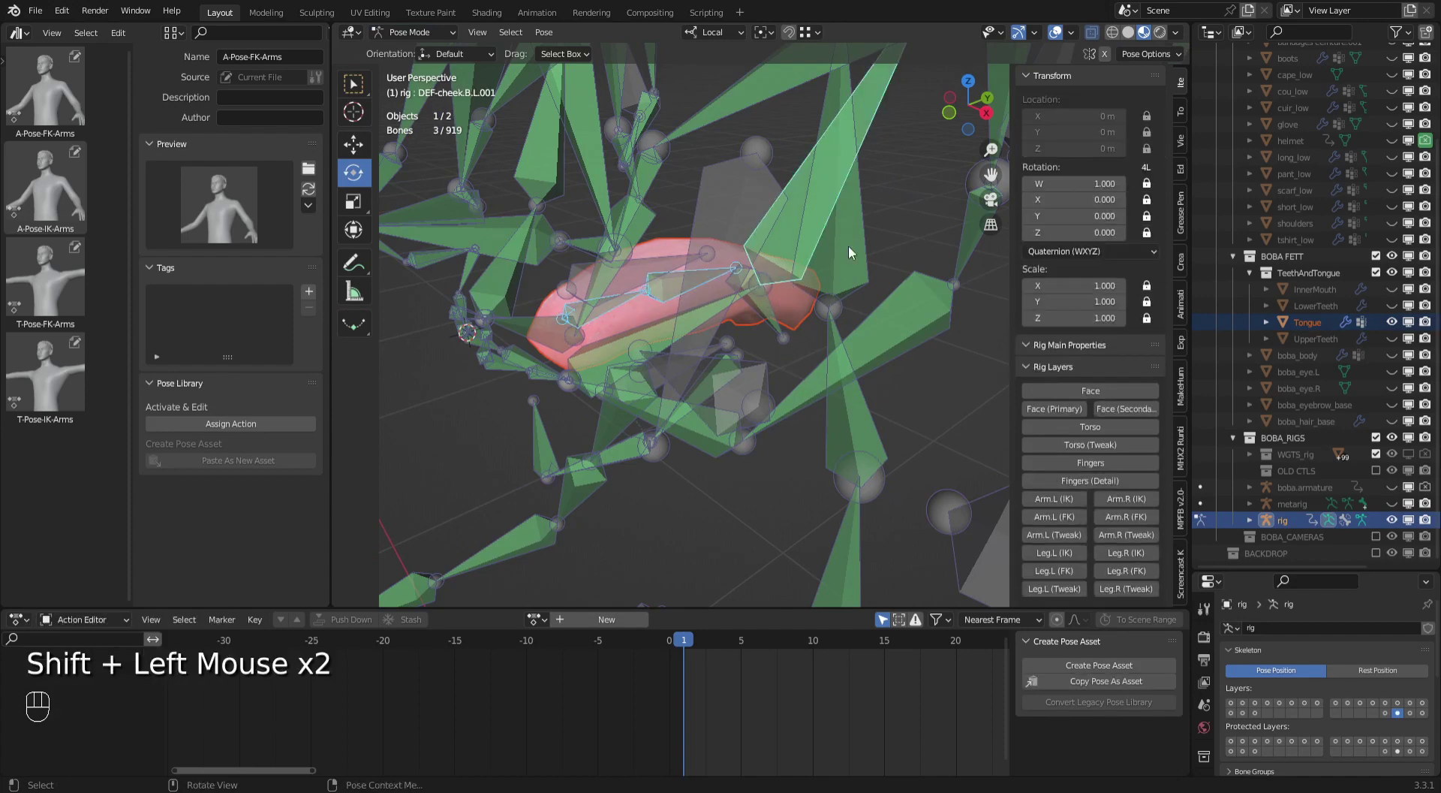
pyautogui.click(903, 193)
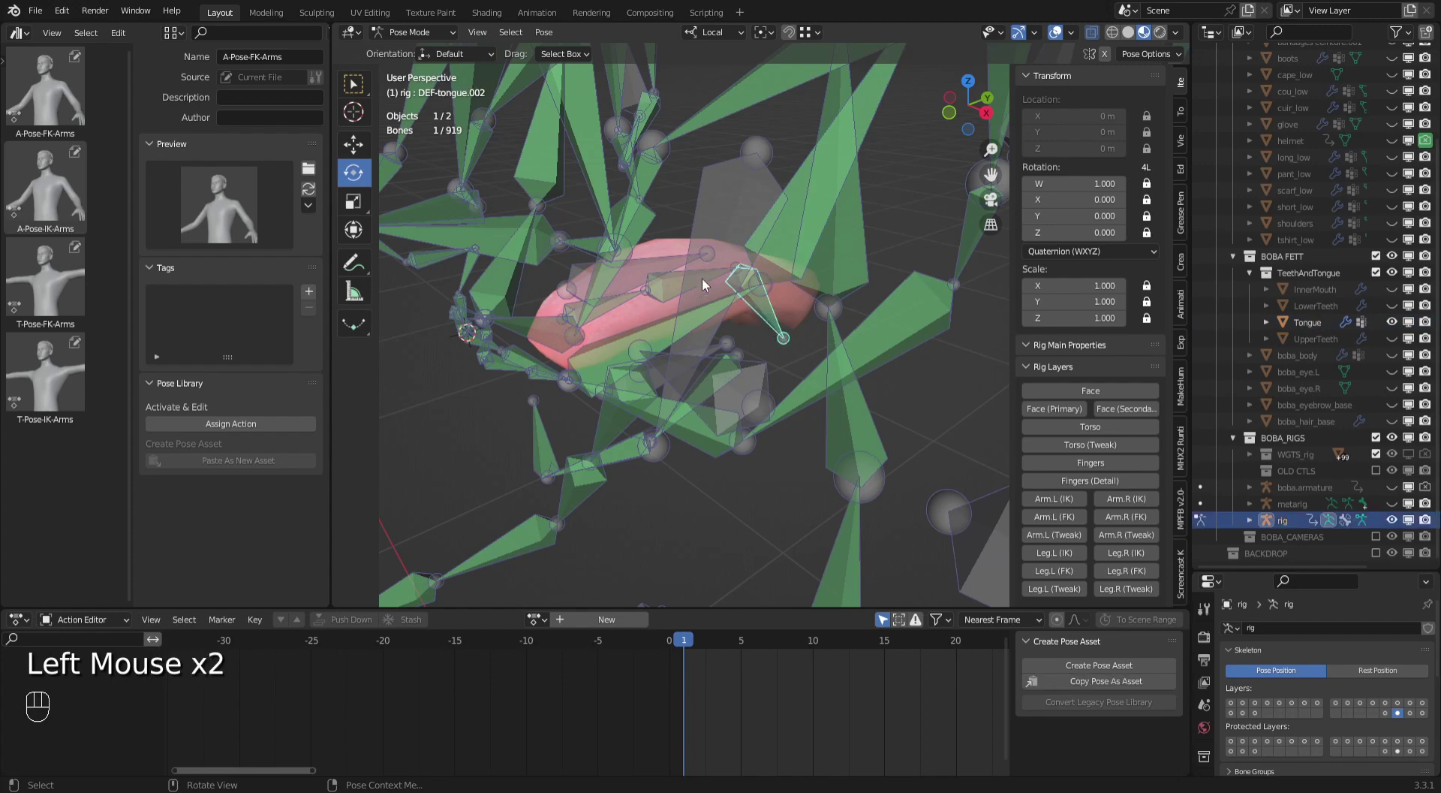
pyautogui.doubleClick(694, 285)
pyautogui.click(610, 311)
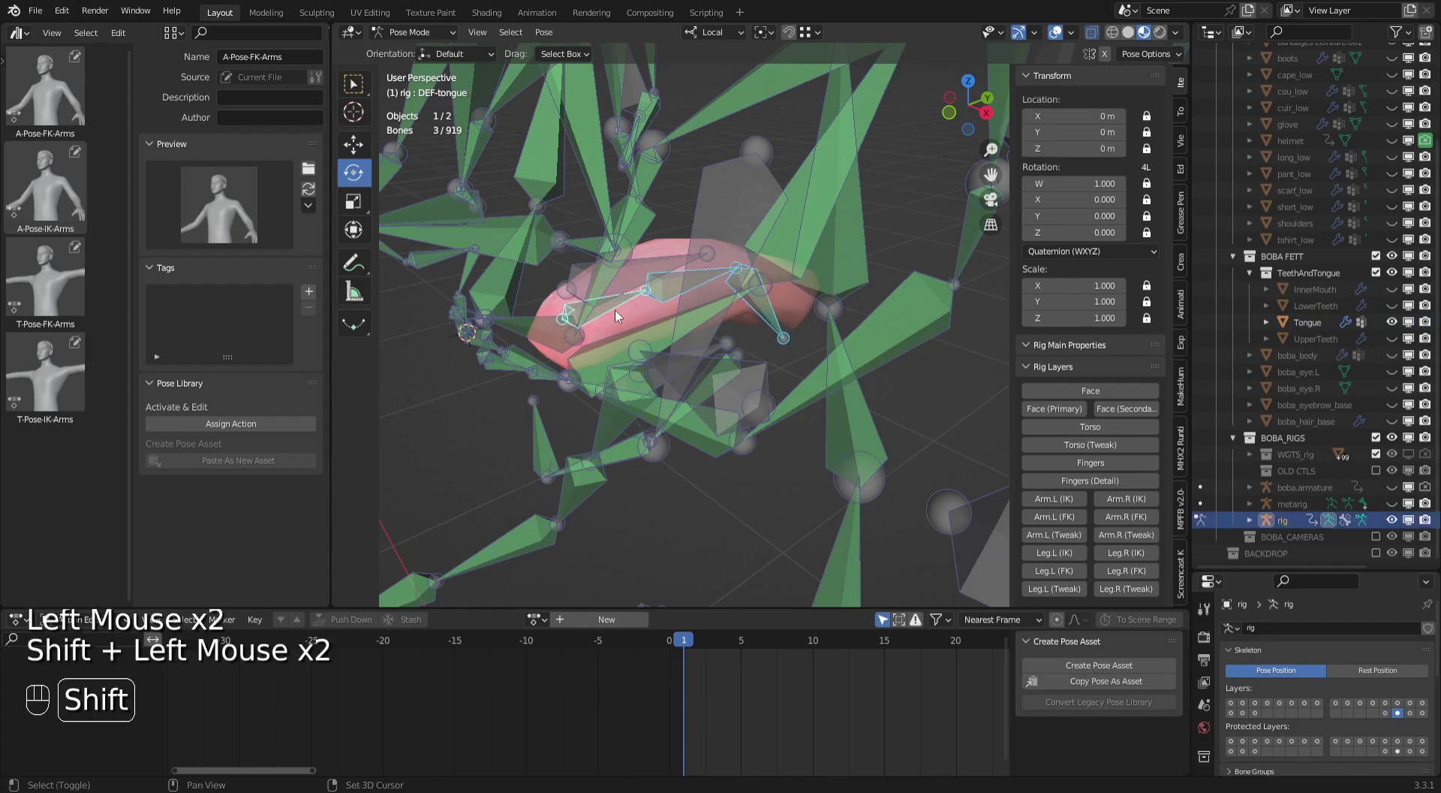
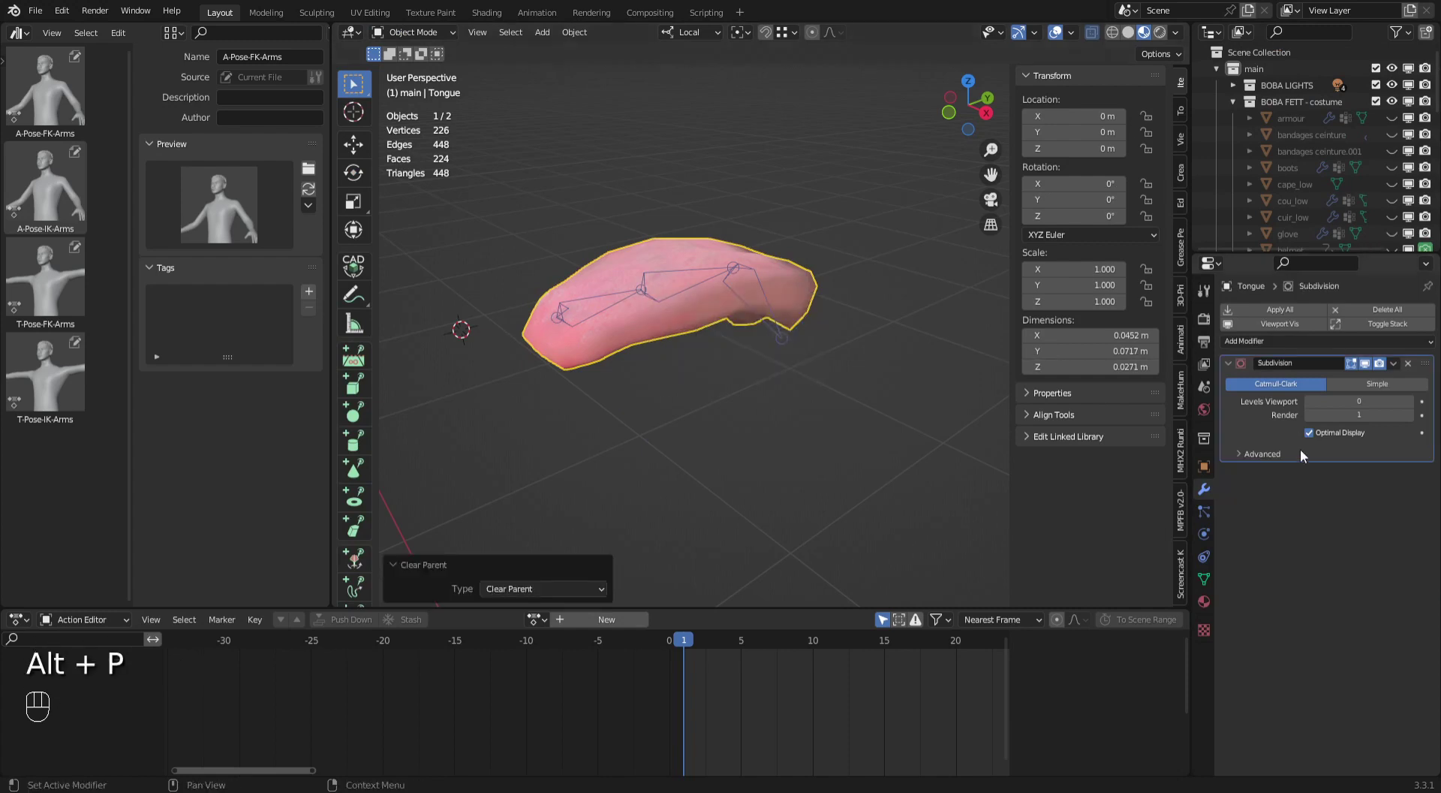
# Clear the tongue's old vertex groups and re-parent it to the rig with empty bone groups.
pyautogui.click(1208, 590)
pyautogui.moveTo(1431, 393); pyautogui.dragTo(1358, 544)
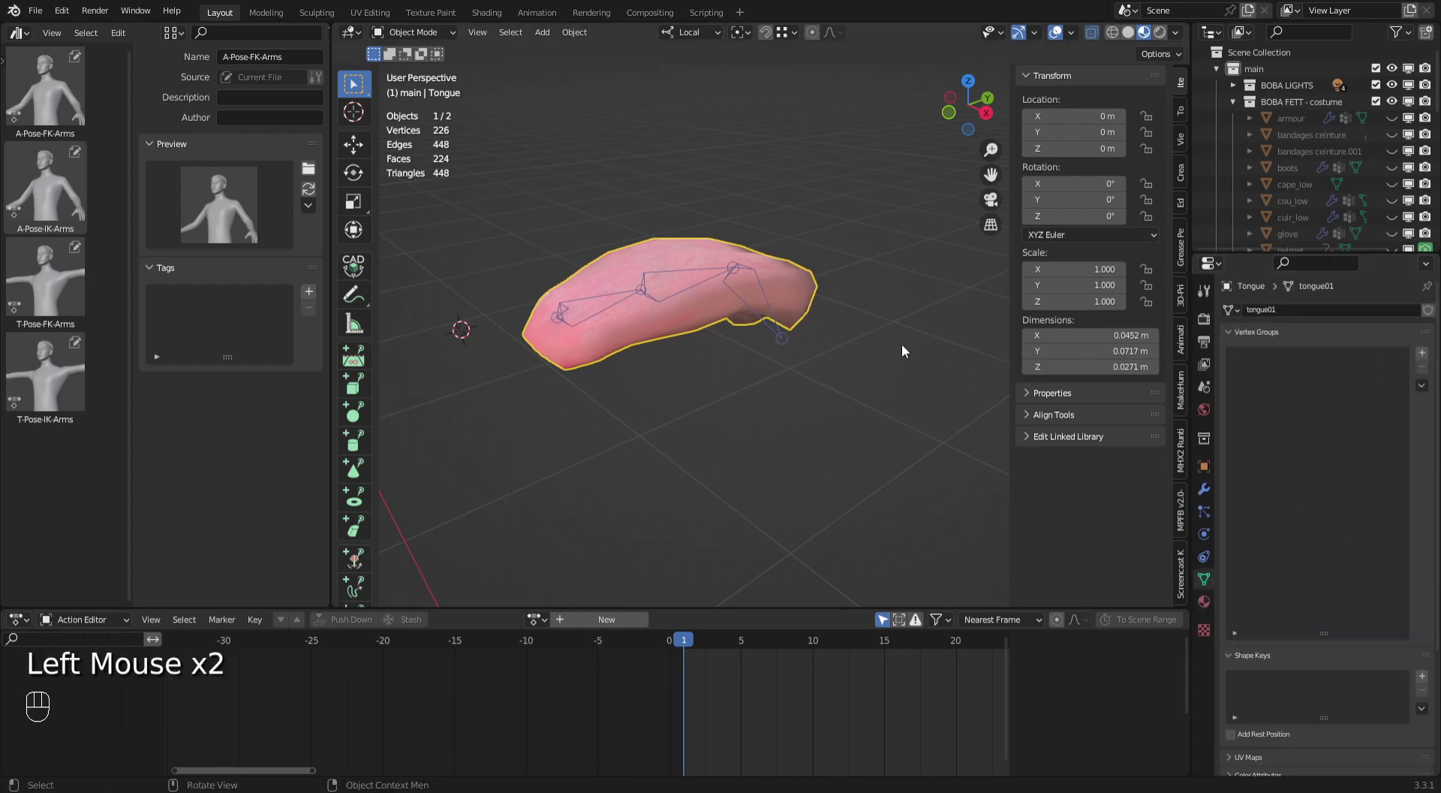
pyautogui.click(832, 384)
pyautogui.click(628, 277)
pyautogui.click(611, 310)
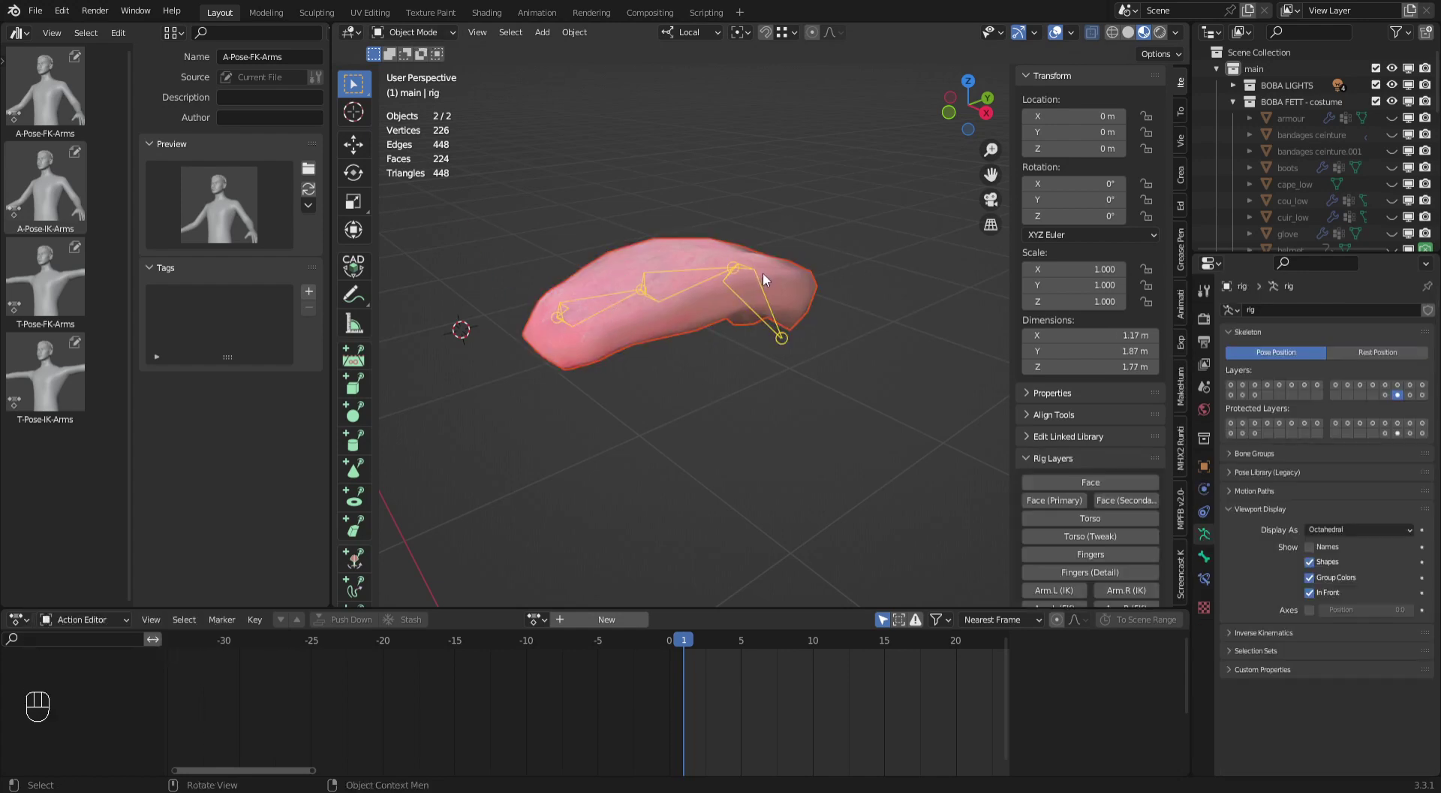
pyautogui.press('ctrl+p')
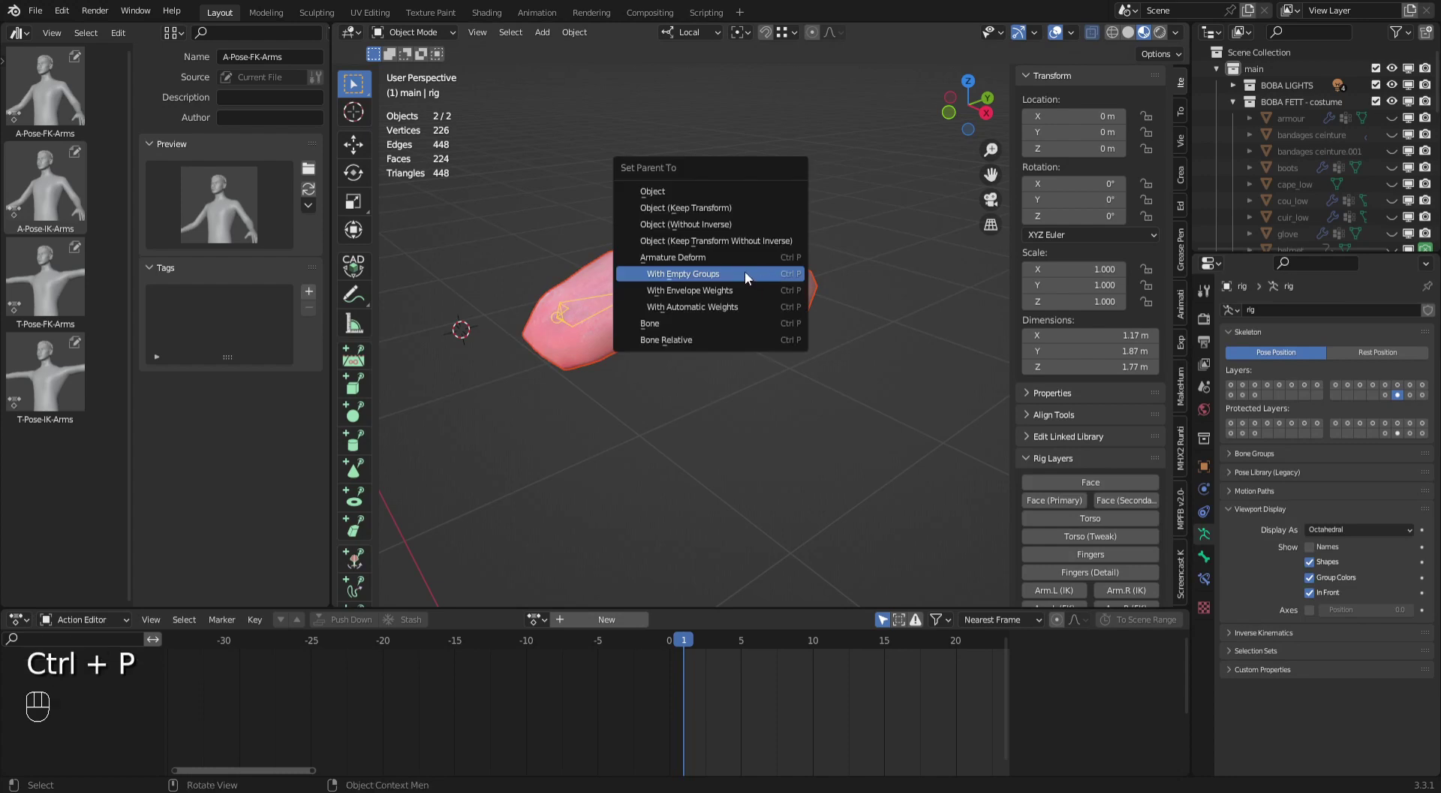
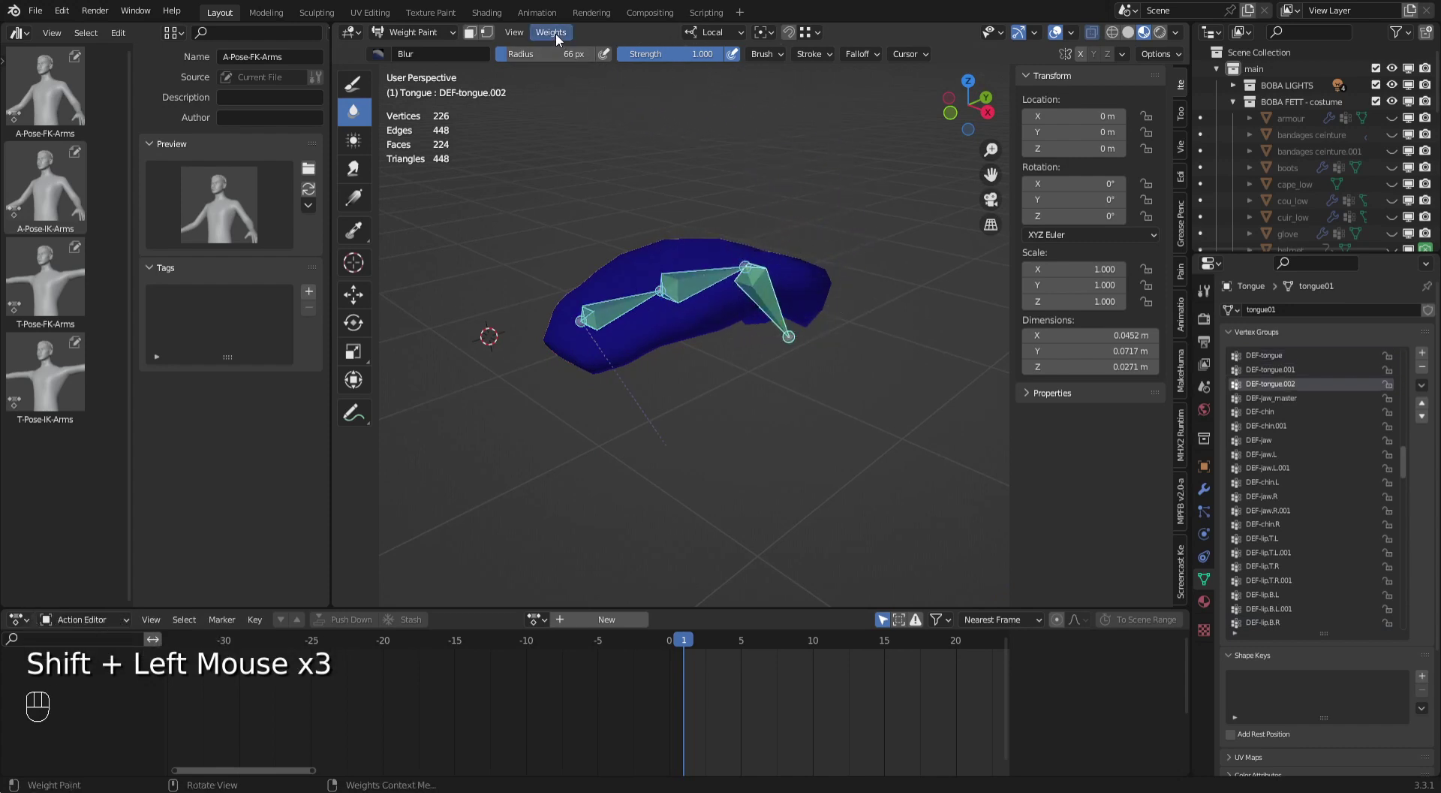
# Assign automatic weights from the tongue bones to the tongue mesh in Weight Paint mode.
pyautogui.moveTo(562, 35); pyautogui.dragTo(643, 52)
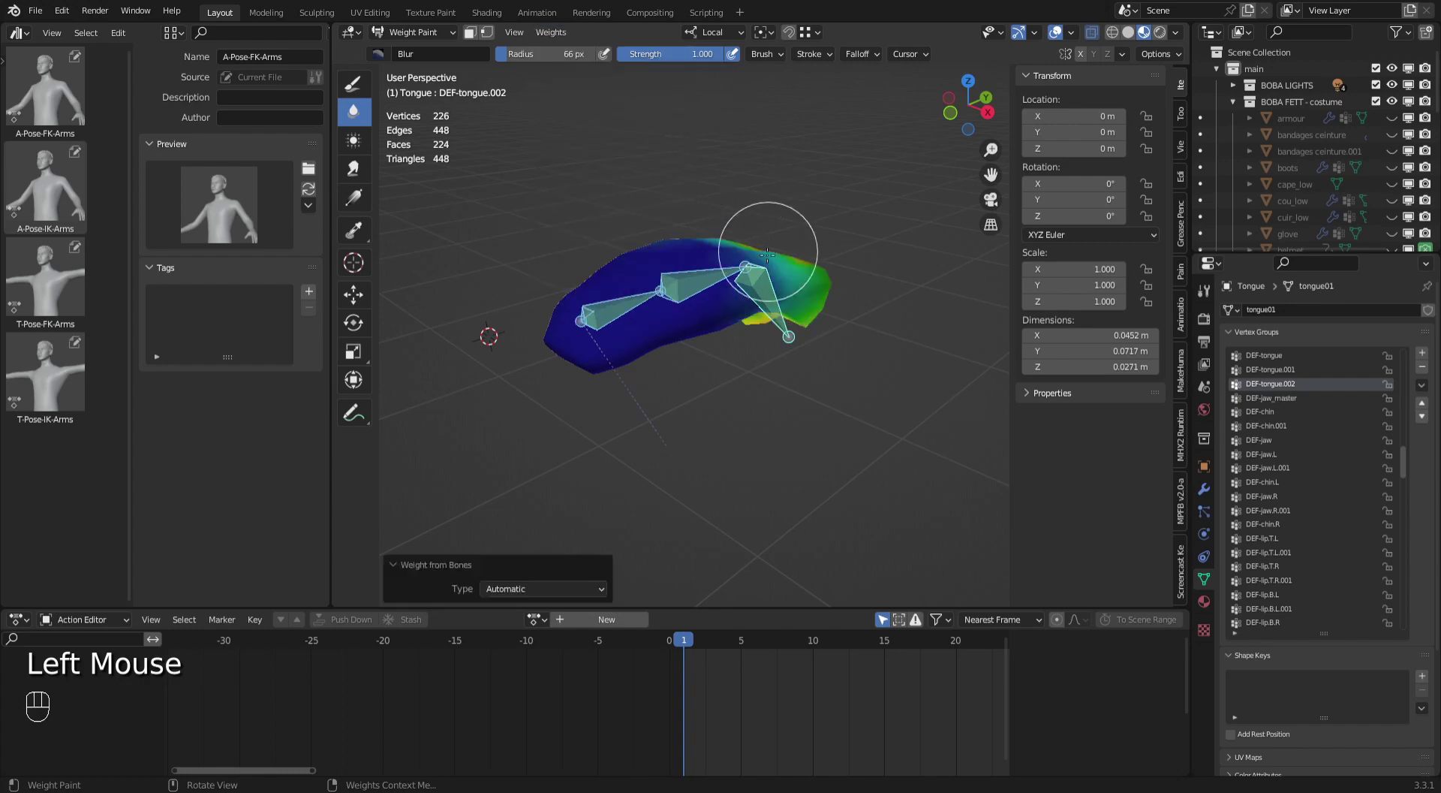
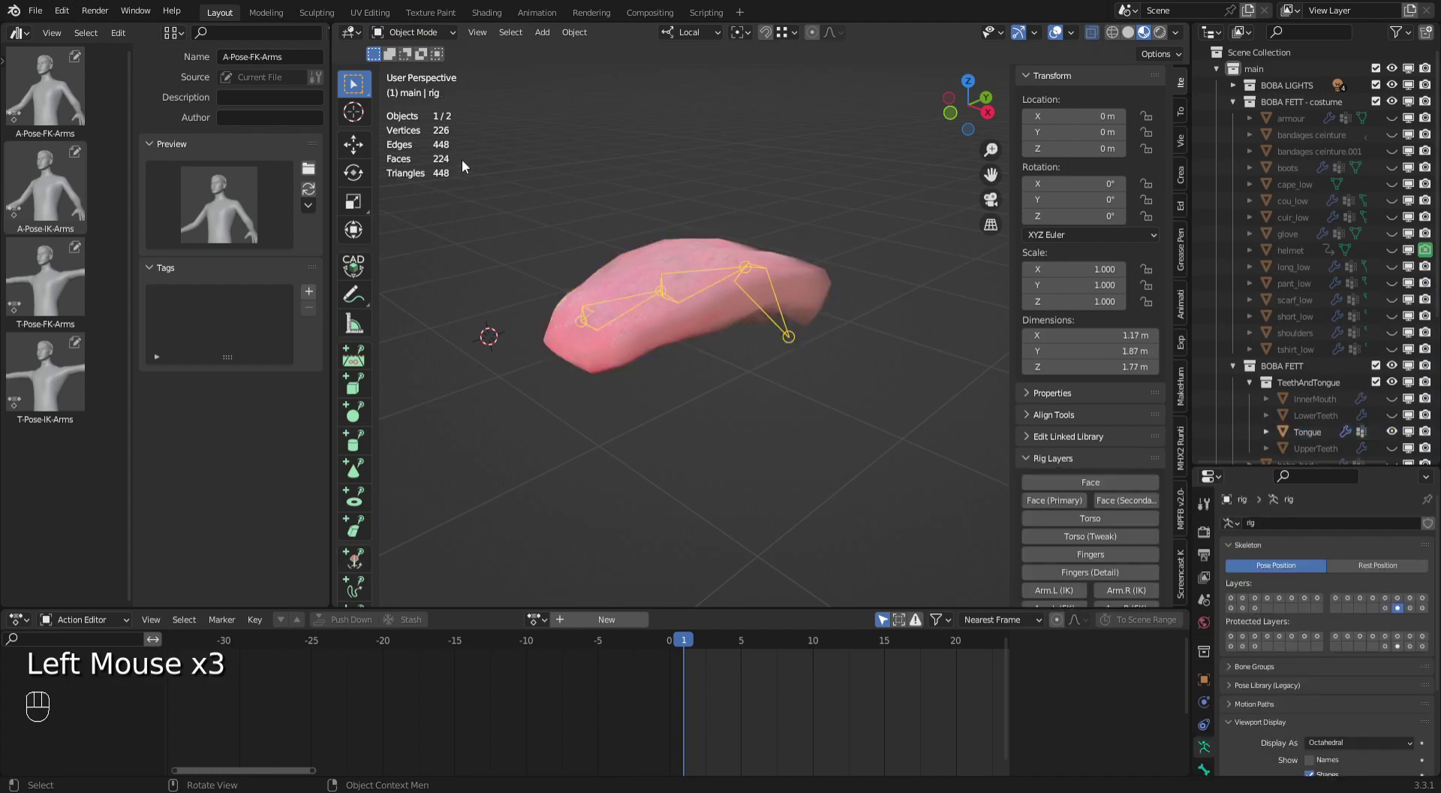
# Reveal all hidden rig bones, unhide the InnerMouth and teeth meshes, and return to Object Mode.
pyautogui.moveTo(413, 40); pyautogui.dragTo(435, 106)
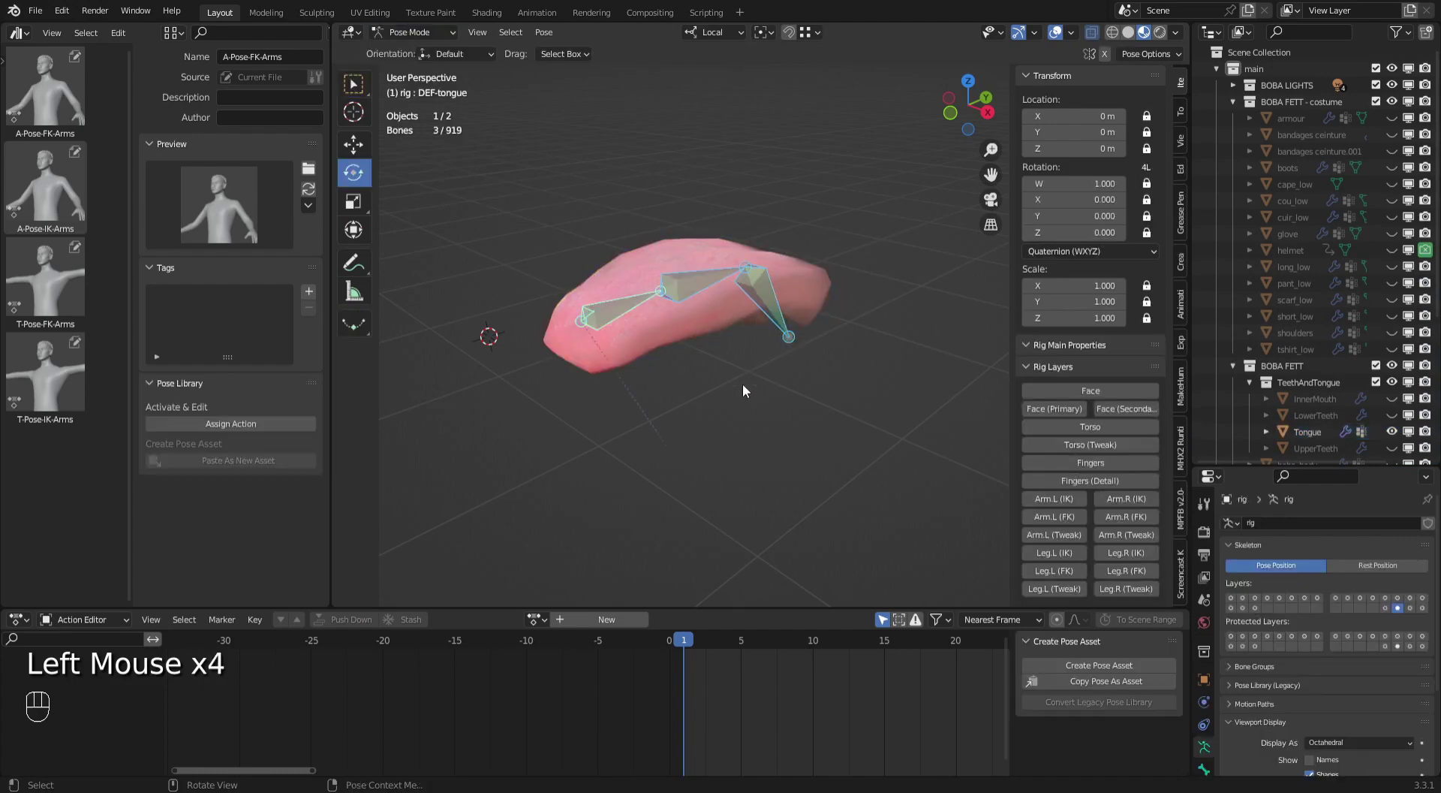
pyautogui.press('alt+h')
pyautogui.moveTo(786, 395); pyautogui.dragTo(1396, 378)
pyautogui.click(1396, 379)
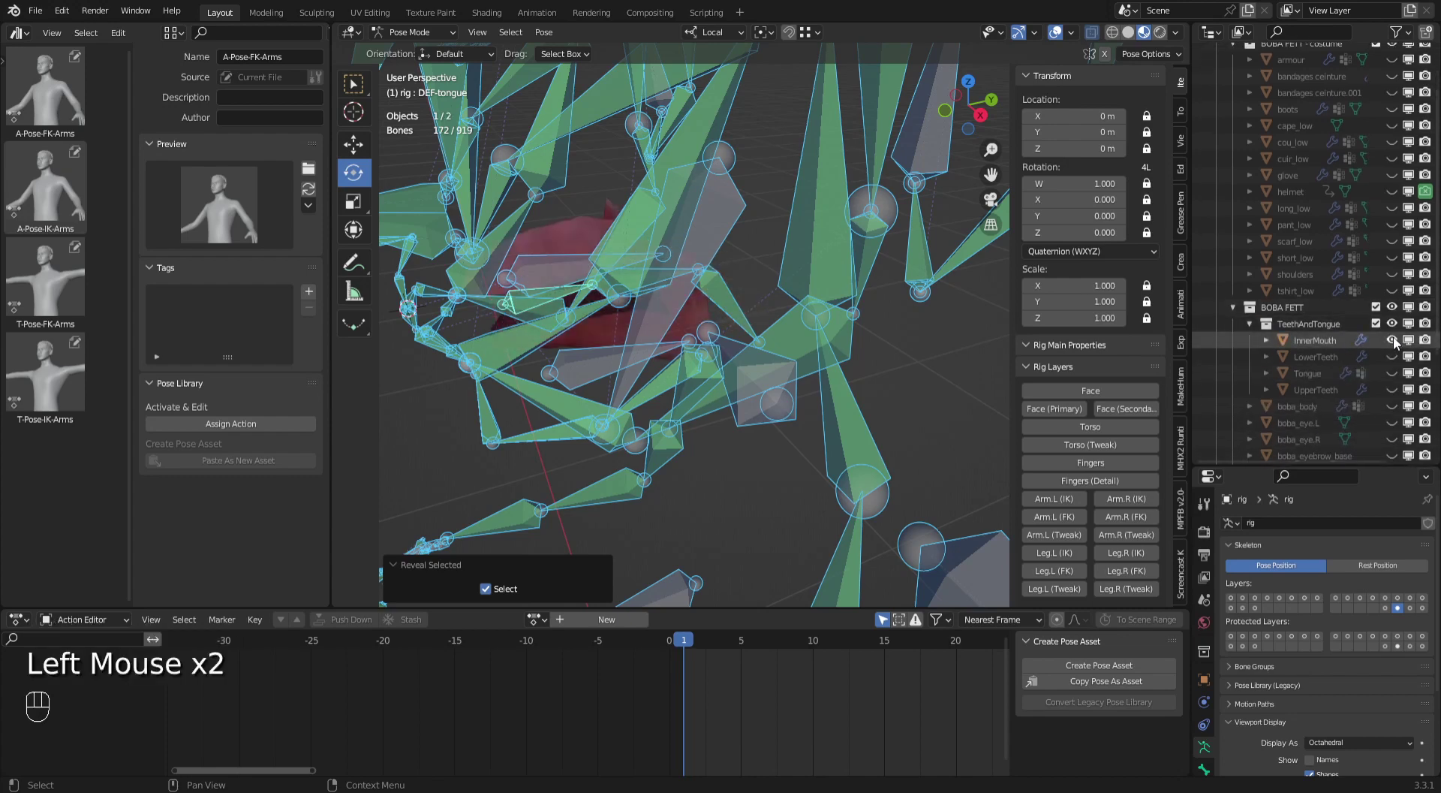
pyautogui.moveTo(717, 400); pyautogui.dragTo(748, 322)
pyautogui.click(747, 322)
pyautogui.moveTo(882, 385); pyautogui.dragTo(702, 437)
pyautogui.moveTo(915, 386); pyautogui.dragTo(892, 373)
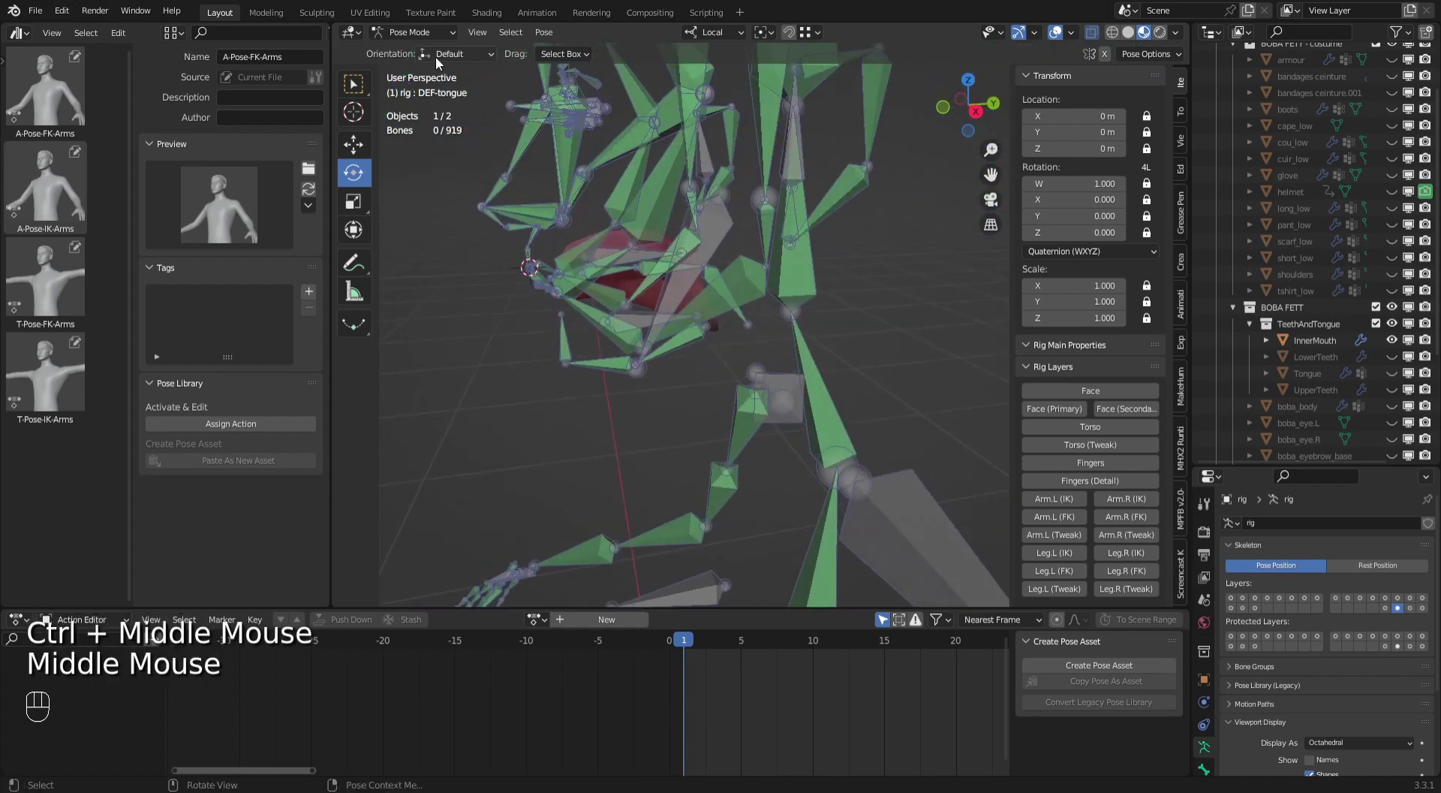
pyautogui.moveTo(424, 36); pyautogui.dragTo(468, 70)
# Move the InnerMouth's Armature modifier above its Subdivision modifier.
pyautogui.click(698, 306)
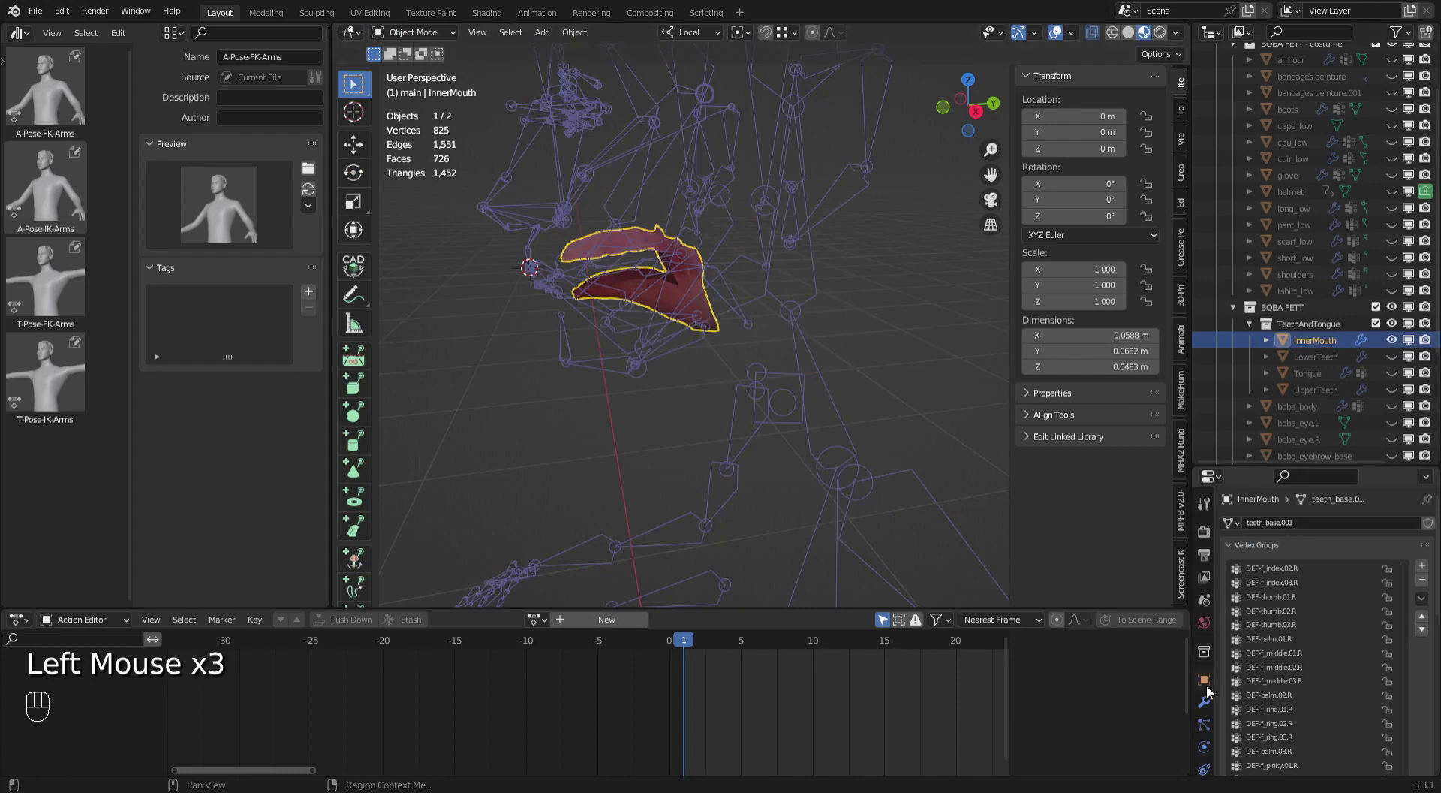
pyautogui.click(1208, 710)
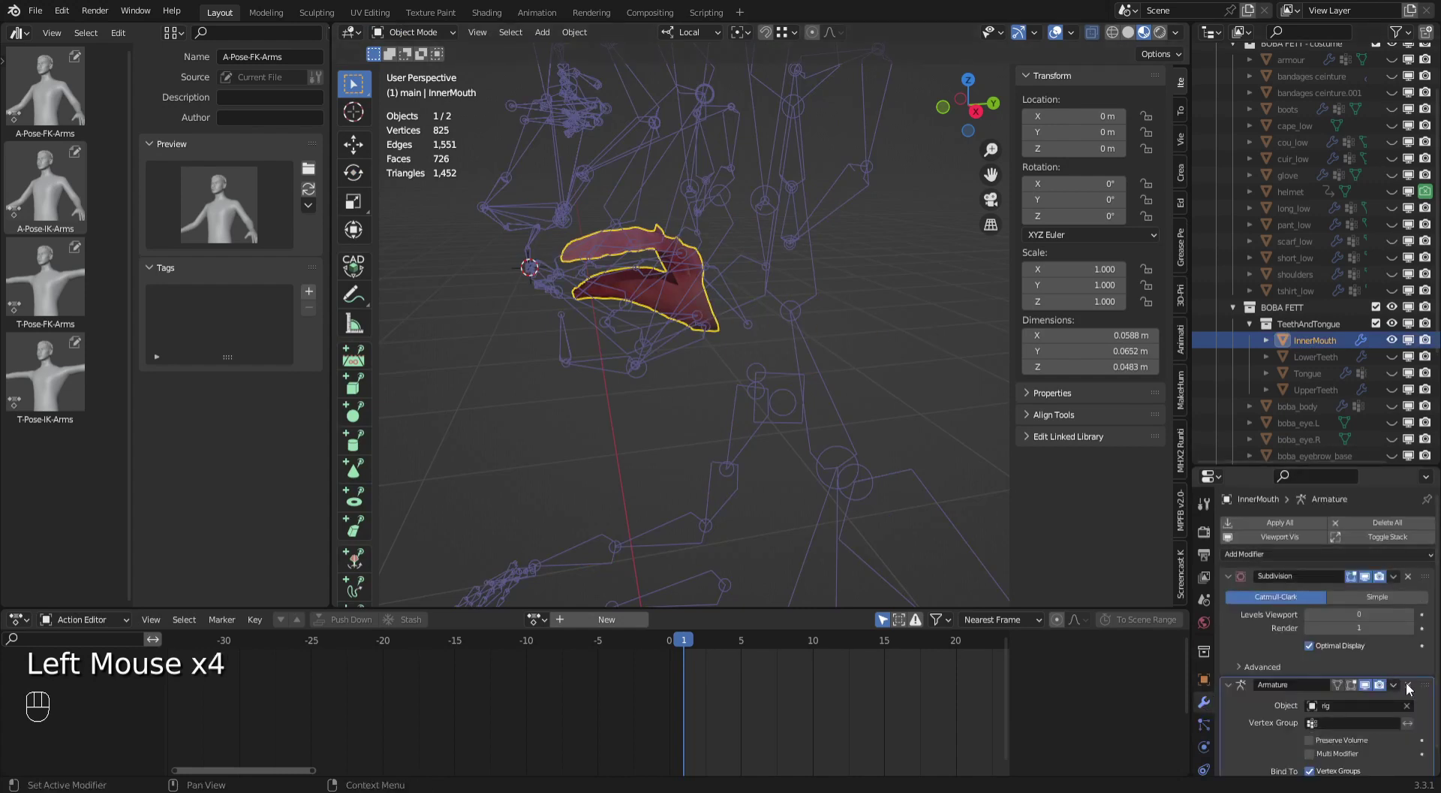
pyautogui.moveTo(1430, 688); pyautogui.dragTo(1426, 545)
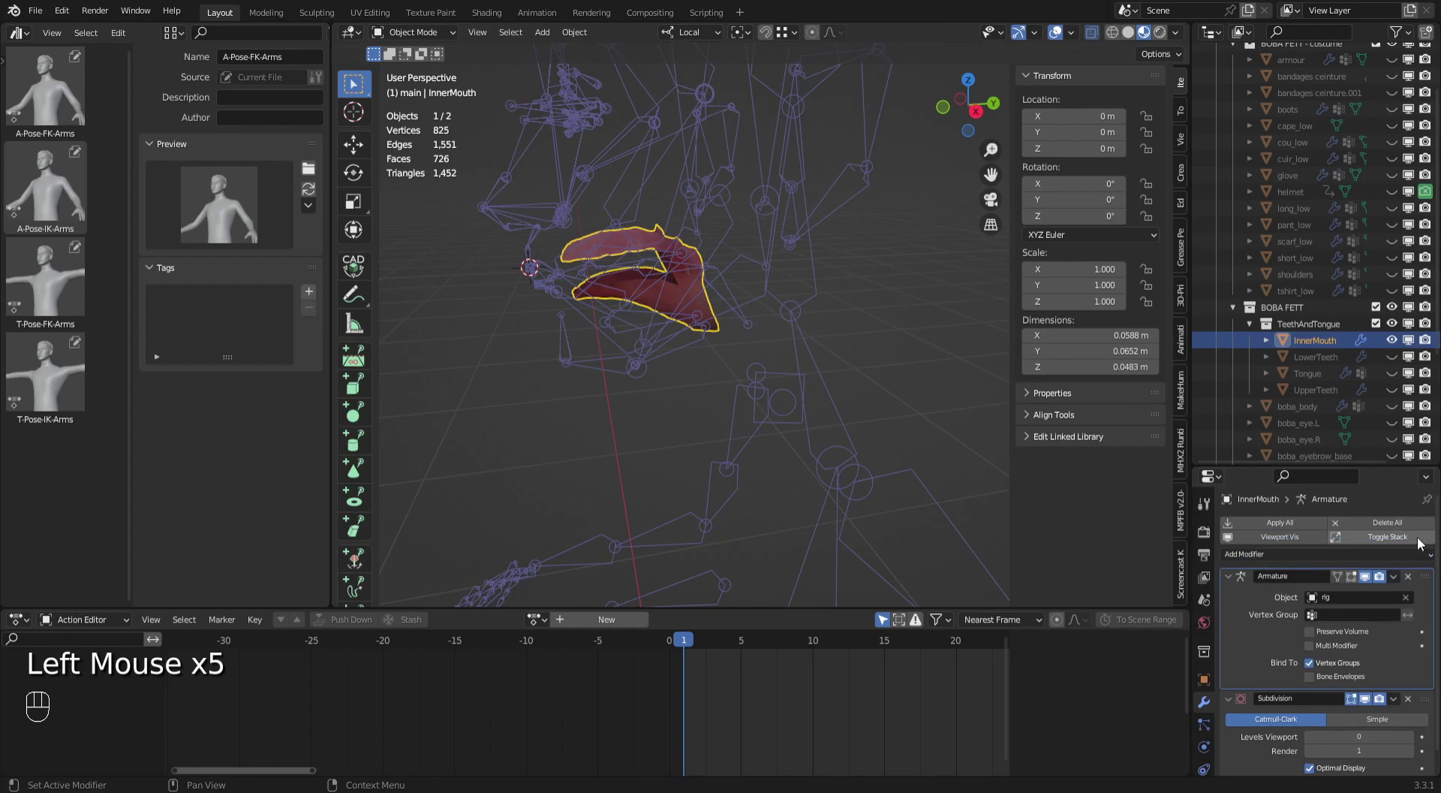
pyautogui.moveTo(840, 290); pyautogui.dragTo(893, 289)
pyautogui.click(900, 309)
# Turn on the rig's Face bone layer in the armature settings.
pyautogui.click(826, 289)
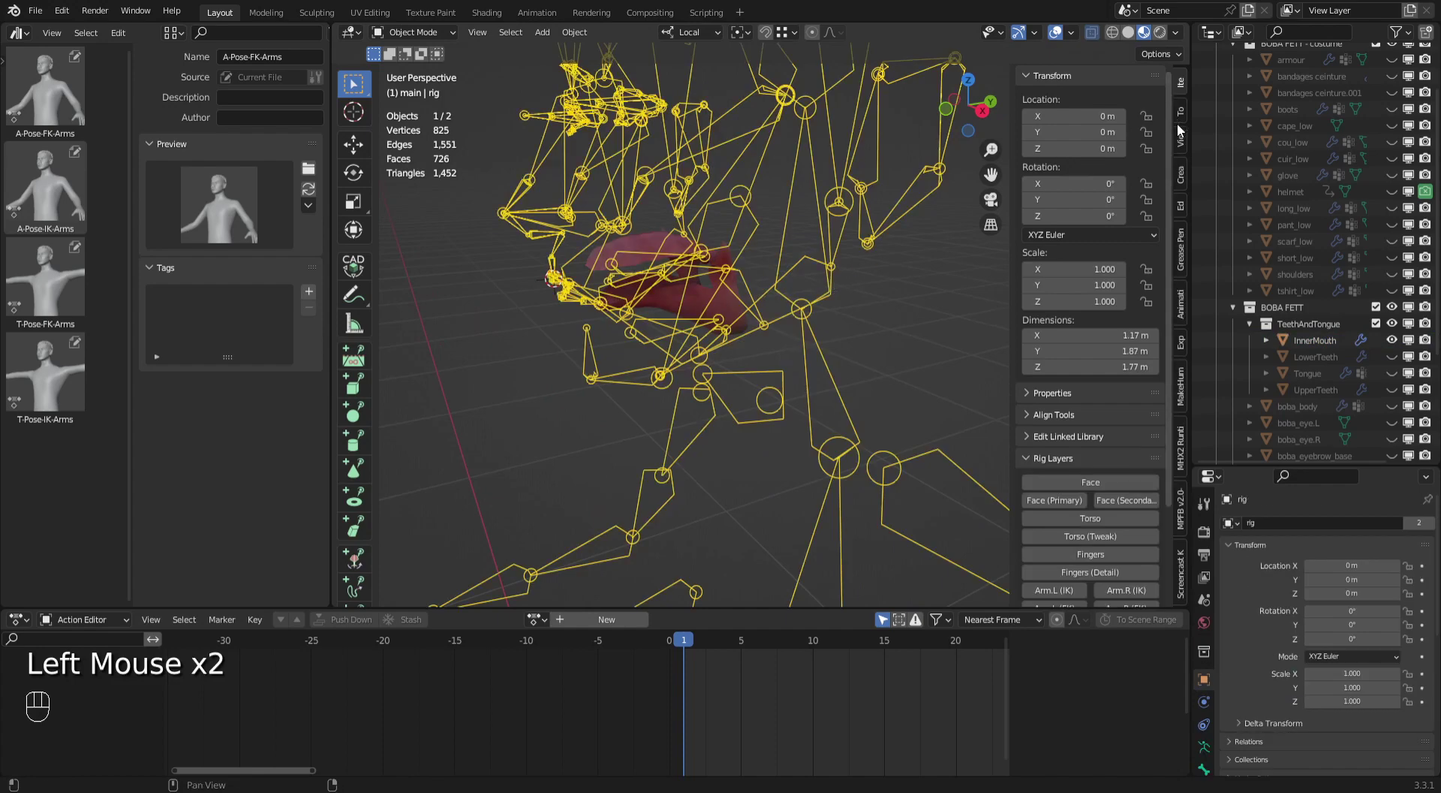
pyautogui.click(1184, 88)
pyautogui.moveTo(1088, 404); pyautogui.dragTo(1092, 368)
pyautogui.click(1091, 368)
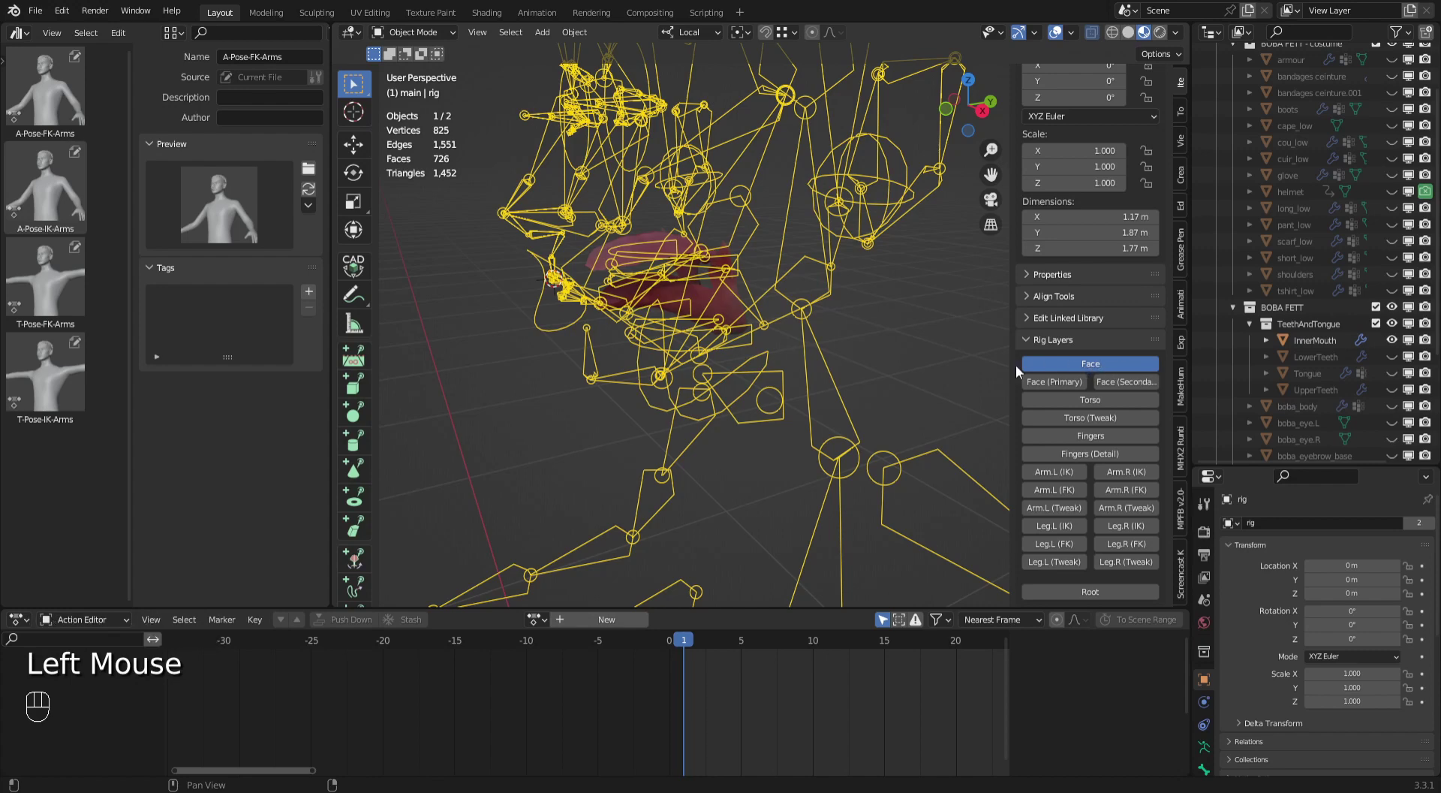
pyautogui.moveTo(885, 344); pyautogui.dragTo(871, 350)
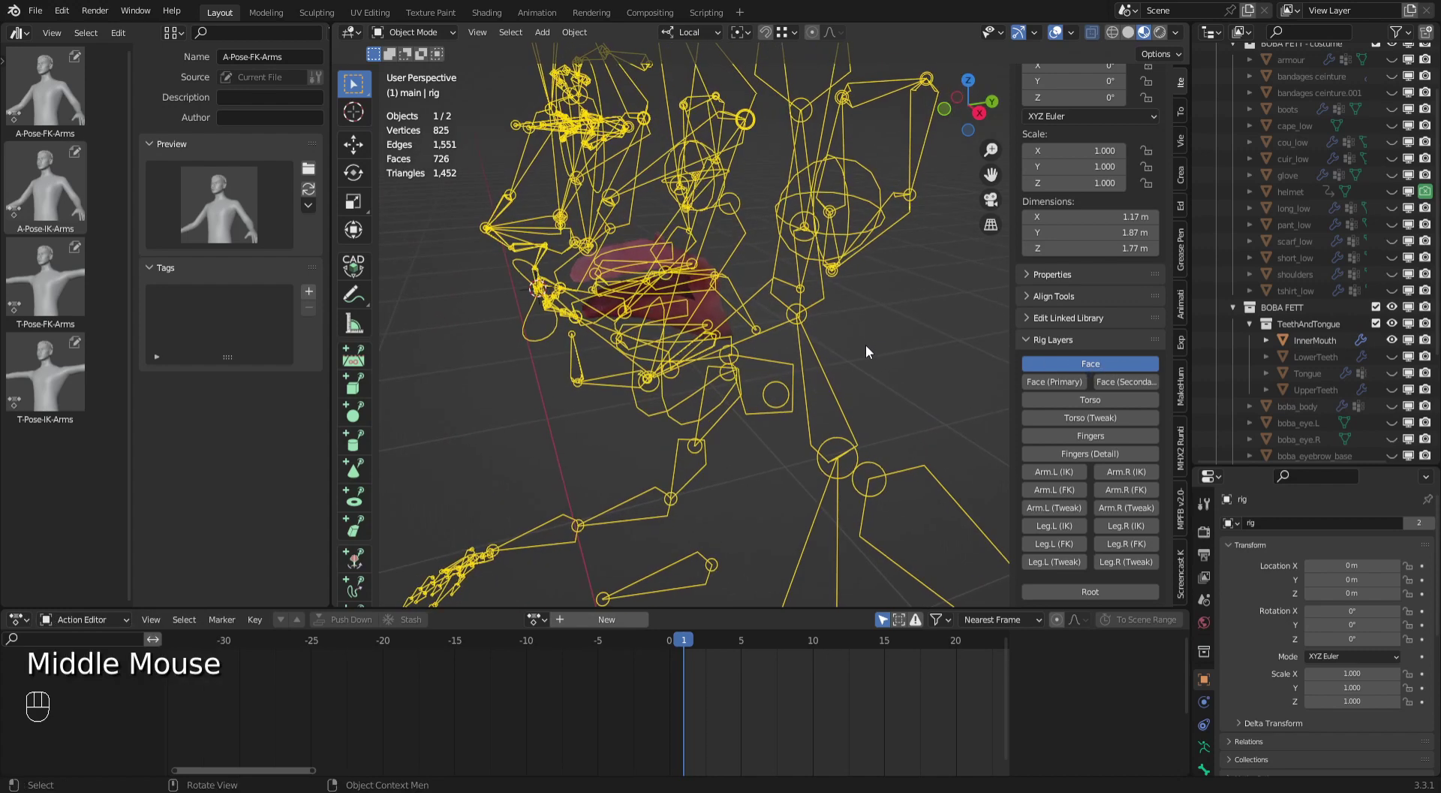
pyautogui.moveTo(426, 29); pyautogui.dragTo(431, 113)
# Put the rig into Pose Mode and select the jaw_master control.
pyautogui.click(900, 343)
pyautogui.moveTo(822, 354); pyautogui.dragTo(766, 354)
pyautogui.click(766, 354)
# Rotate jaw_master on the X axis to open the mouth slightly and move in close to the mouth.
pyautogui.moveTo(792, 355); pyautogui.dragTo(789, 360)
pyautogui.press('r')
pyautogui.doubleClick(689, 260)
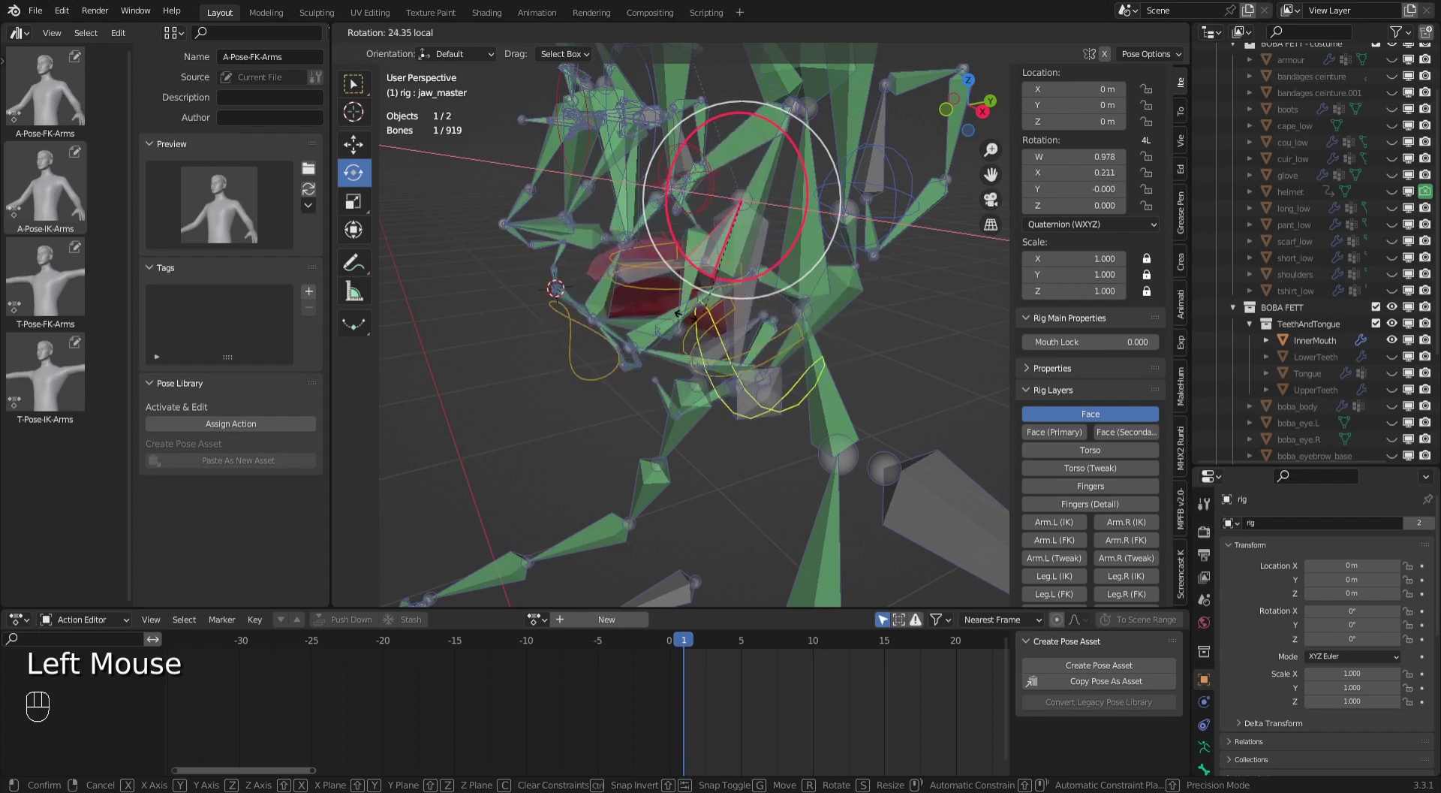
pyautogui.press('ctrl+x')
pyautogui.middleClick(879, 332)
pyautogui.click(897, 321)
pyautogui.moveTo(835, 337); pyautogui.dragTo(863, 348)
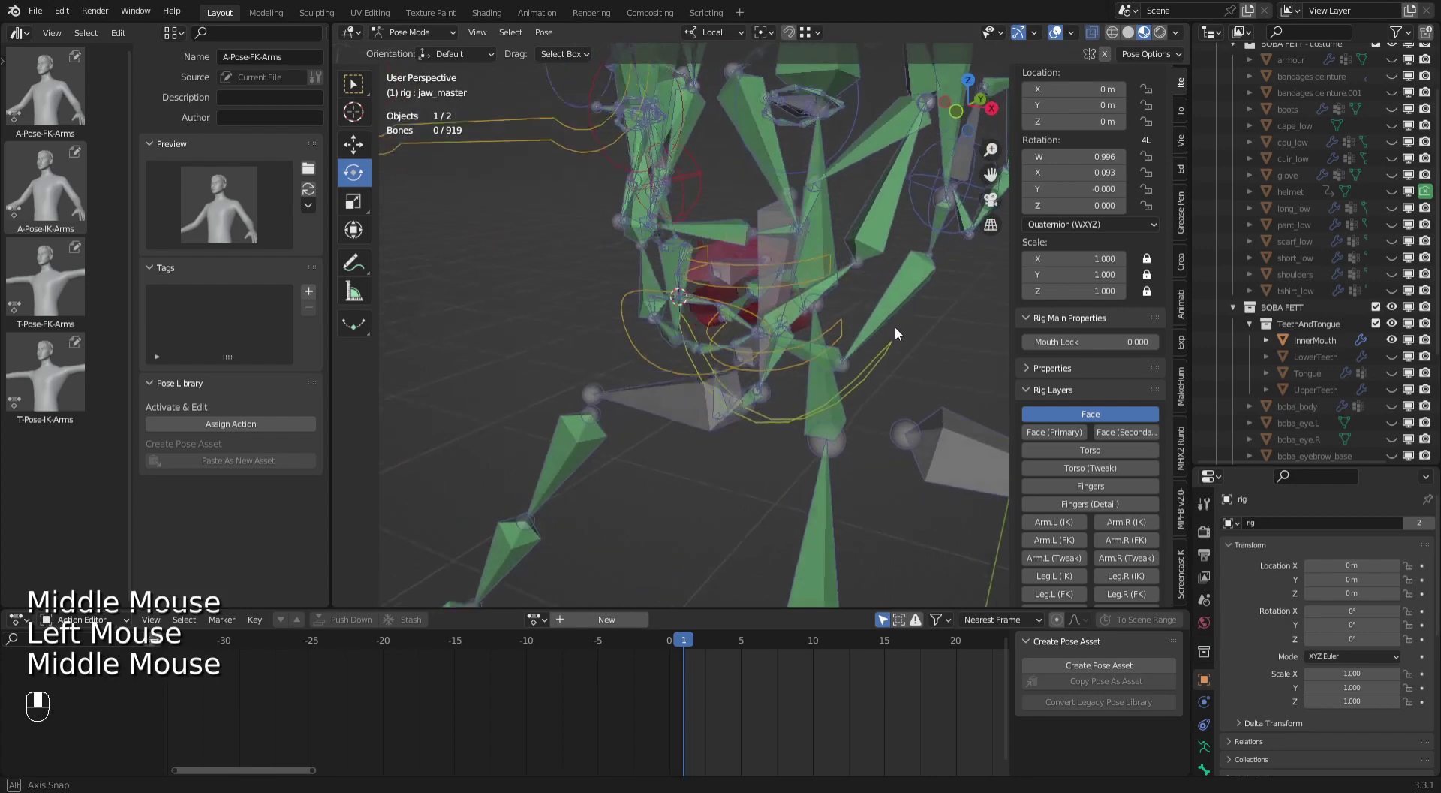
pyautogui.moveTo(860, 340); pyautogui.dragTo(836, 366)
pyautogui.moveTo(848, 359); pyautogui.dragTo(949, 295)
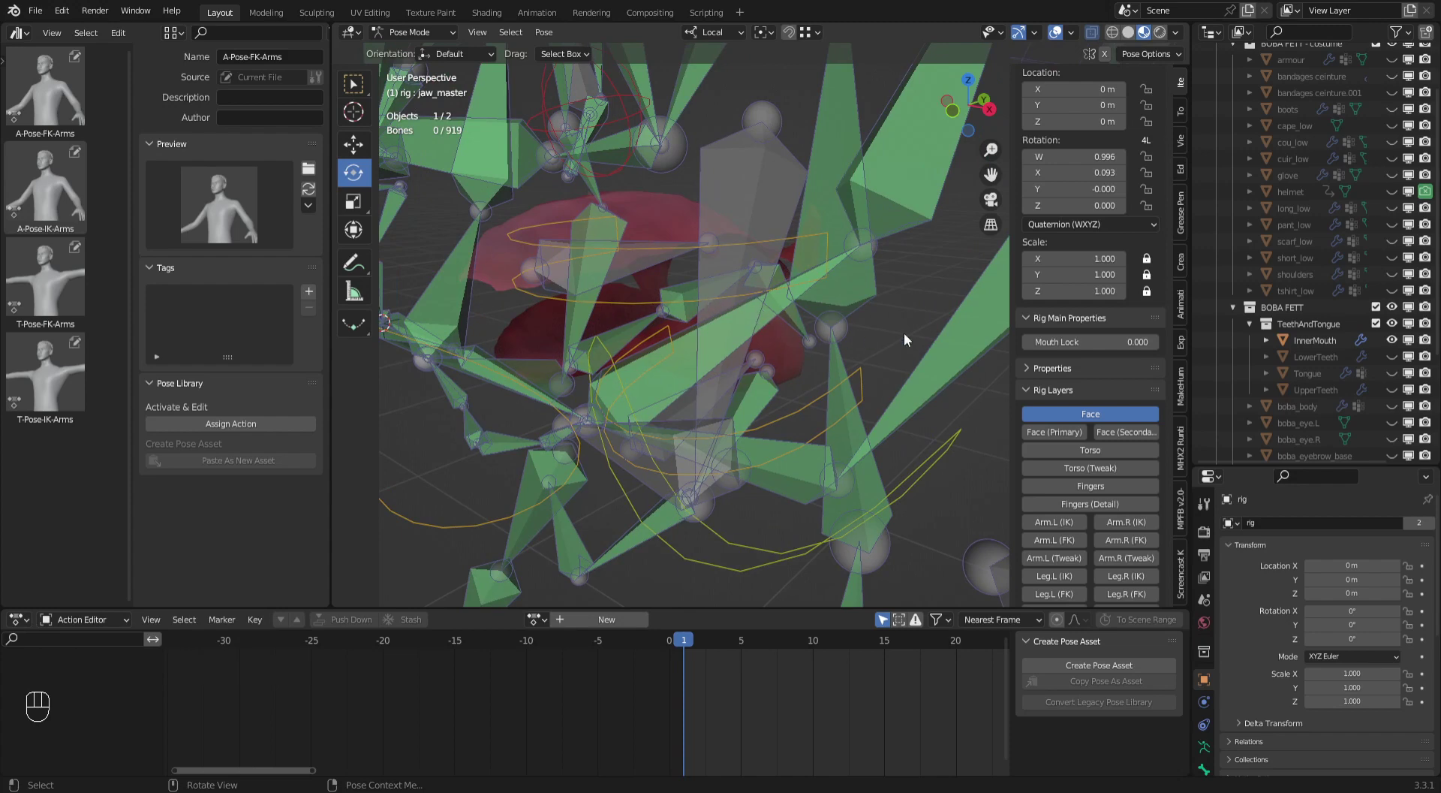
# Select the DEF-tongue bone with the InnerMouth mesh and enter Weight Paint mode.
pyautogui.click(1111, 418)
pyautogui.click(615, 346)
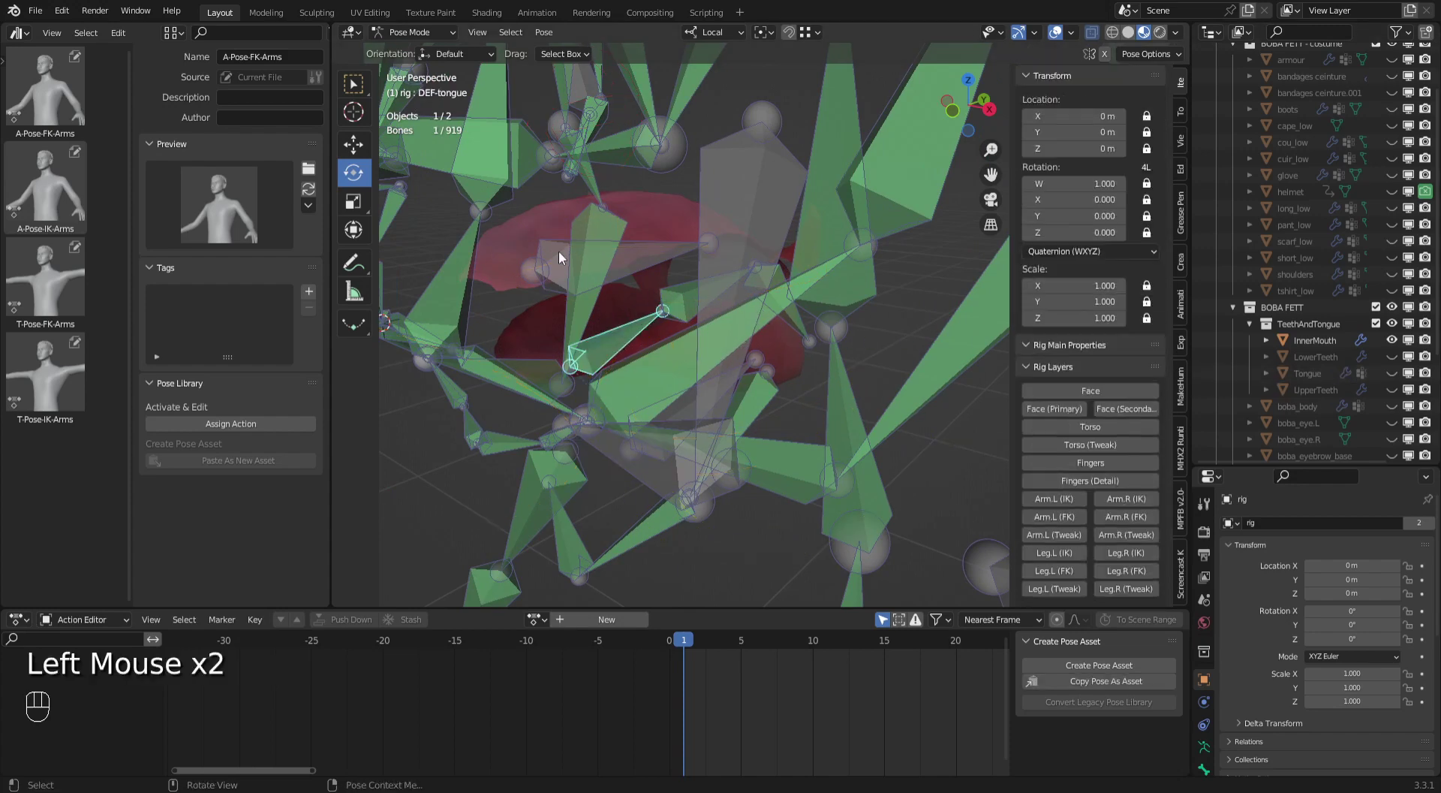
pyautogui.moveTo(417, 37); pyautogui.dragTo(448, 74)
pyautogui.click(720, 298)
pyautogui.click(676, 229)
pyautogui.moveTo(422, 33); pyautogui.dragTo(442, 121)
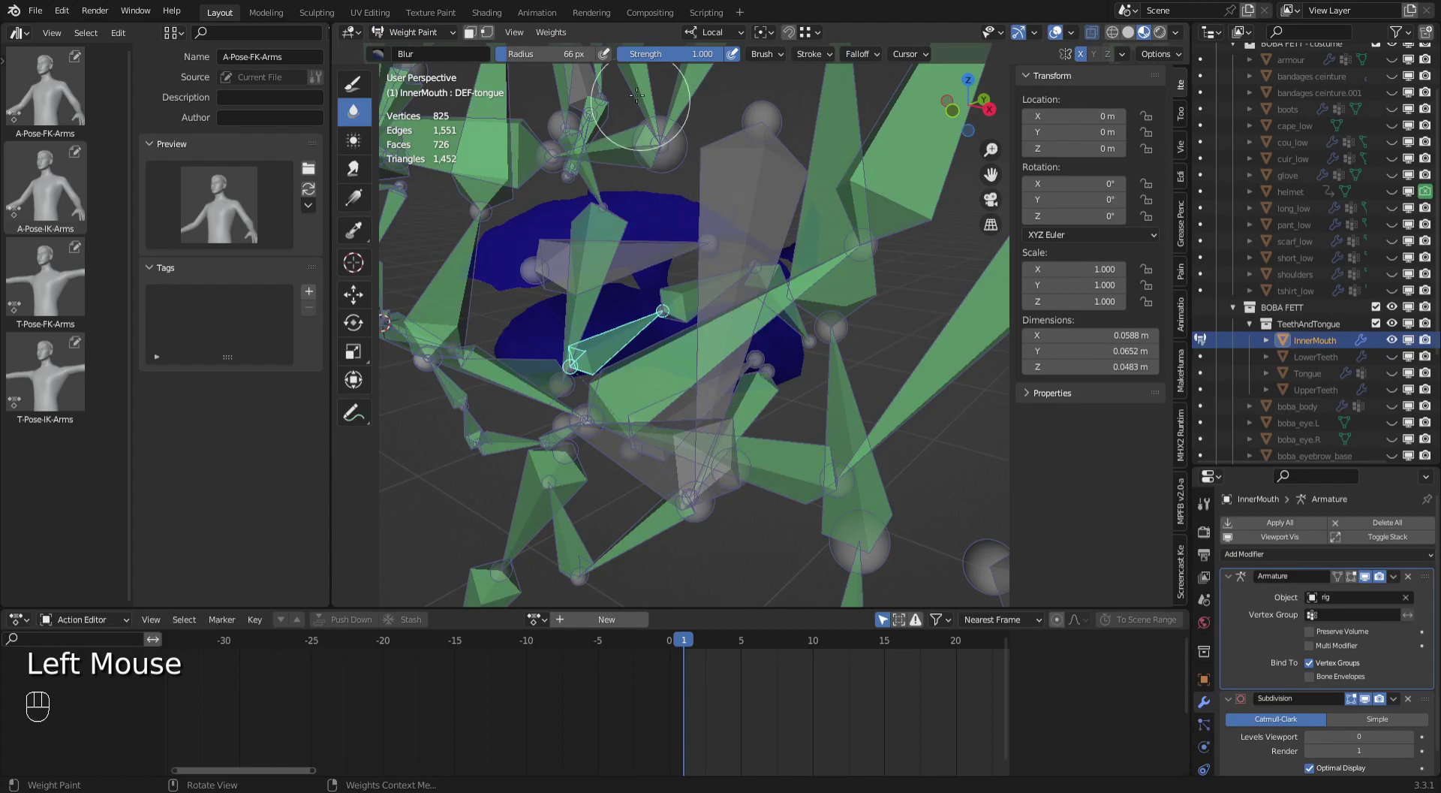
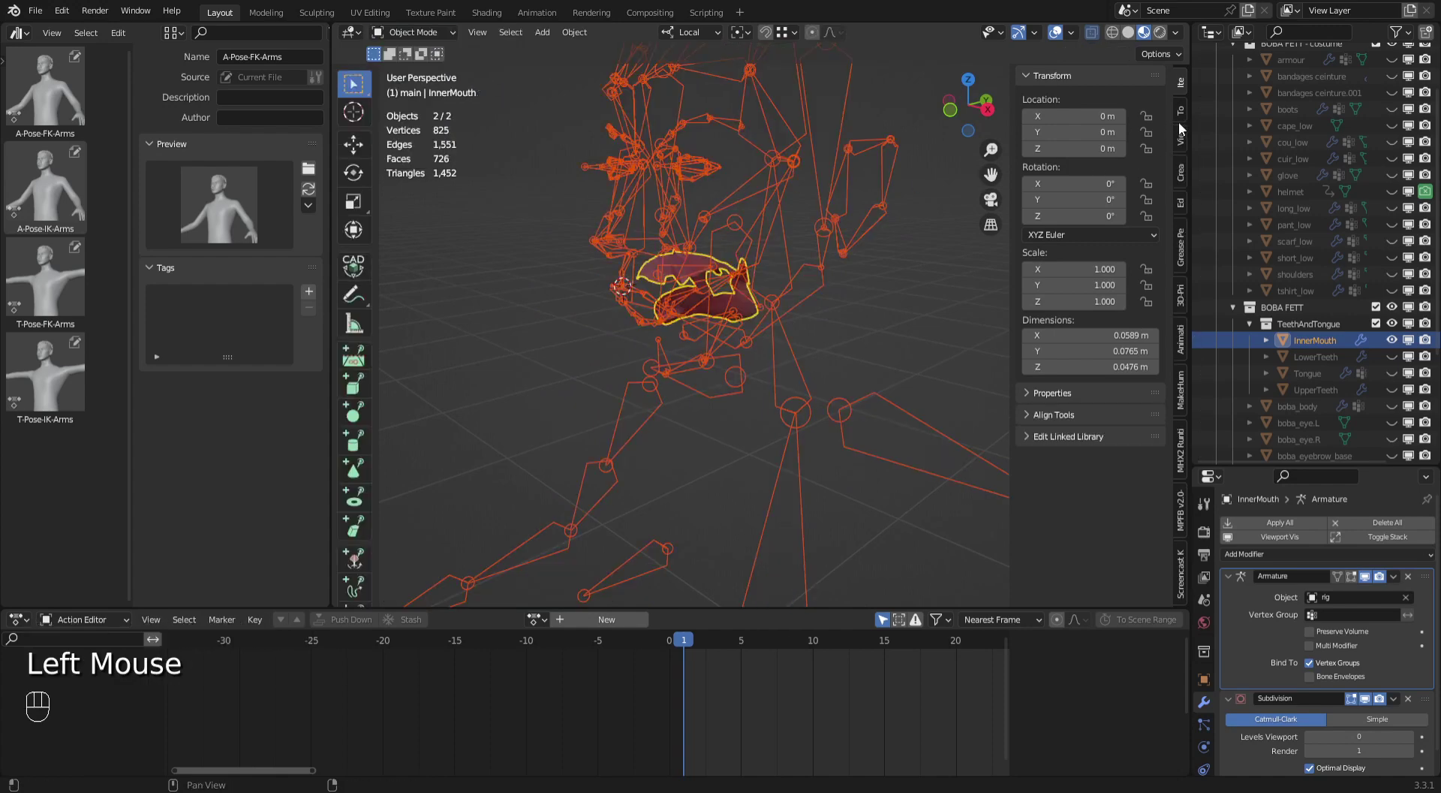
# In Pose Mode hide the deform bone layers in the armature's Skeleton settings, leaving only face controls.
pyautogui.click(1185, 89)
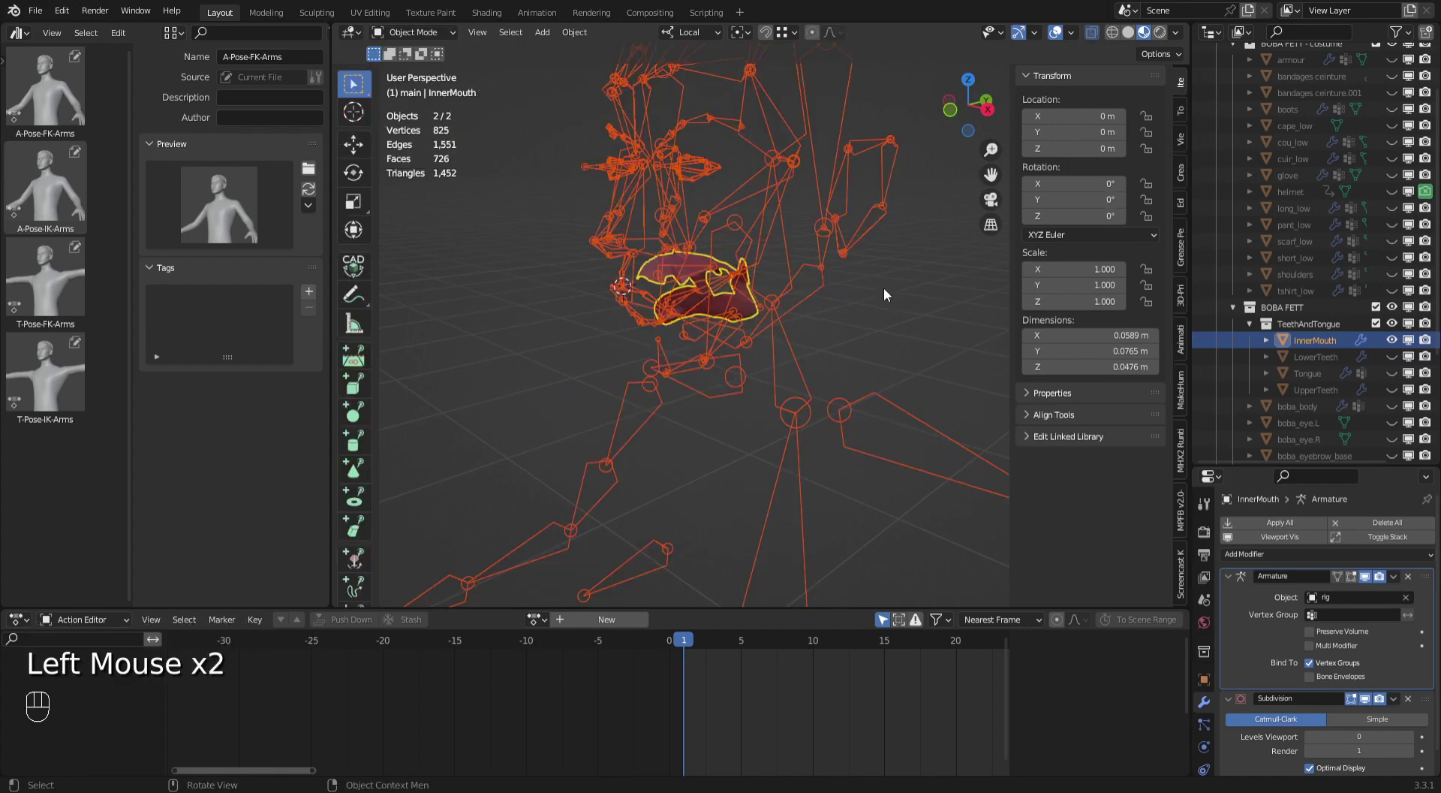
pyautogui.moveTo(859, 332); pyautogui.dragTo(831, 330)
pyautogui.click(785, 299)
pyautogui.moveTo(416, 39); pyautogui.dragTo(429, 110)
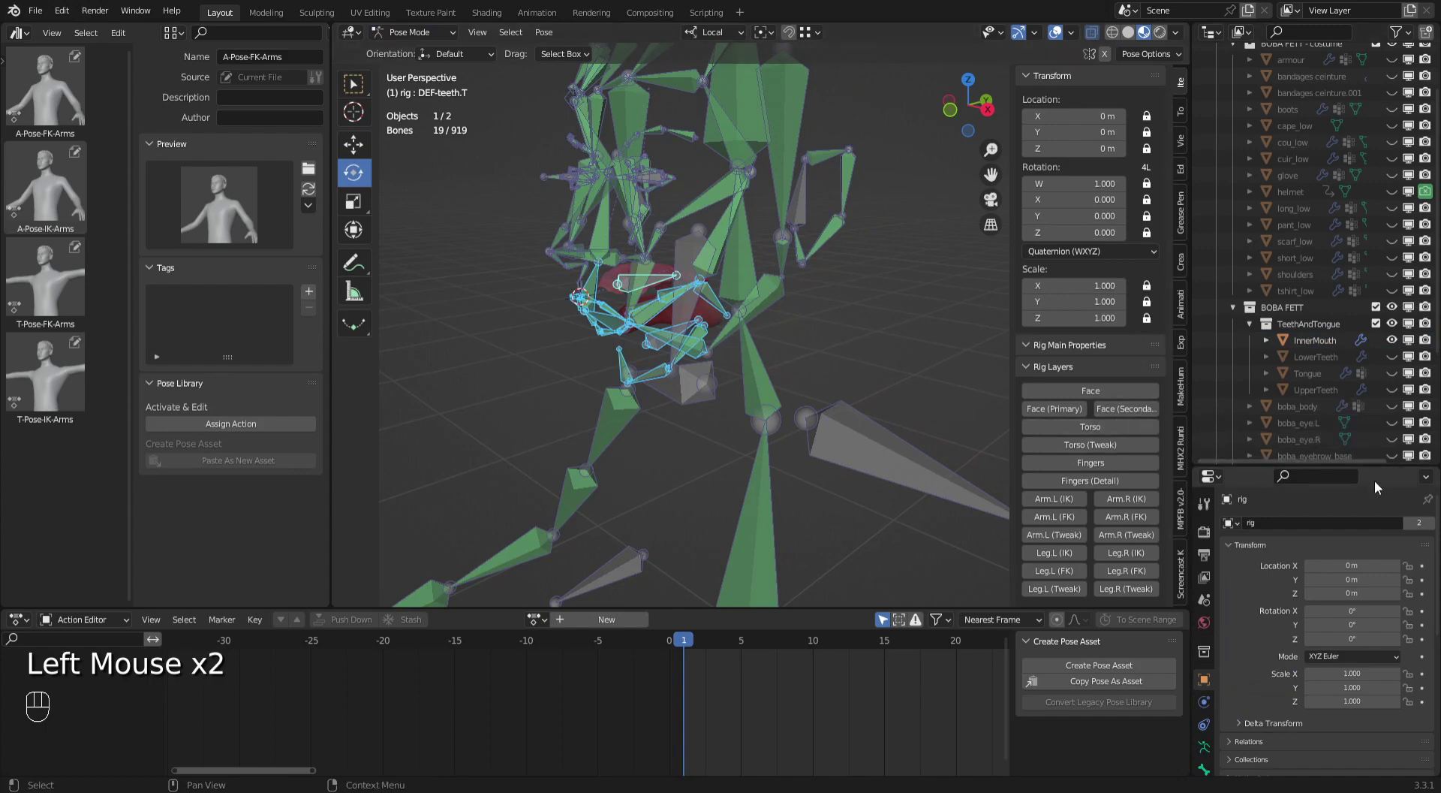
pyautogui.click(1209, 760)
pyautogui.moveTo(1278, 468); pyautogui.dragTo(1252, 325)
pyautogui.click(1111, 399)
pyautogui.click(1406, 616)
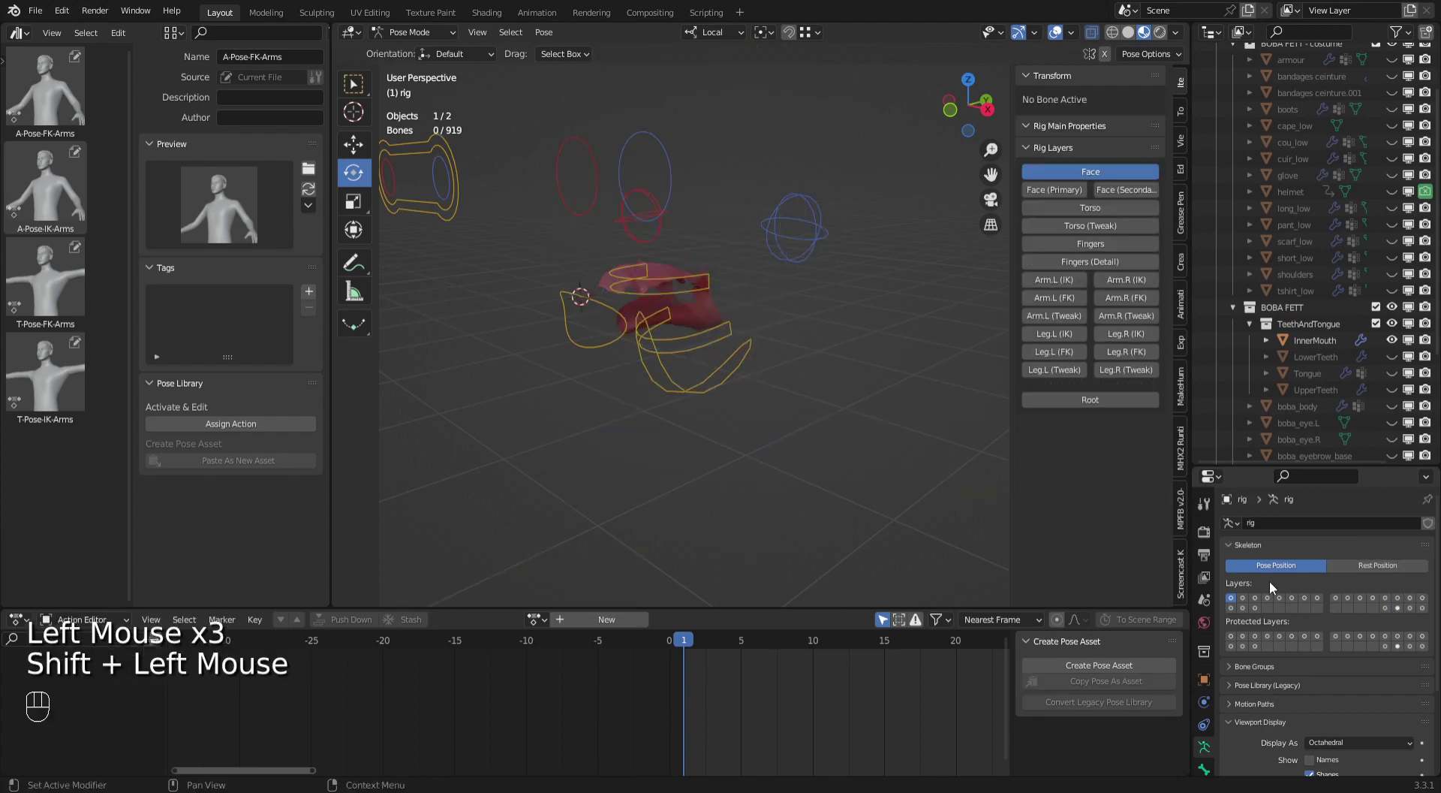
# Test-rotate jaw_master, undo it, and keyframe the jaw's current rotation.
pyautogui.click(704, 388)
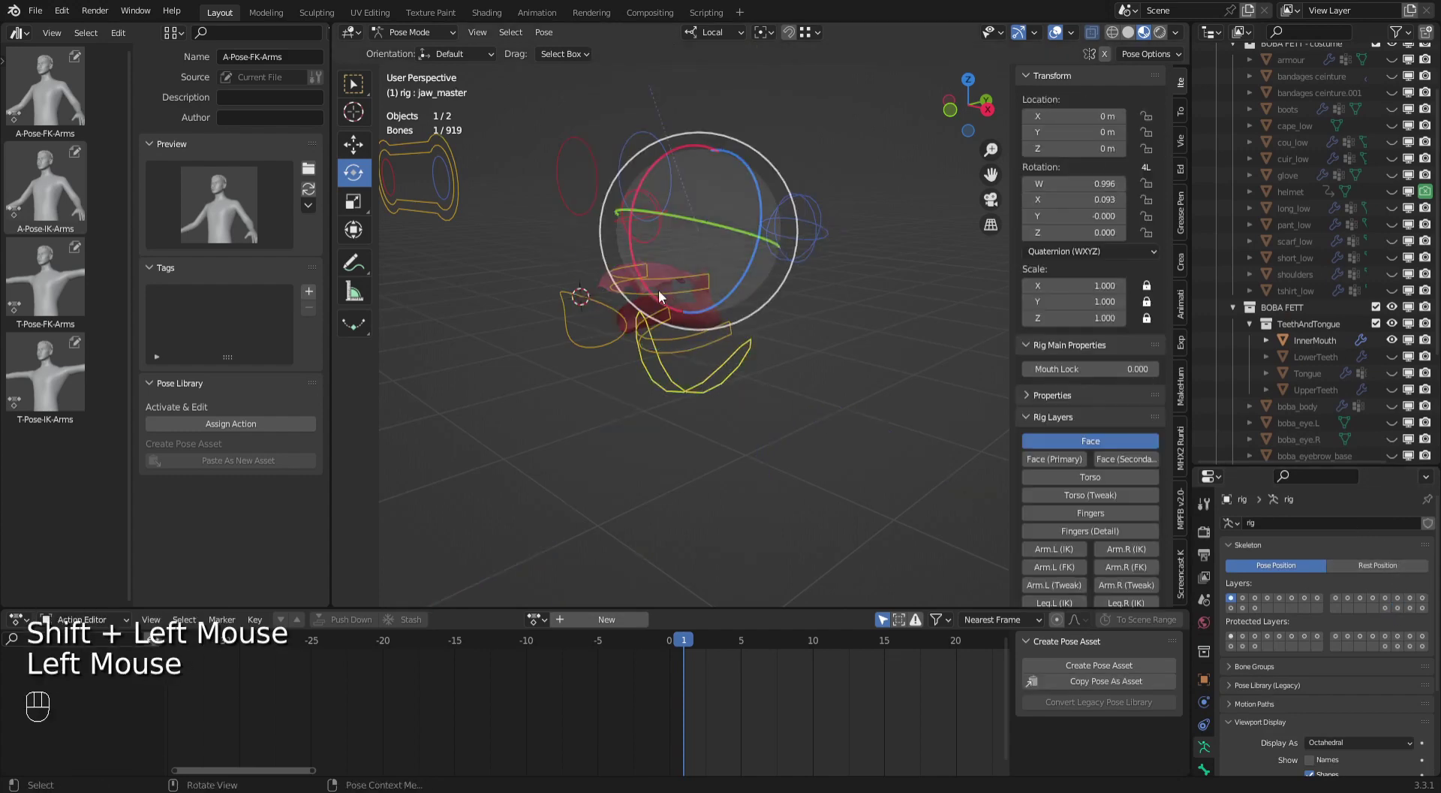
pyautogui.doubleClick(644, 284)
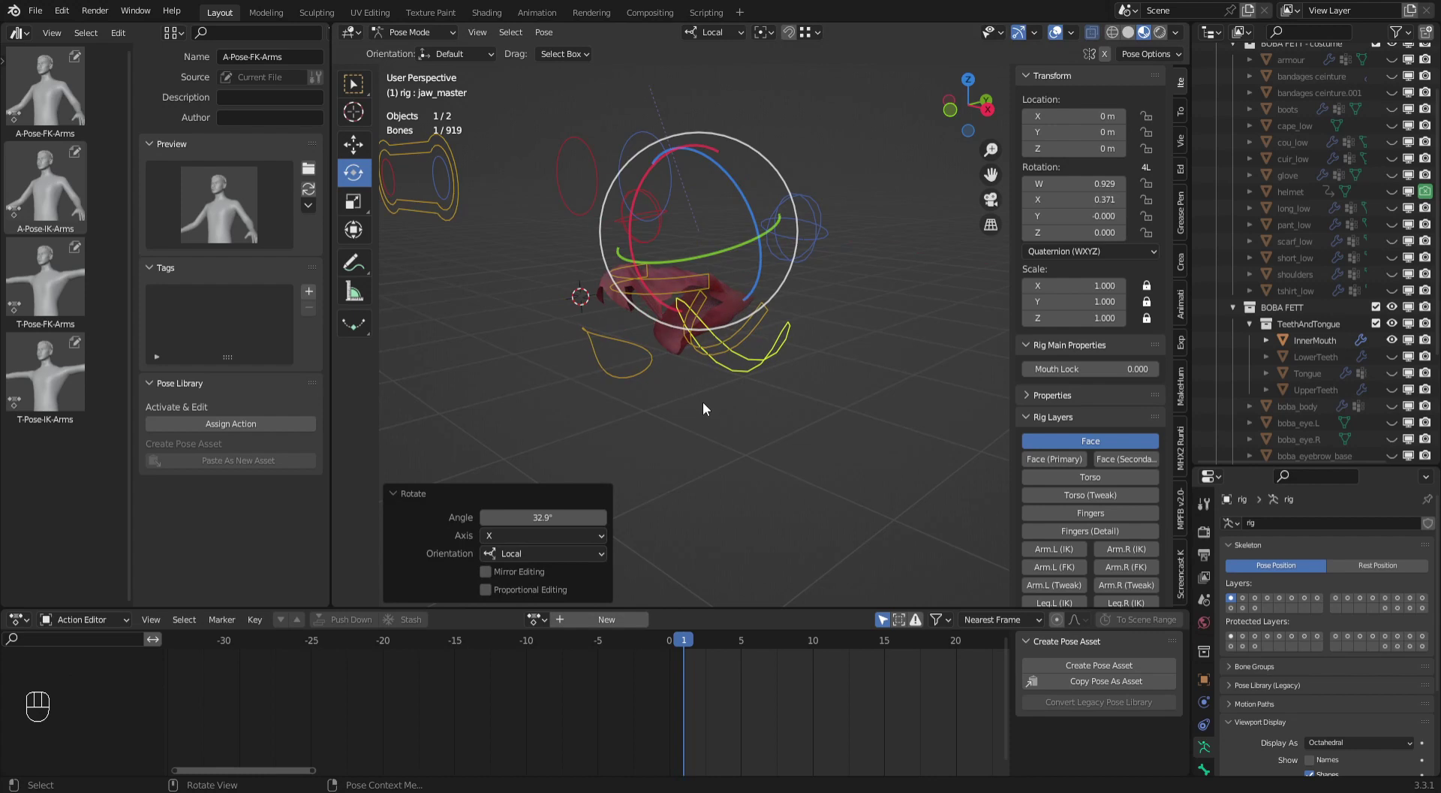
pyautogui.press('ctrl+z')
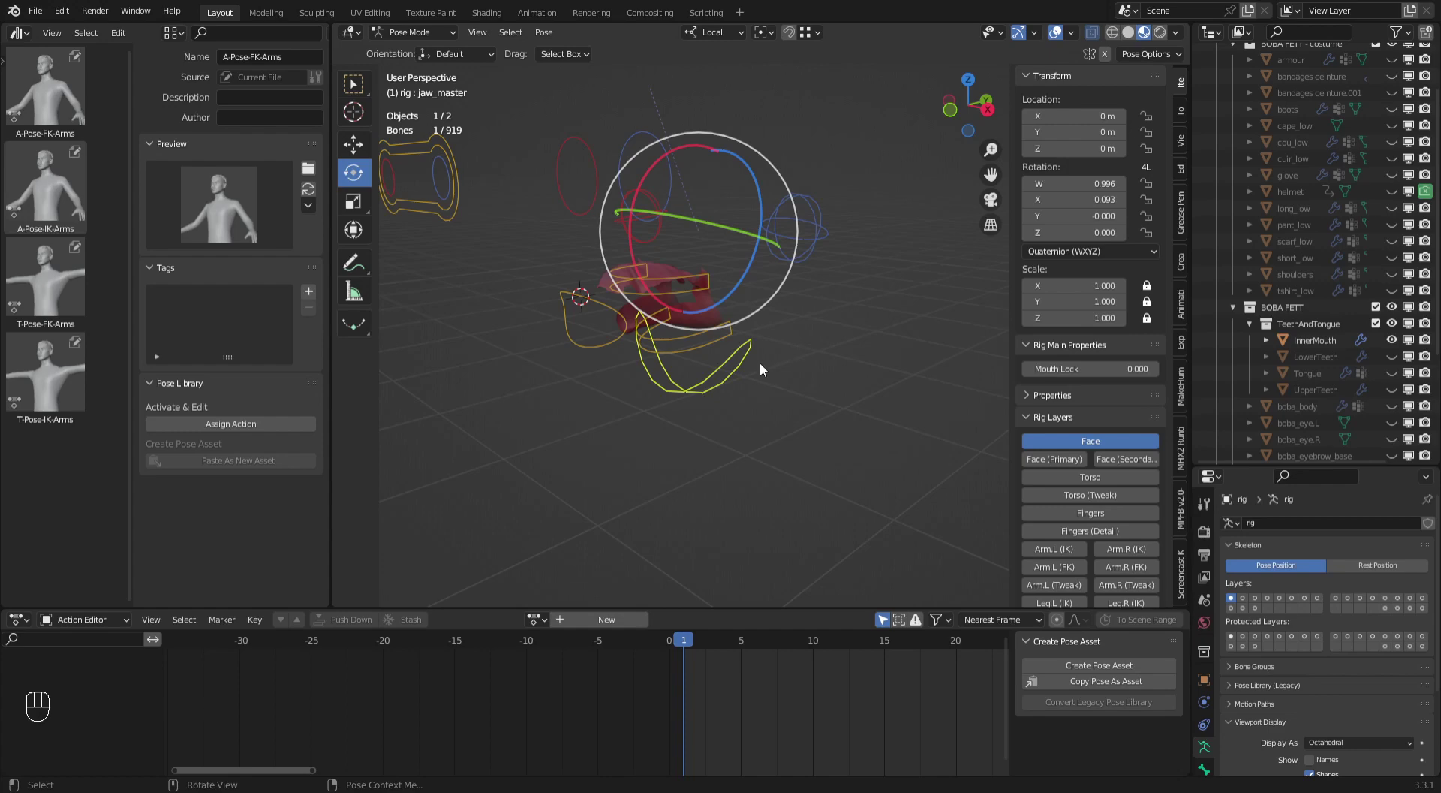
pyautogui.middleClick(781, 371)
pyautogui.moveTo(782, 371); pyautogui.dragTo(777, 358)
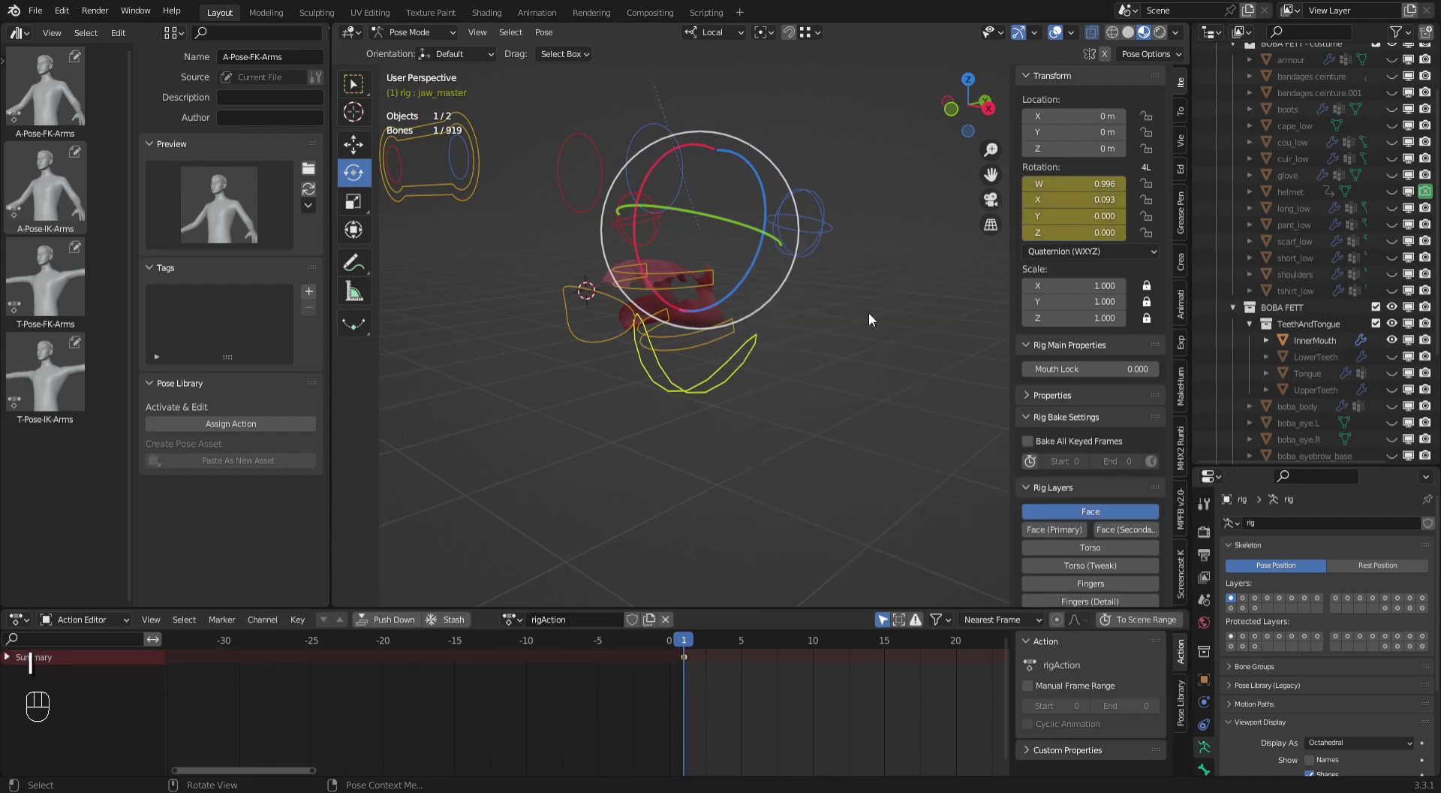
pyautogui.click(848, 349)
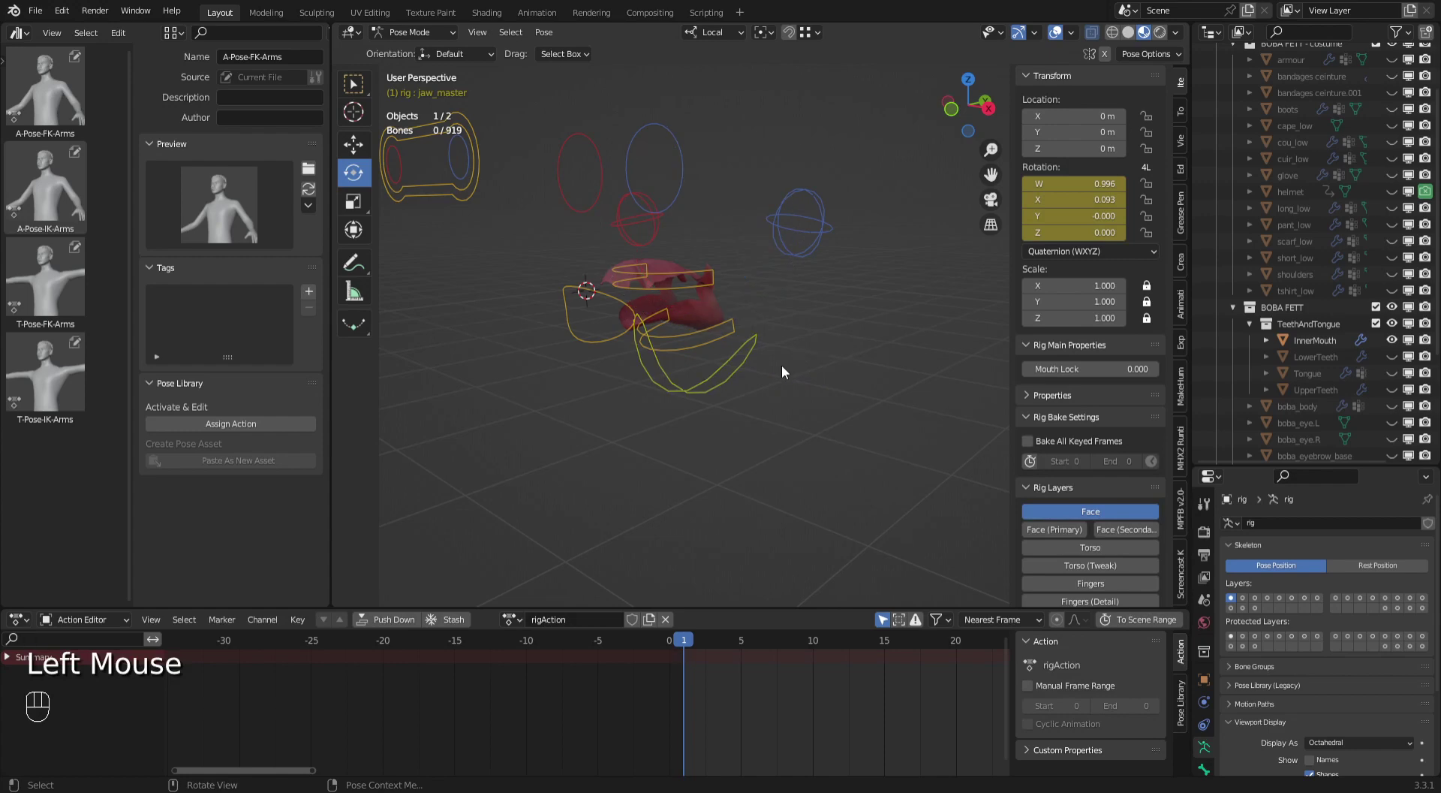
pyautogui.click(733, 377)
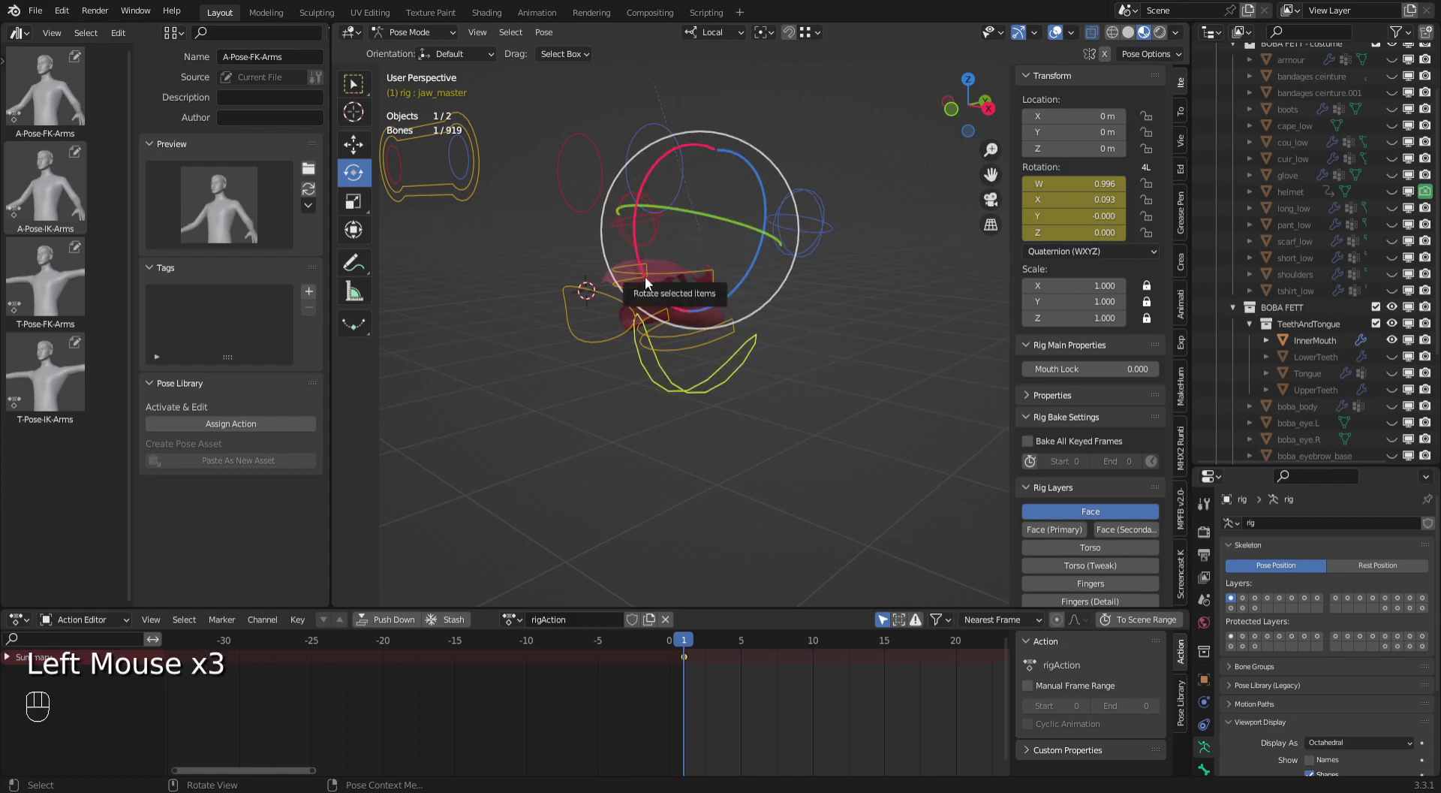
# Rotate jaw_master further open on X and inspect how the inner mouth follows.
pyautogui.click(644, 289)
pyautogui.click(757, 403)
pyautogui.click(642, 313)
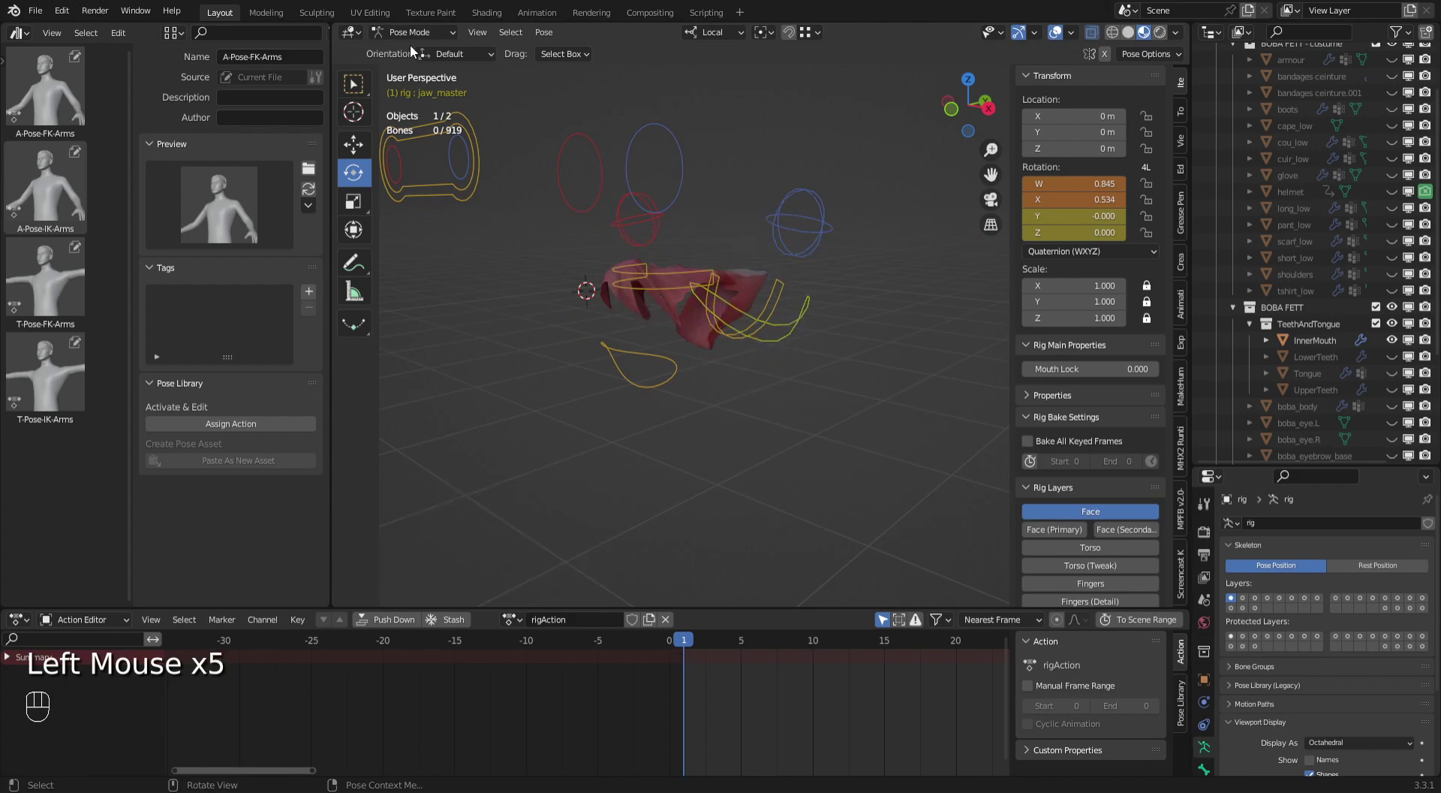
pyautogui.click(421, 42)
pyautogui.moveTo(672, 370); pyautogui.dragTo(675, 390)
pyautogui.moveTo(693, 388); pyautogui.dragTo(790, 314)
pyautogui.moveTo(676, 376); pyautogui.dragTo(713, 370)
# Re-enable the deform bone layer and reframe the view on the mouth.
pyautogui.moveTo(681, 391); pyautogui.dragTo(655, 322)
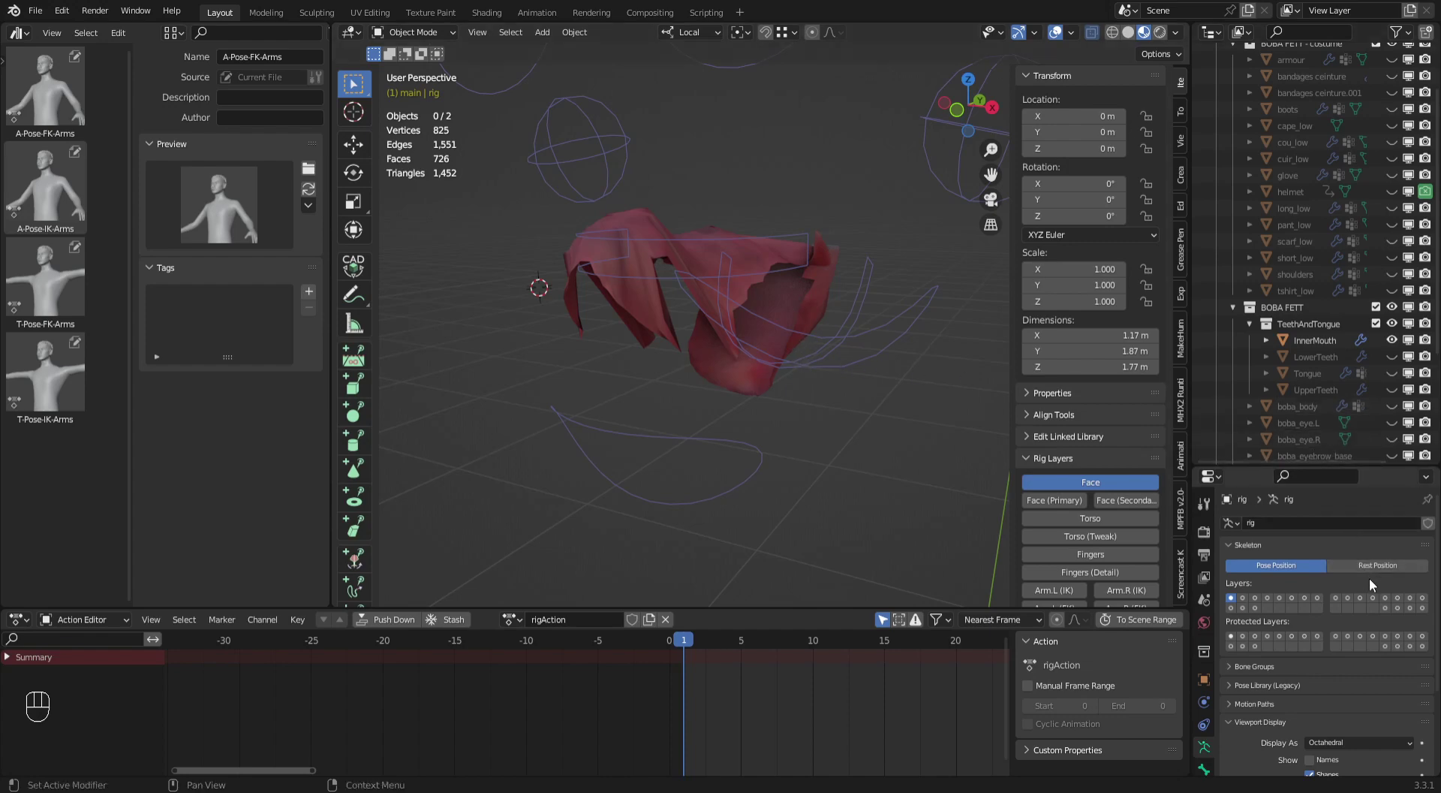
pyautogui.click(1403, 618)
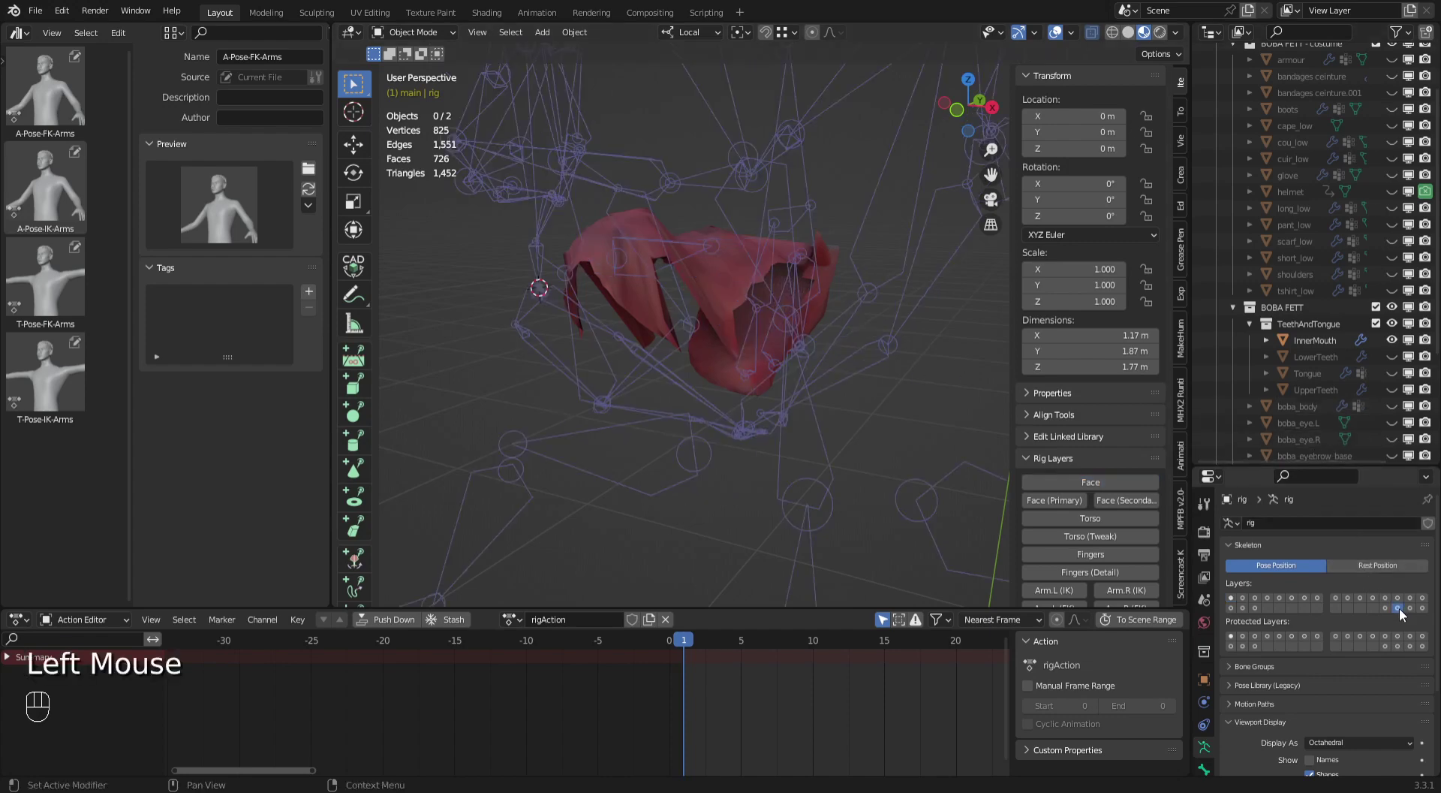
pyautogui.click(653, 311)
pyautogui.moveTo(716, 380); pyautogui.dragTo(685, 383)
pyautogui.moveTo(696, 390); pyautogui.dragTo(417, 36)
pyautogui.moveTo(417, 36); pyautogui.dragTo(423, 65)
pyautogui.moveTo(654, 331); pyautogui.dragTo(1213, 679)
# Enter Edit Mode on the InnerMouth mesh and box-select its front section of vertices.
pyautogui.click(1206, 714)
pyautogui.click(1358, 581)
pyautogui.click(1342, 583)
pyautogui.moveTo(625, 384); pyautogui.dragTo(510, 218)
pyautogui.moveTo(510, 217); pyautogui.dragTo(595, 341)
# Box-select the front and side vertices of the upper inner mouth.
pyautogui.moveTo(616, 374); pyautogui.dragTo(611, 353)
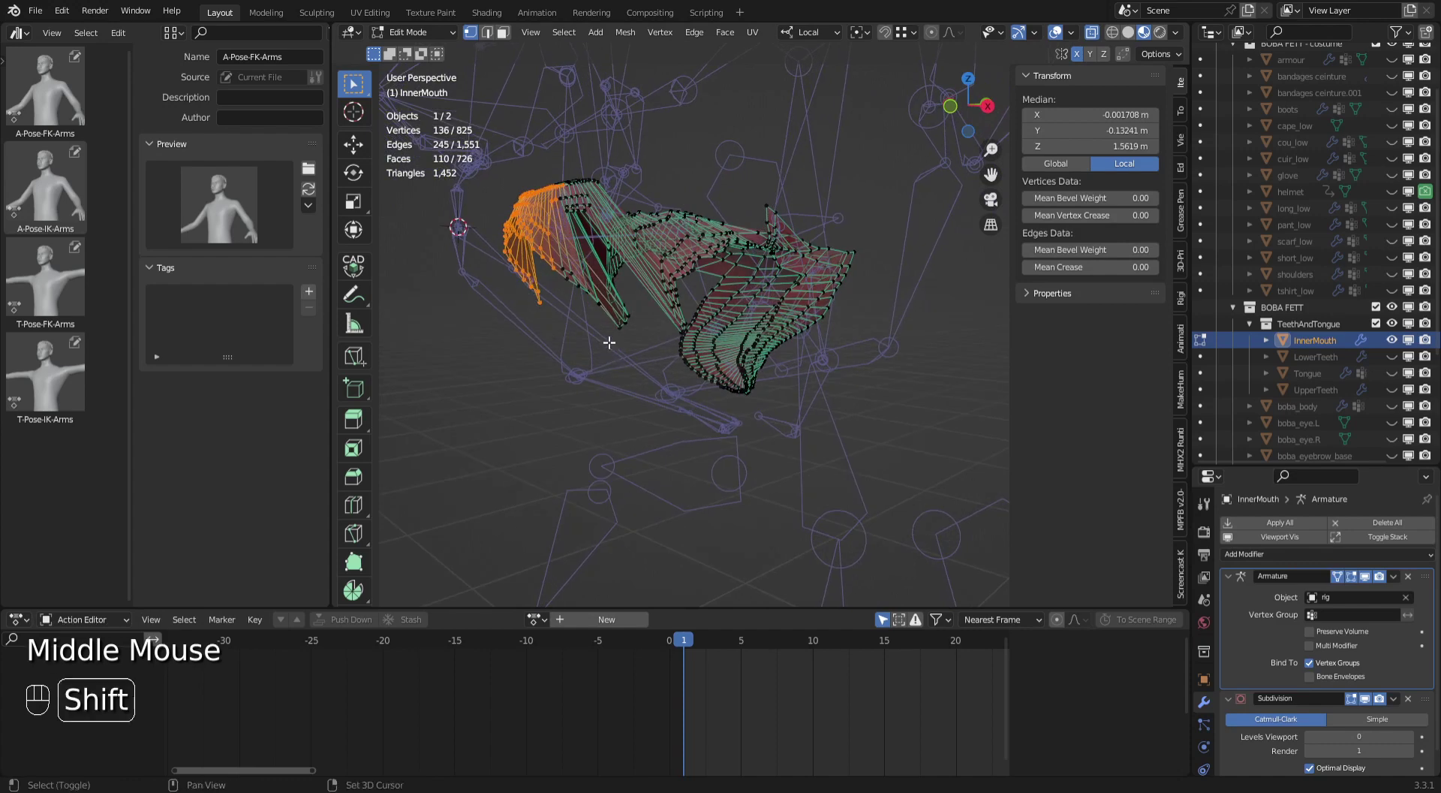
pyautogui.moveTo(548, 260); pyautogui.dragTo(605, 330)
pyautogui.moveTo(616, 310); pyautogui.dragTo(636, 361)
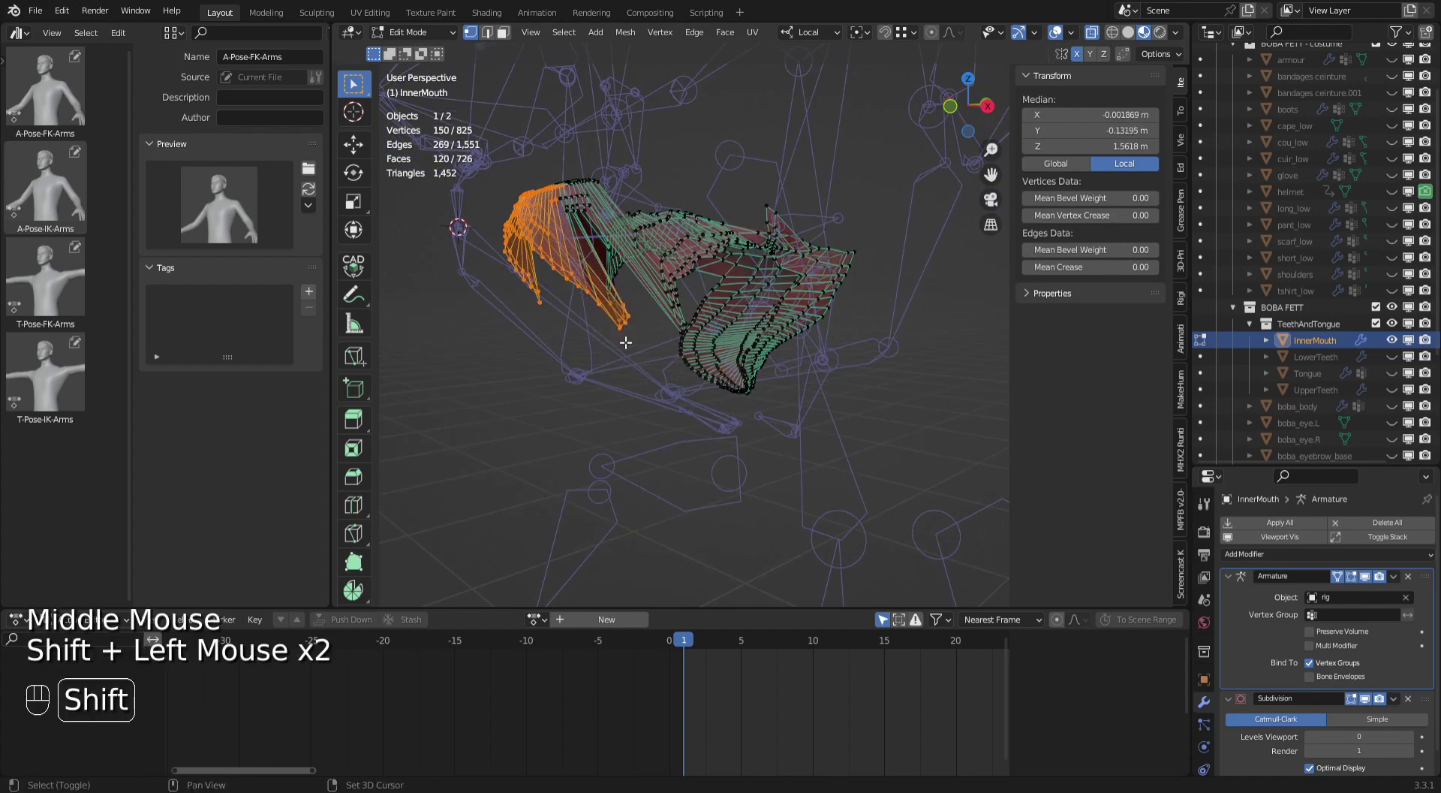
pyautogui.moveTo(625, 328); pyautogui.dragTo(671, 299)
pyautogui.moveTo(644, 269); pyautogui.dragTo(663, 314)
pyautogui.moveTo(659, 312); pyautogui.dragTo(900, 309)
# Extend the selection across the back of the upper mouth to 496 of 825 vertices.
pyautogui.moveTo(907, 314); pyautogui.dragTo(870, 249)
pyautogui.moveTo(834, 181); pyautogui.dragTo(992, 311)
pyautogui.moveTo(934, 342); pyautogui.dragTo(937, 337)
pyautogui.moveTo(934, 350); pyautogui.dragTo(953, 327)
pyautogui.moveTo(774, 195); pyautogui.dragTo(859, 269)
pyautogui.moveTo(945, 328); pyautogui.dragTo(915, 343)
pyautogui.moveTo(906, 346); pyautogui.dragTo(743, 351)
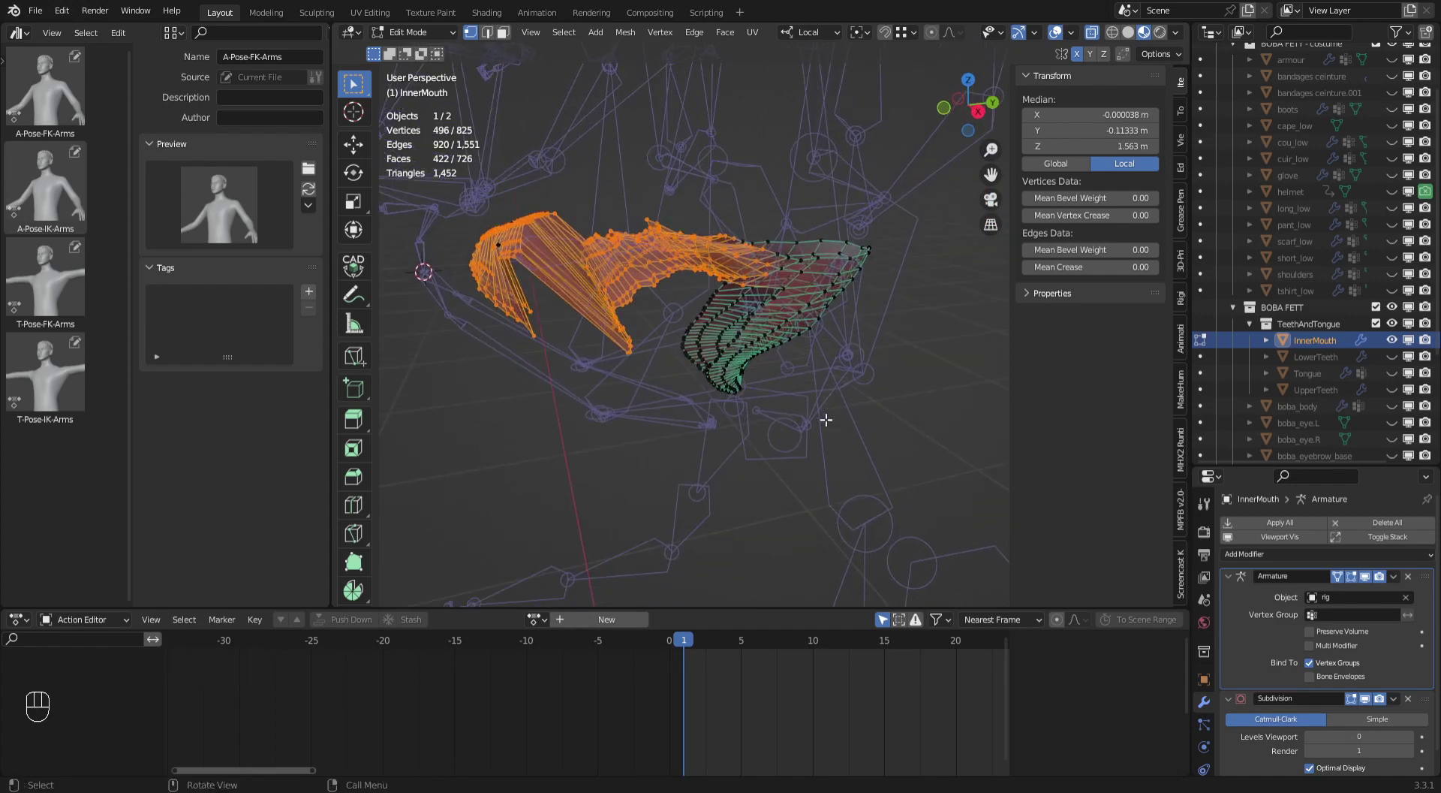
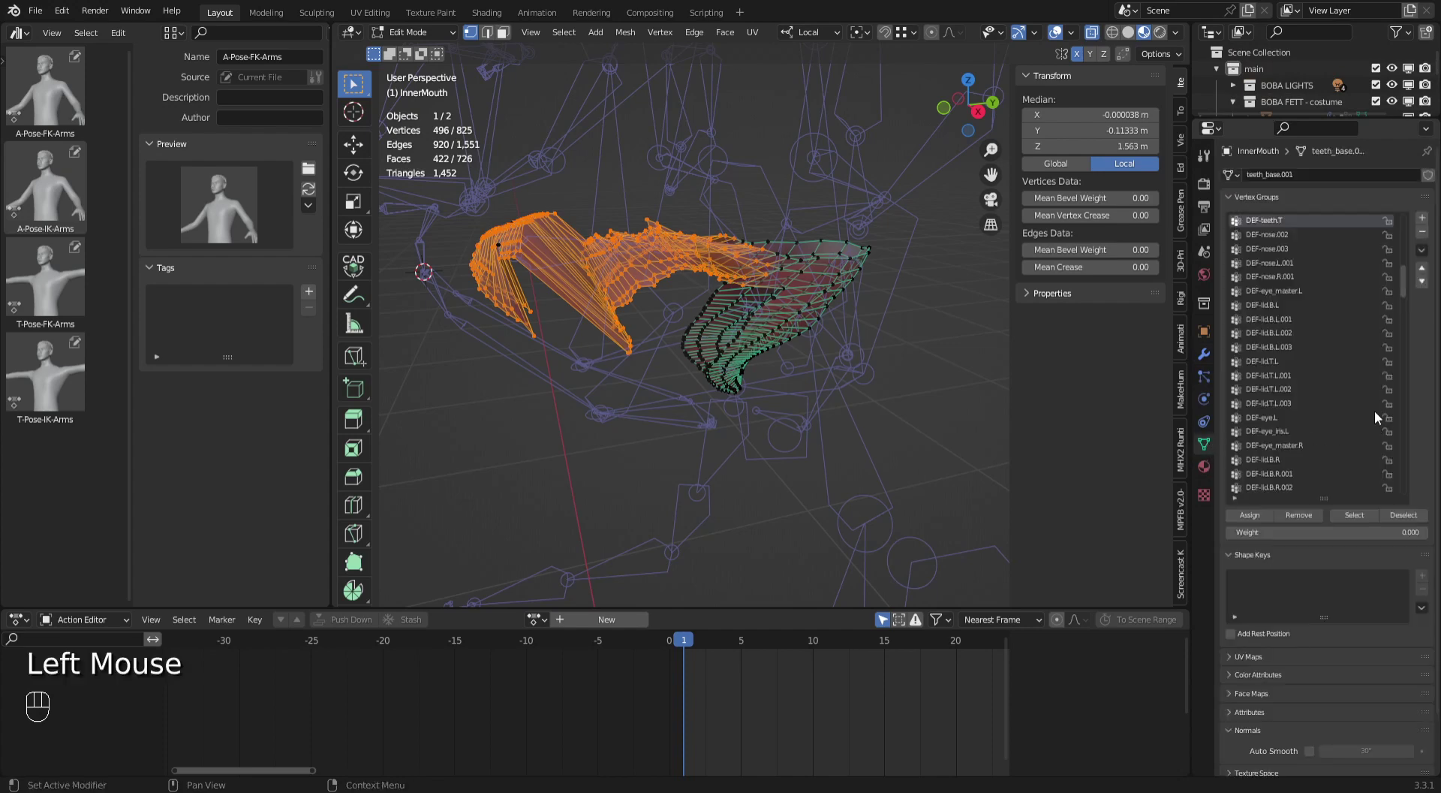
# Assign the selected upper mouth vertices to the DEF-teeth.B vertex group and preview the result.
pyautogui.moveTo(433, 33); pyautogui.dragTo(446, 68)
pyautogui.click(900, 347)
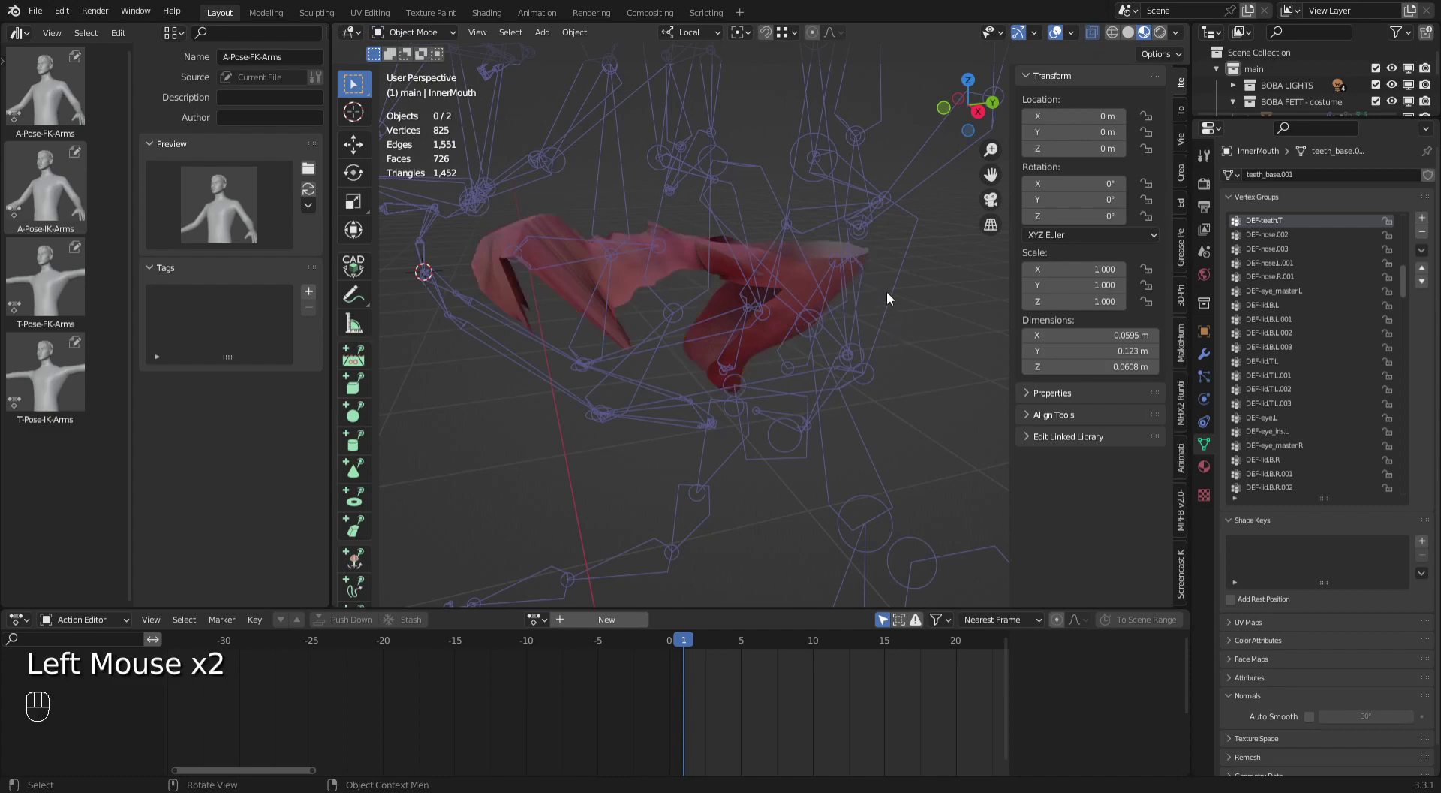
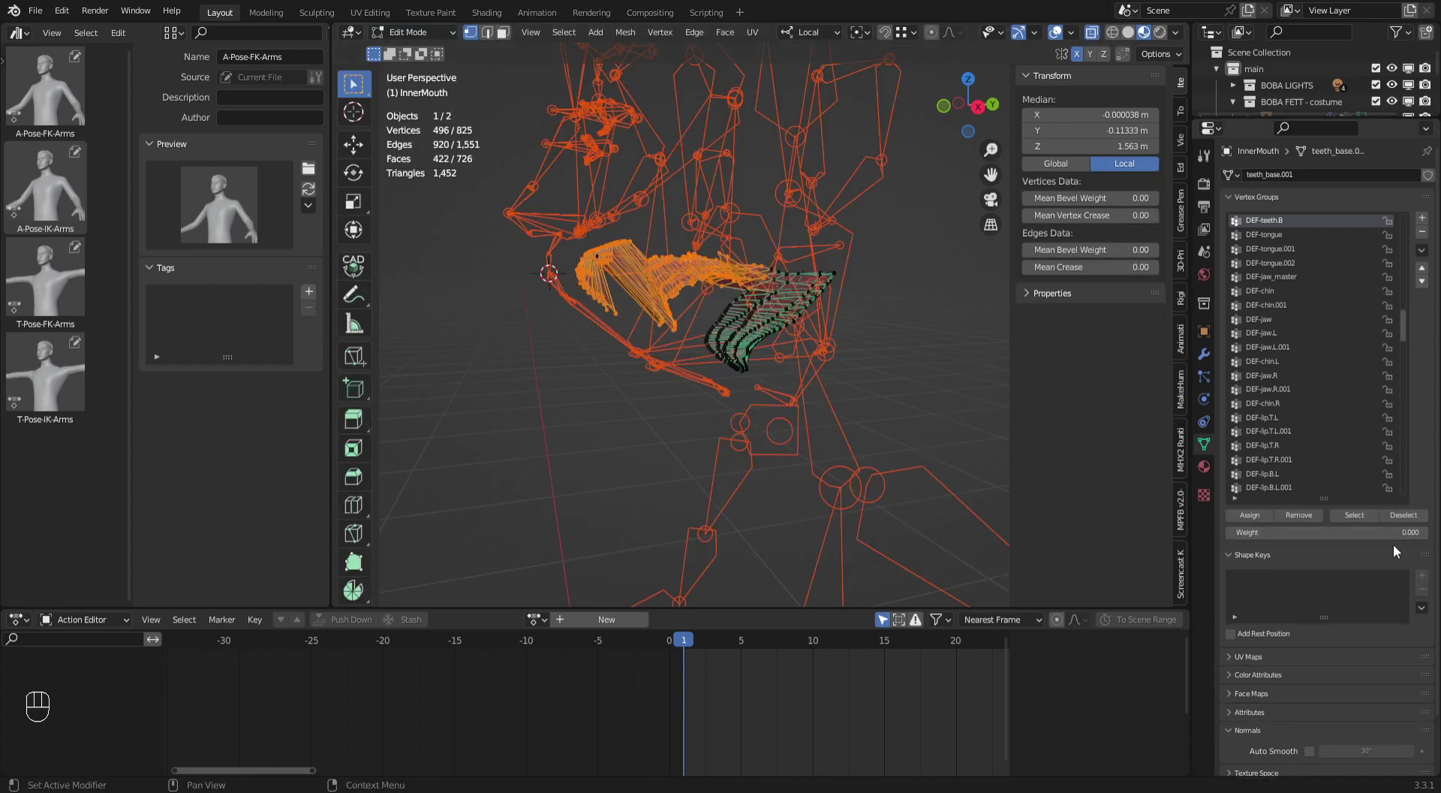
pyautogui.click(1262, 522)
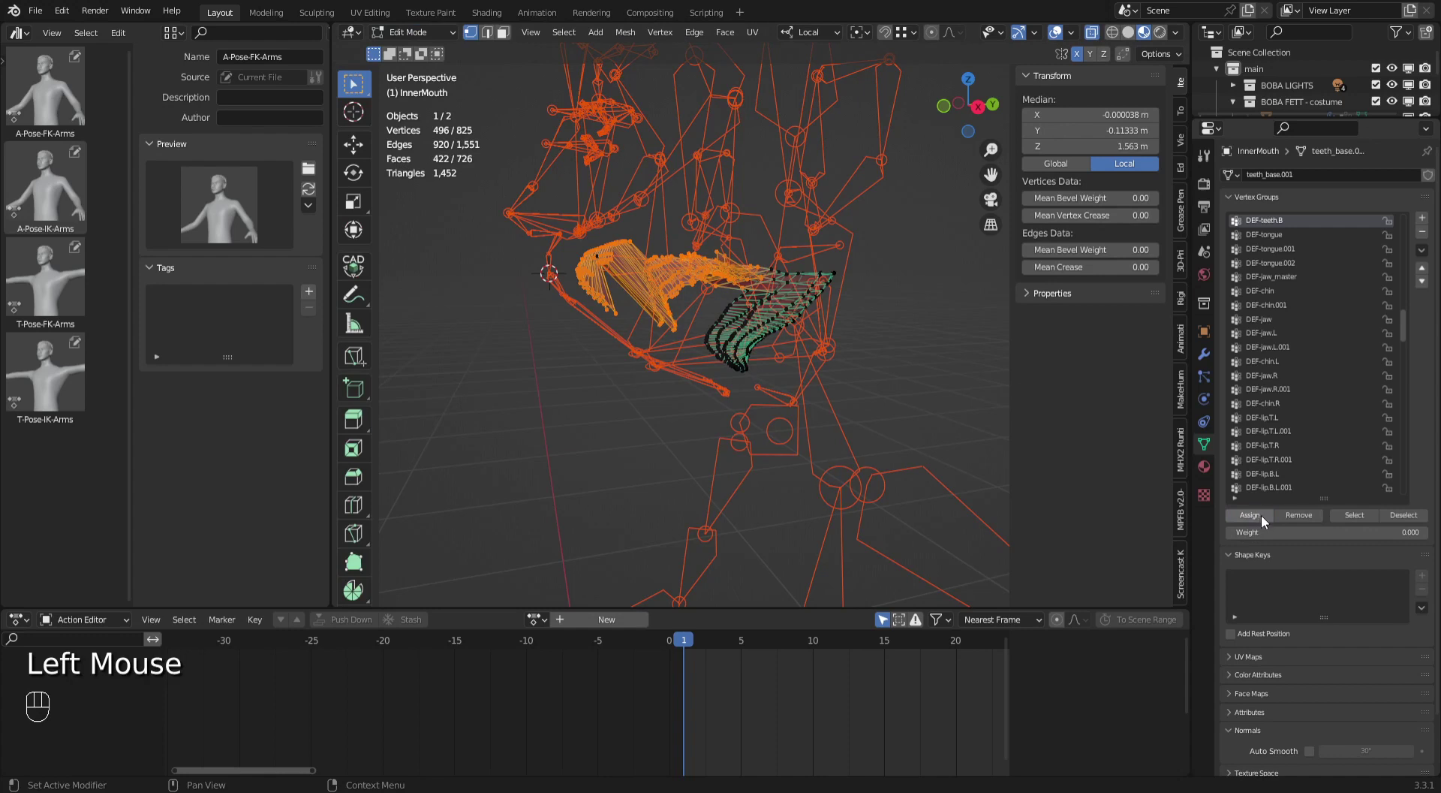
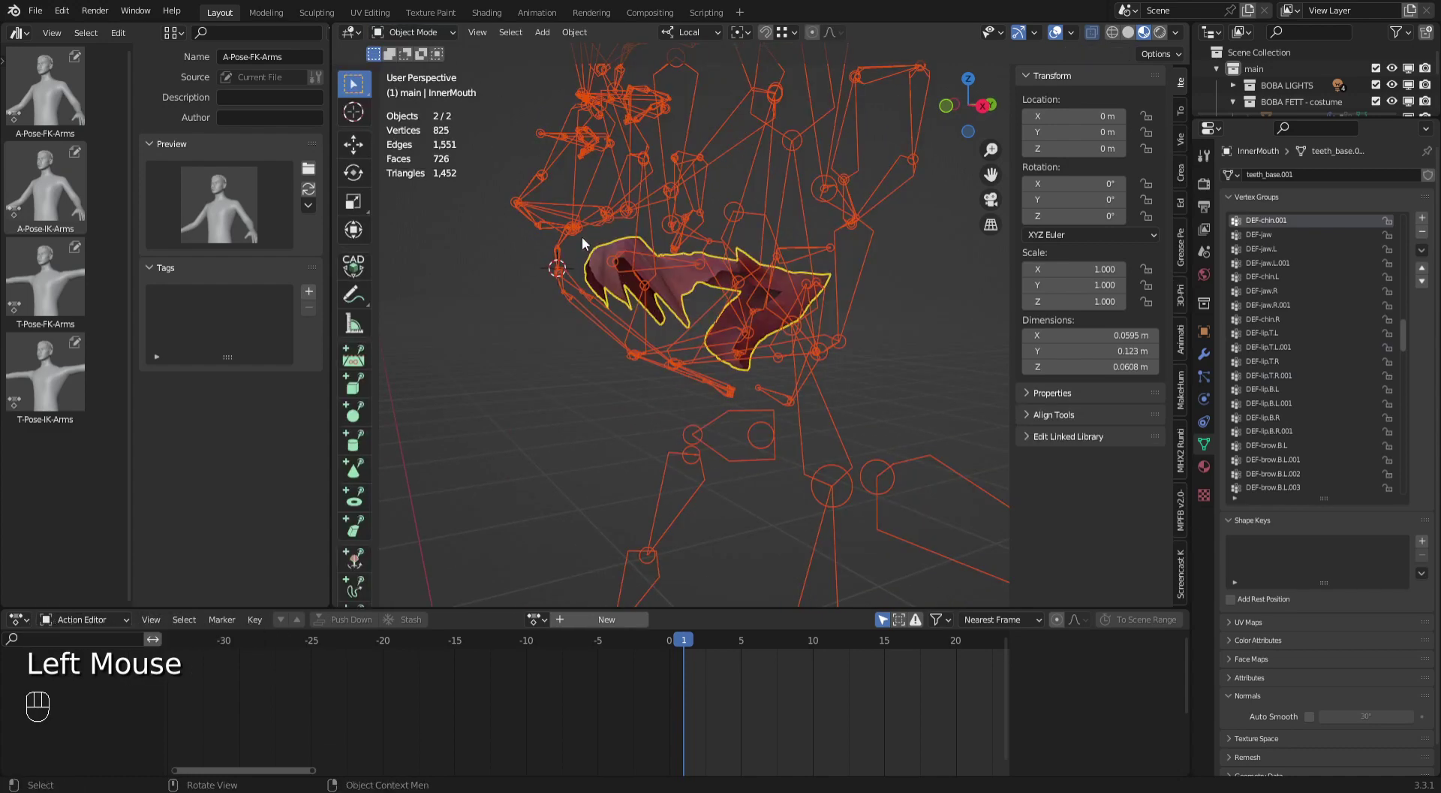
# Make DEF-lip.T.R.001 active and remove the box-selected upper teeth vertices from it.
pyautogui.moveTo(411, 34); pyautogui.dragTo(407, 58)
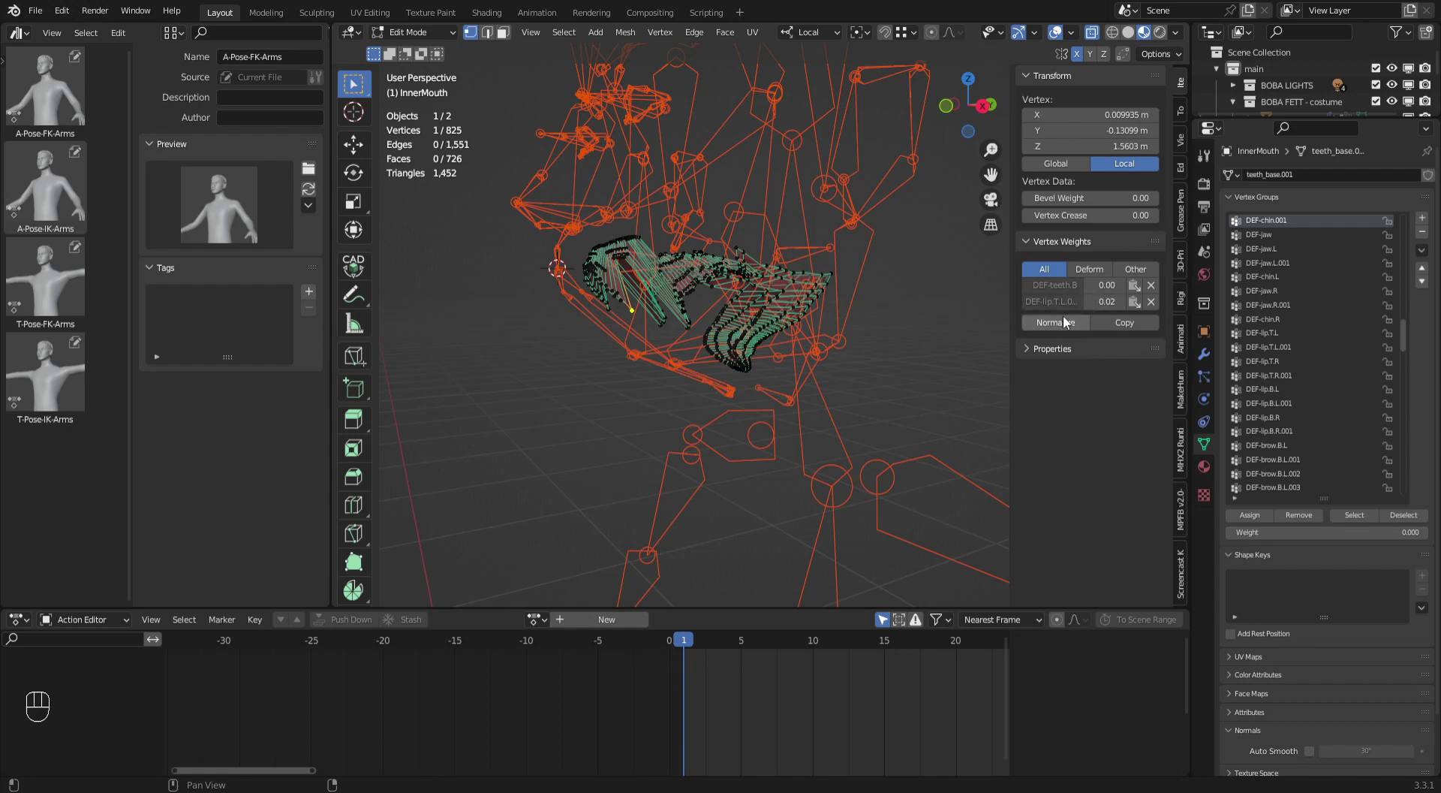
pyautogui.click(1066, 308)
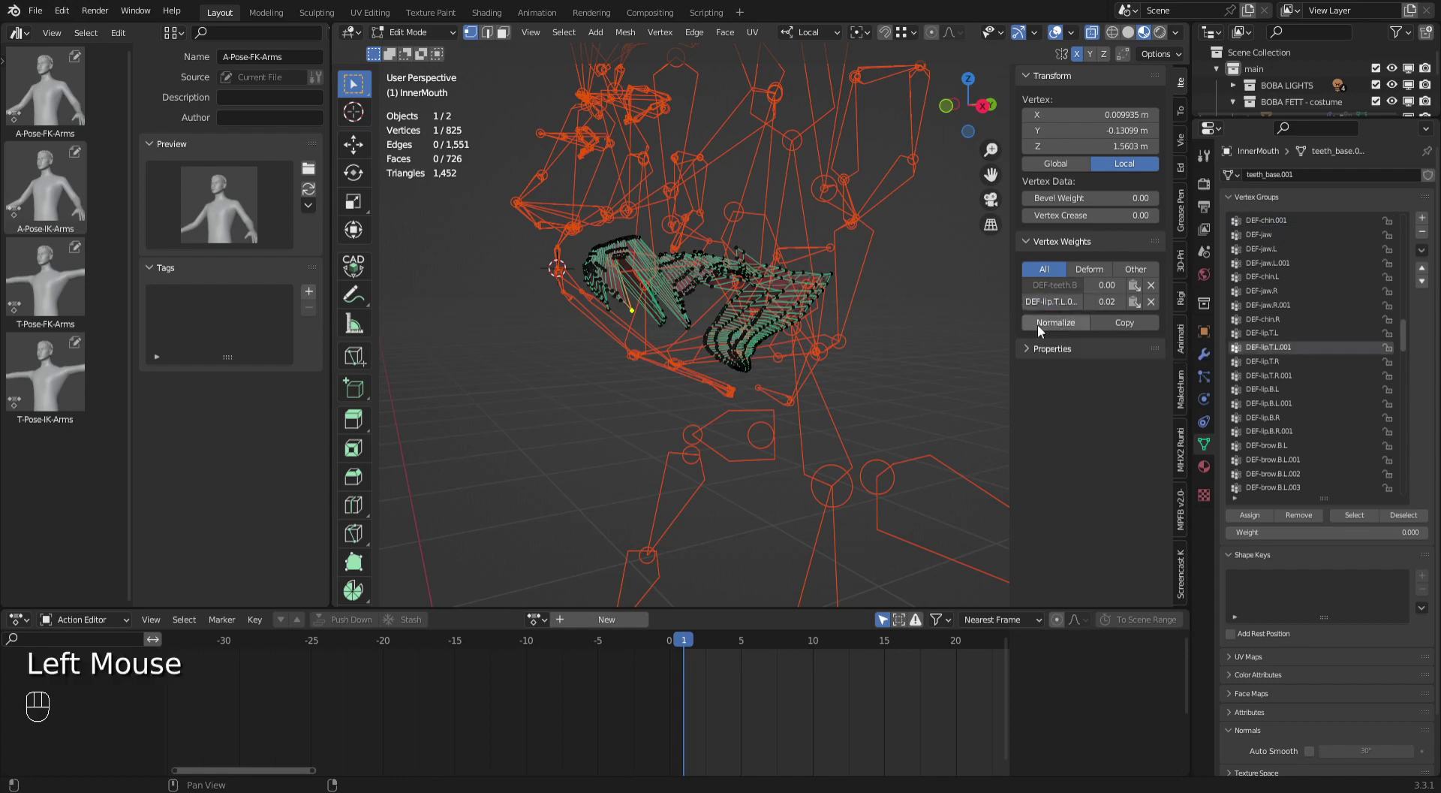
pyautogui.moveTo(595, 389); pyautogui.dragTo(592, 327)
pyautogui.moveTo(538, 209); pyautogui.dragTo(695, 369)
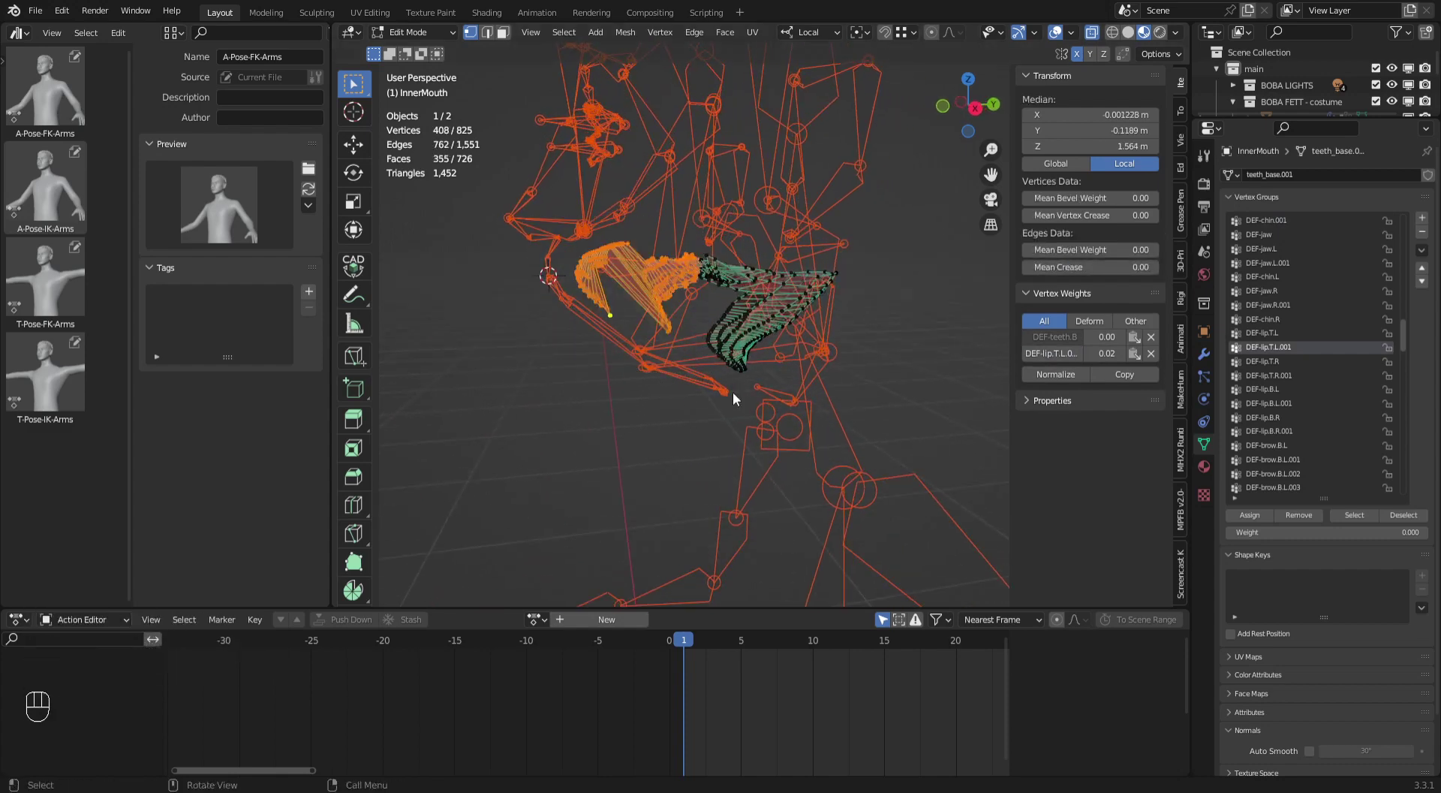
pyautogui.click(1256, 524)
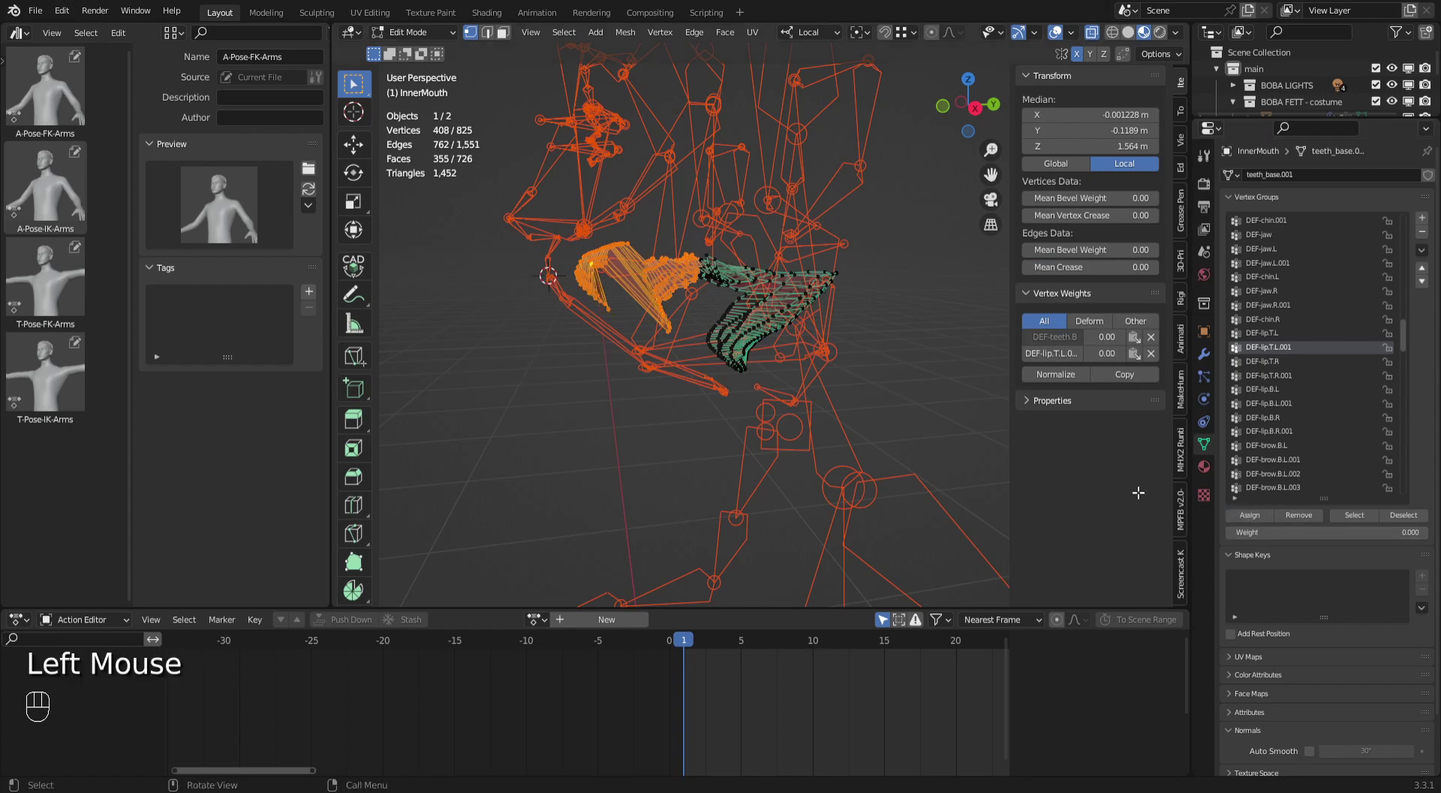
# Read a tooth vertex's weights and remove the upper teeth from the next upper-lip group.
pyautogui.click(608, 301)
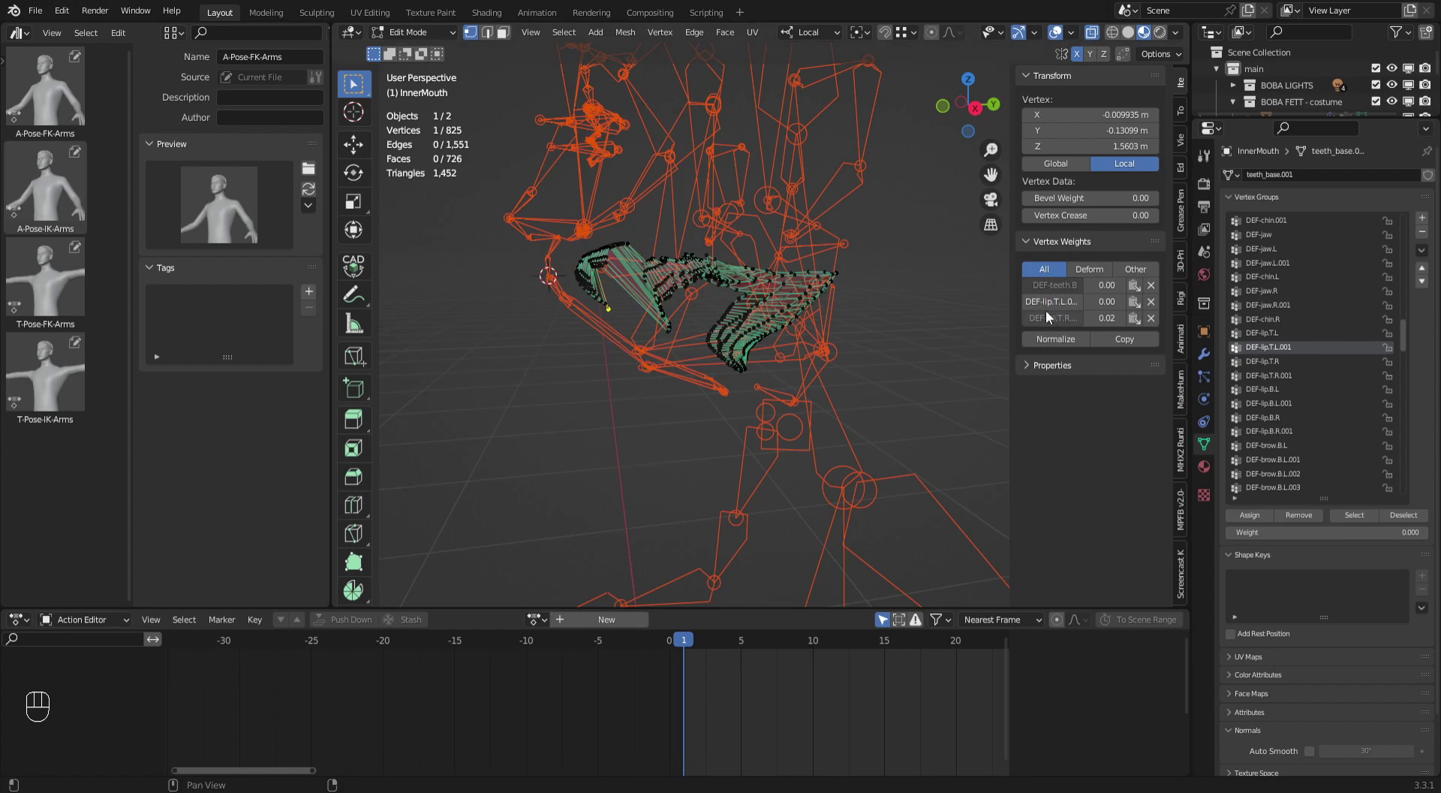
pyautogui.click(1055, 313)
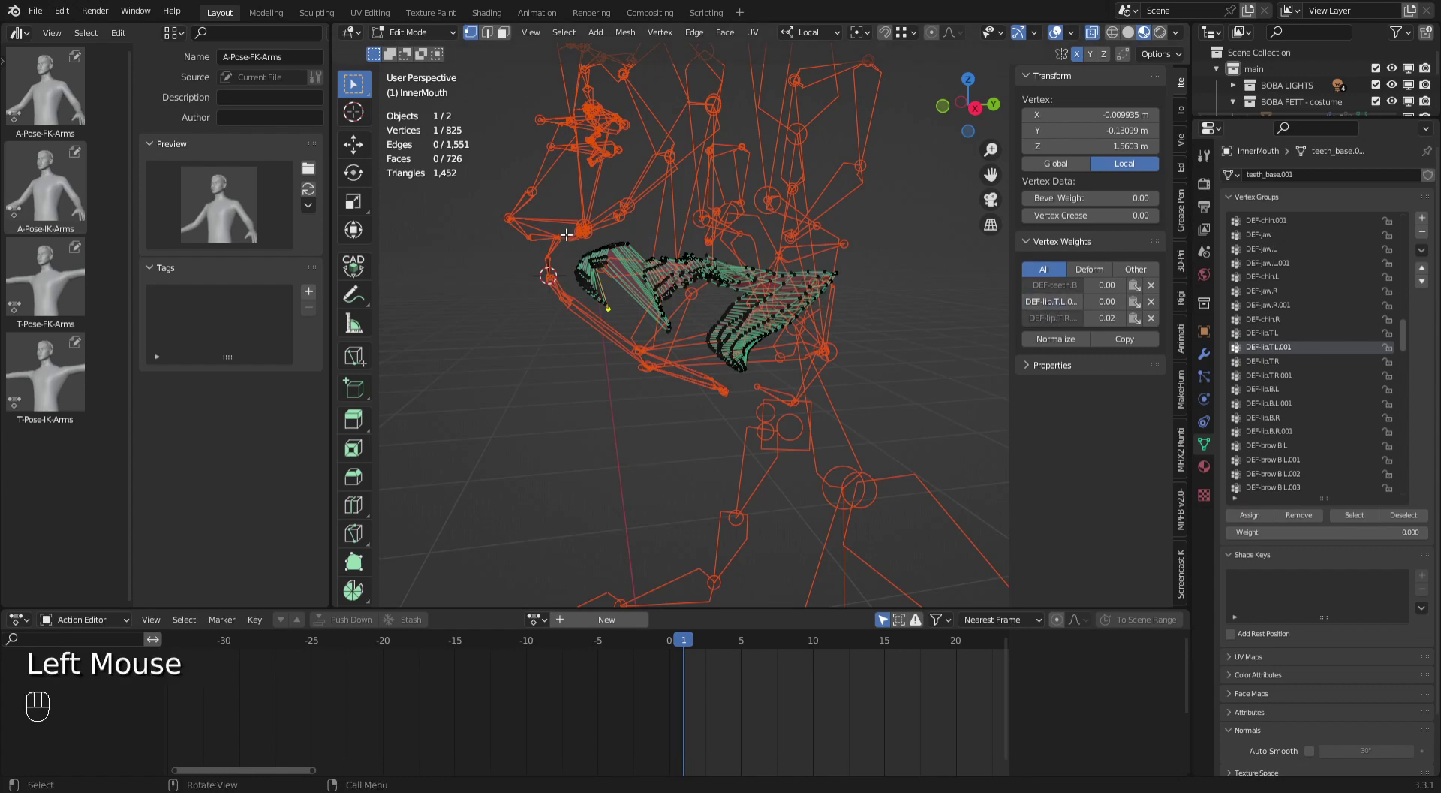
pyautogui.moveTo(567, 228); pyautogui.dragTo(687, 352)
pyautogui.click(1251, 526)
pyautogui.click(1254, 519)
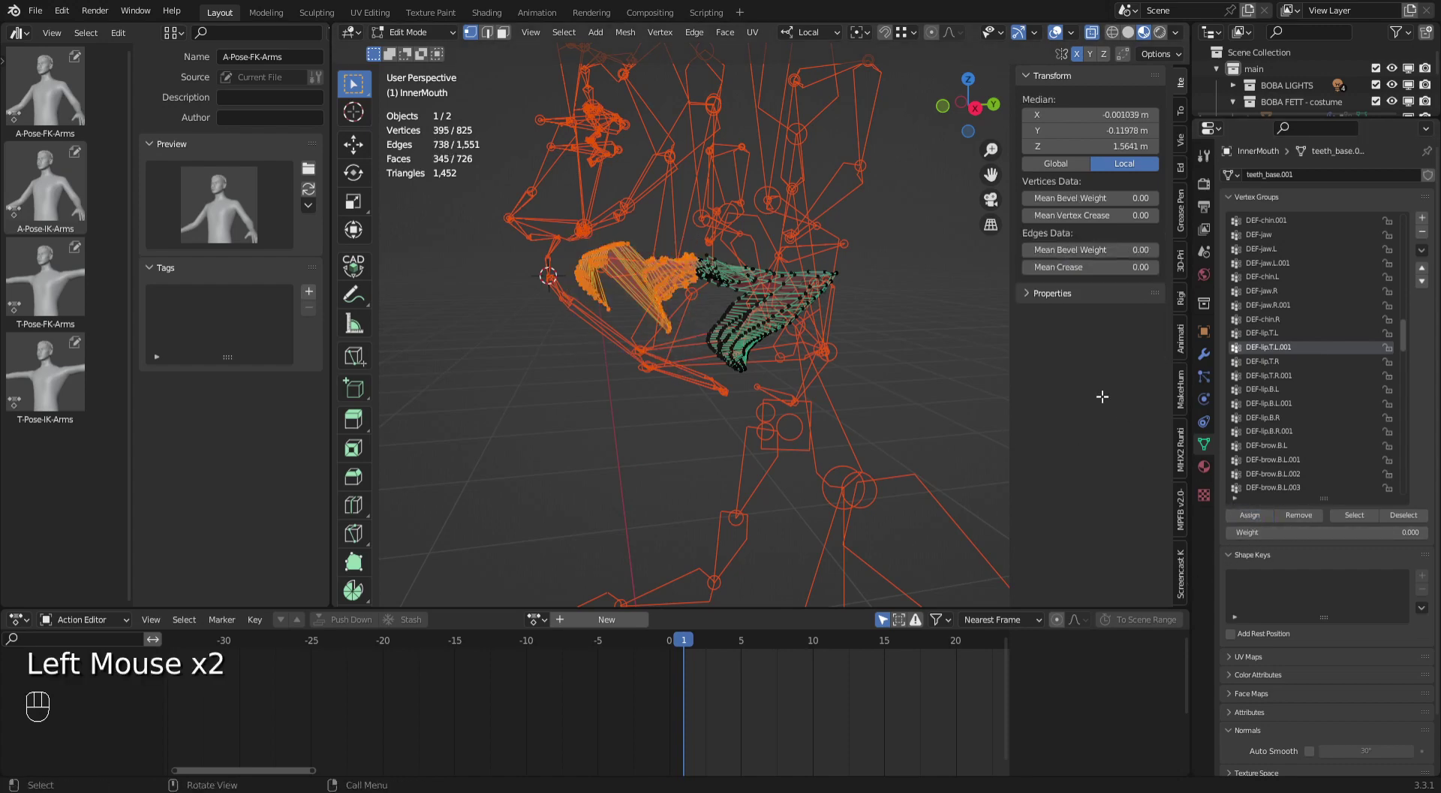
# Check another tooth's weights, select the full upper teeth island (503 vertices) and remove it from the lip group.
pyautogui.click(606, 302)
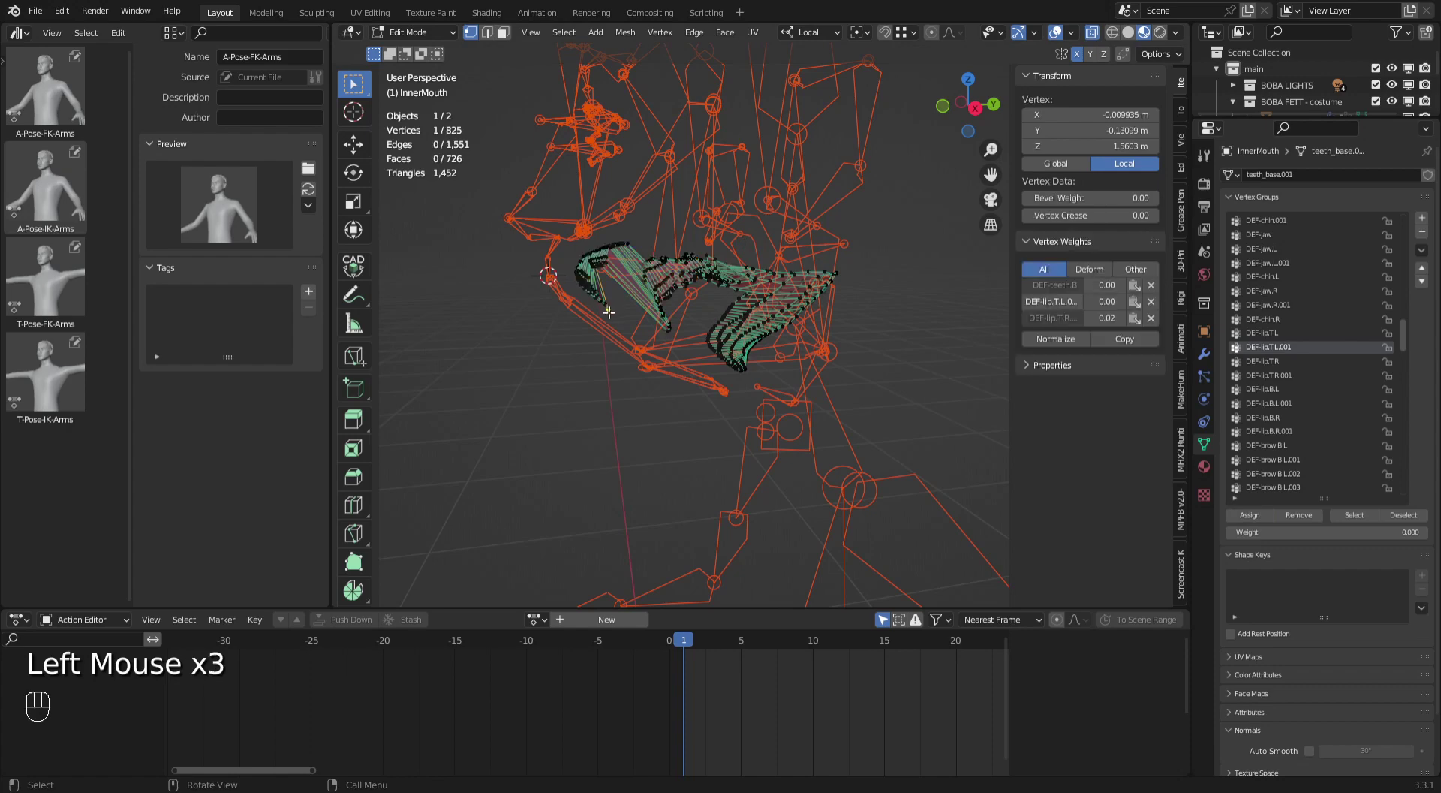
pyautogui.click(1063, 328)
pyautogui.moveTo(539, 205); pyautogui.dragTo(686, 380)
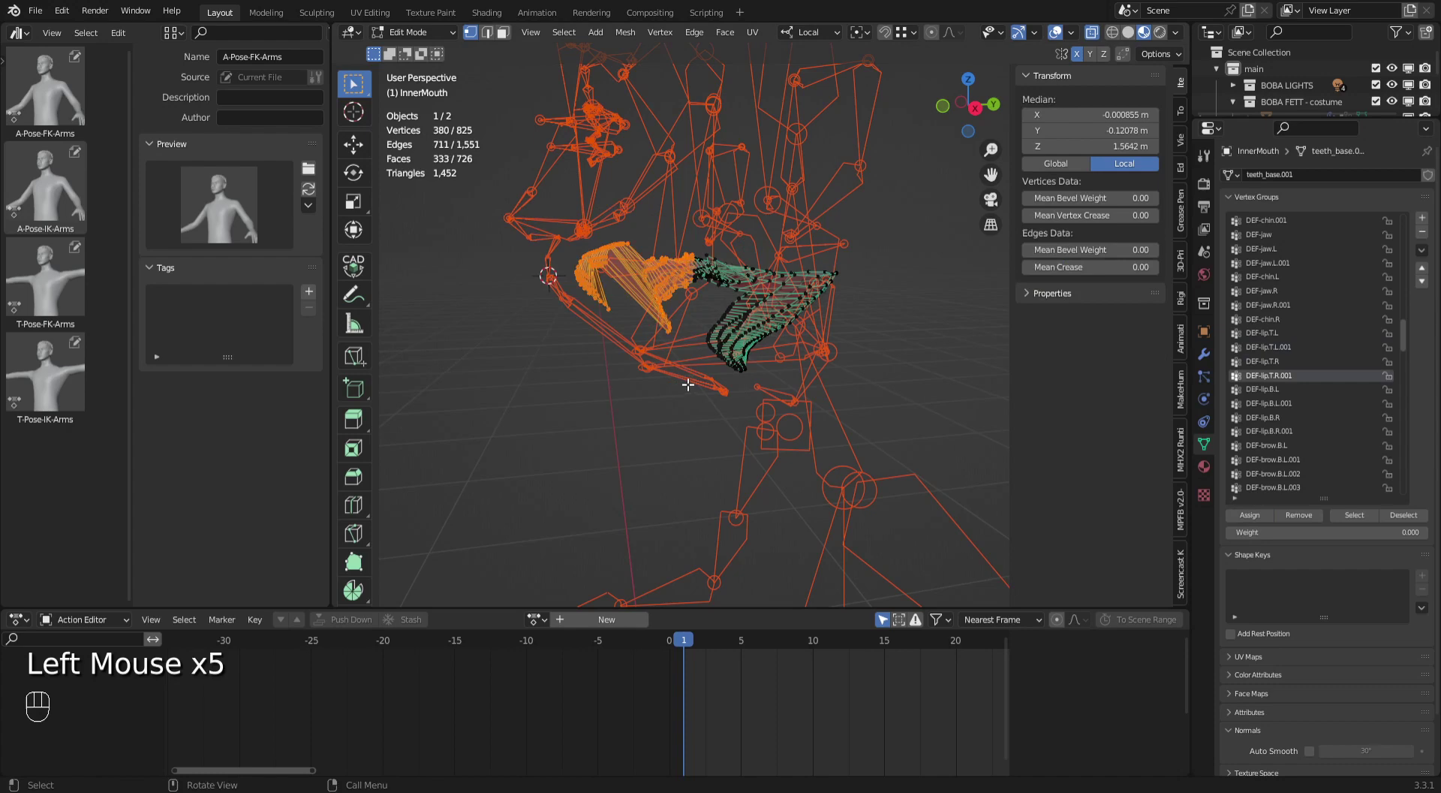
pyautogui.moveTo(678, 231); pyautogui.dragTo(734, 284)
pyautogui.moveTo(718, 241); pyautogui.dragTo(757, 273)
pyautogui.moveTo(833, 290); pyautogui.dragTo(791, 268)
pyautogui.moveTo(695, 242); pyautogui.dragTo(745, 284)
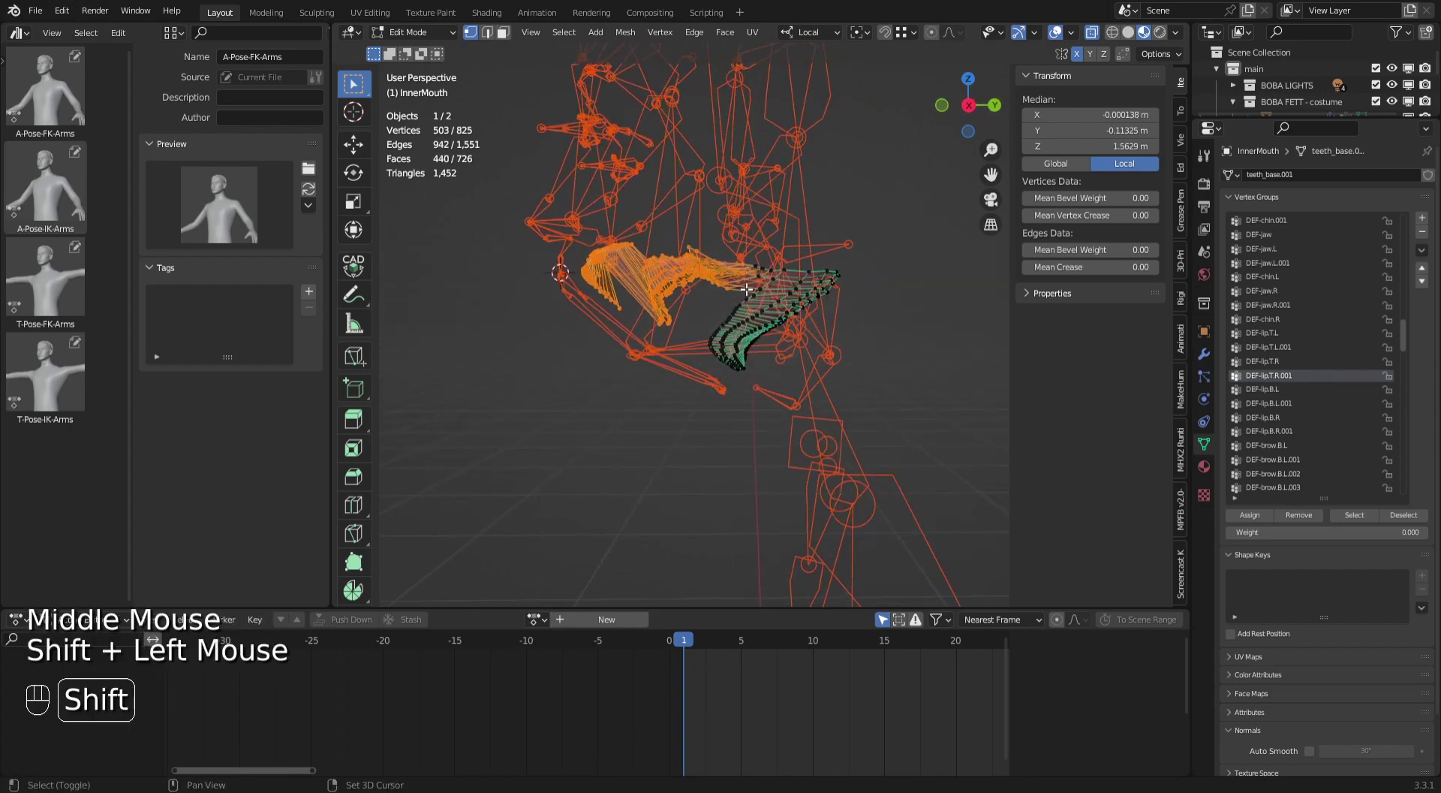
pyautogui.moveTo(898, 329); pyautogui.dragTo(797, 337)
pyautogui.moveTo(650, 306); pyautogui.dragTo(678, 341)
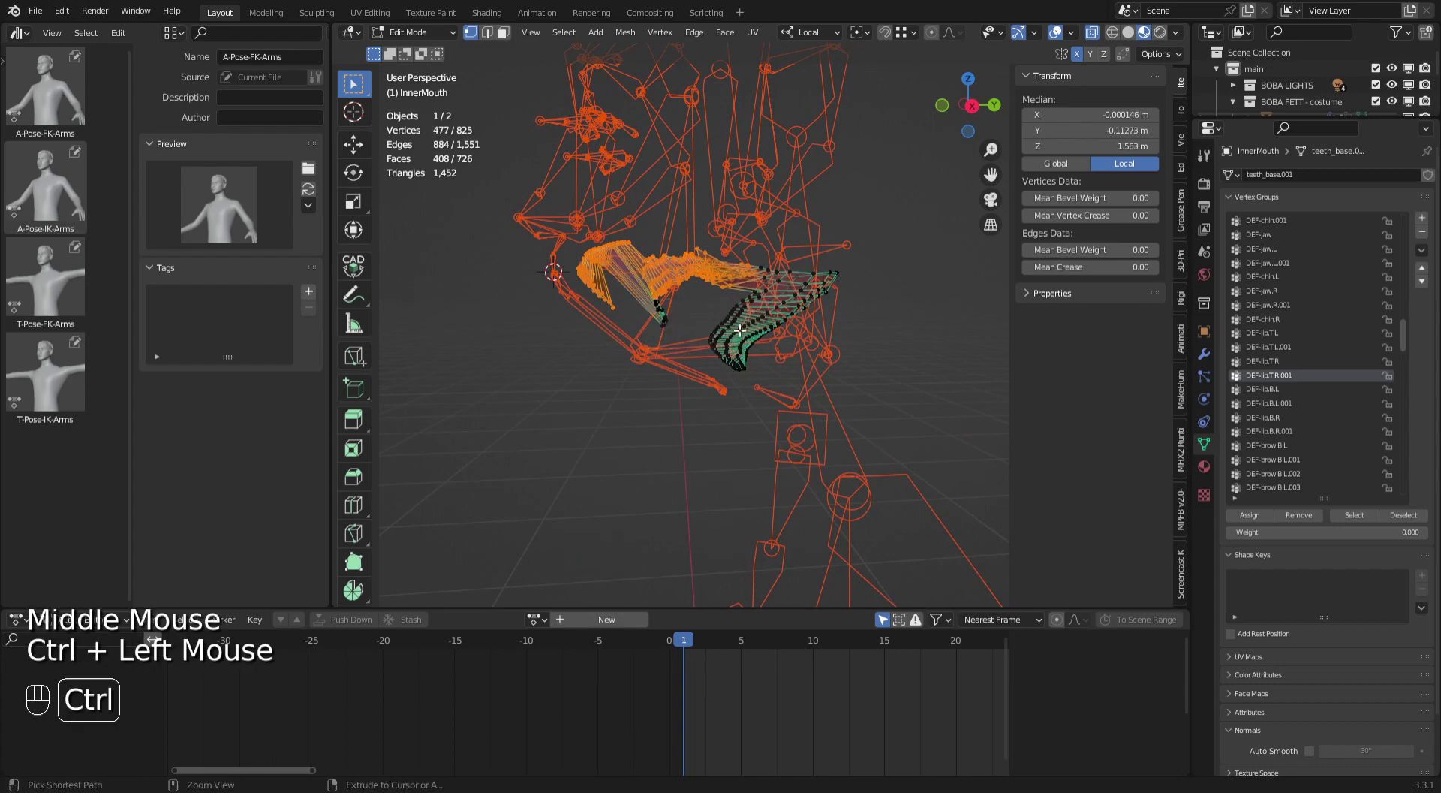
pyautogui.moveTo(645, 303); pyautogui.dragTo(672, 351)
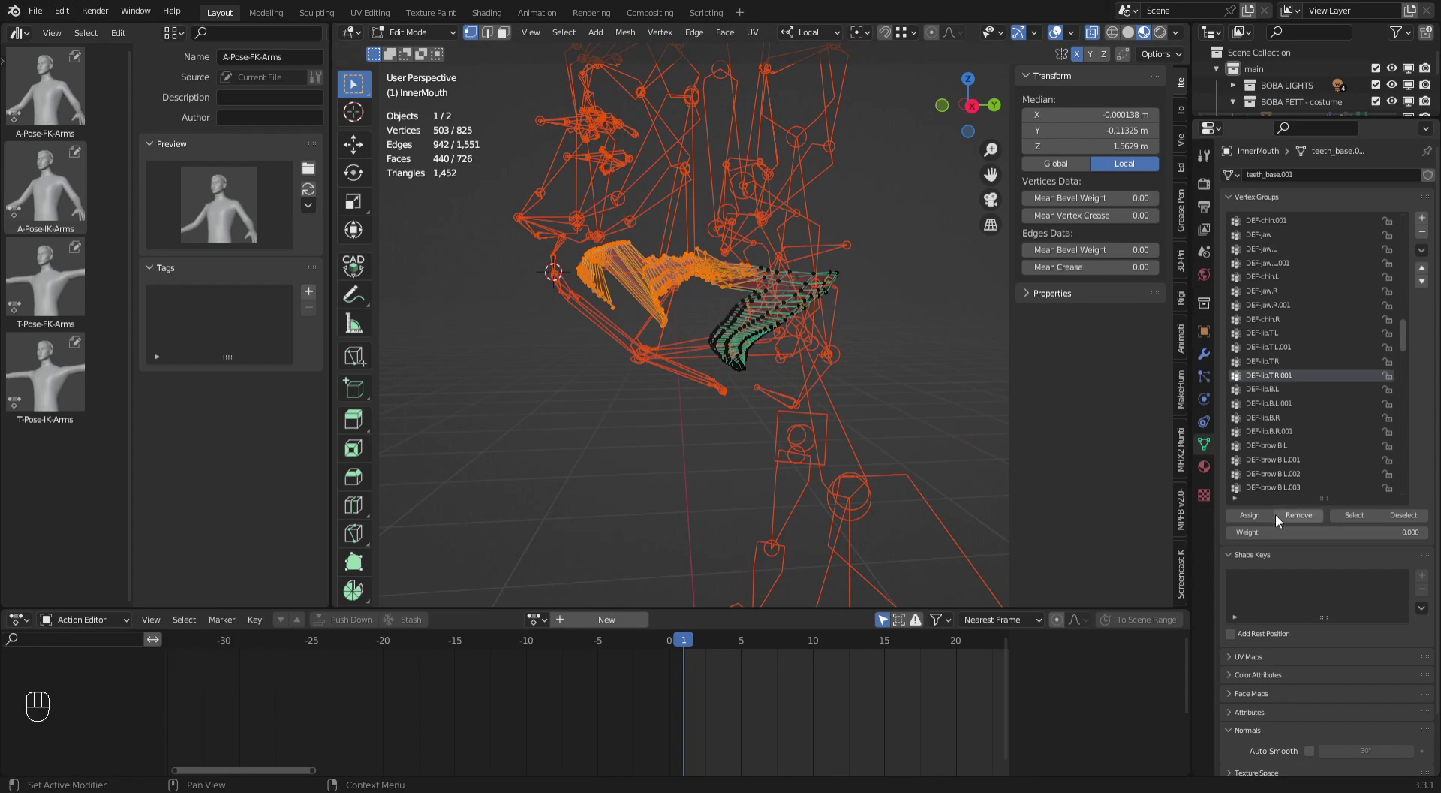
pyautogui.click(1263, 525)
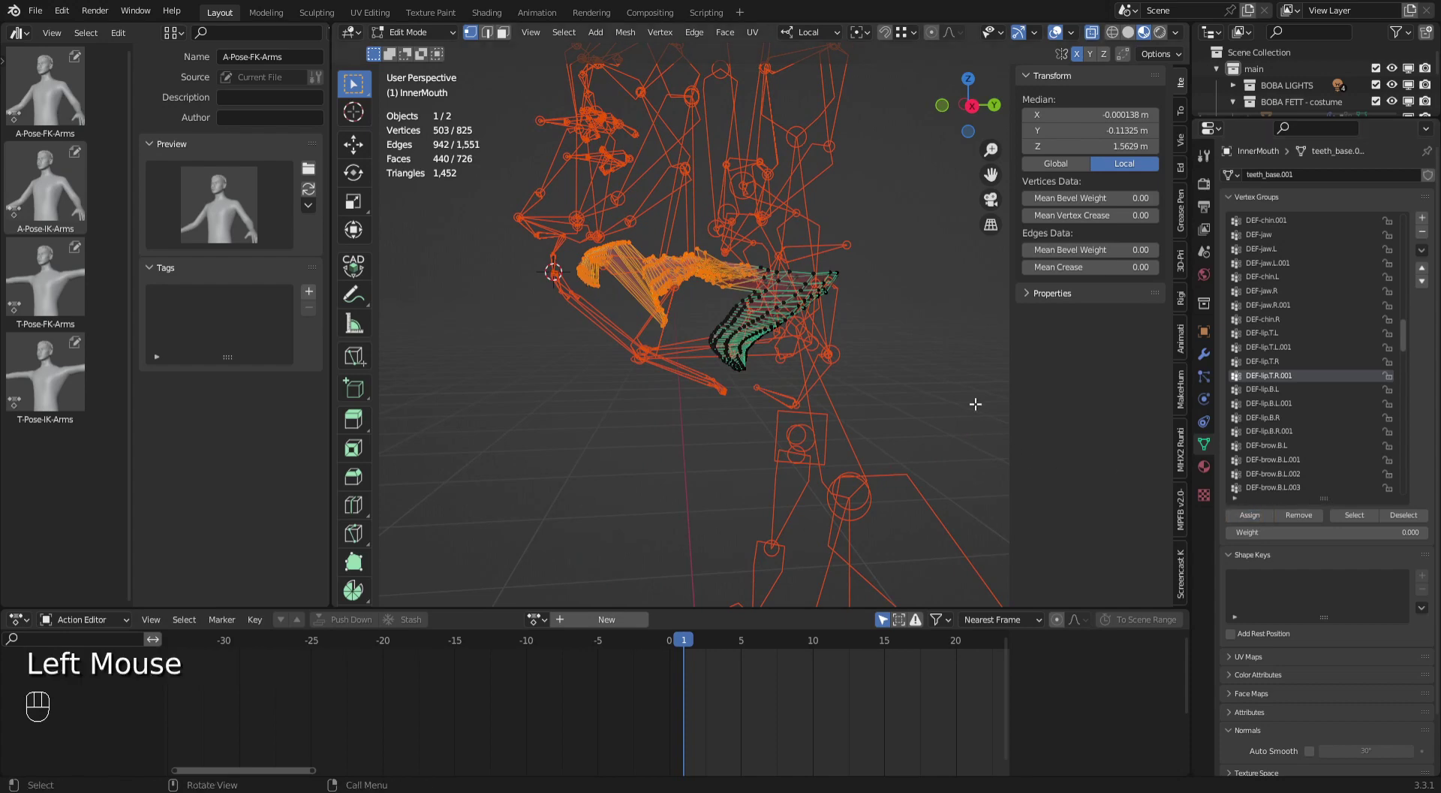
# Make DEF-teeth.B active and assign the box-selected upper teeth vertices to it.
pyautogui.click(665, 316)
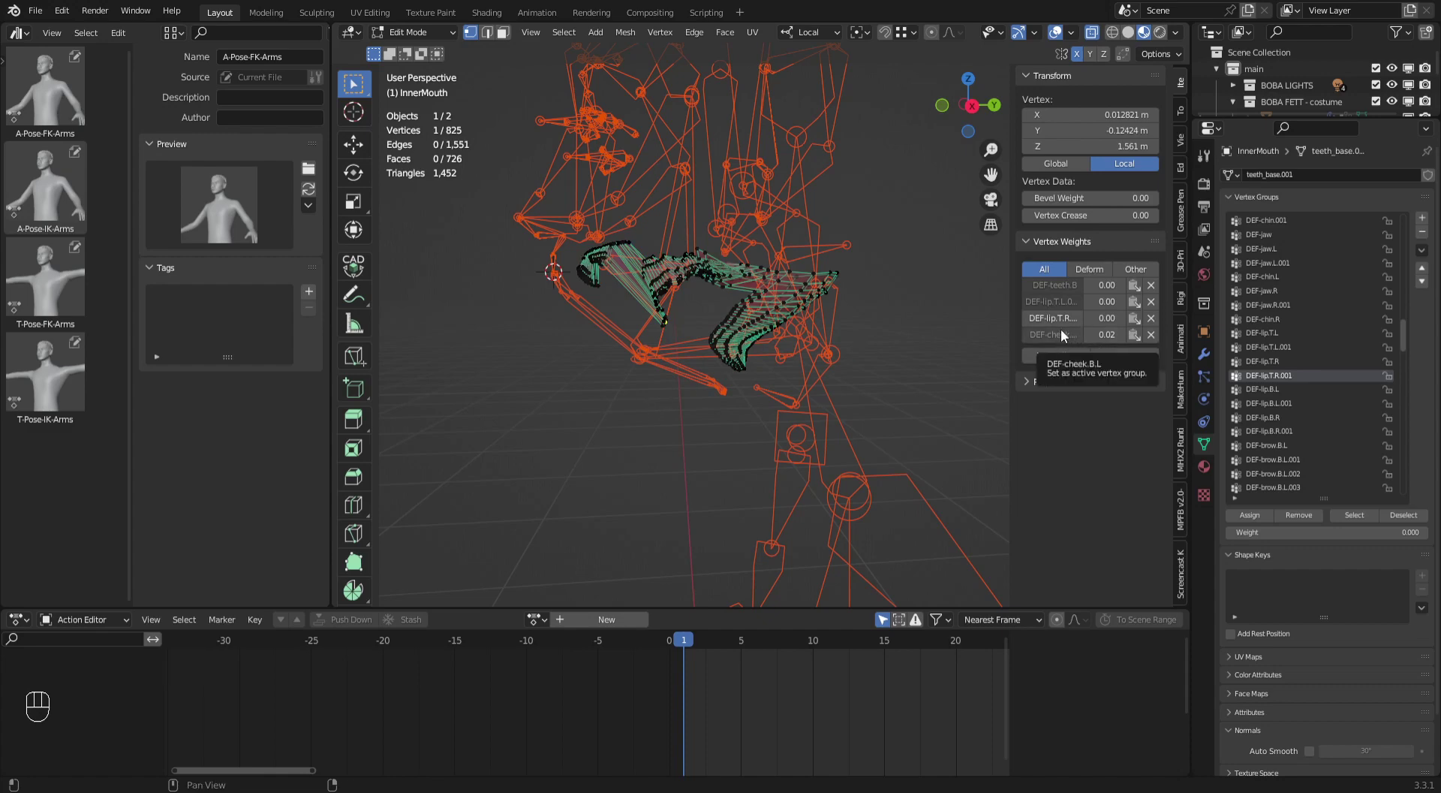
pyautogui.click(1066, 306)
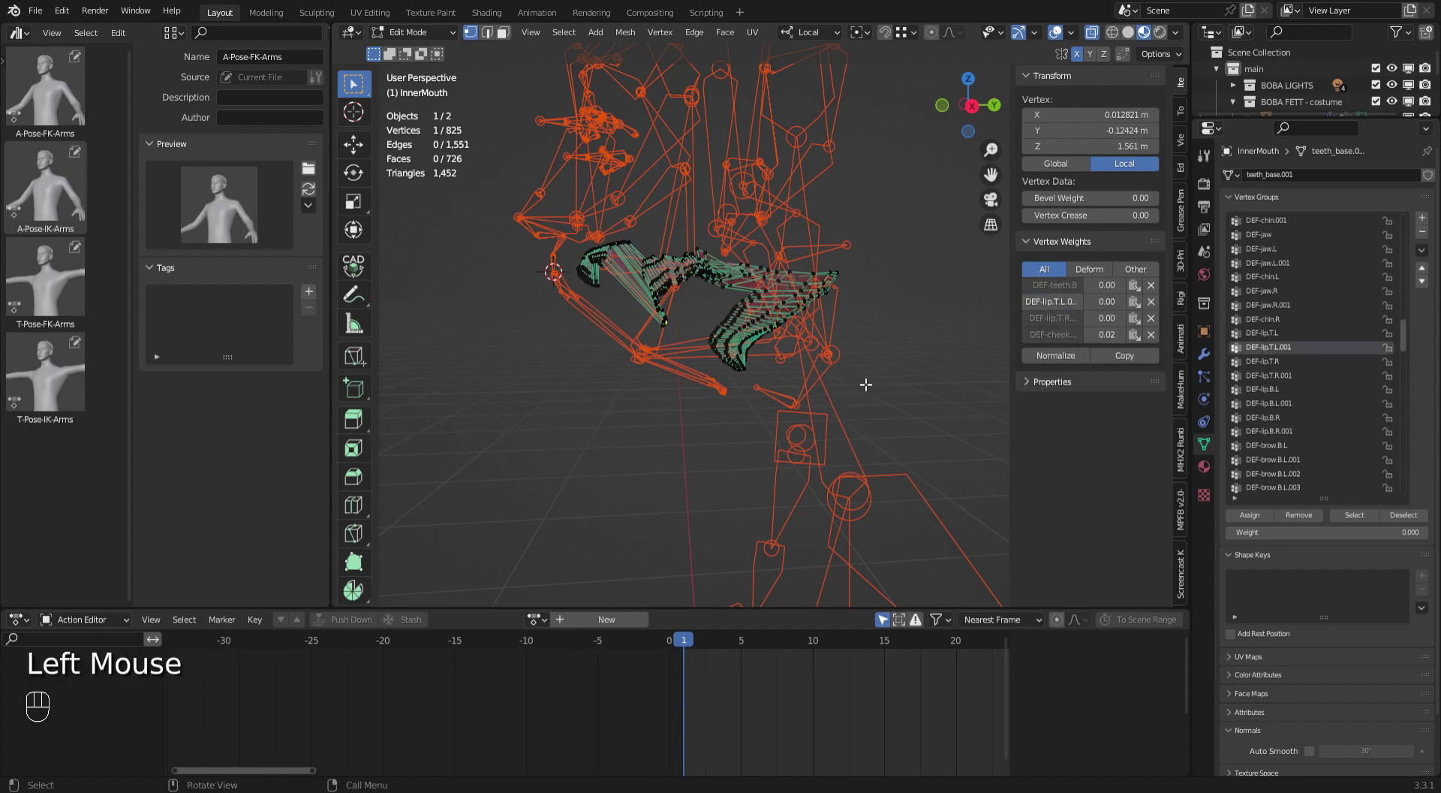
pyautogui.click(1068, 337)
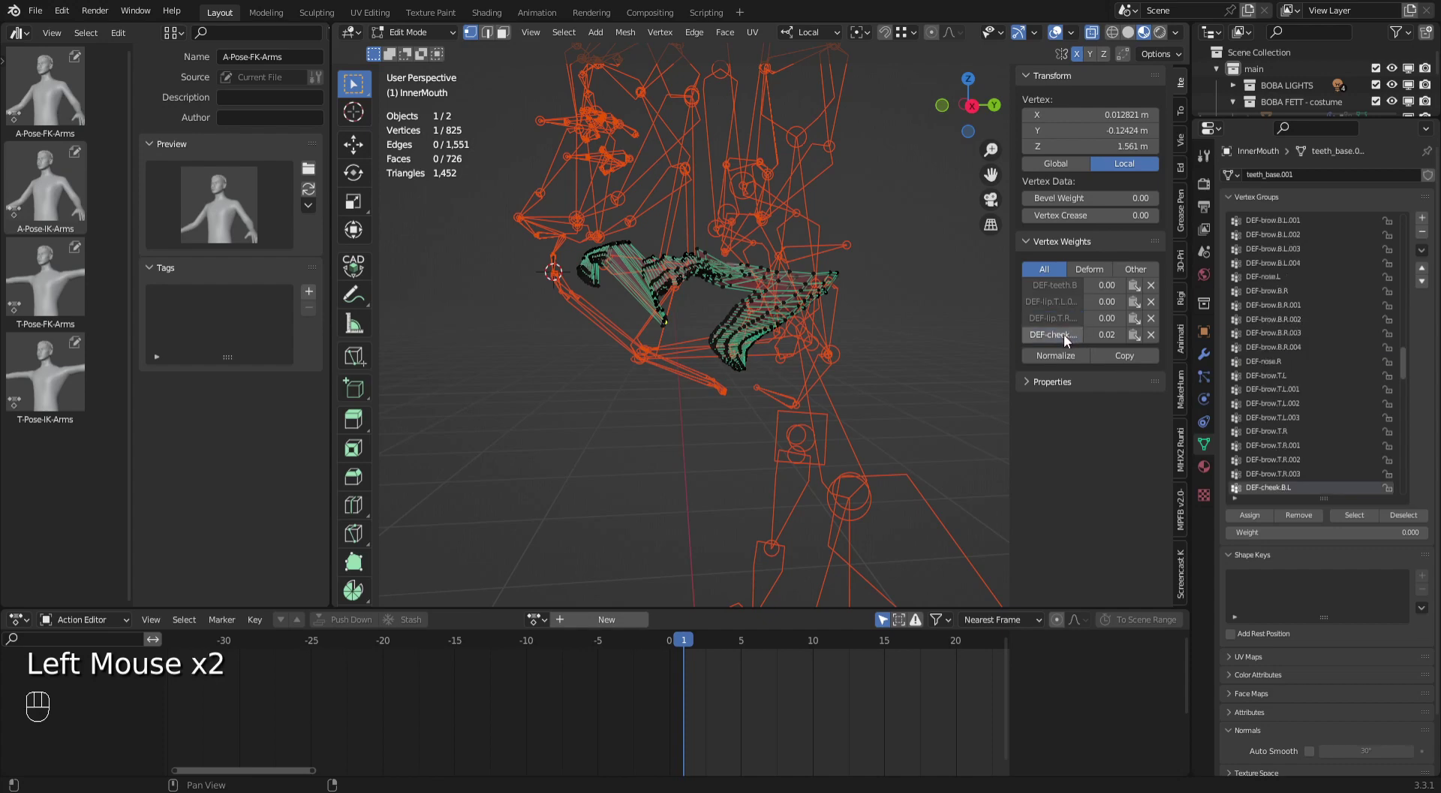
pyautogui.click(1070, 289)
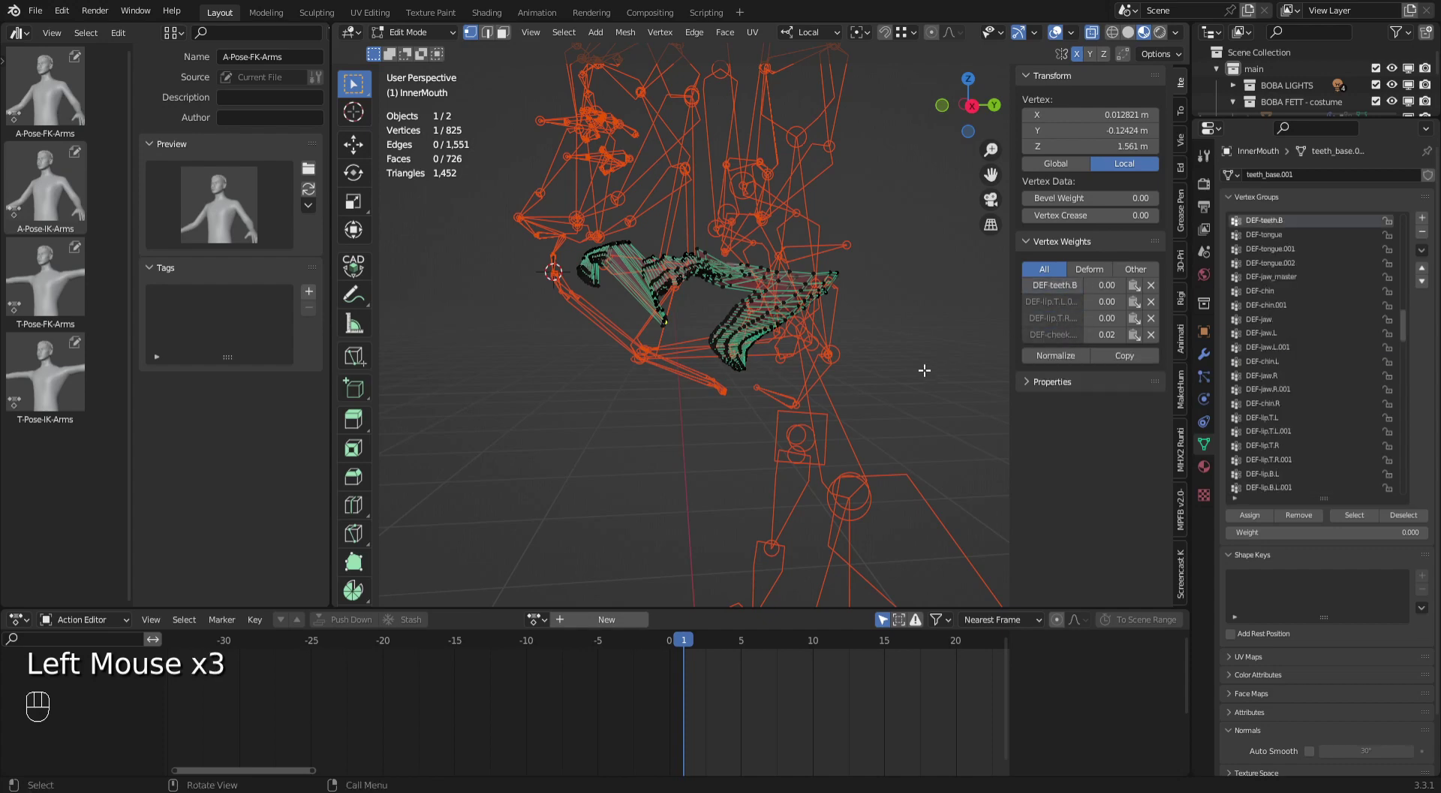
pyautogui.moveTo(541, 186); pyautogui.dragTo(691, 360)
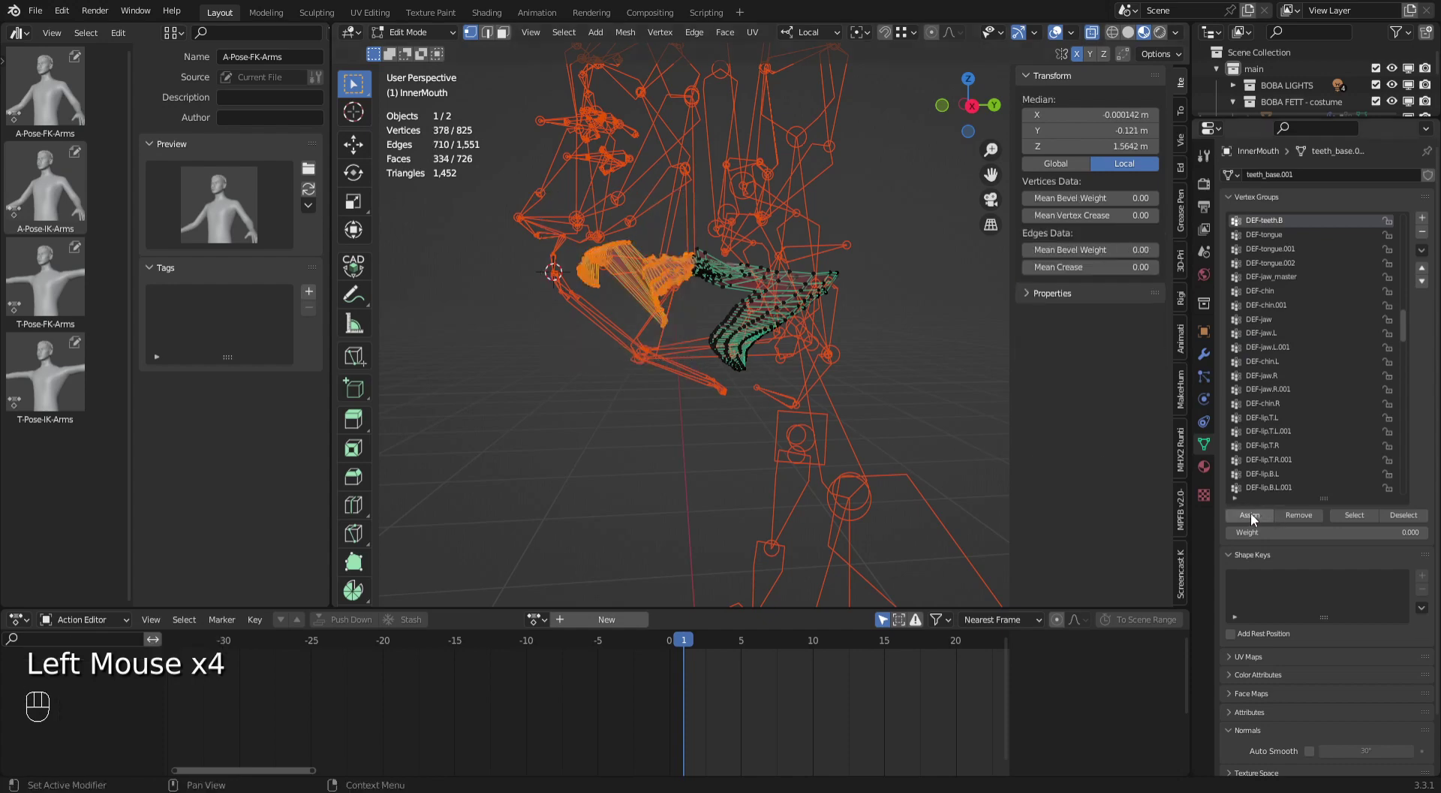
pyautogui.click(1256, 524)
pyautogui.click(1256, 518)
# Assign the upper teeth vertices to DEF-teeth.T, then undo the last assignment.
pyautogui.click(965, 449)
pyautogui.click(658, 313)
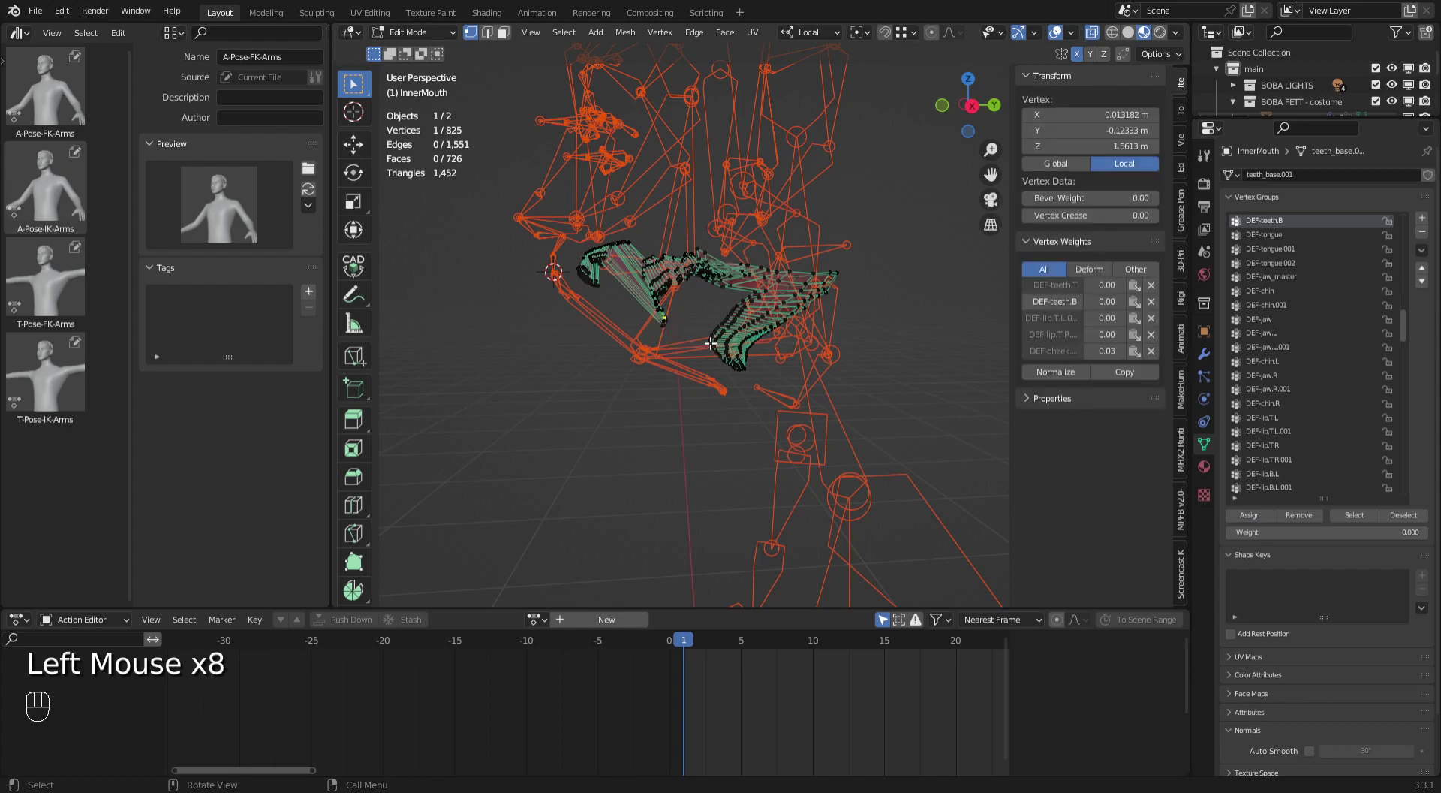
pyautogui.click(1077, 295)
pyautogui.moveTo(558, 201); pyautogui.dragTo(693, 350)
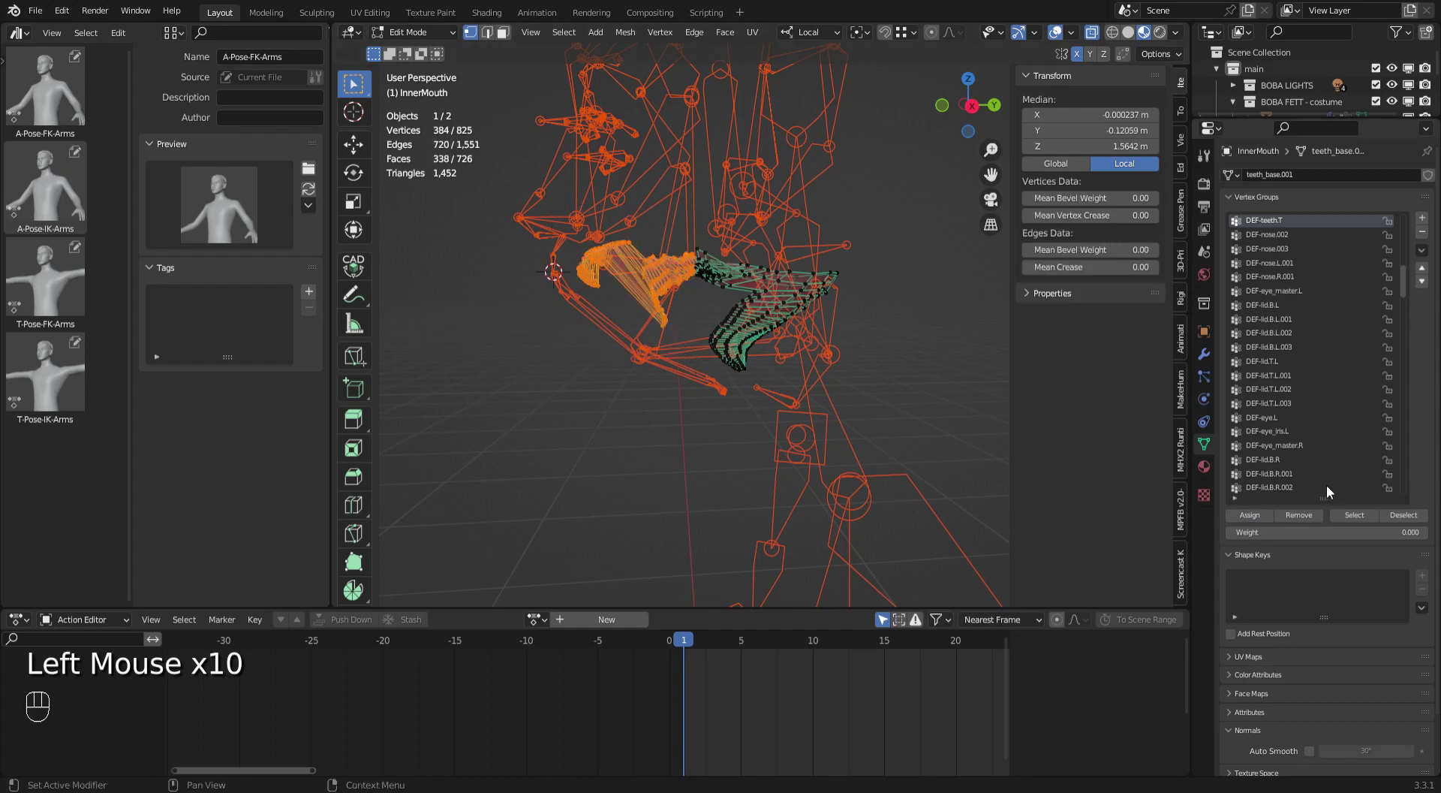
pyautogui.click(1258, 523)
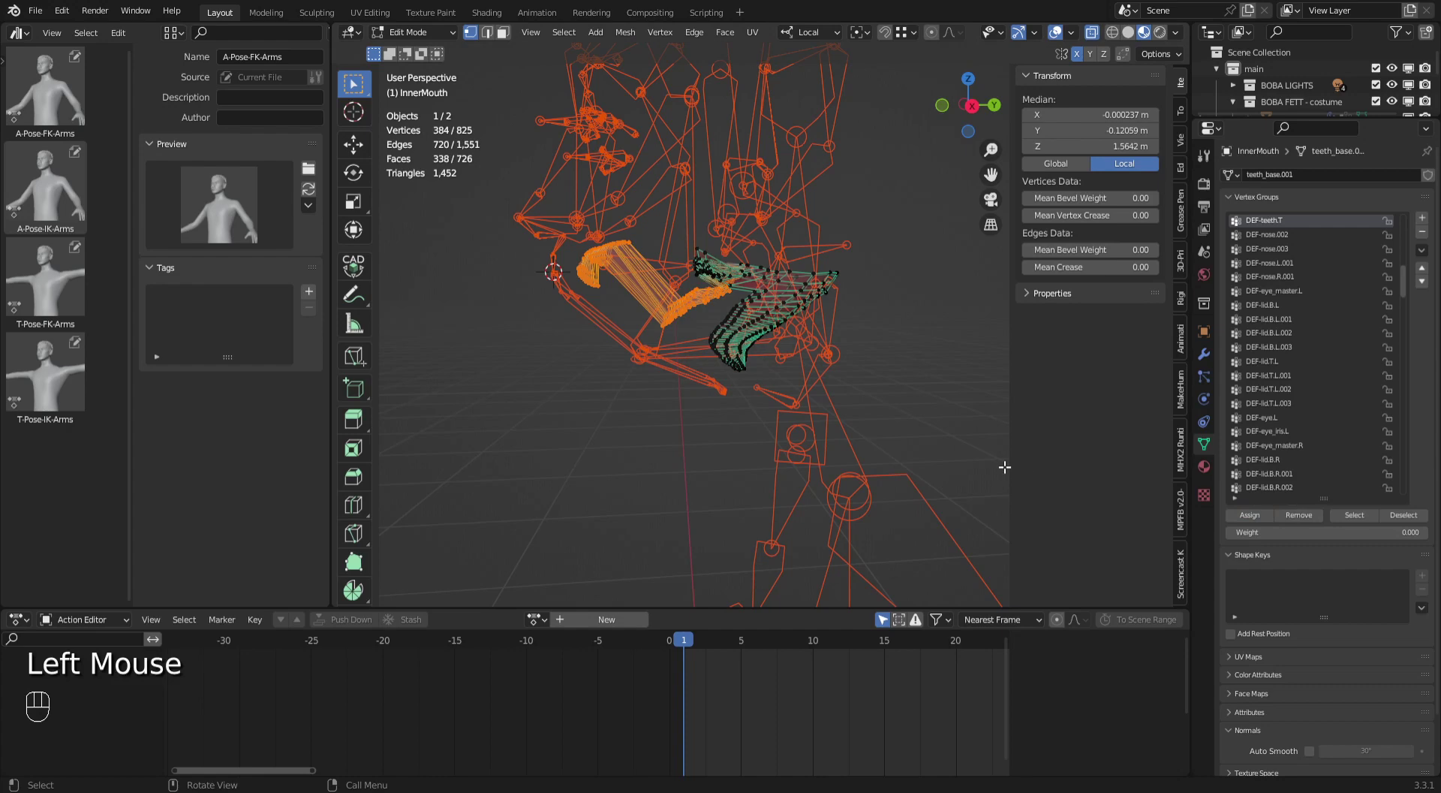
pyautogui.press('ctrl+z')
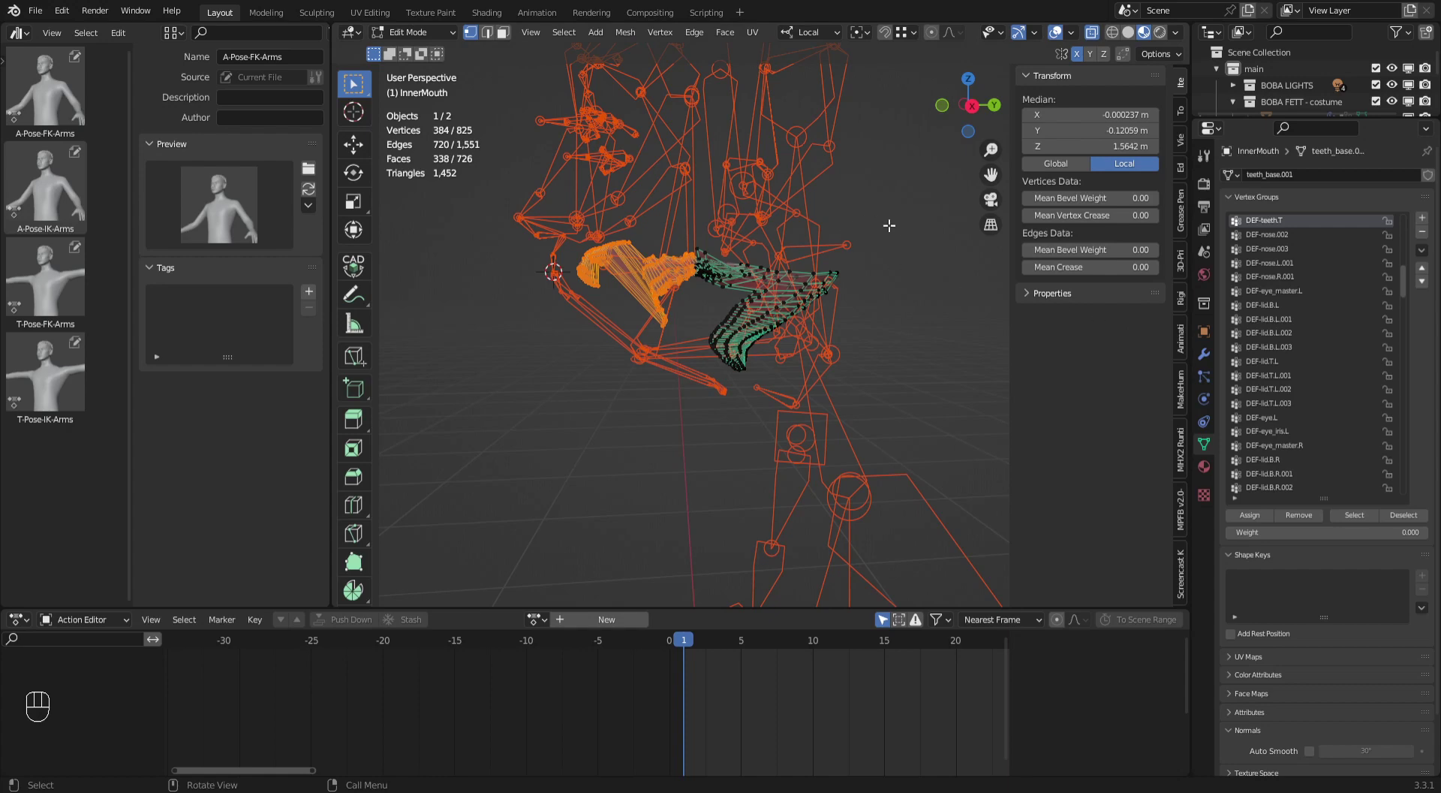
# Inspect teeth vertex weights, clean the selection's group weights and make DEF-cheek.B.R active.
pyautogui.moveTo(559, 195); pyautogui.dragTo(702, 342)
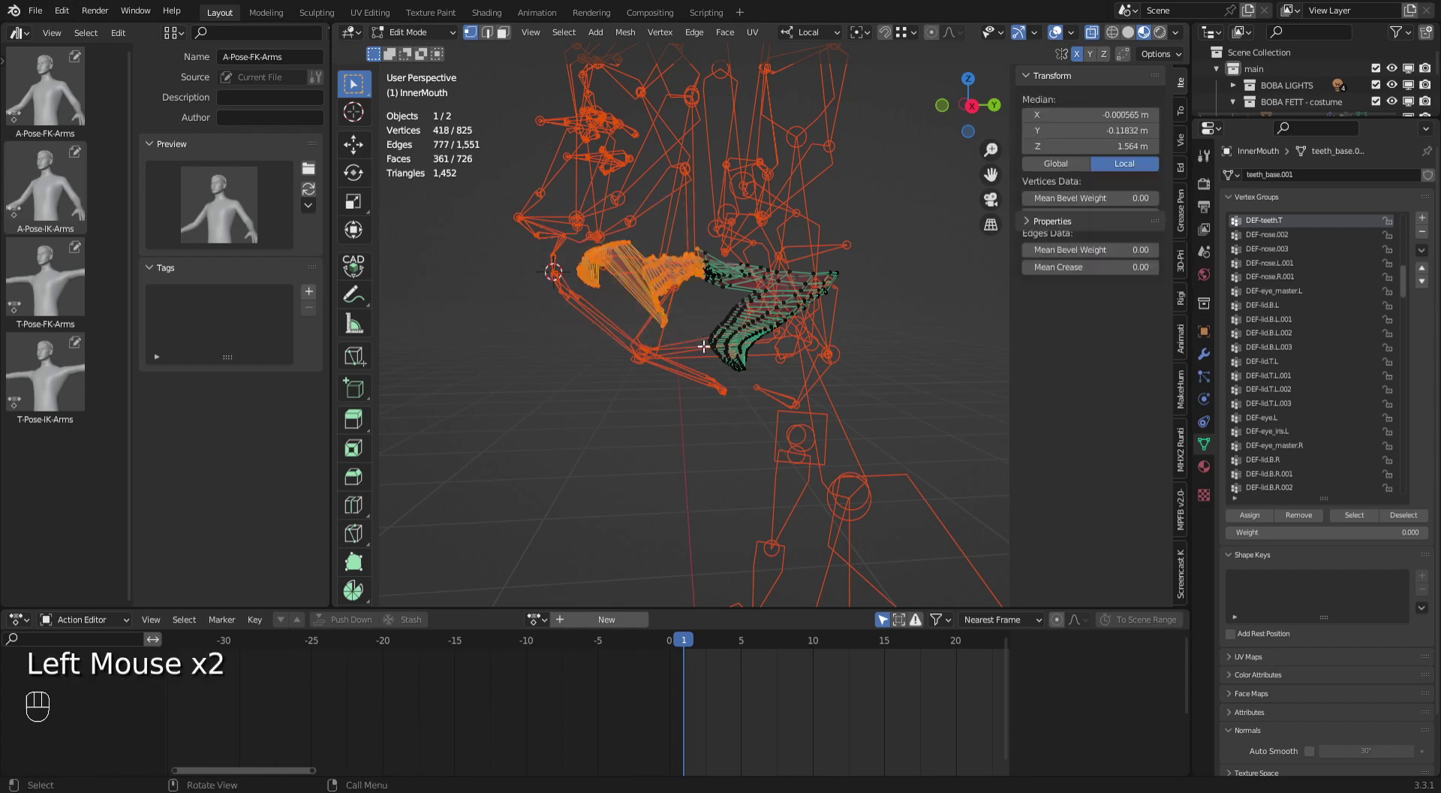
pyautogui.click(672, 324)
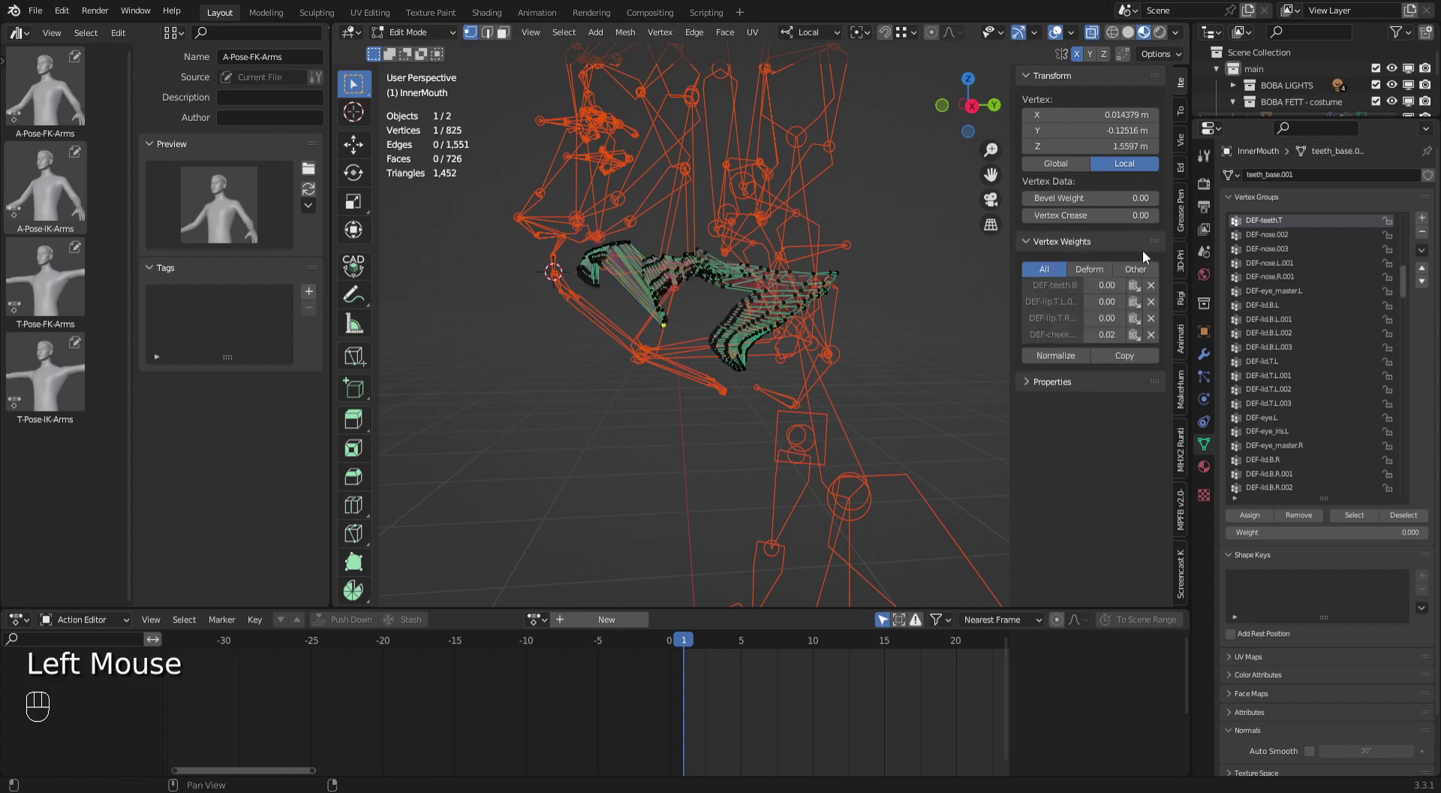
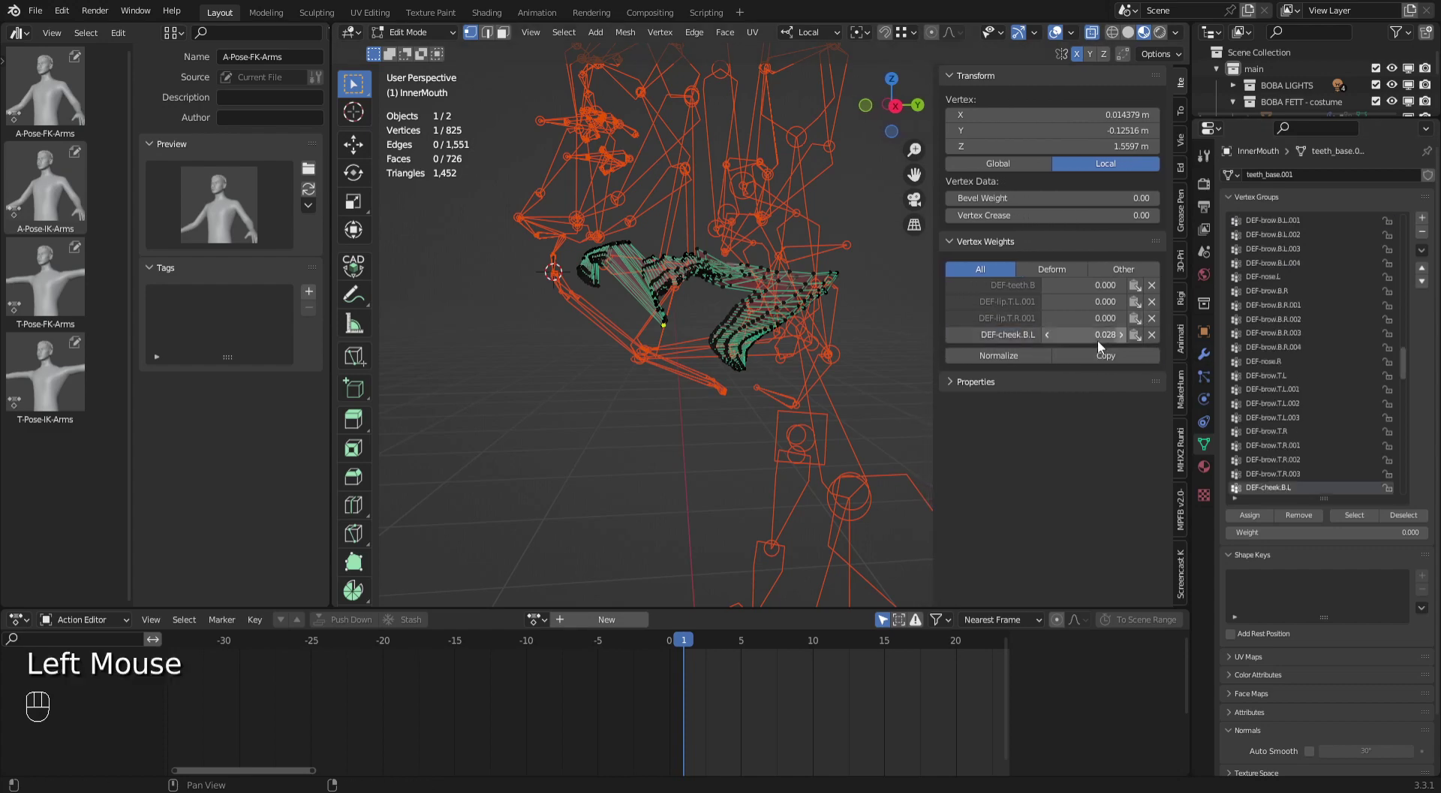
pyautogui.moveTo(551, 184); pyautogui.dragTo(701, 366)
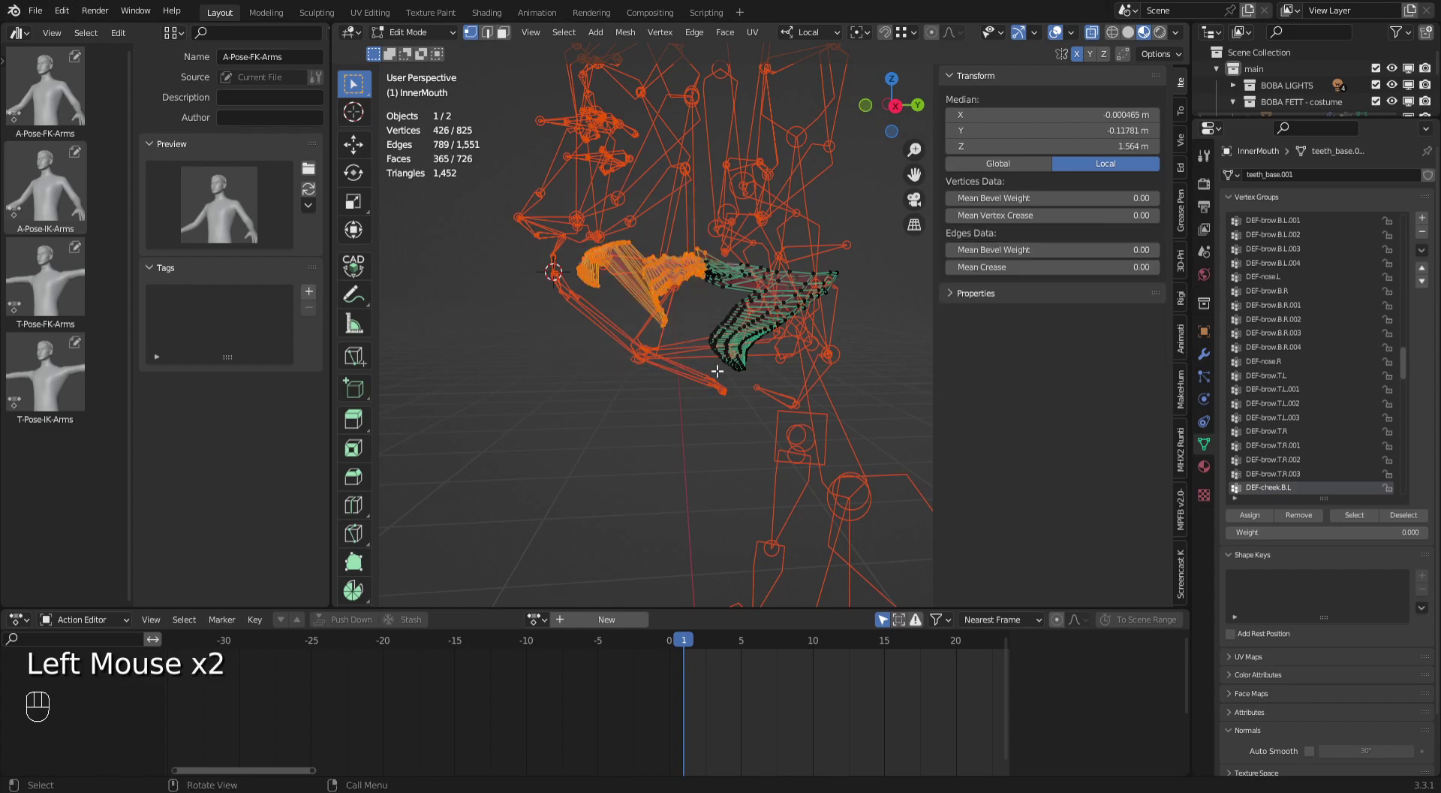
pyautogui.click(1255, 527)
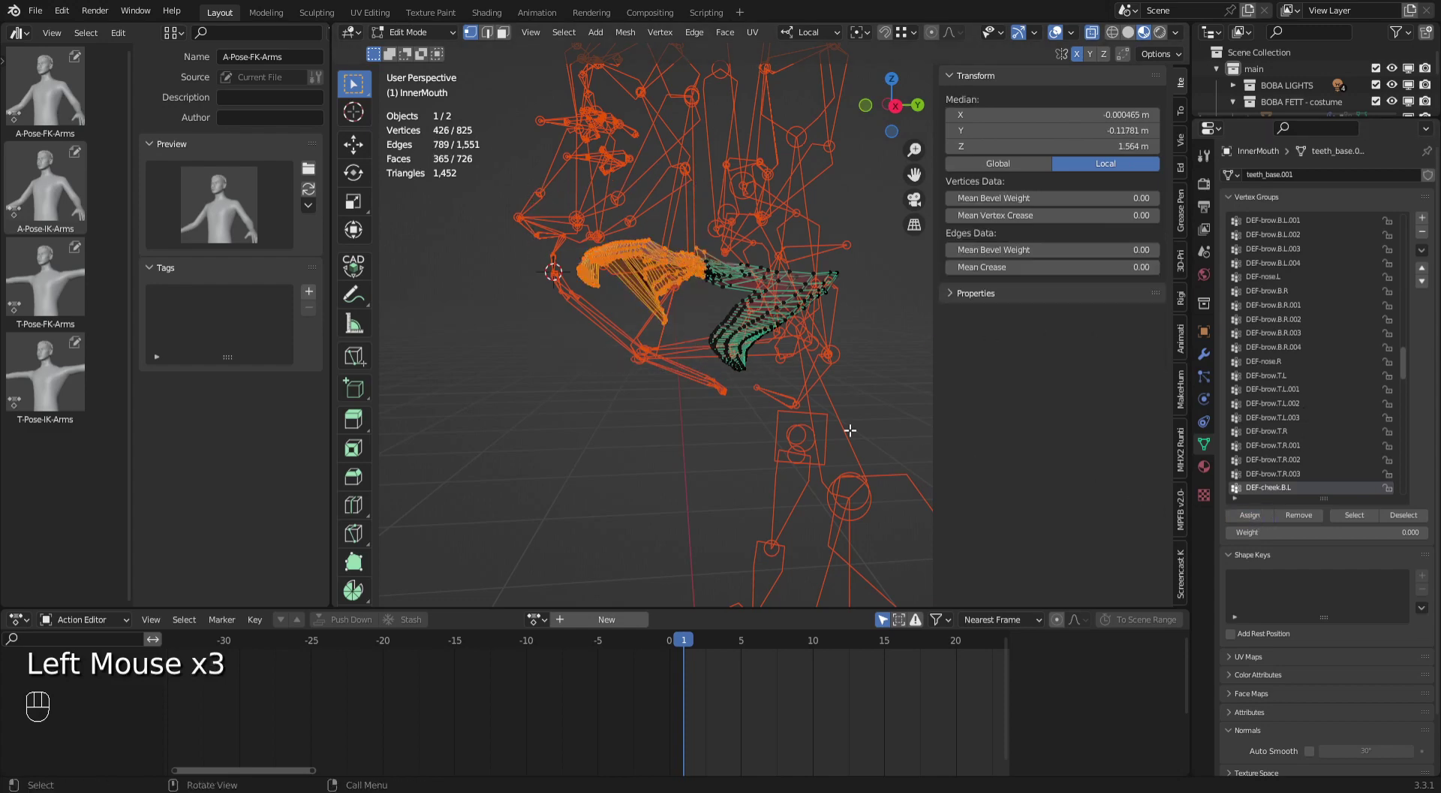
pyautogui.click(623, 394)
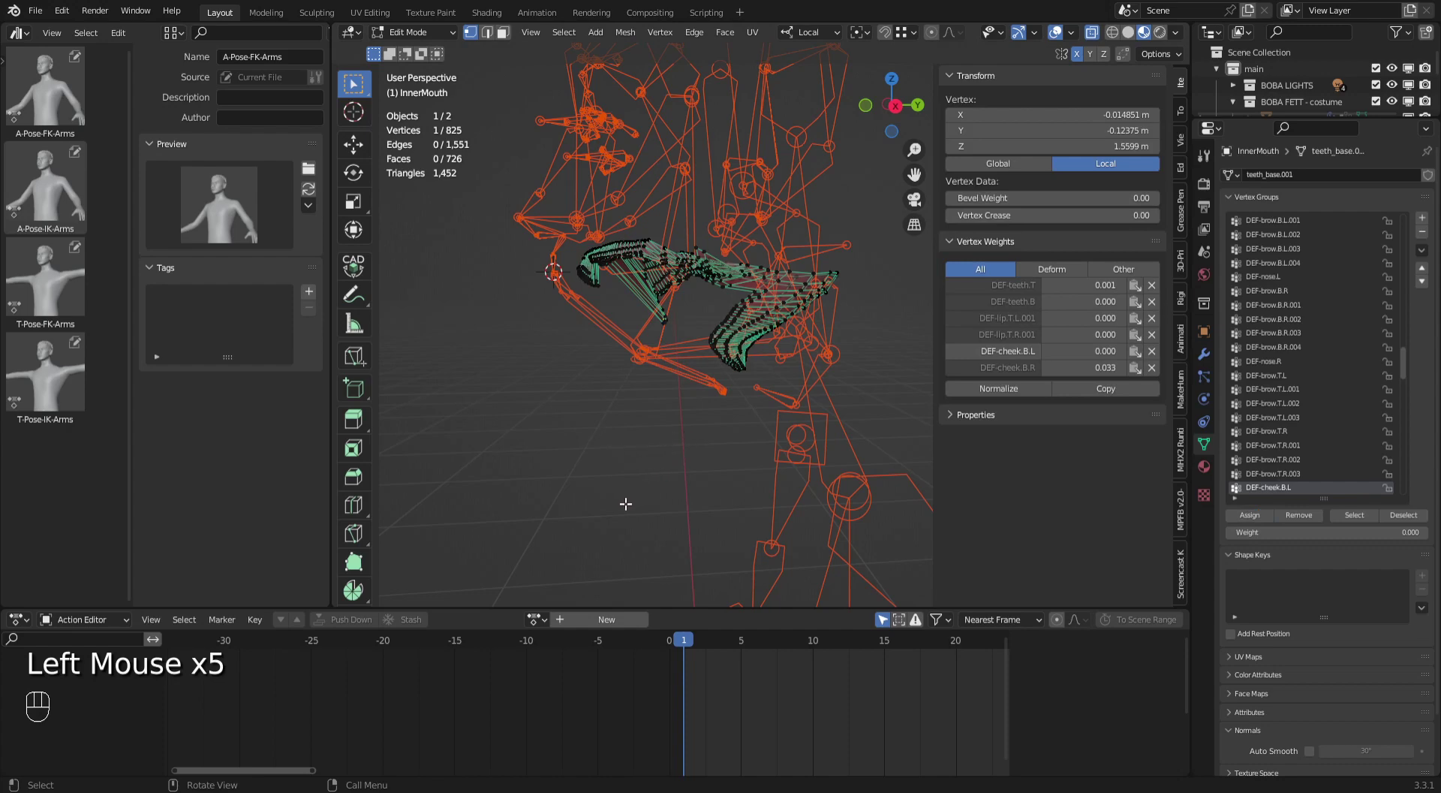
pyautogui.click(1031, 373)
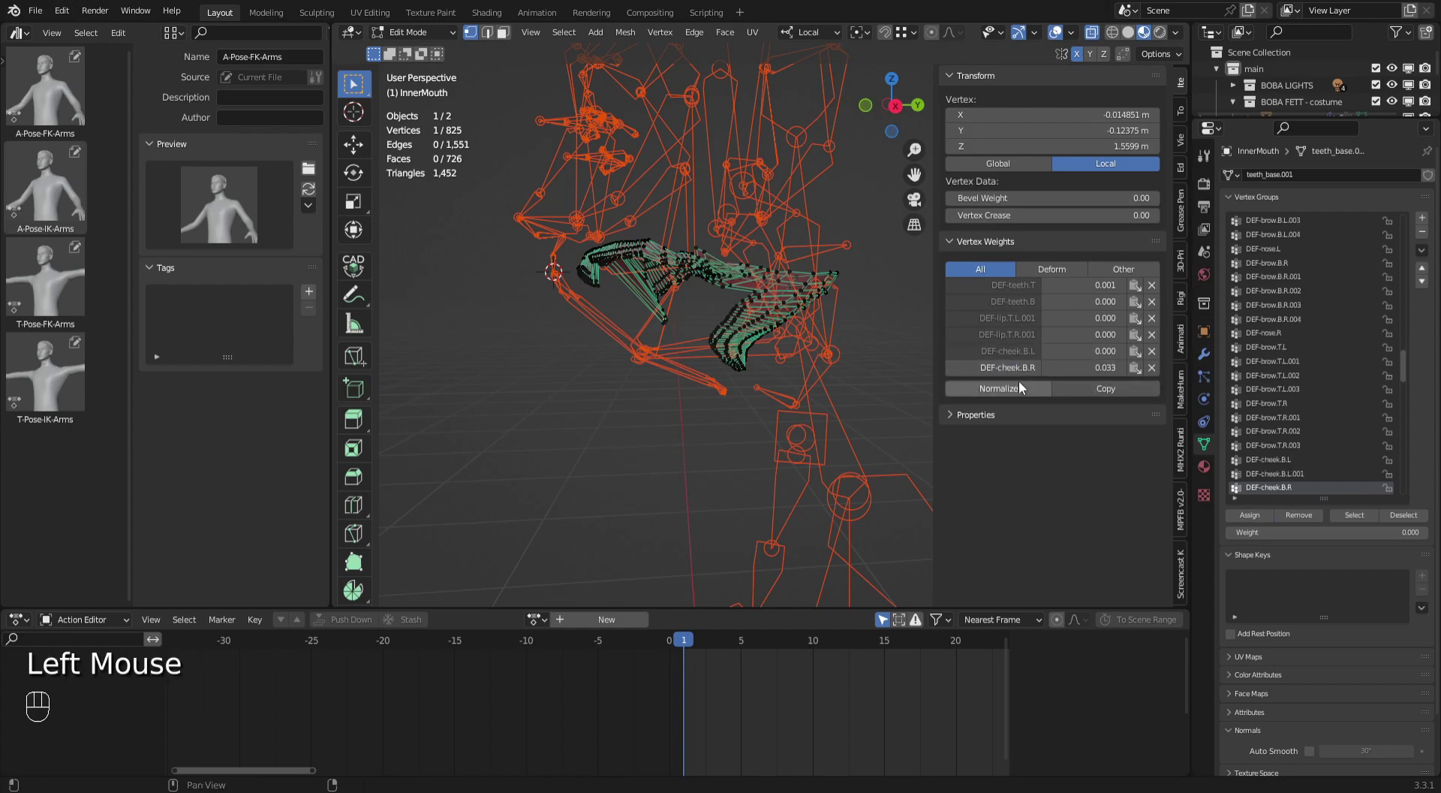
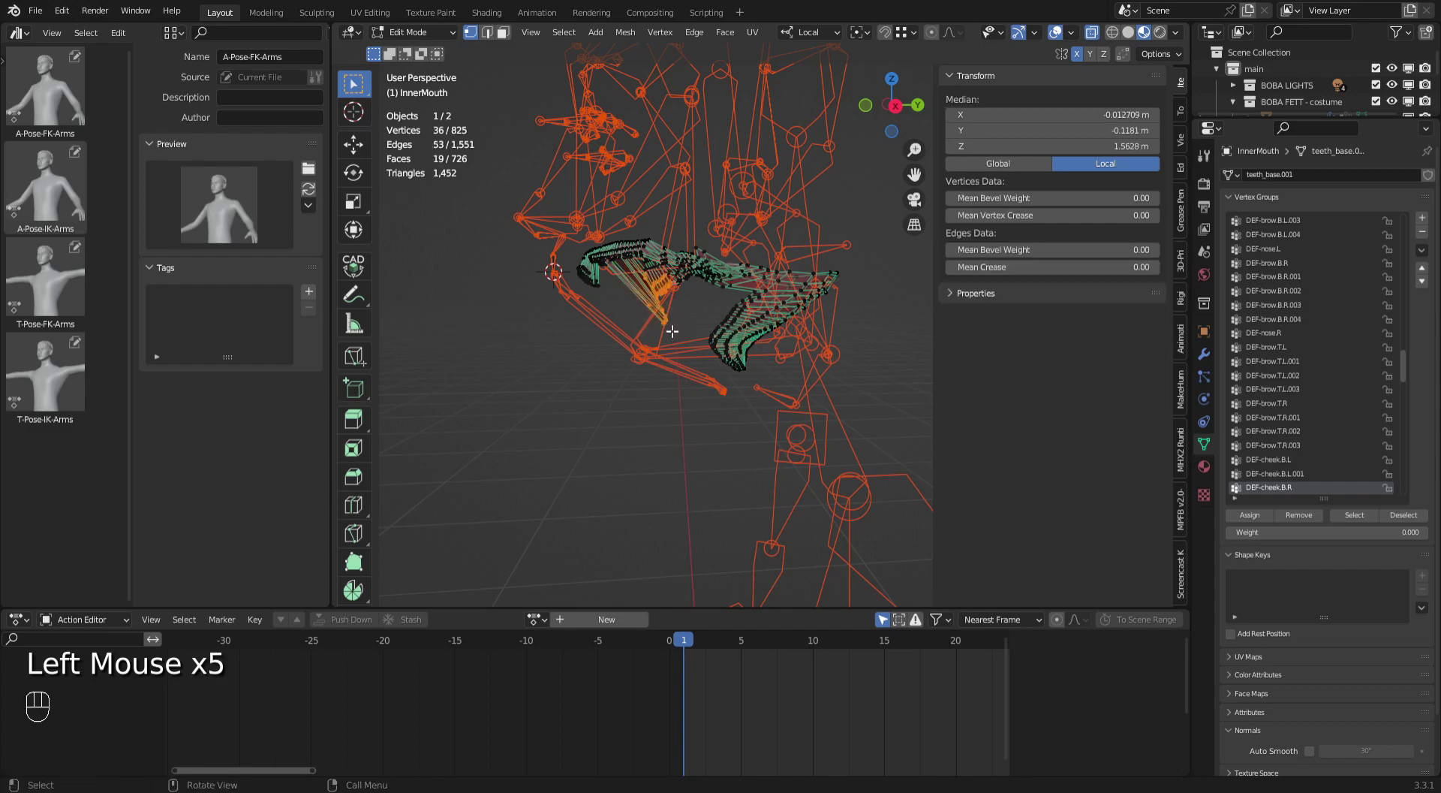
# Remove the teeth vertices from DEF-cheek.B.R and DEF-cheek.B.L.
pyautogui.click(661, 313)
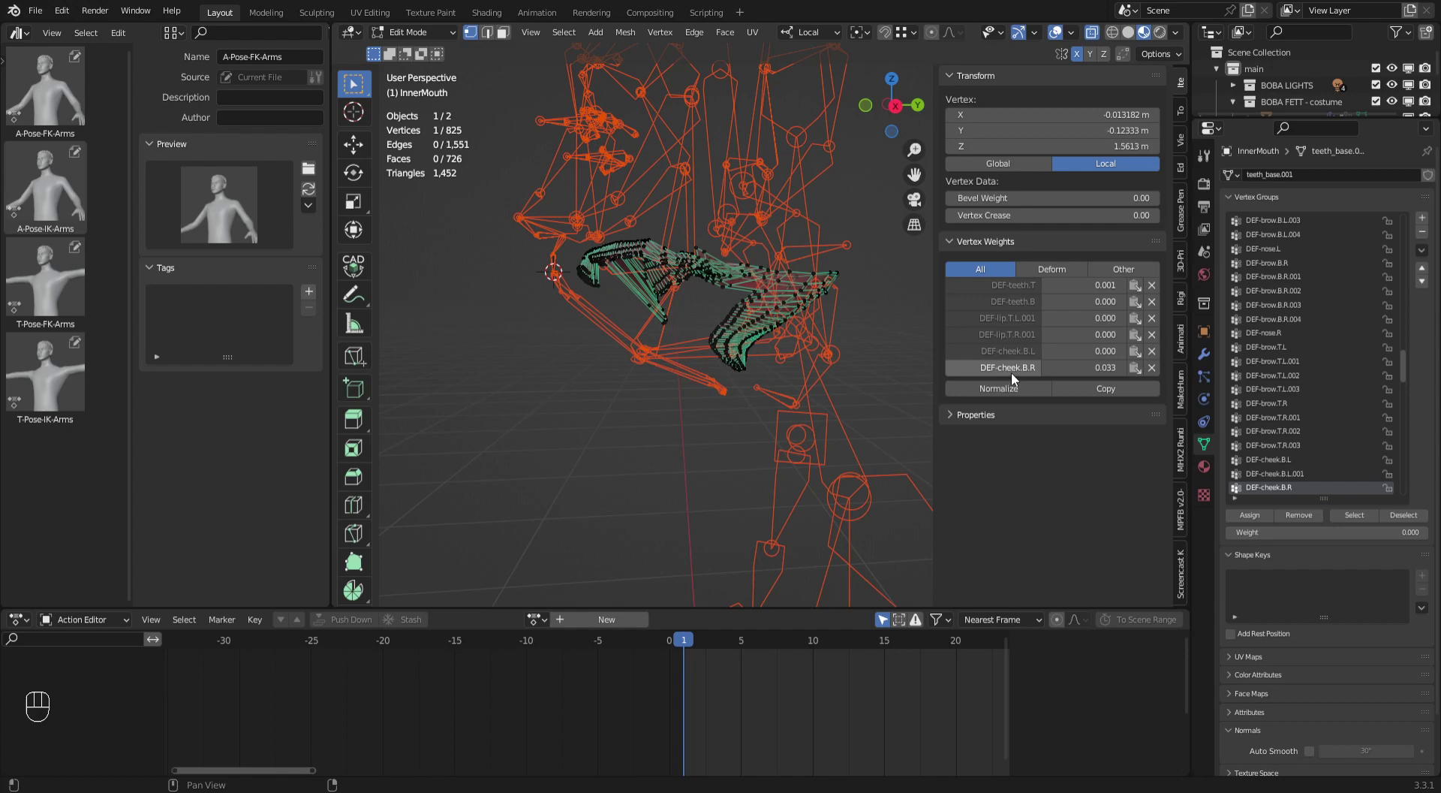
pyautogui.click(1016, 372)
pyautogui.moveTo(563, 199); pyautogui.dragTo(695, 344)
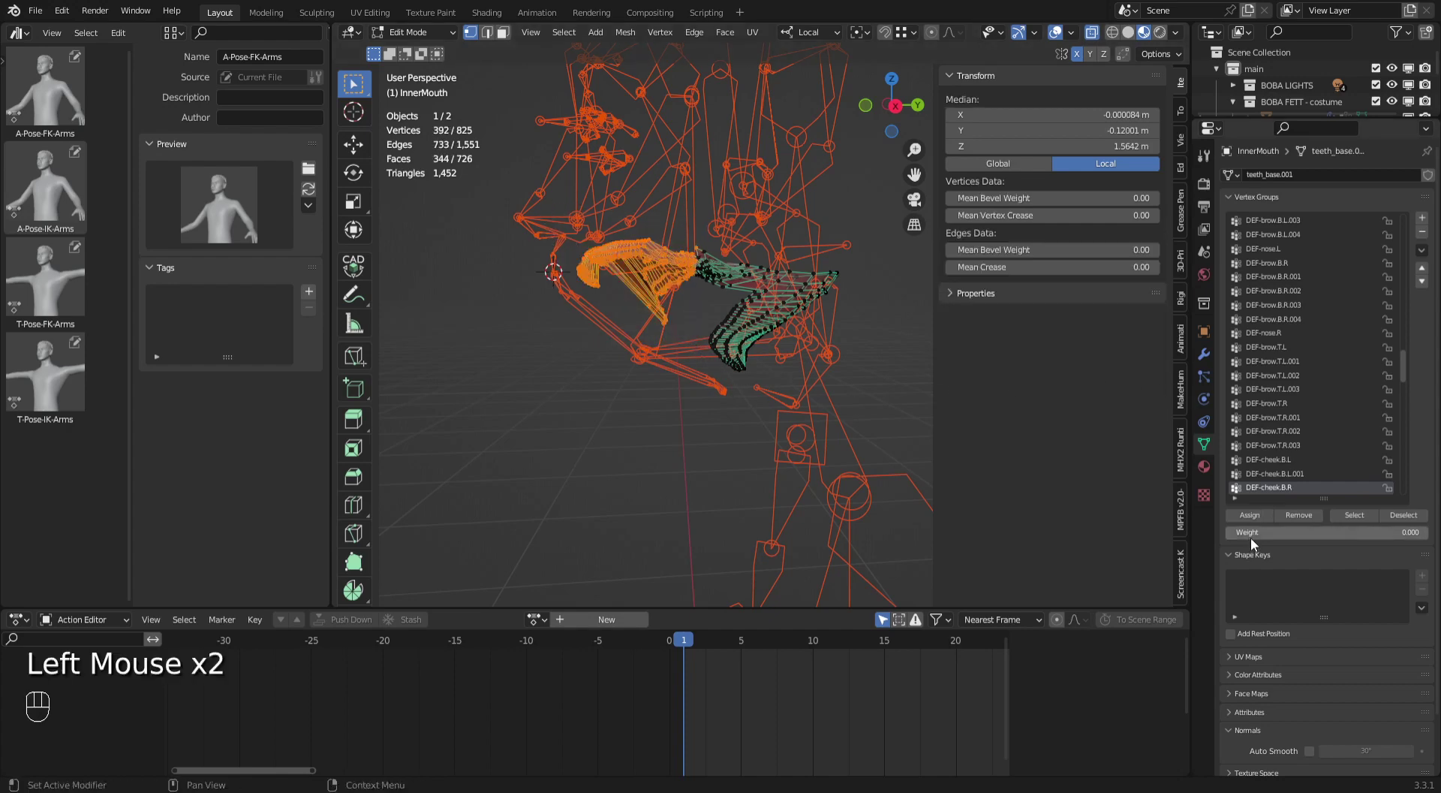
pyautogui.click(1261, 524)
pyautogui.click(644, 303)
pyautogui.click(1026, 358)
pyautogui.moveTo(569, 222); pyautogui.dragTo(666, 341)
pyautogui.click(1249, 524)
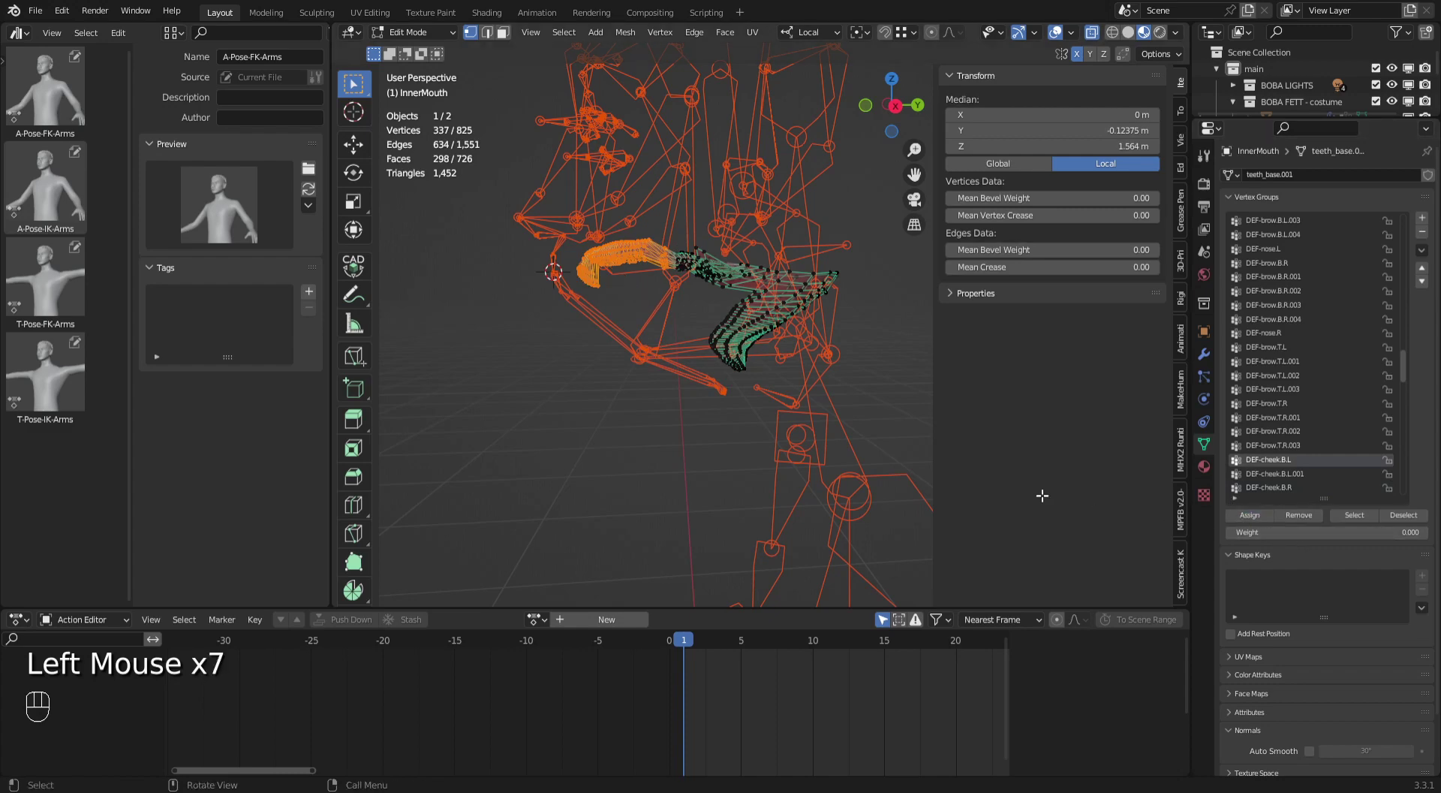
# Leave Edit Mode and view the inner mouth mesh deformed by the rig.
pyautogui.click(761, 486)
pyautogui.moveTo(662, 439); pyautogui.dragTo(416, 39)
pyautogui.moveTo(416, 39); pyautogui.dragTo(428, 55)
pyautogui.moveTo(824, 375); pyautogui.dragTo(777, 460)
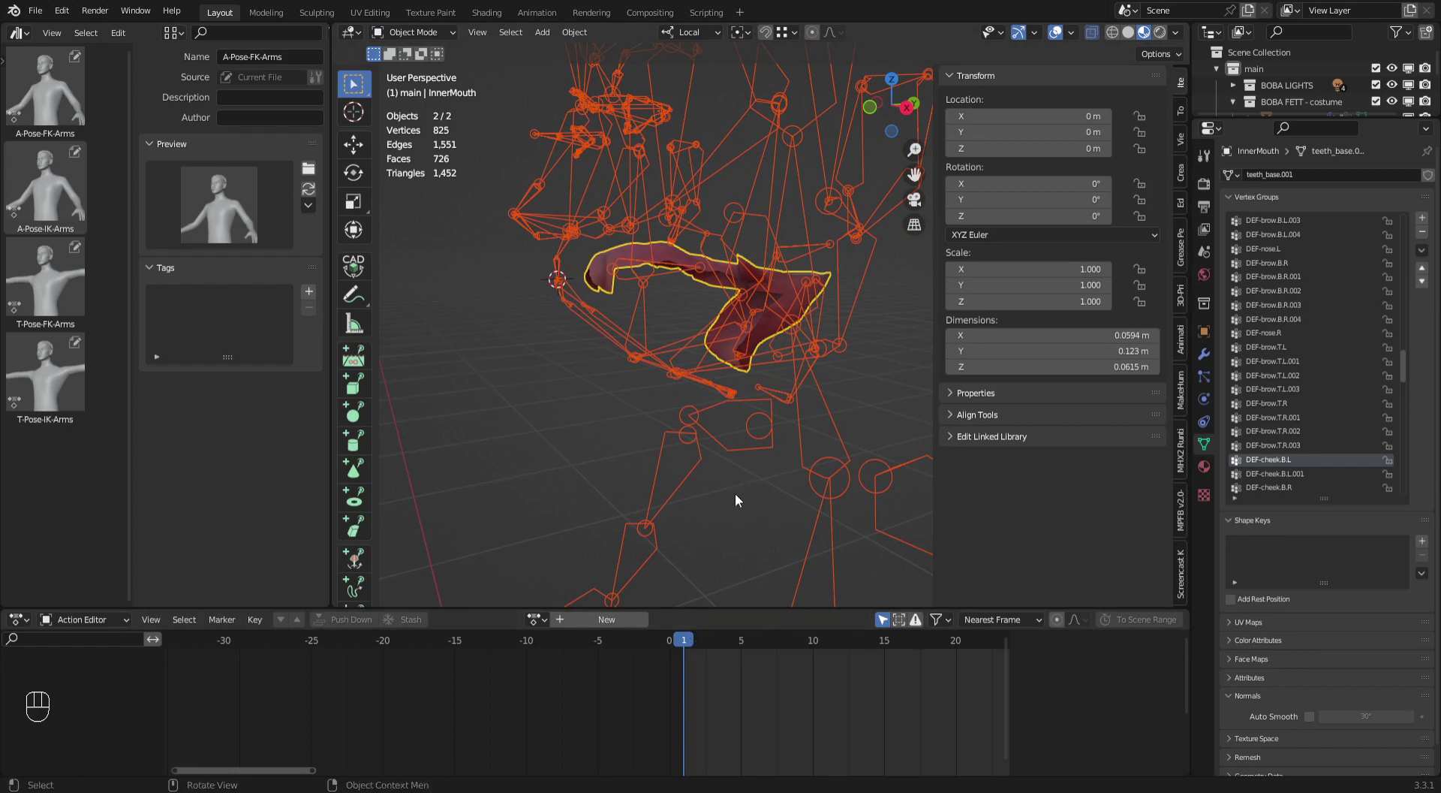
# Orbit around the mouth and enlarge the Outliner to list the TeethAndTongue objects.
pyautogui.press('Right')
pyautogui.press('Left')
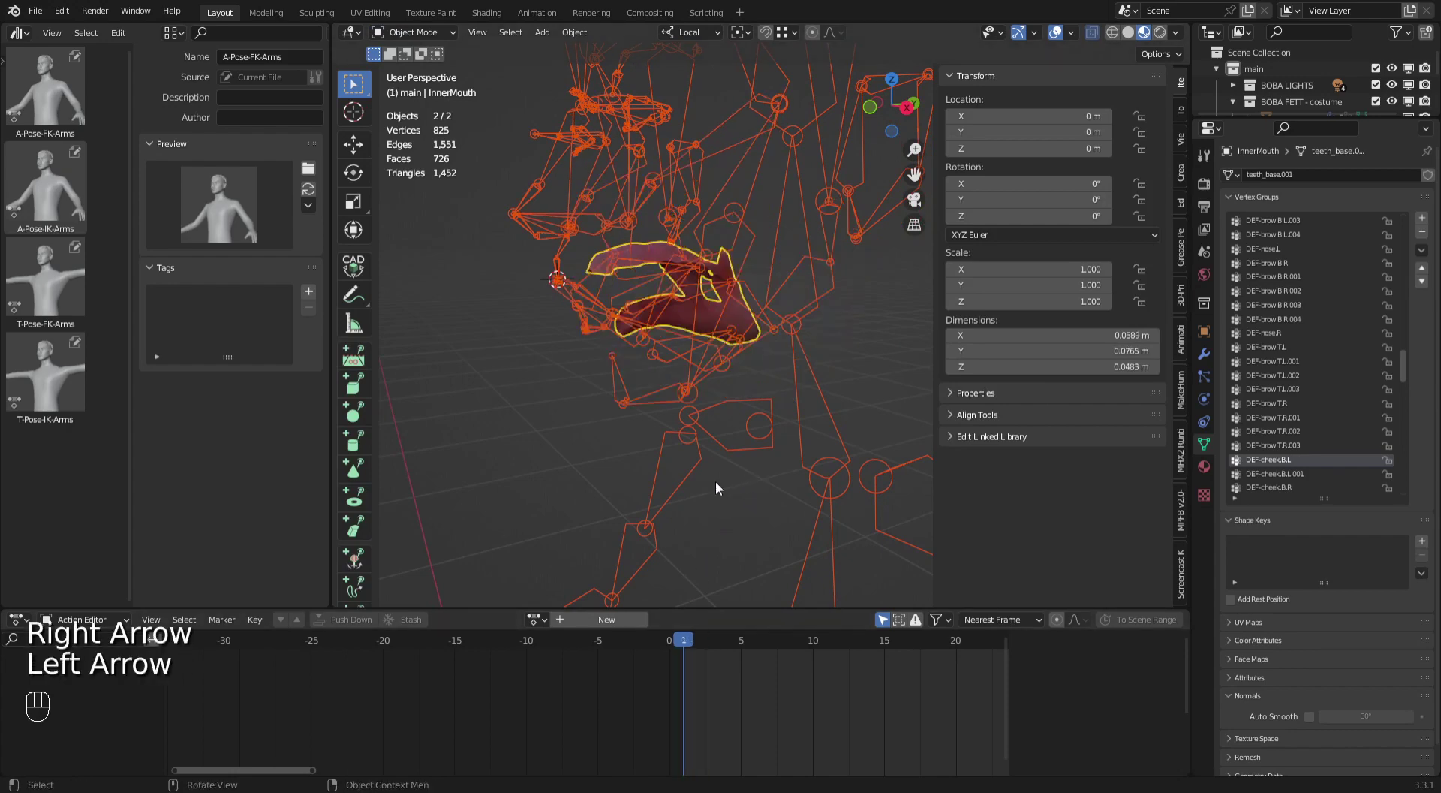
pyautogui.middleClick(704, 451)
pyautogui.moveTo(705, 451); pyautogui.dragTo(784, 427)
pyautogui.middleClick(793, 444)
pyautogui.moveTo(793, 443); pyautogui.dragTo(735, 478)
pyautogui.moveTo(735, 478); pyautogui.dragTo(799, 446)
pyautogui.moveTo(782, 449); pyautogui.dragTo(669, 461)
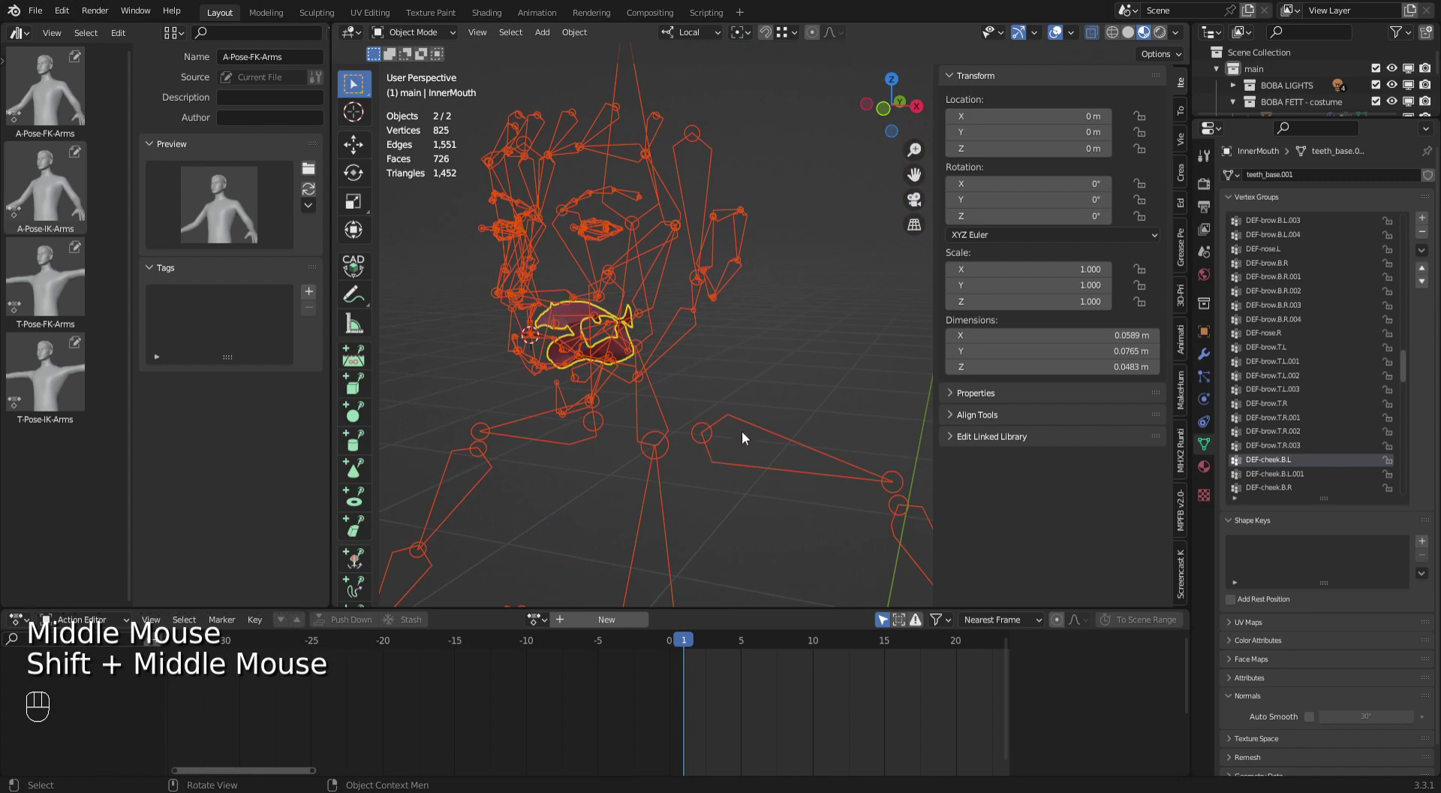
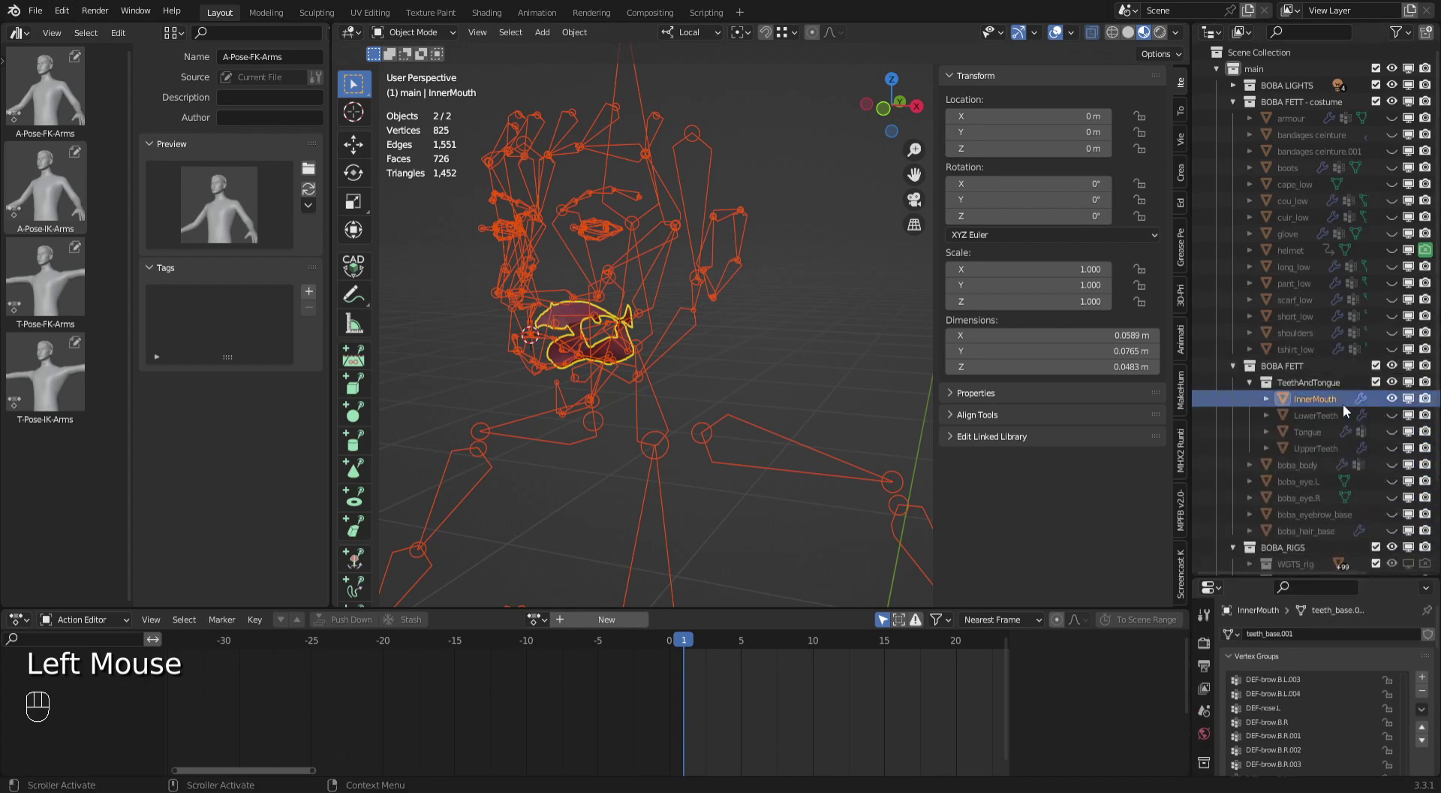
# Select and unhide the LowerTeeth mesh and zoom in on it from the side.
pyautogui.click(1332, 420)
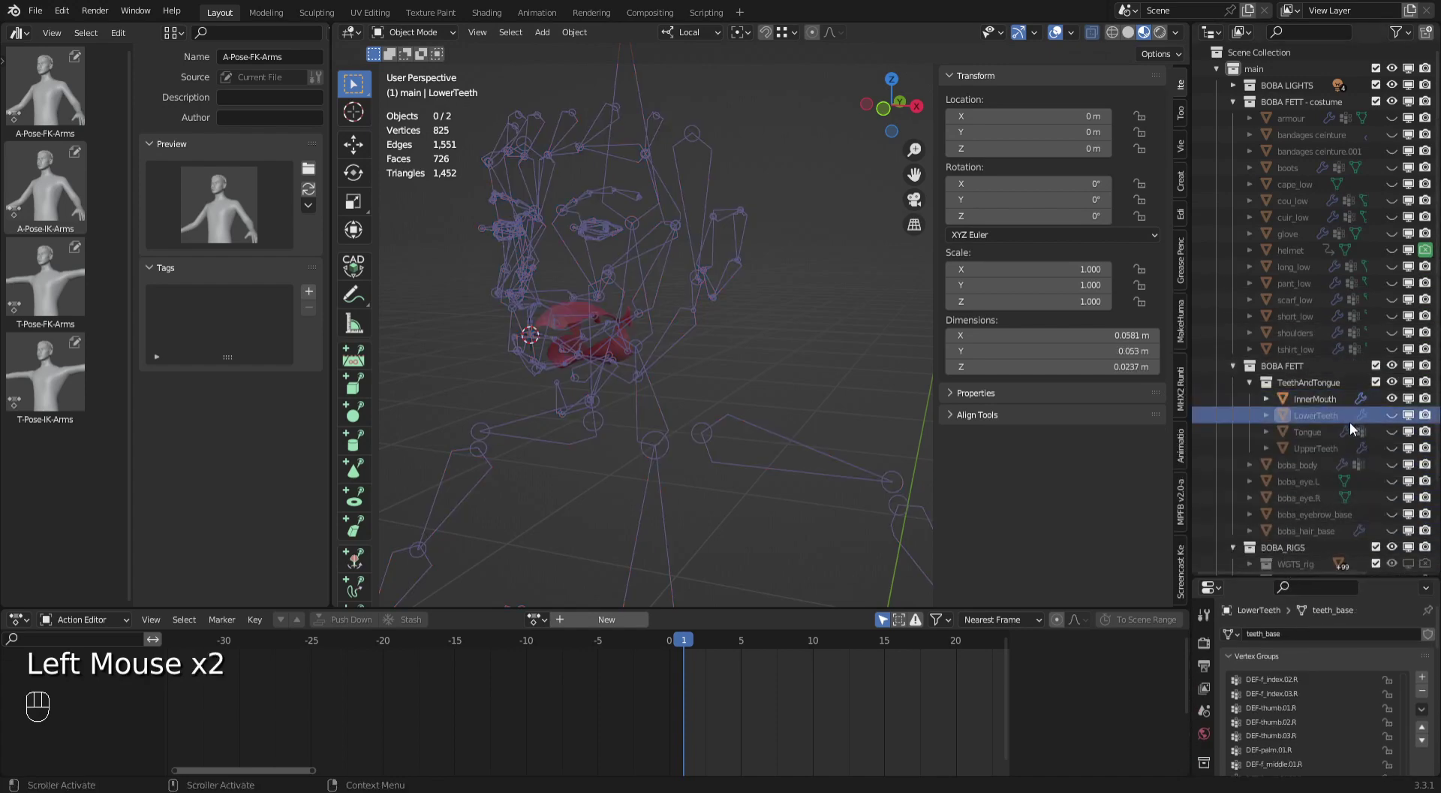
pyautogui.click(1395, 404)
pyautogui.click(1392, 420)
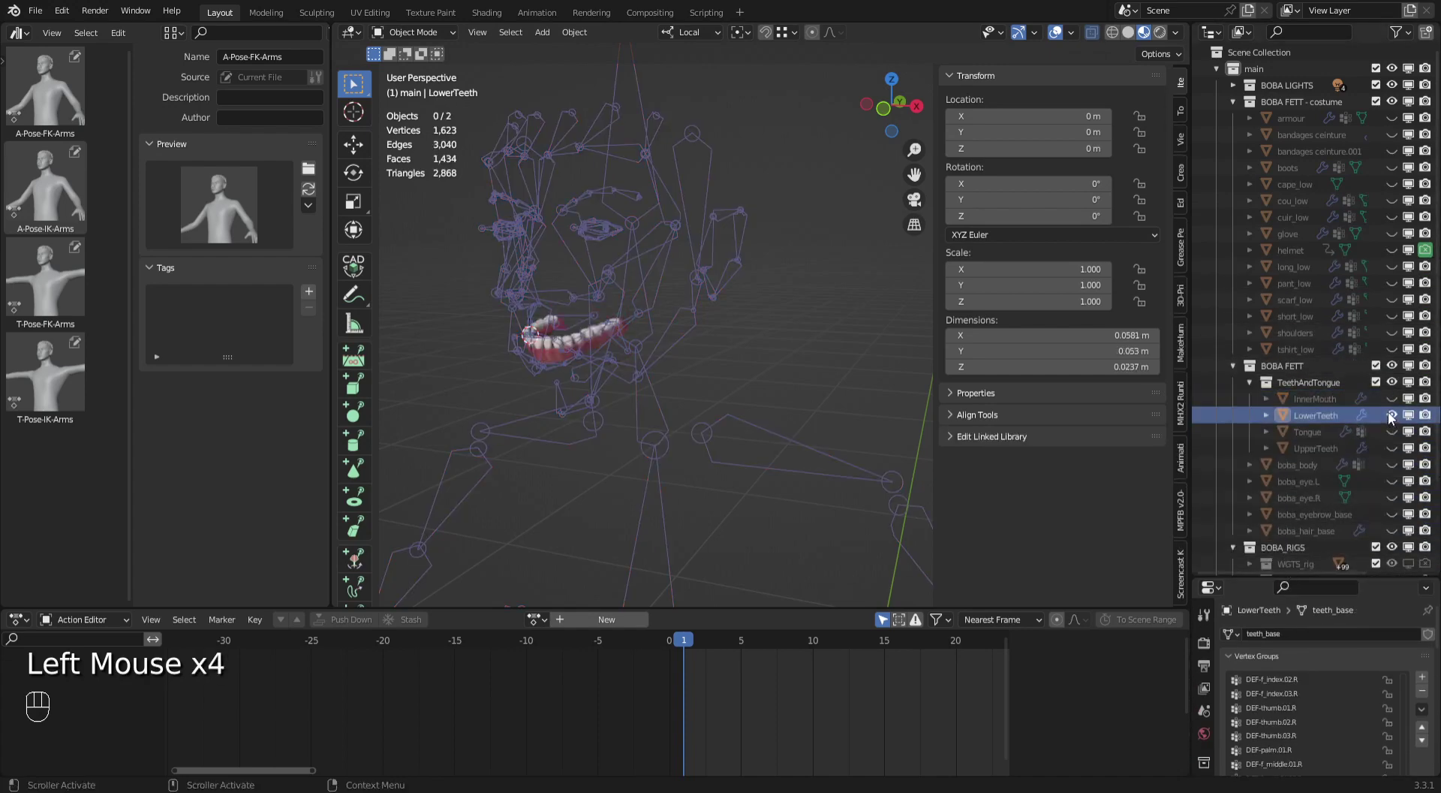
pyautogui.moveTo(680, 443); pyautogui.dragTo(677, 432)
pyautogui.moveTo(690, 435); pyautogui.dragTo(763, 452)
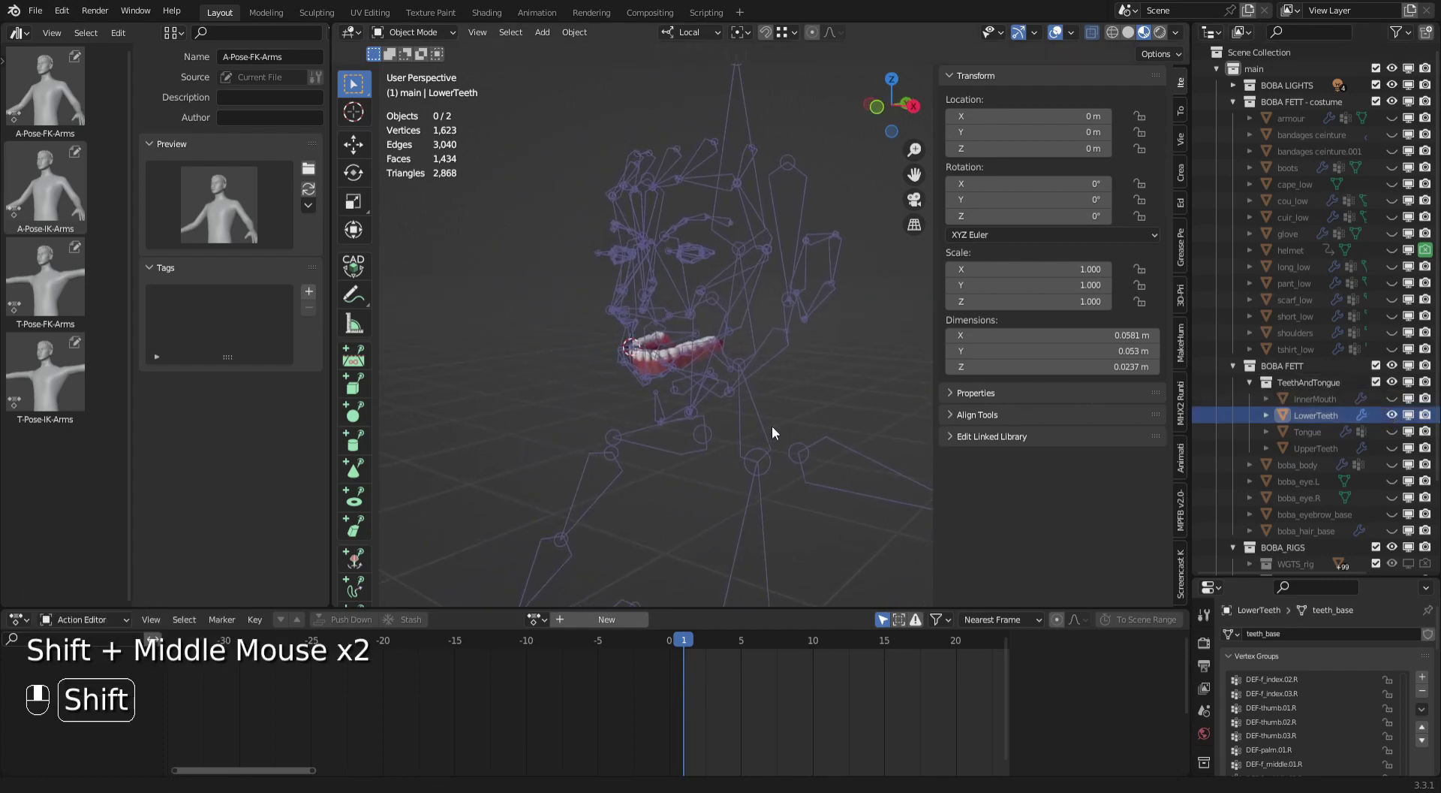
pyautogui.moveTo(755, 440); pyautogui.dragTo(888, 363)
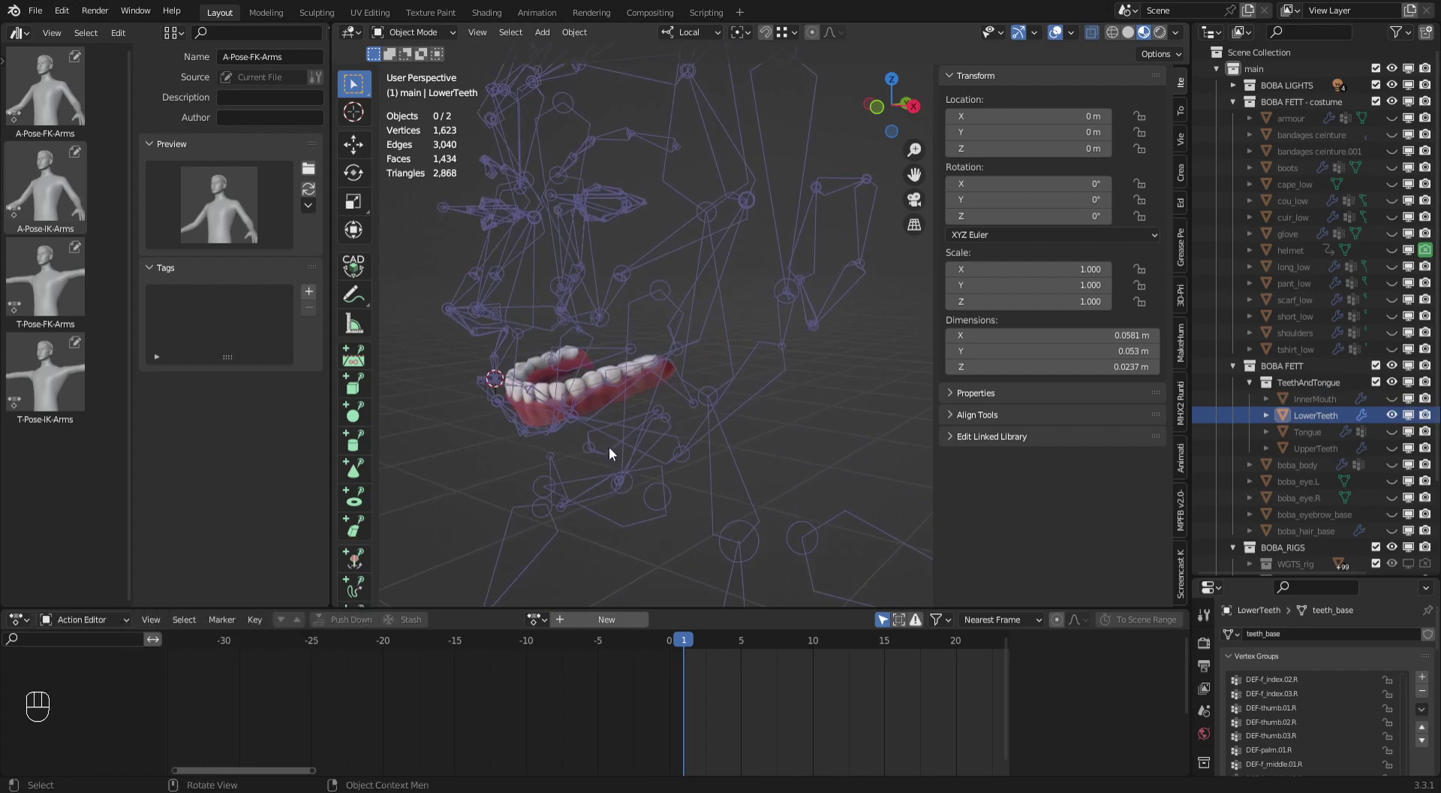
# Switch the rig into Pose Mode beneath the lower teeth.
pyautogui.middleClick(627, 443)
pyautogui.moveTo(627, 443); pyautogui.dragTo(608, 445)
pyautogui.moveTo(412, 32); pyautogui.dragTo(433, 116)
# Select DEF-teeth.B, check its bone settings, then return to Object Mode on LowerTeeth.
pyautogui.click(604, 440)
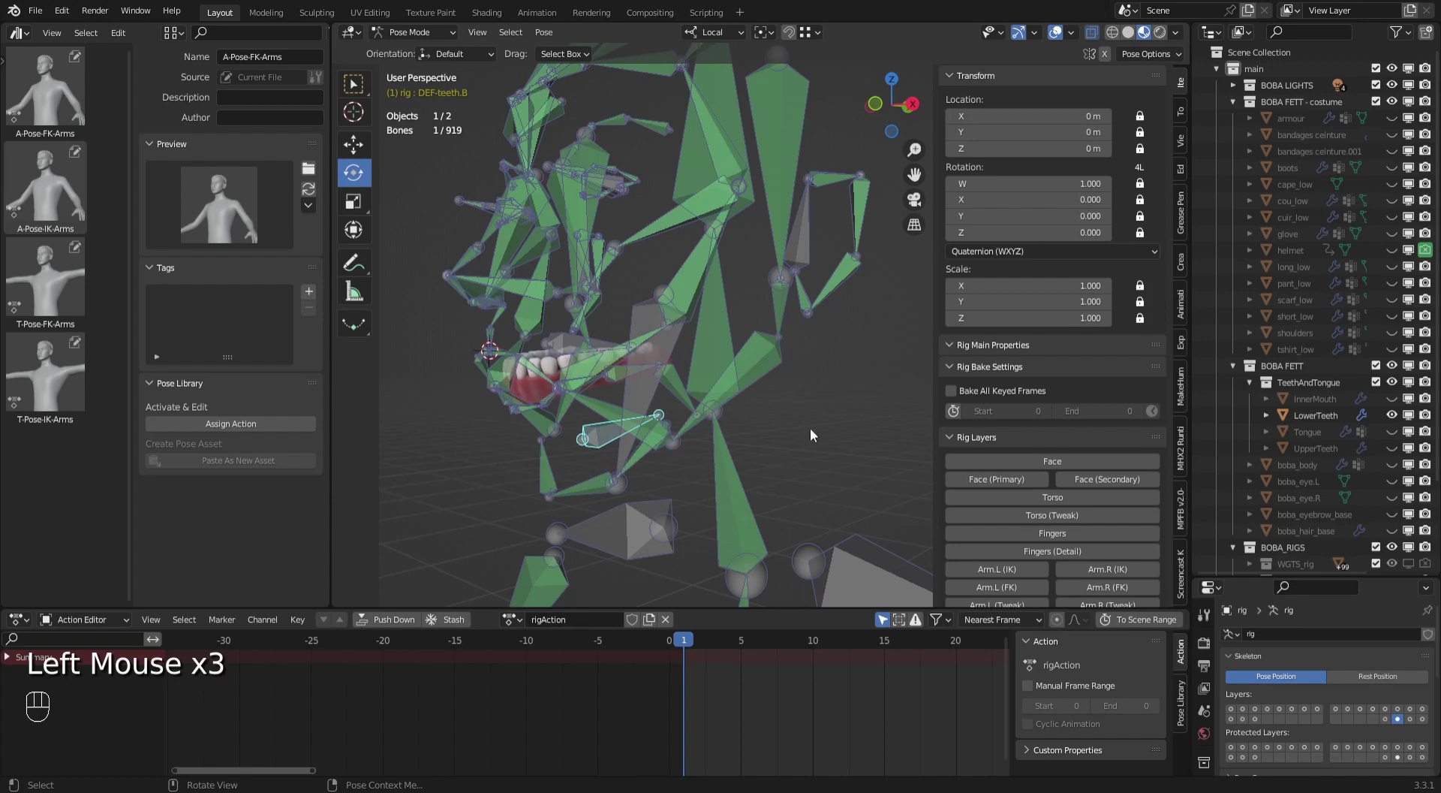
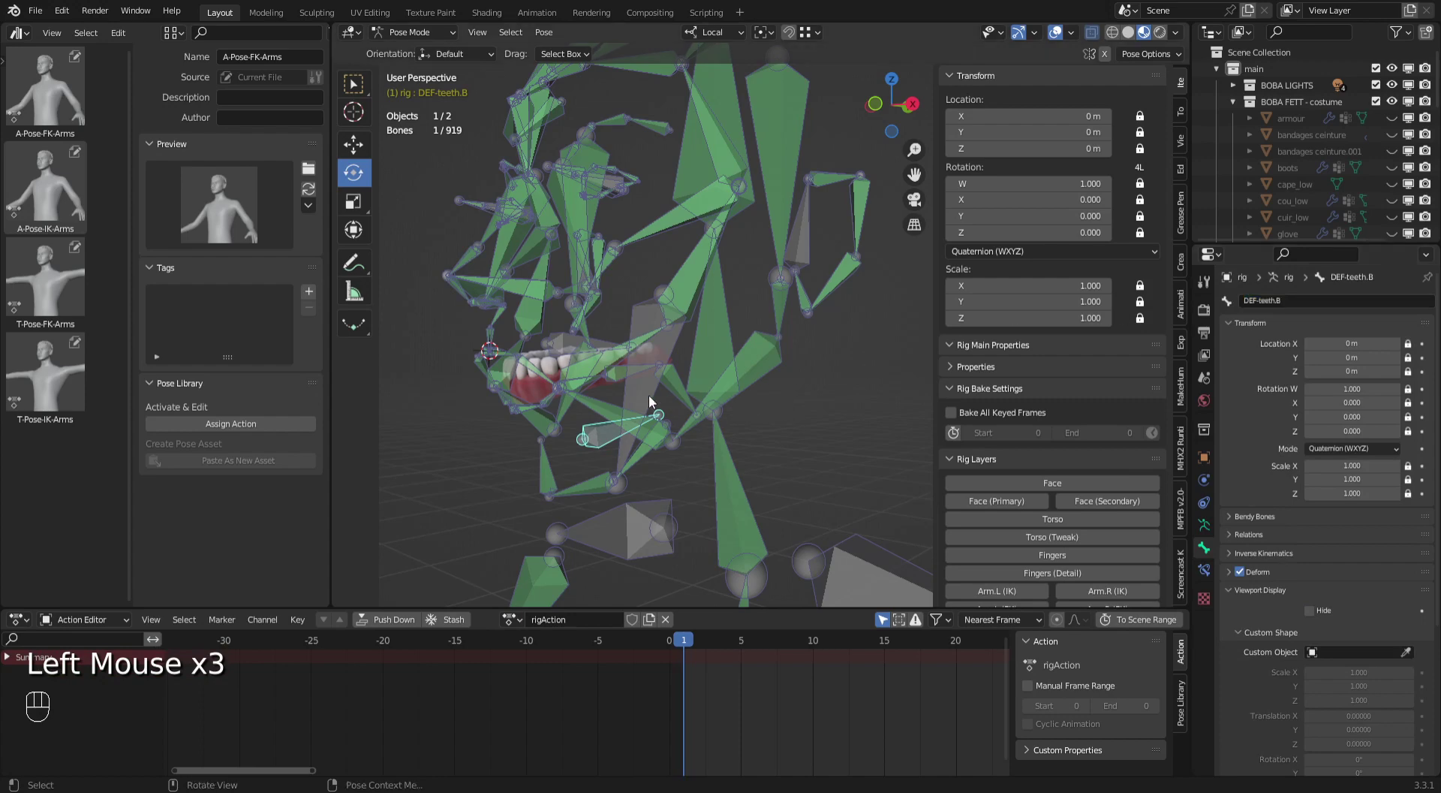
pyautogui.click(539, 388)
pyautogui.moveTo(412, 35); pyautogui.dragTo(413, 71)
pyautogui.click(529, 387)
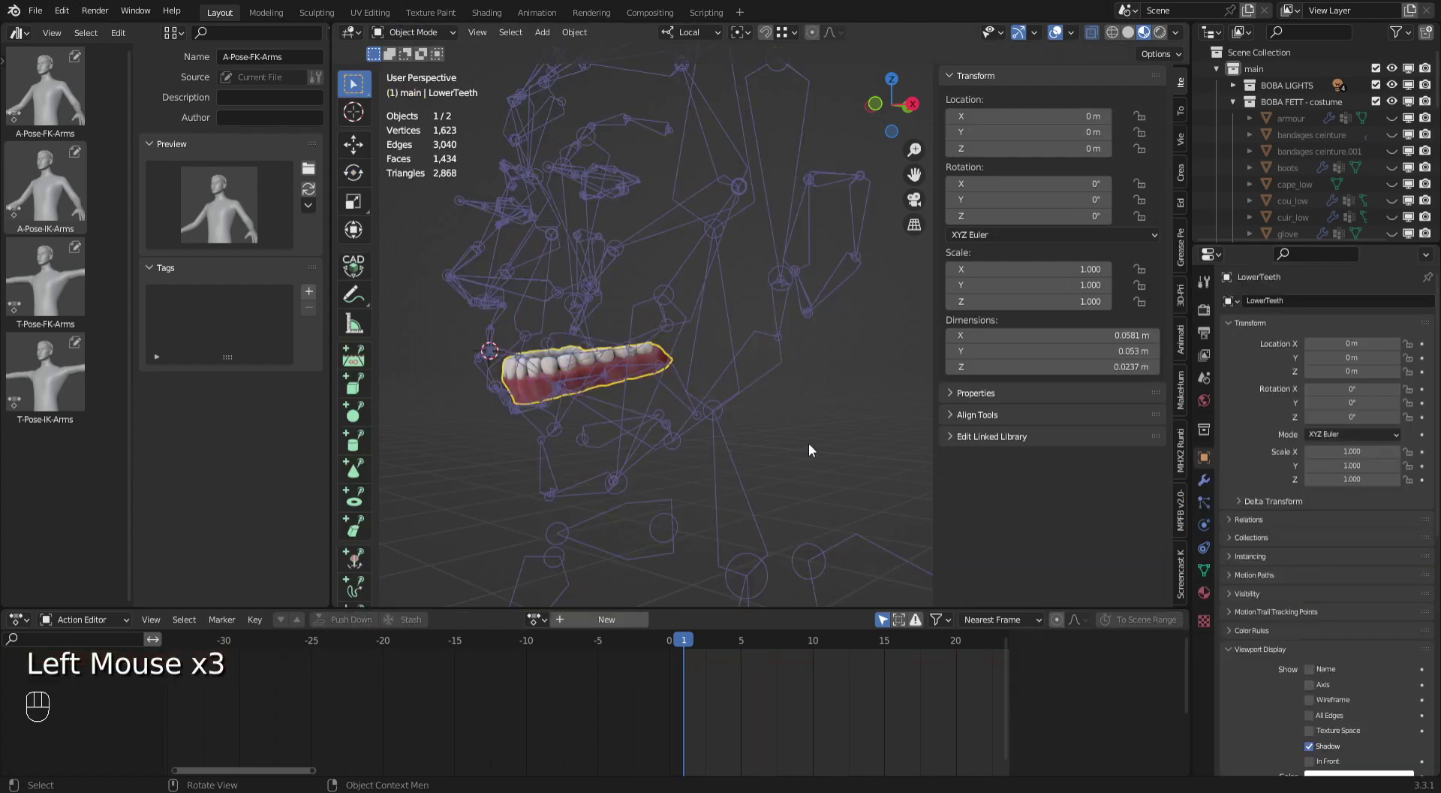
# Add a Child Of constraint on LowerTeeth targeting the rig's DEF-teeth.B bone.
pyautogui.click(1206, 556)
pyautogui.moveTo(1285, 307); pyautogui.dragTo(1401, 371)
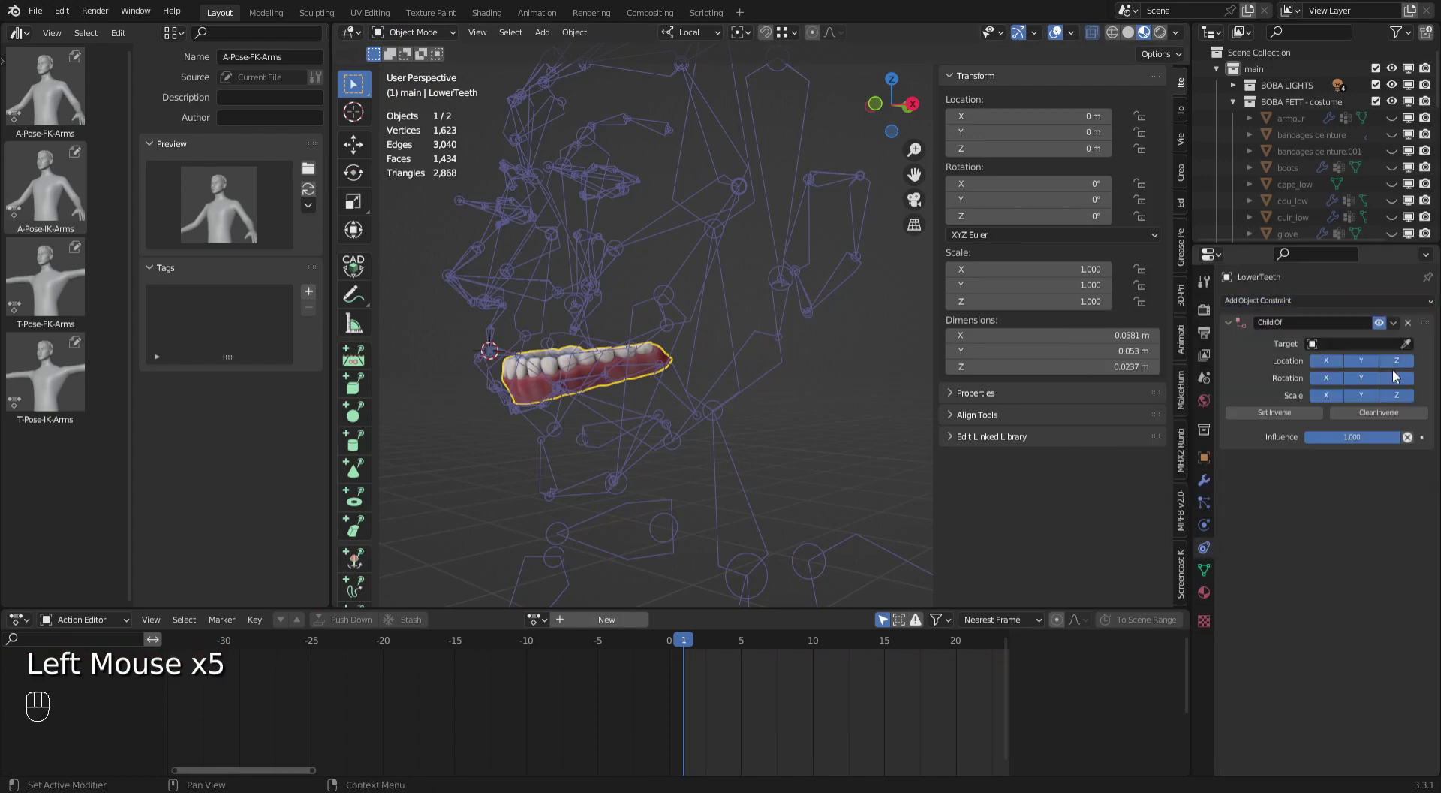
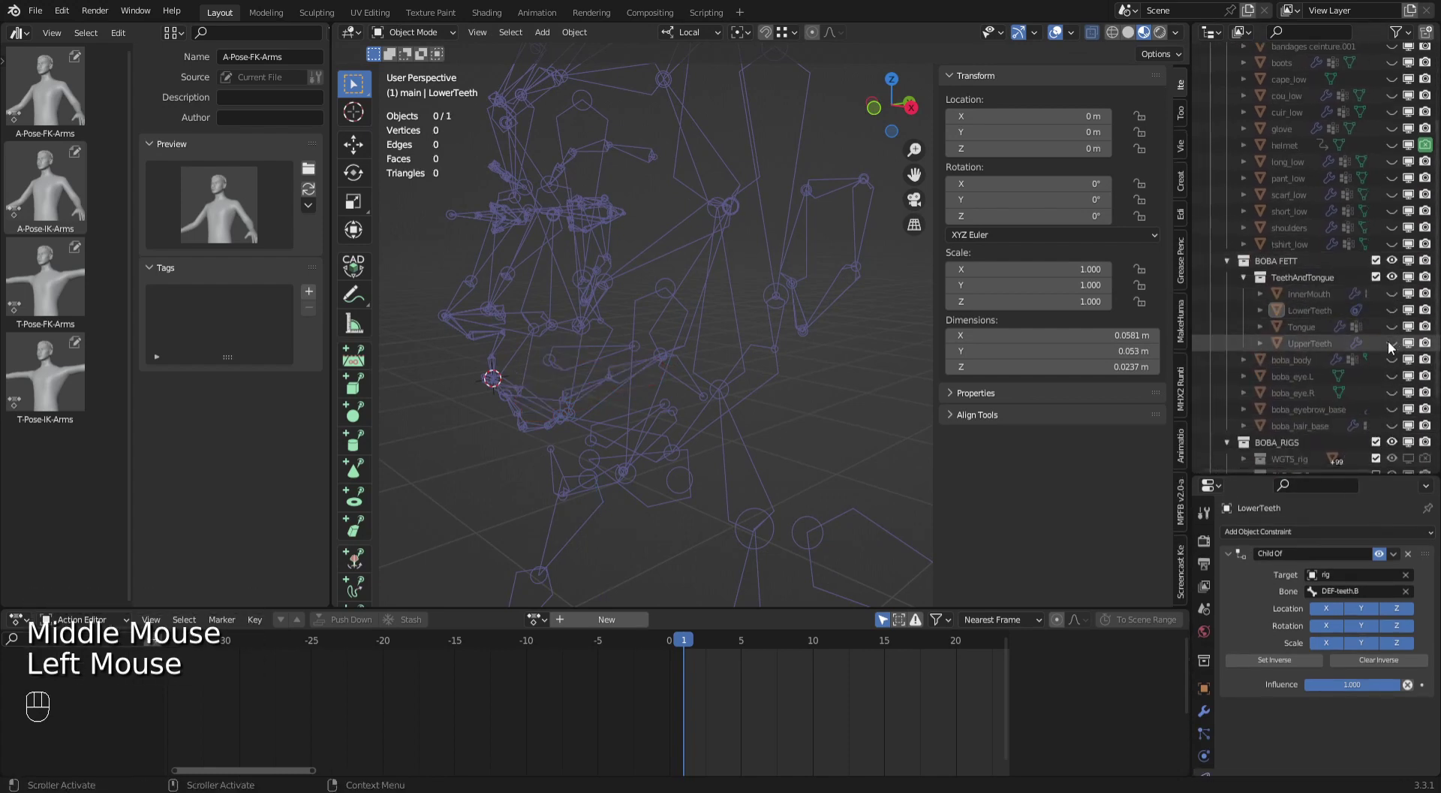
pyautogui.click(1396, 348)
# Unhide the UpperTeeth mesh, zoom in and select it.
pyautogui.moveTo(606, 377); pyautogui.dragTo(614, 368)
pyautogui.moveTo(642, 387); pyautogui.dragTo(711, 403)
pyautogui.moveTo(708, 400); pyautogui.dragTo(835, 311)
pyautogui.click(836, 311)
pyautogui.click(654, 348)
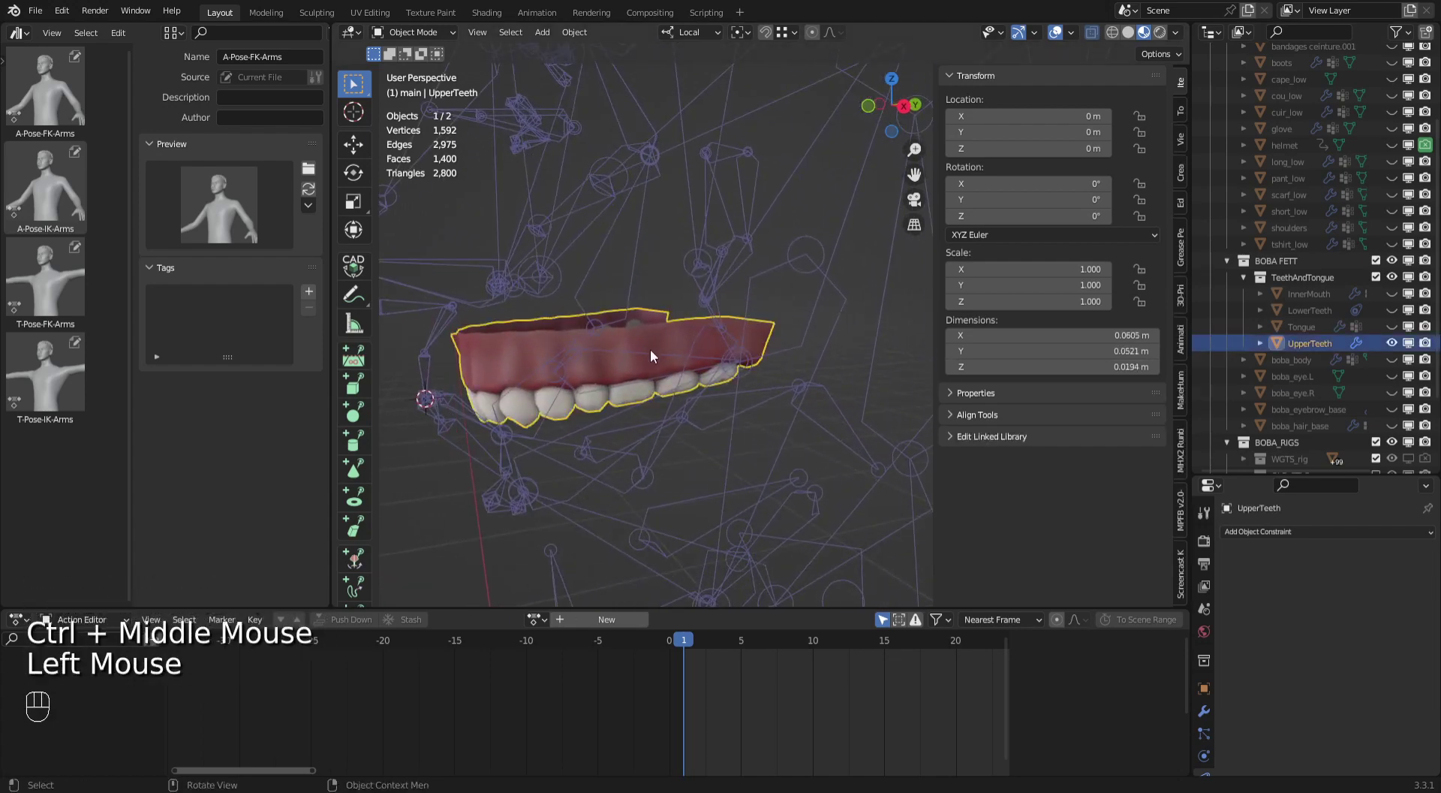
# Give UpperTeeth a Child Of constraint to DEF-teeth.T, then select the Tongue object.
pyautogui.click(651, 361)
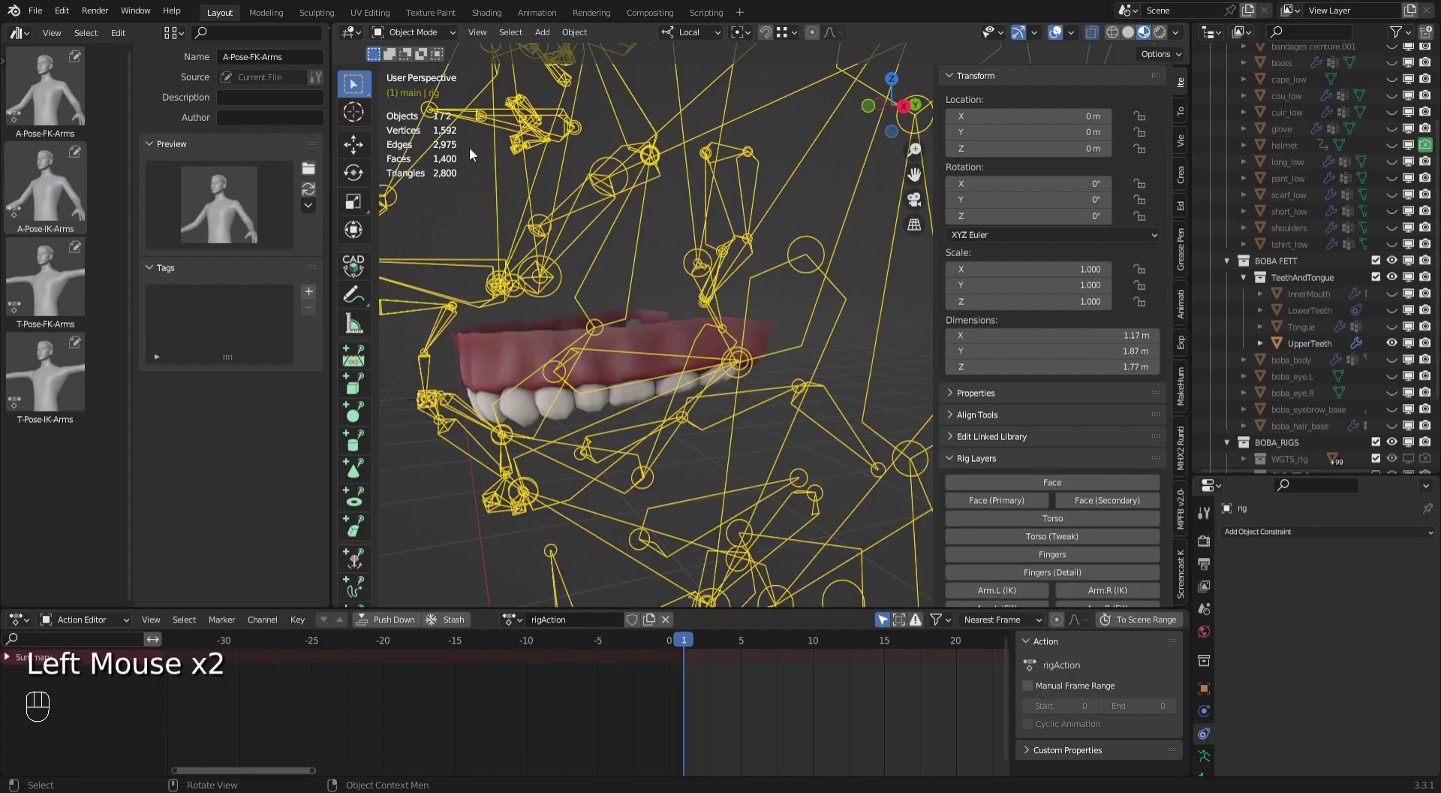
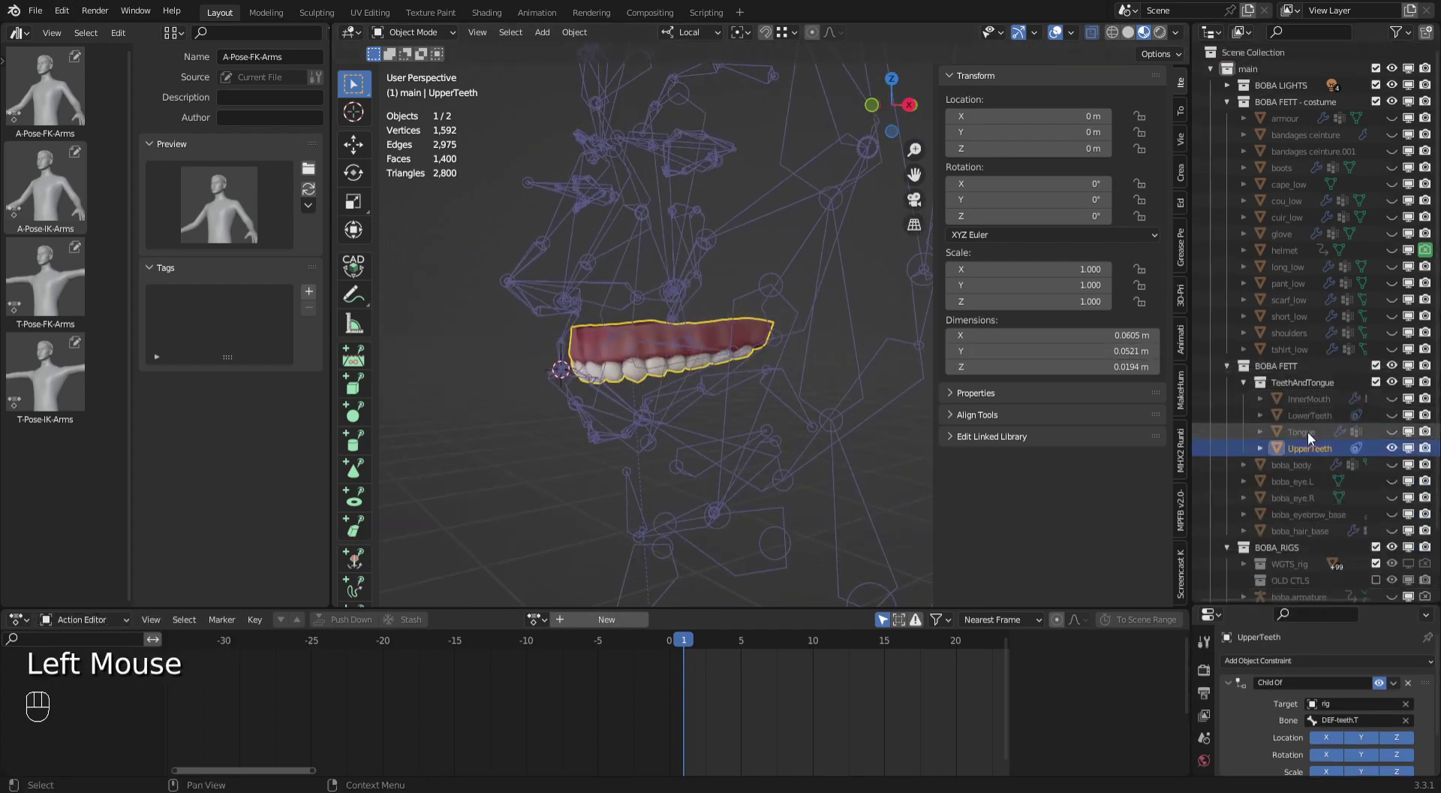
pyautogui.click(1314, 438)
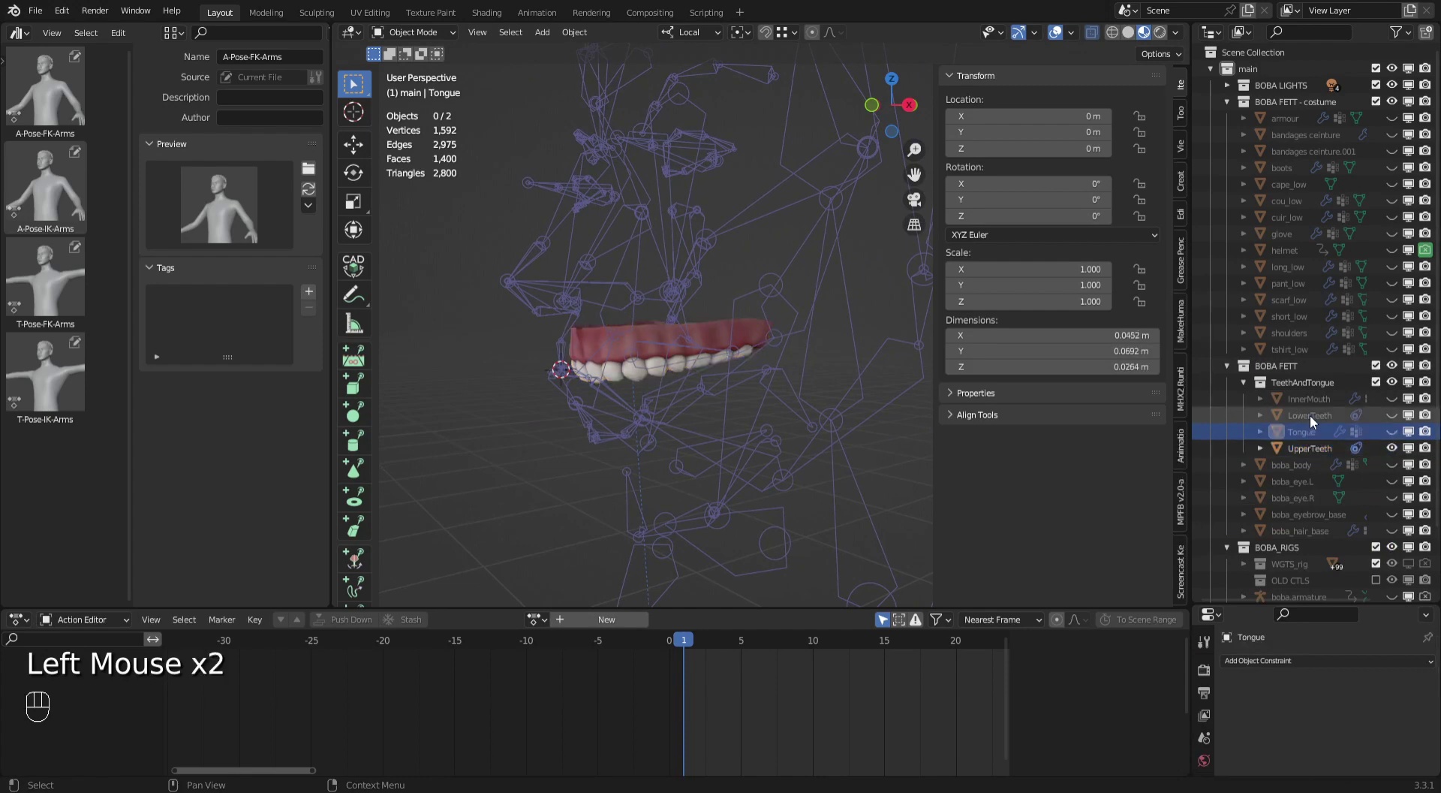
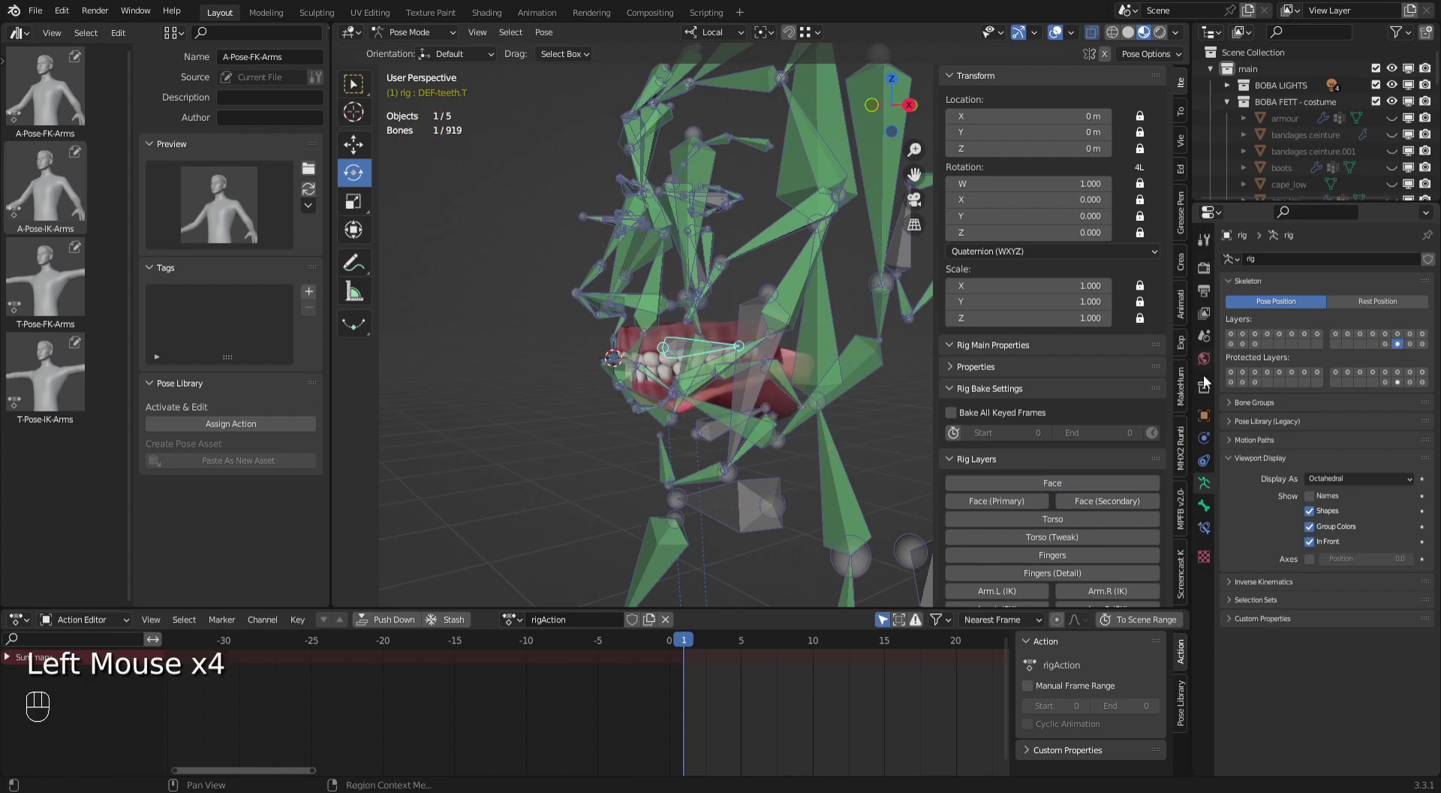
# Show only the Face rig layer and select the jaw_master control.
pyautogui.click(1076, 491)
pyautogui.click(1400, 353)
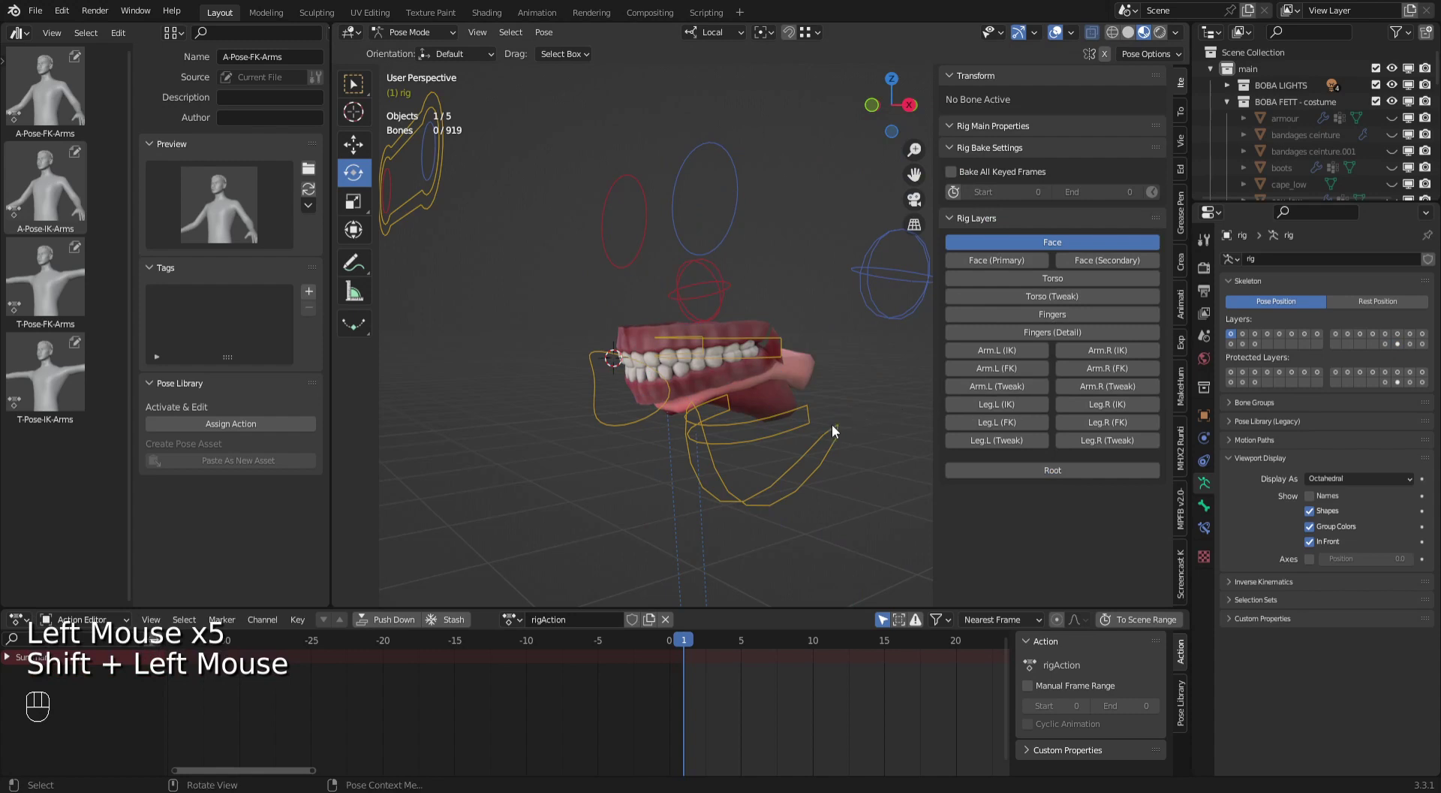
pyautogui.click(787, 484)
pyautogui.click(704, 322)
pyautogui.click(694, 349)
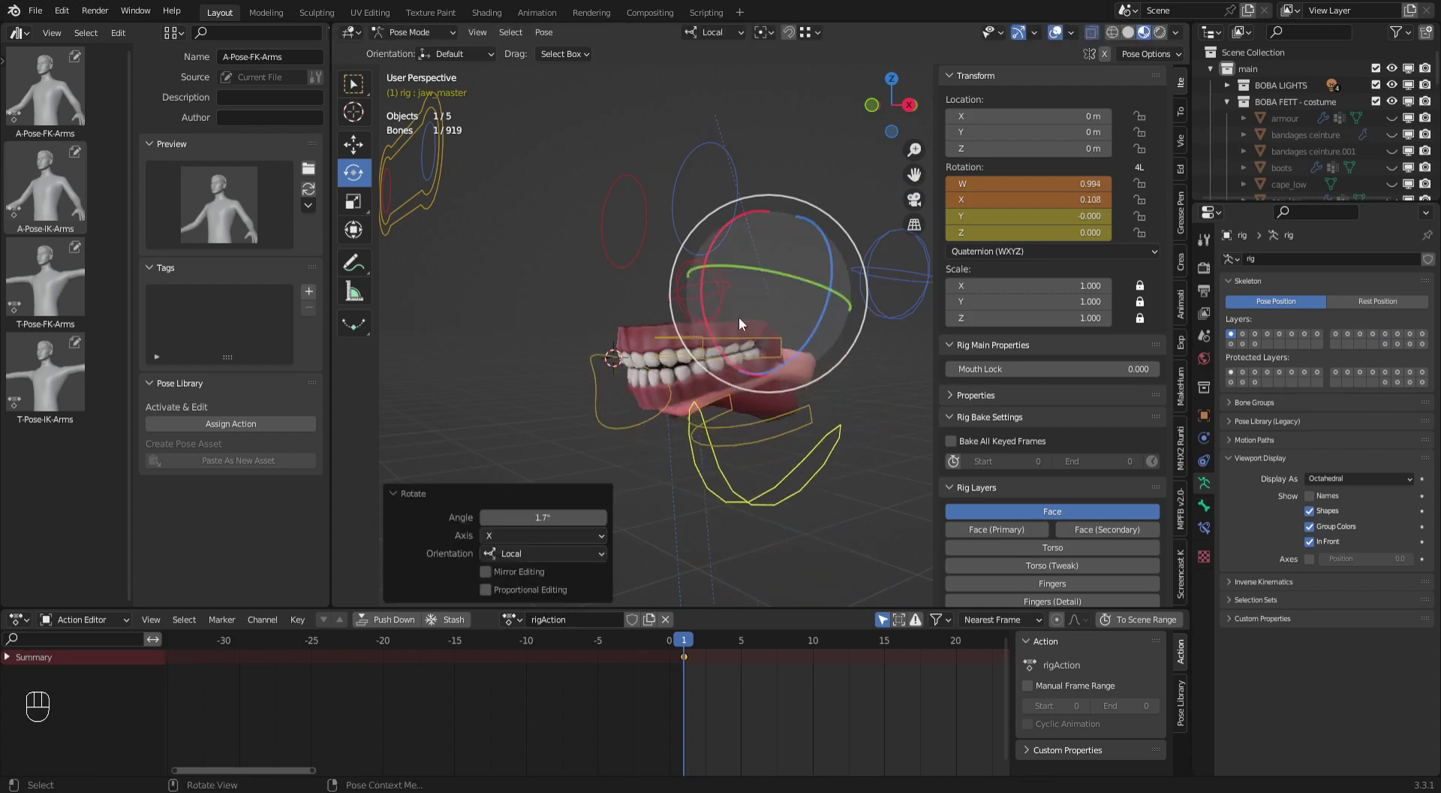
# Rotate jaw_master to swing the jaw open and confirm the test rotation.
pyautogui.press('ctrl+z')
pyautogui.click(849, 410)
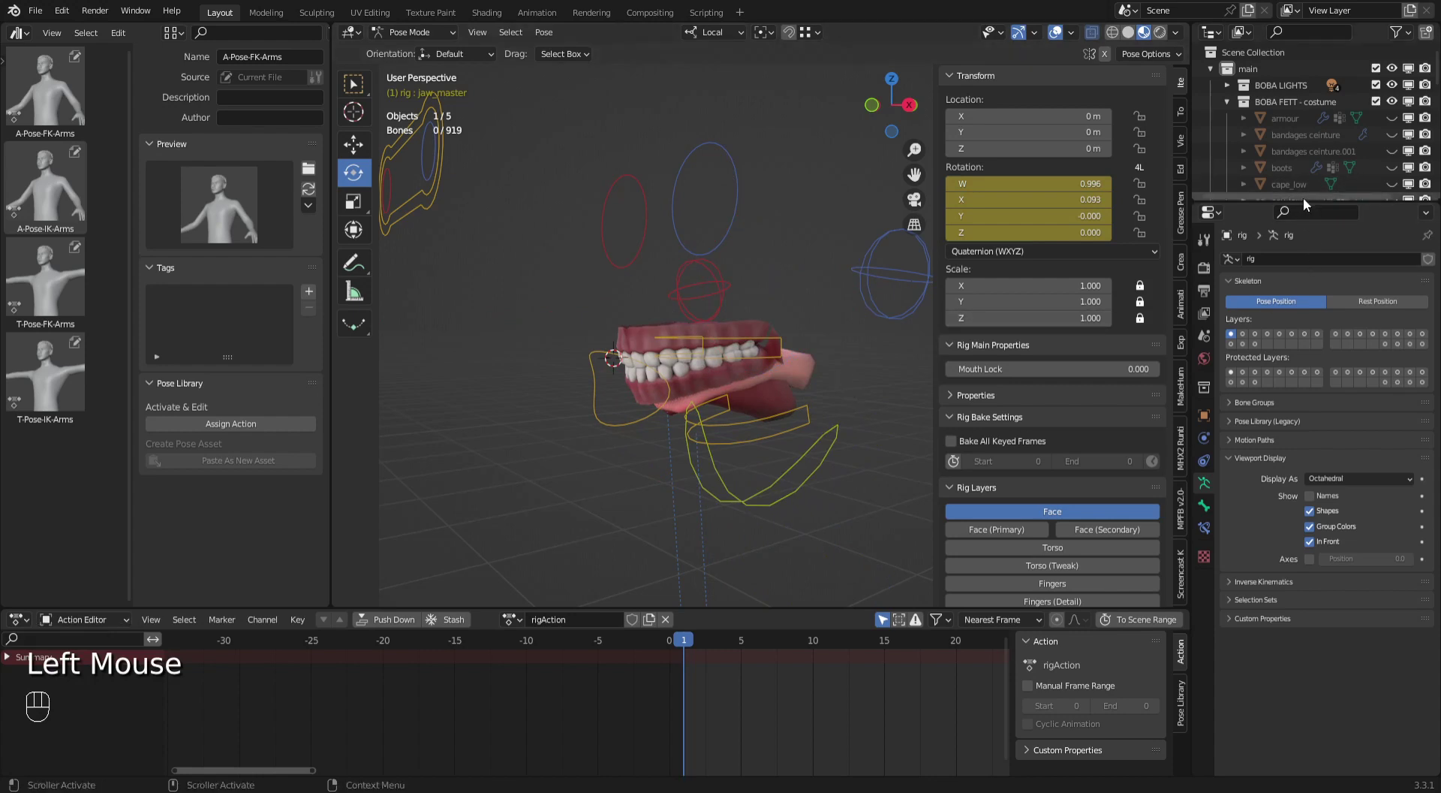
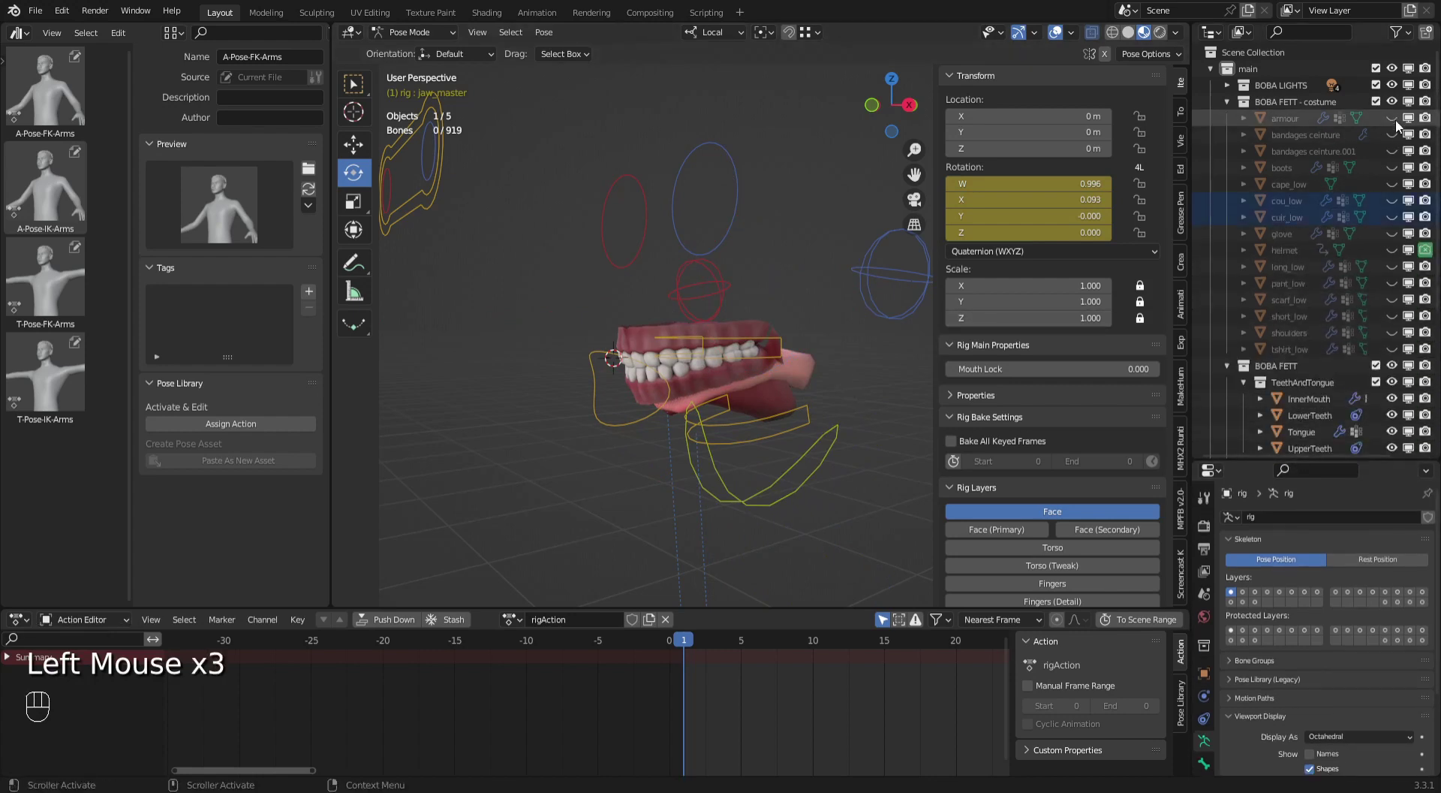
# Show the costume, body, eyes, eyebrows and hair in the Outliner while hiding the helmet.
pyautogui.moveTo(1390, 313); pyautogui.dragTo(1394, 354)
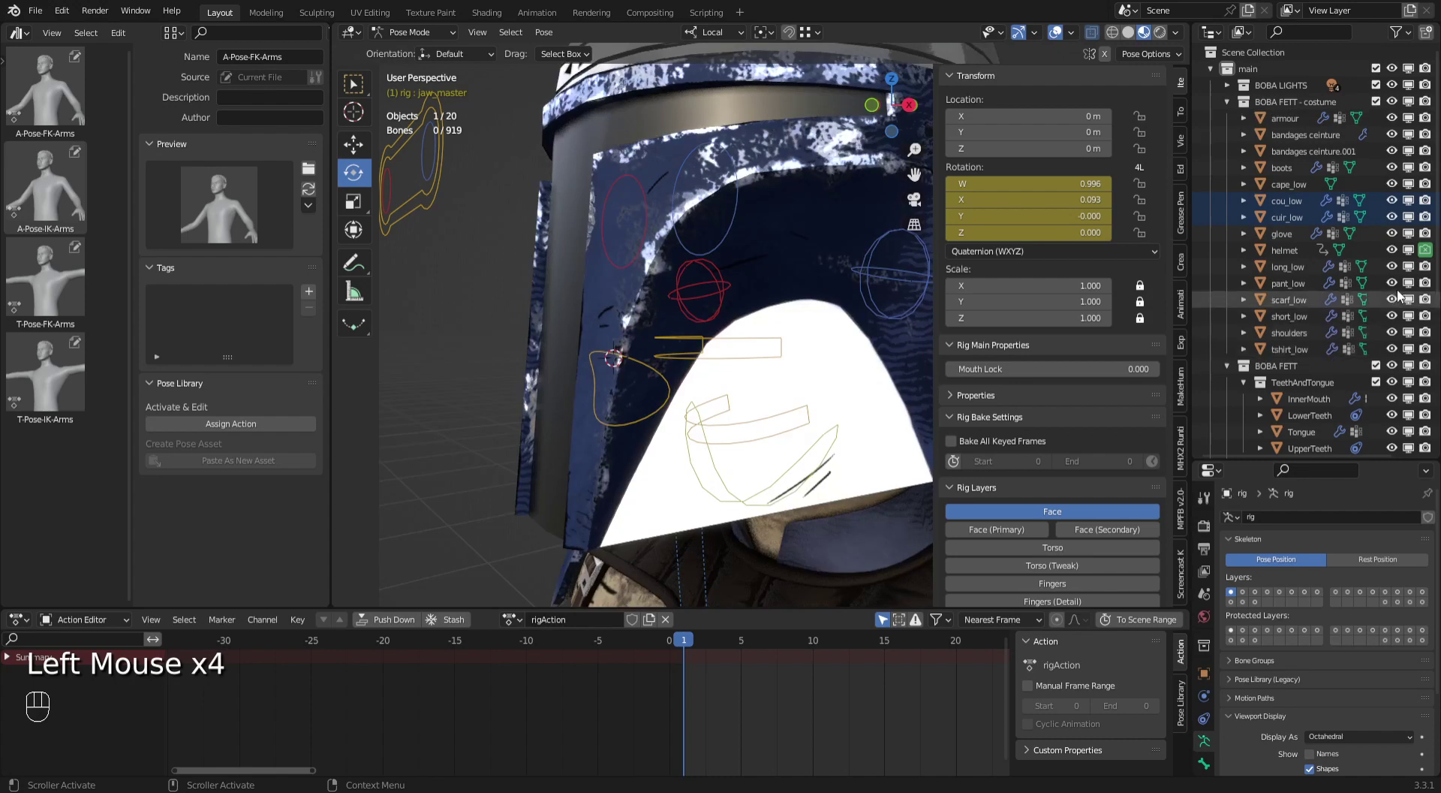
pyautogui.click(1393, 253)
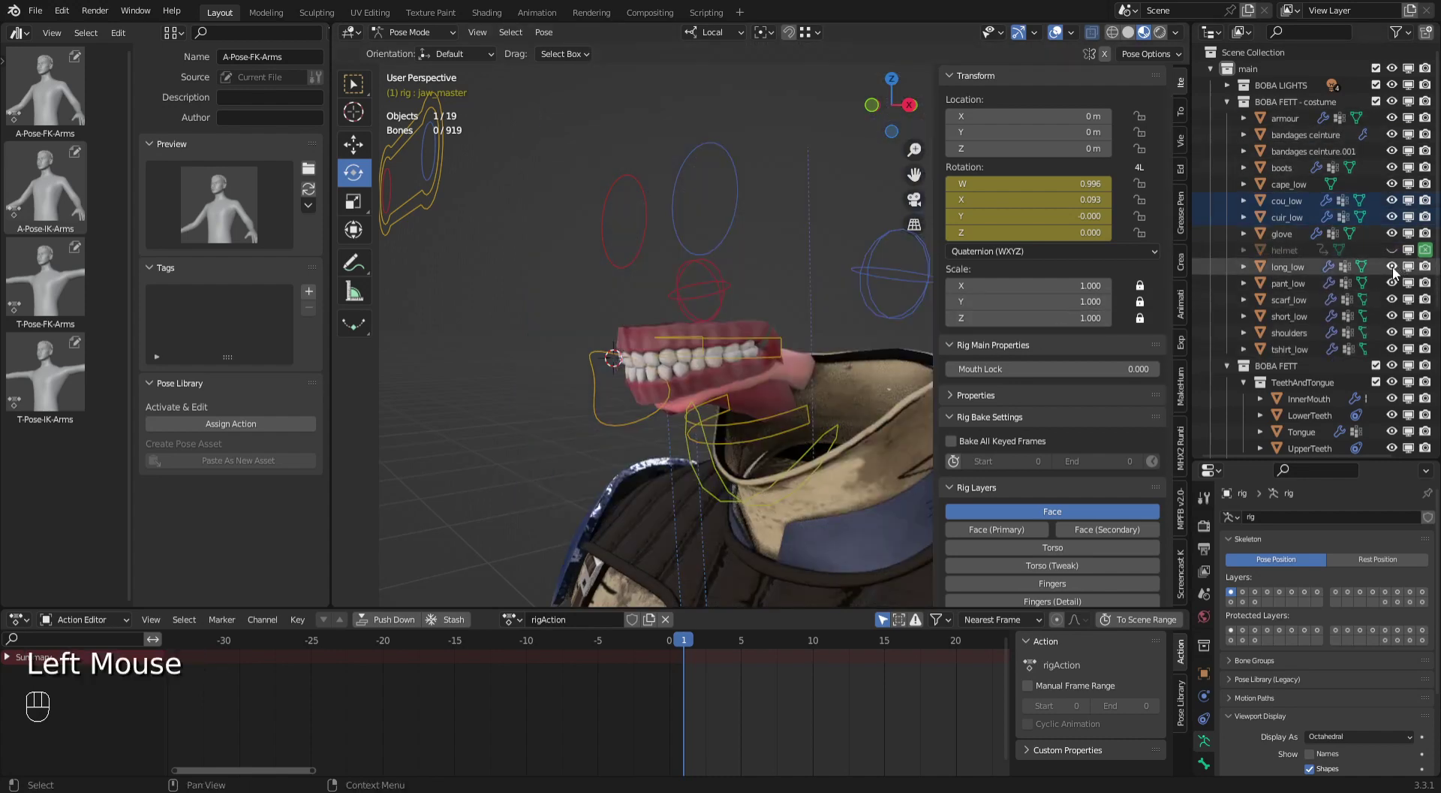
pyautogui.middleClick(1337, 358)
pyautogui.moveTo(1330, 315); pyautogui.dragTo(1395, 329)
pyautogui.click(1395, 330)
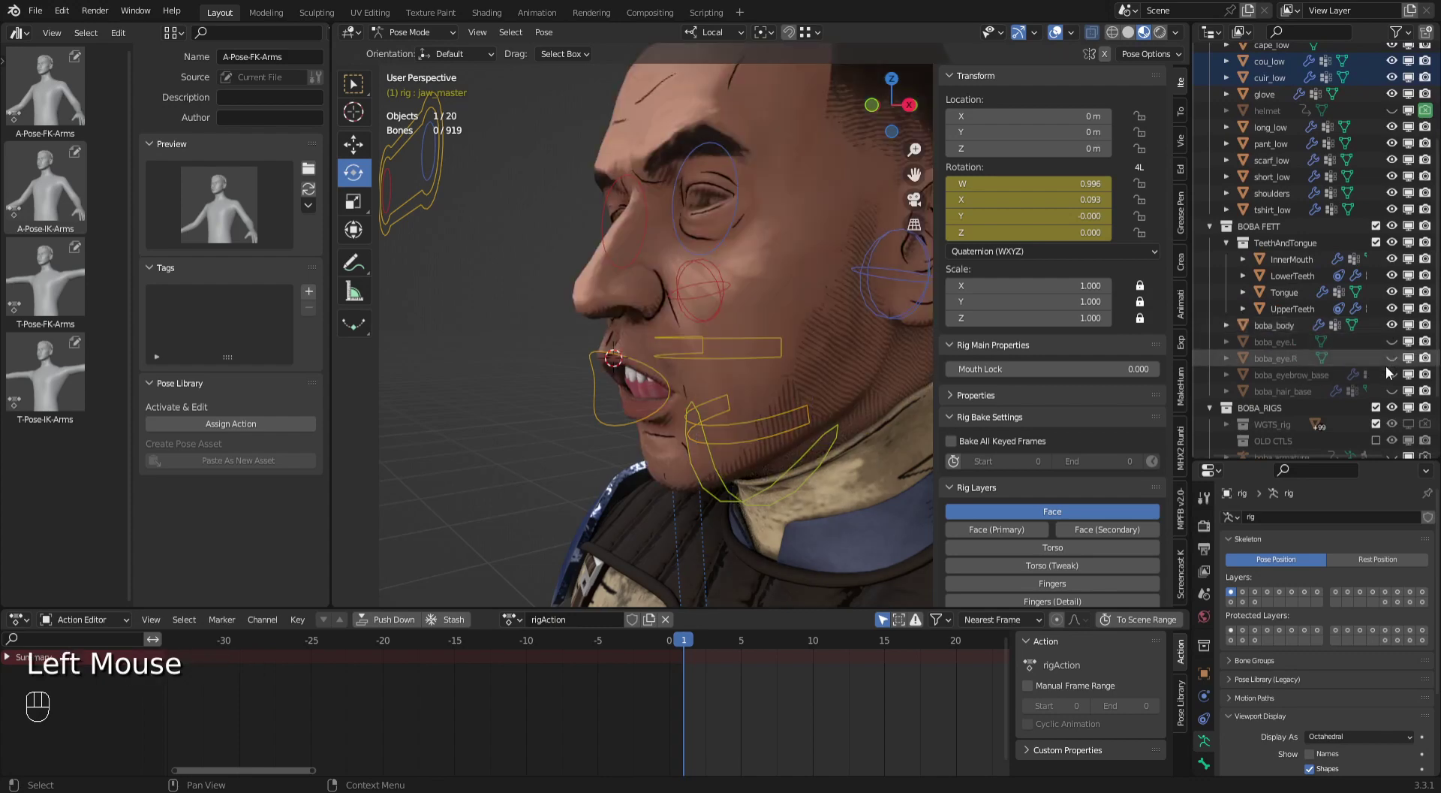
pyautogui.click(1393, 377)
pyautogui.click(1396, 348)
pyautogui.click(1393, 367)
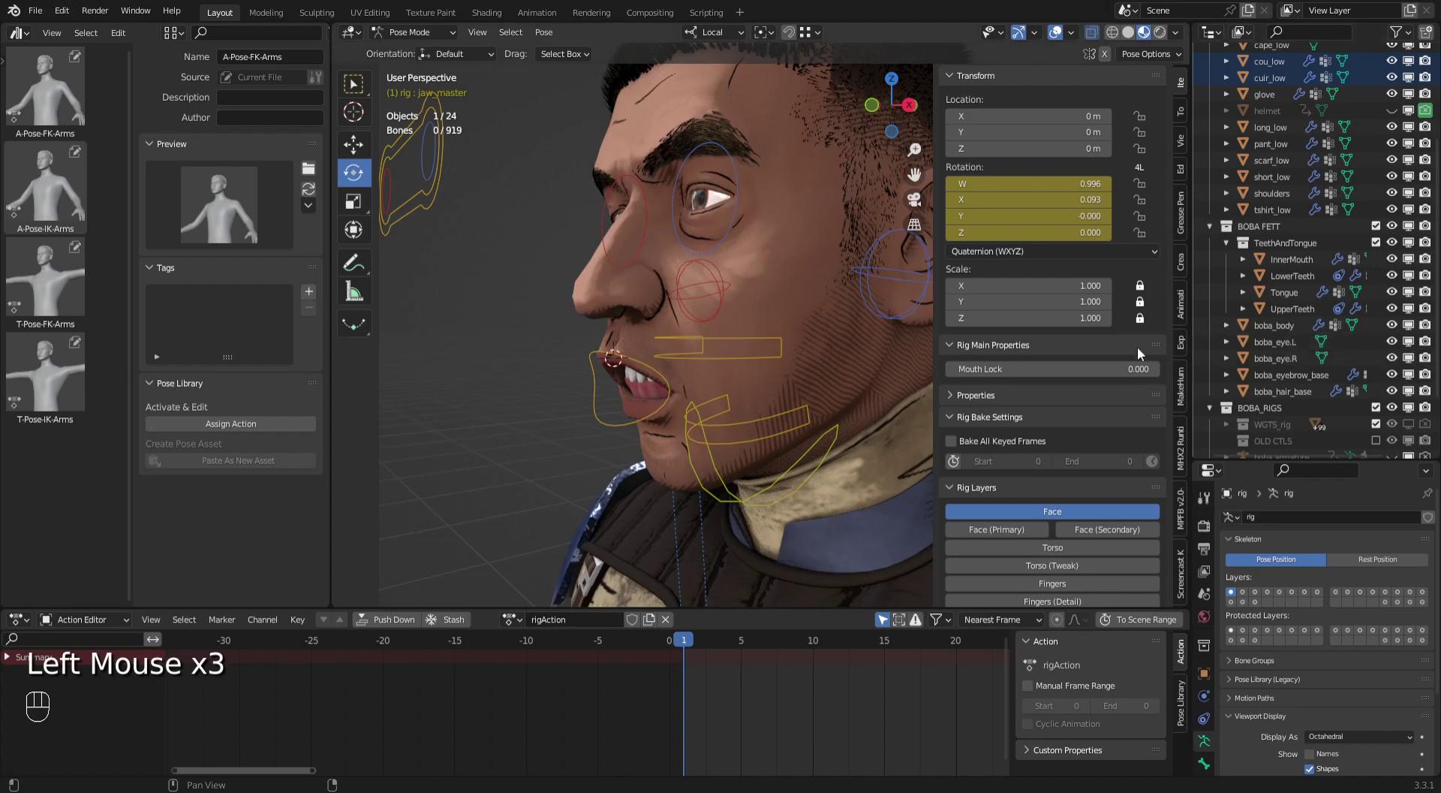
# View the face in profile, select jaw_master and clear its rotation so the mouth closes.
pyautogui.moveTo(777, 414); pyautogui.dragTo(804, 462)
pyautogui.press('Right')
pyautogui.press('Left')
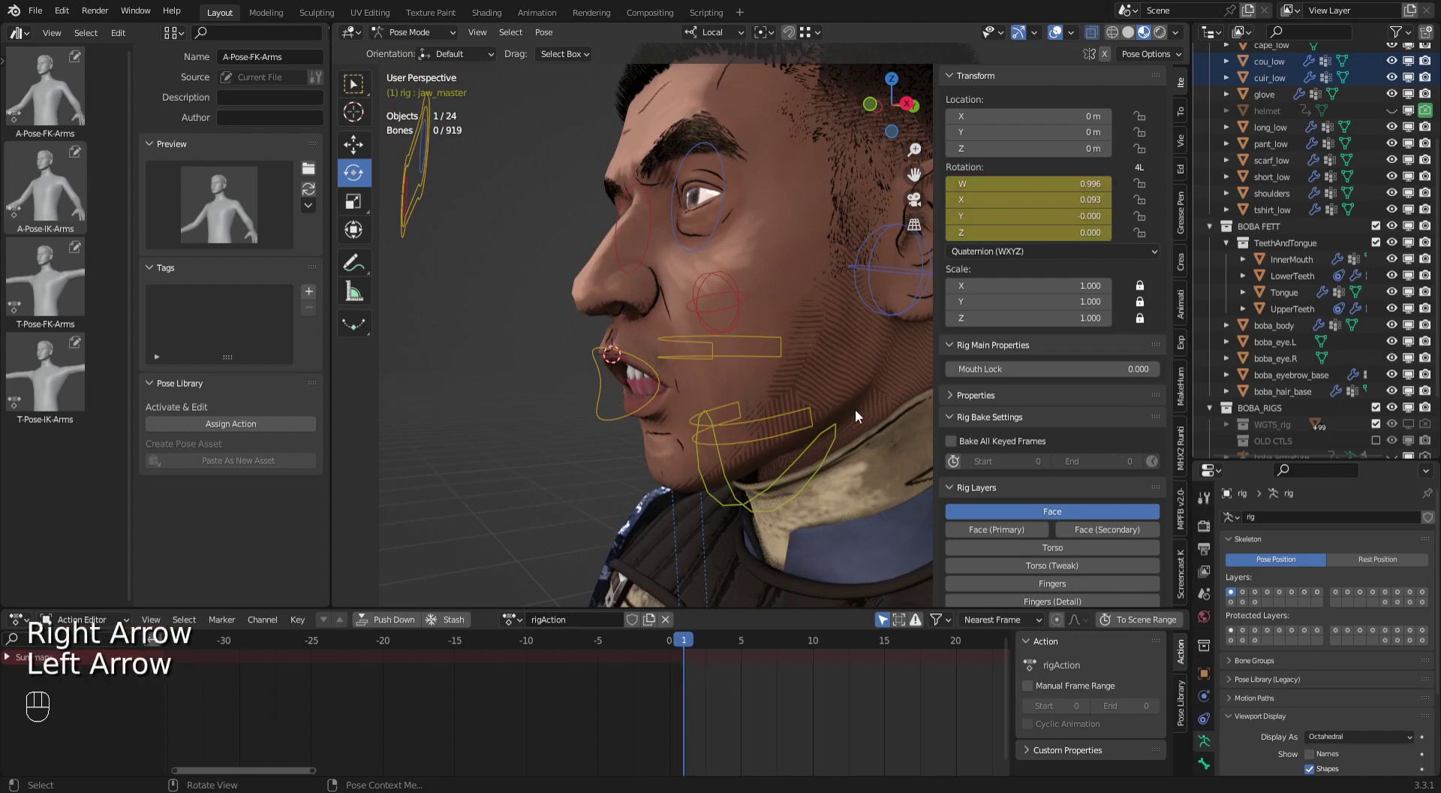
pyautogui.click(834, 454)
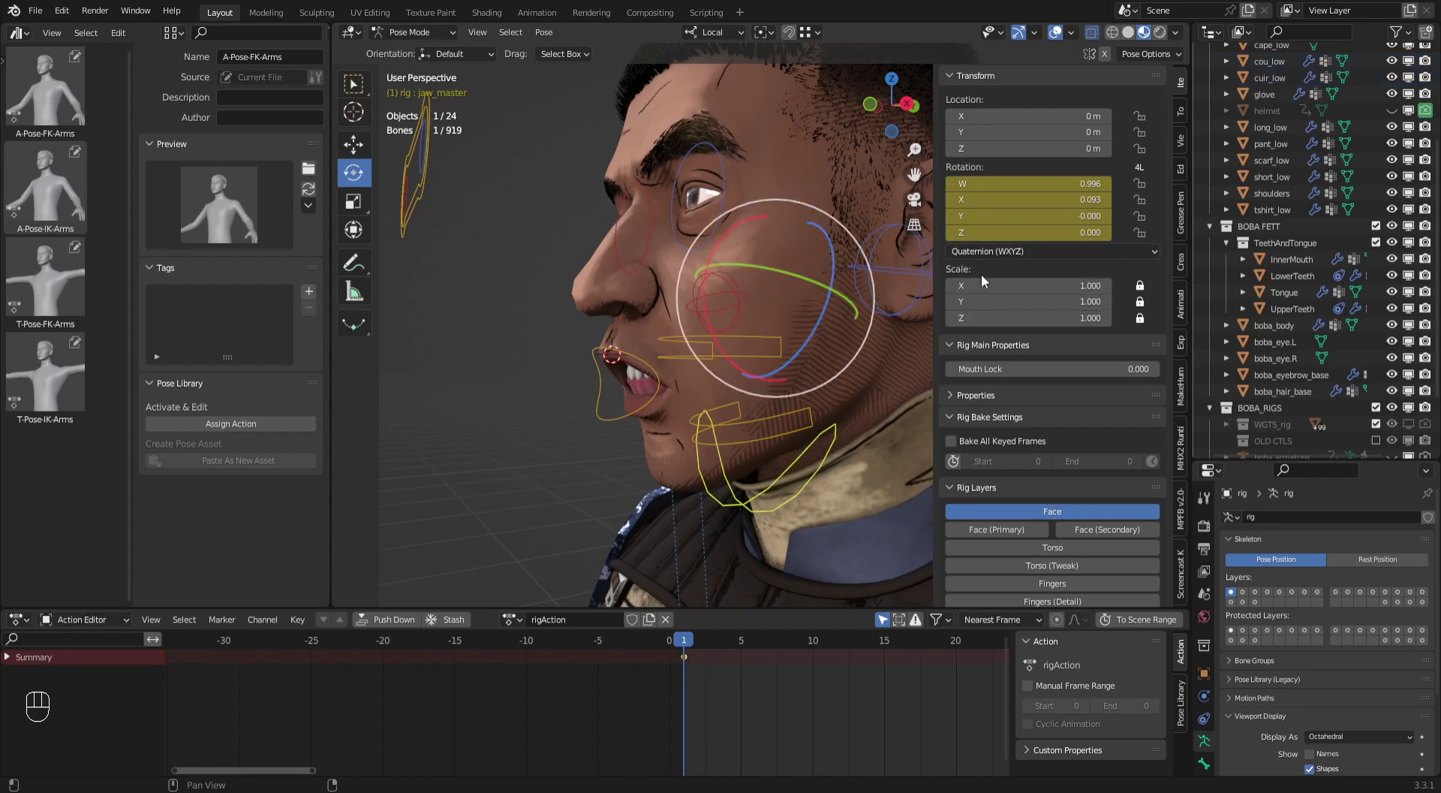
pyautogui.moveTo(1024, 254); pyautogui.dragTo(1047, 226)
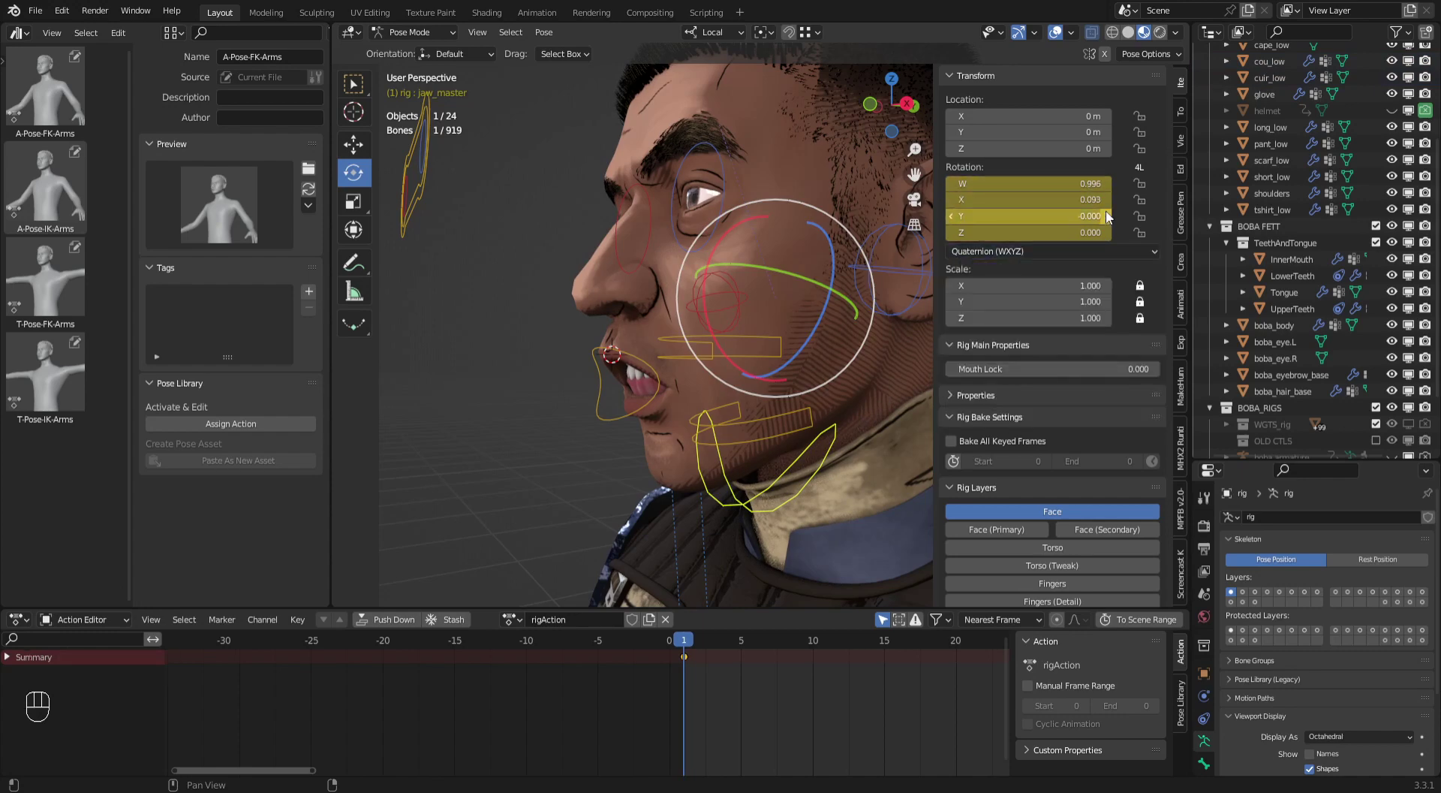
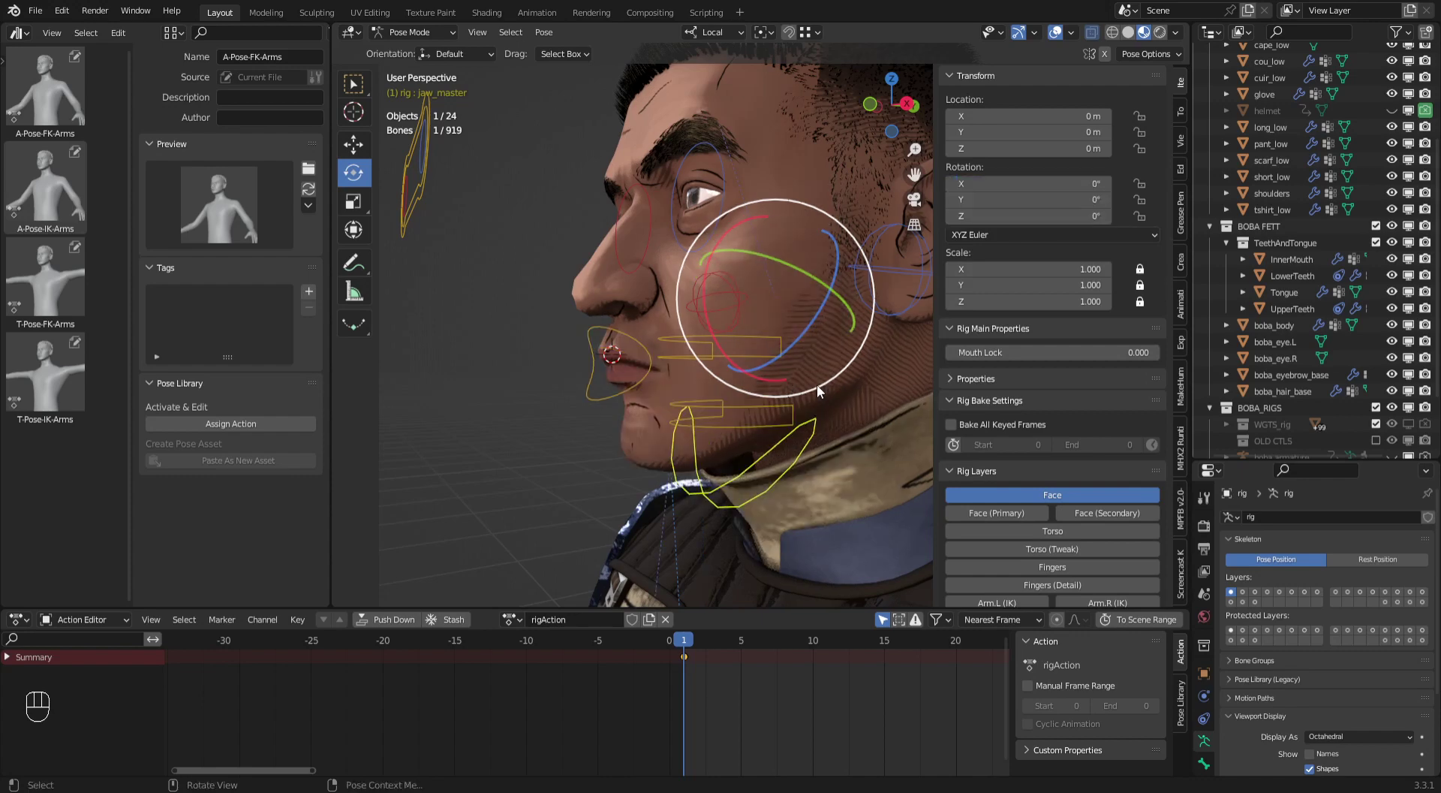
# Deselect all controls and orbit to a three-quarter view of the face.
pyautogui.click(808, 432)
pyautogui.click(573, 511)
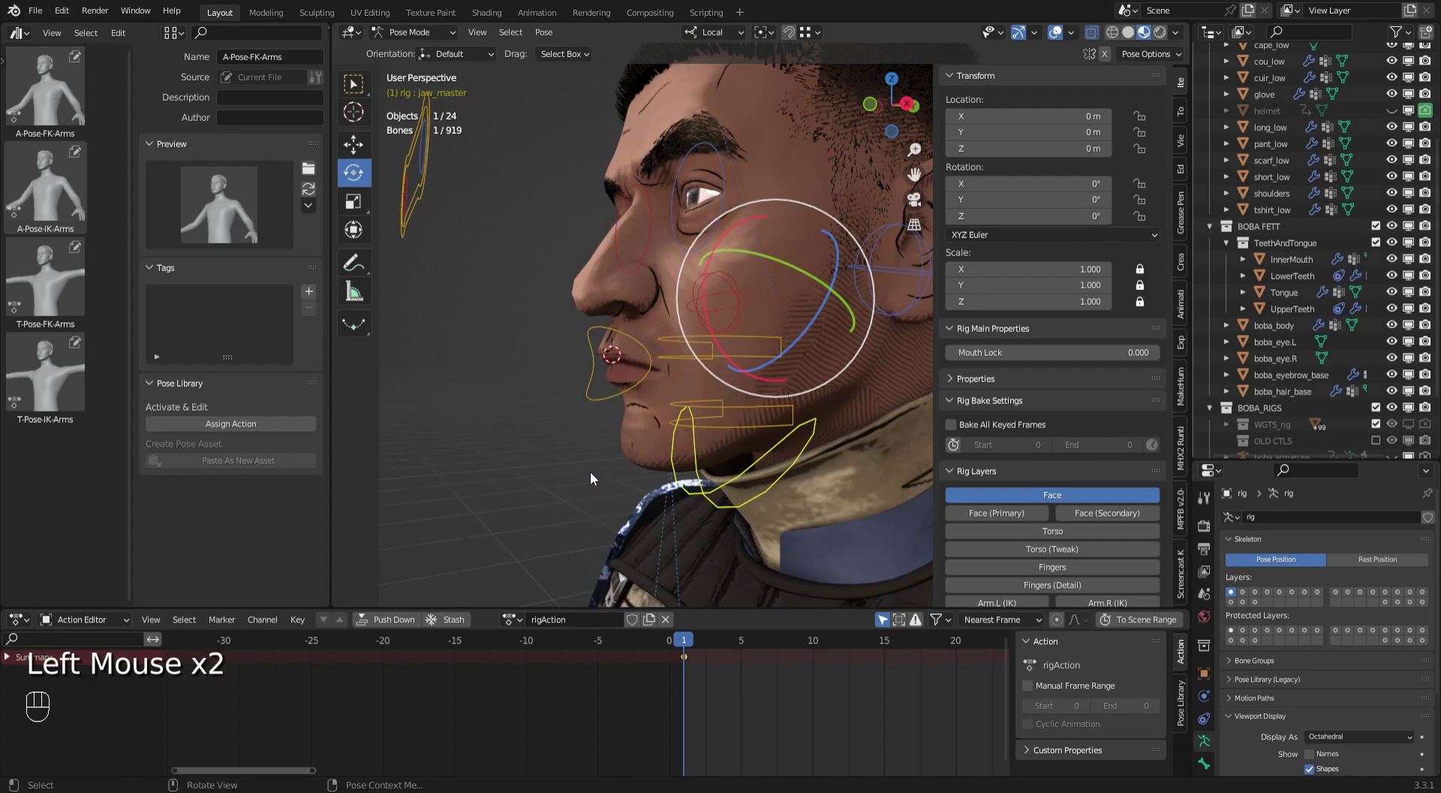
pyautogui.moveTo(582, 507); pyautogui.dragTo(686, 461)
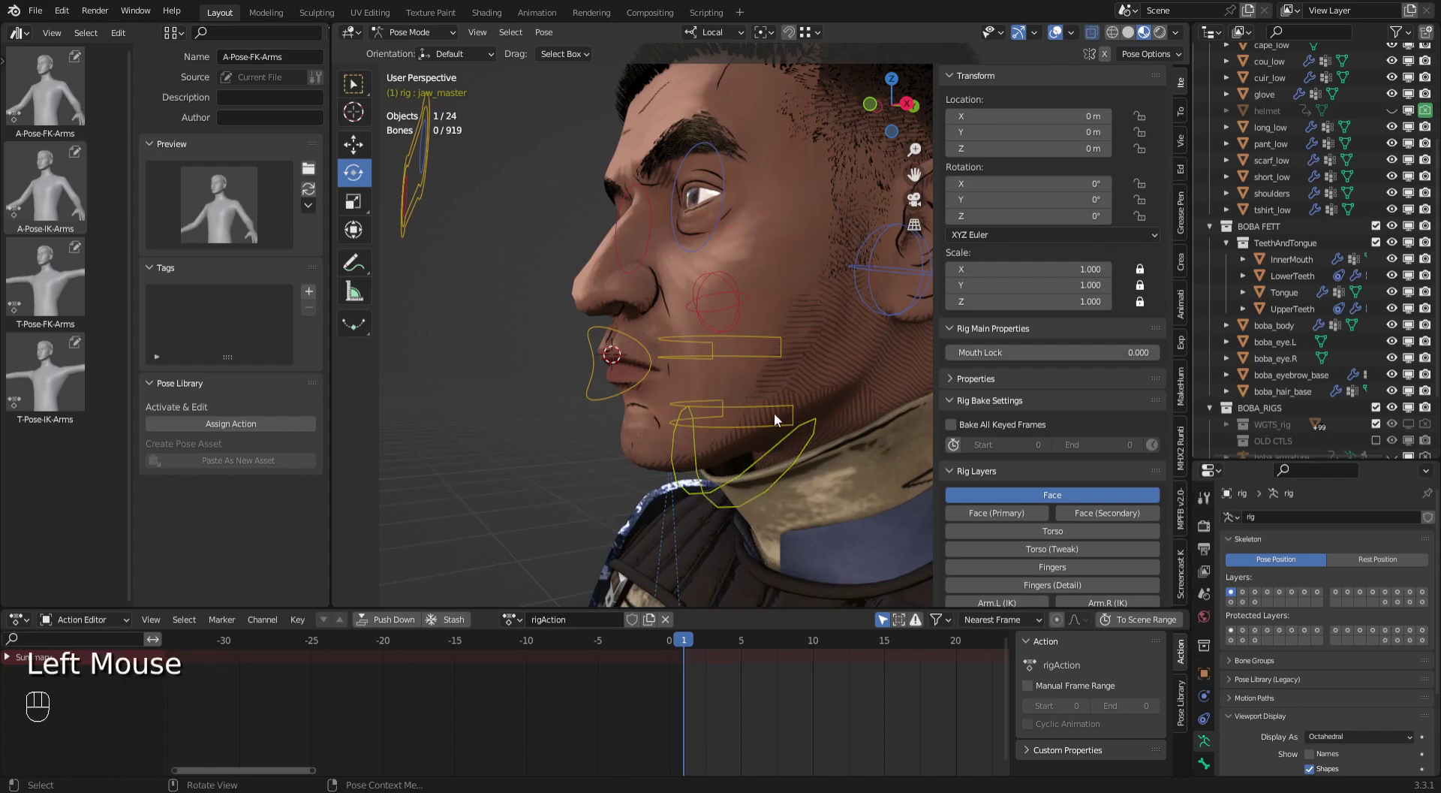
pyautogui.moveTo(791, 404); pyautogui.dragTo(732, 240)
pyautogui.click(731, 240)
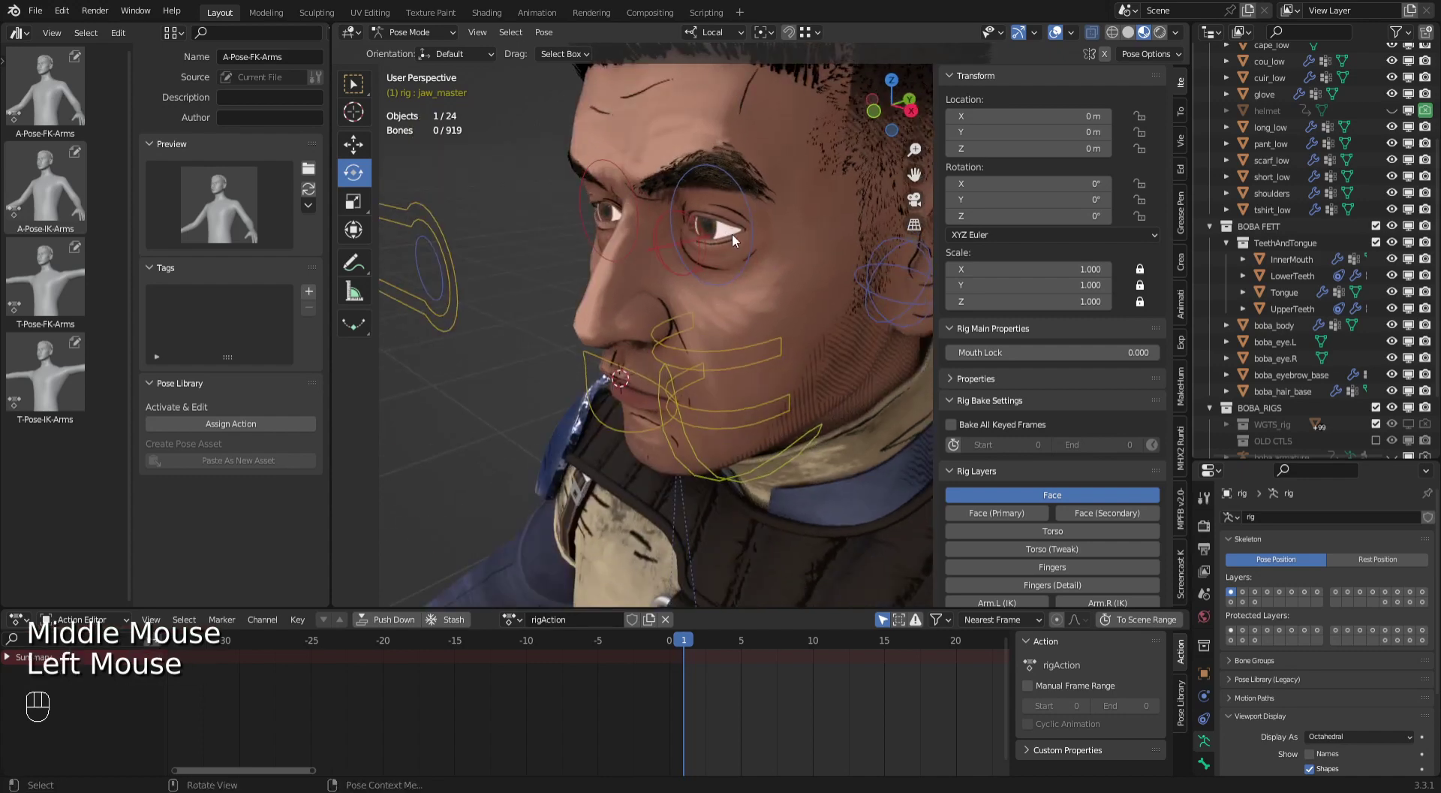
pyautogui.moveTo(775, 311); pyautogui.dragTo(778, 392)
# Switch from Pose Mode to Object Mode and select the left eyeball boba_eye.L.
pyautogui.moveTo(410, 34); pyautogui.dragTo(728, 313)
pyautogui.click(739, 376)
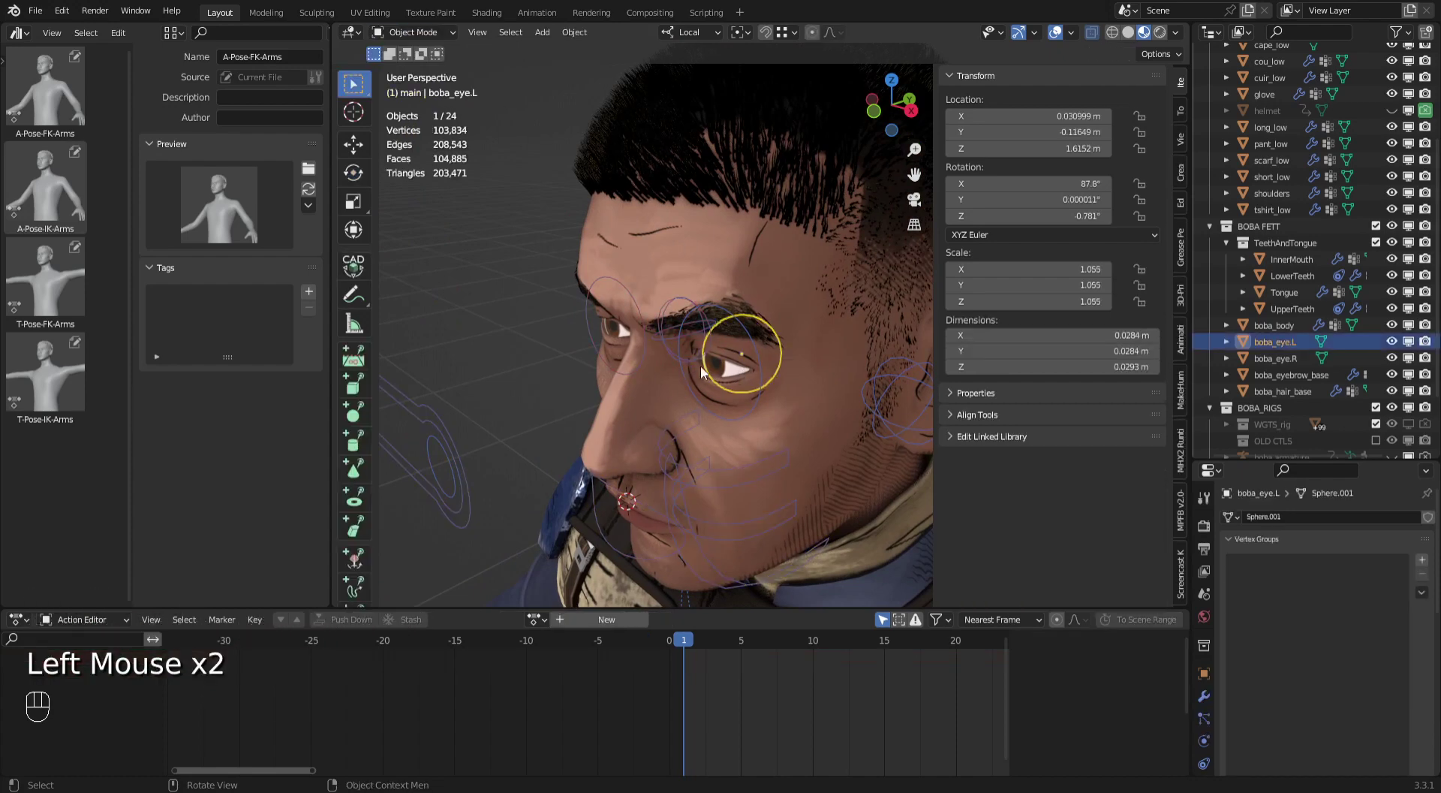
# Undo the accidental Selection to Cursor, snap the 3D cursor to boba_eye.L's centre, then select the rig.
pyautogui.press('shift+s')
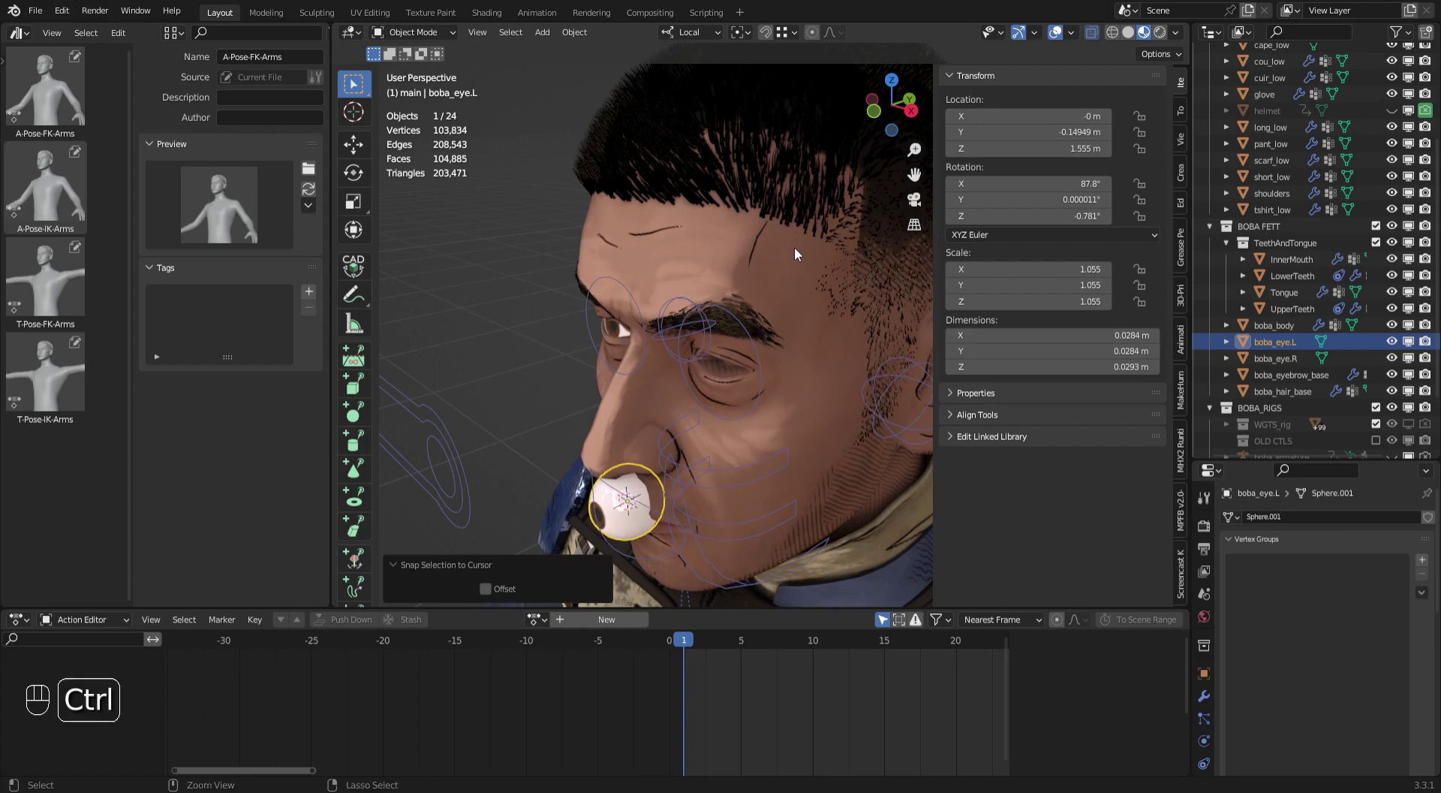
pyautogui.press('ctrl+z')
pyautogui.press('shift+s')
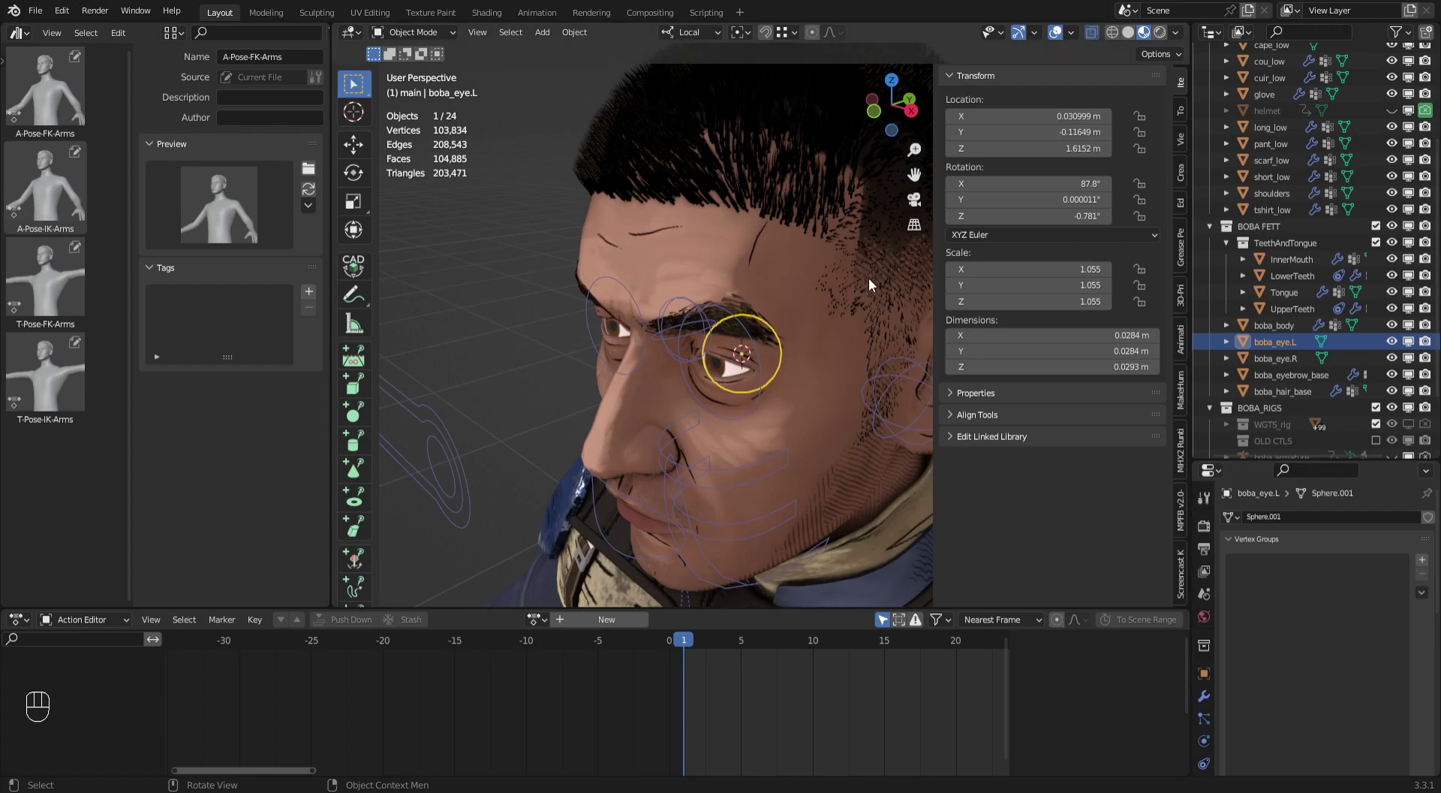
pyautogui.click(747, 473)
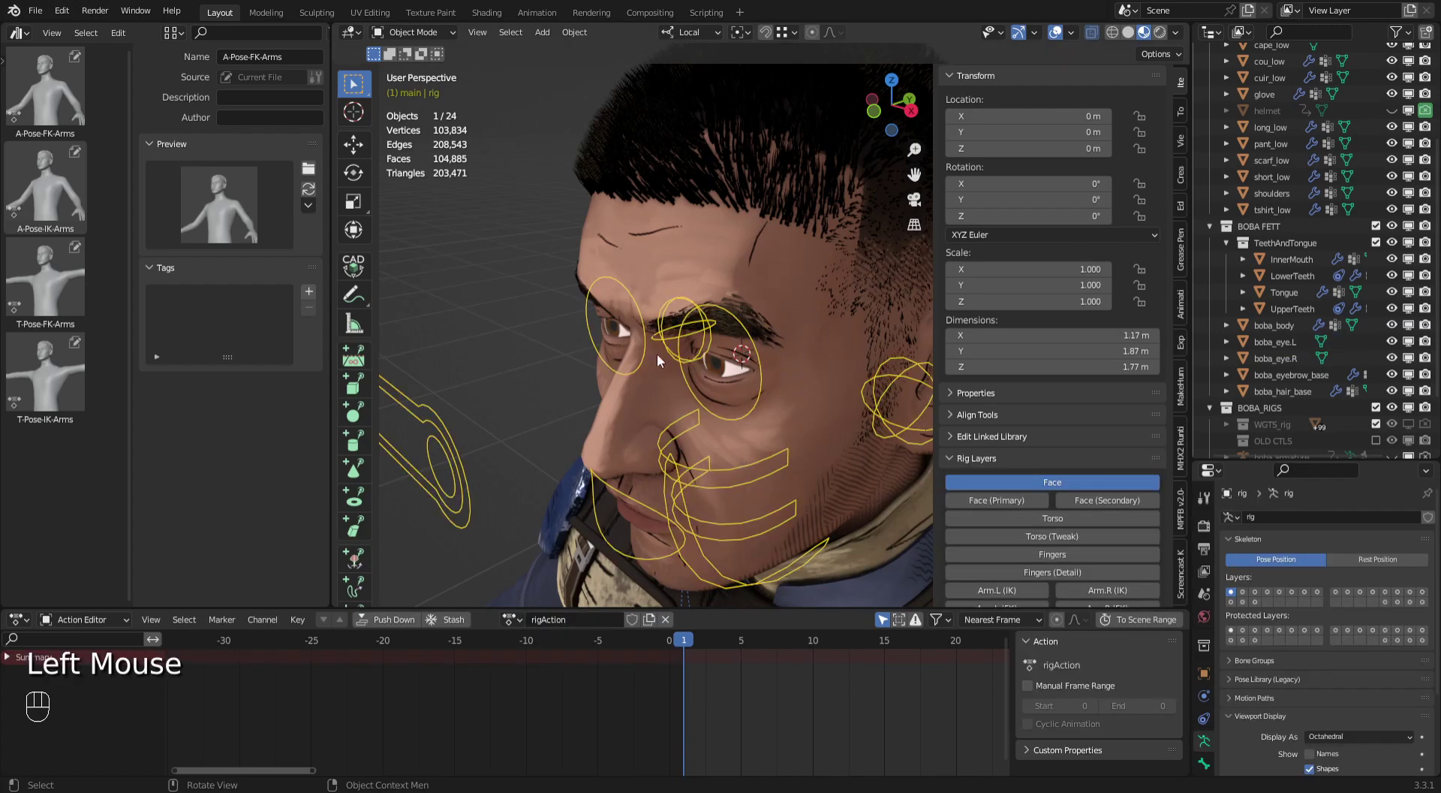
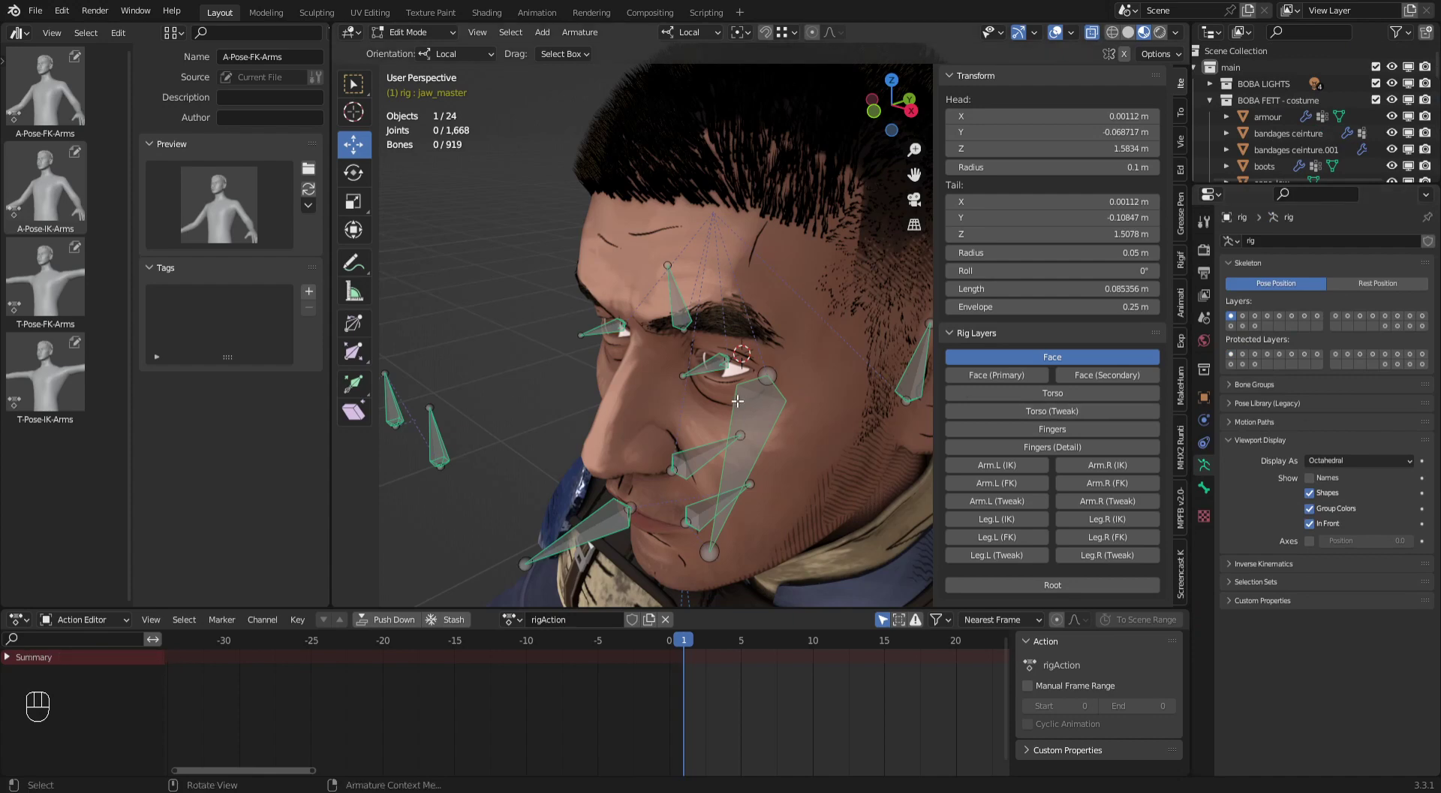
# In the rig's Edit Mode, snap the eye_master.L bone to the 3D cursor at the left eyeball.
pyautogui.moveTo(721, 387); pyautogui.dragTo(701, 394)
pyautogui.moveTo(723, 380); pyautogui.dragTo(775, 334)
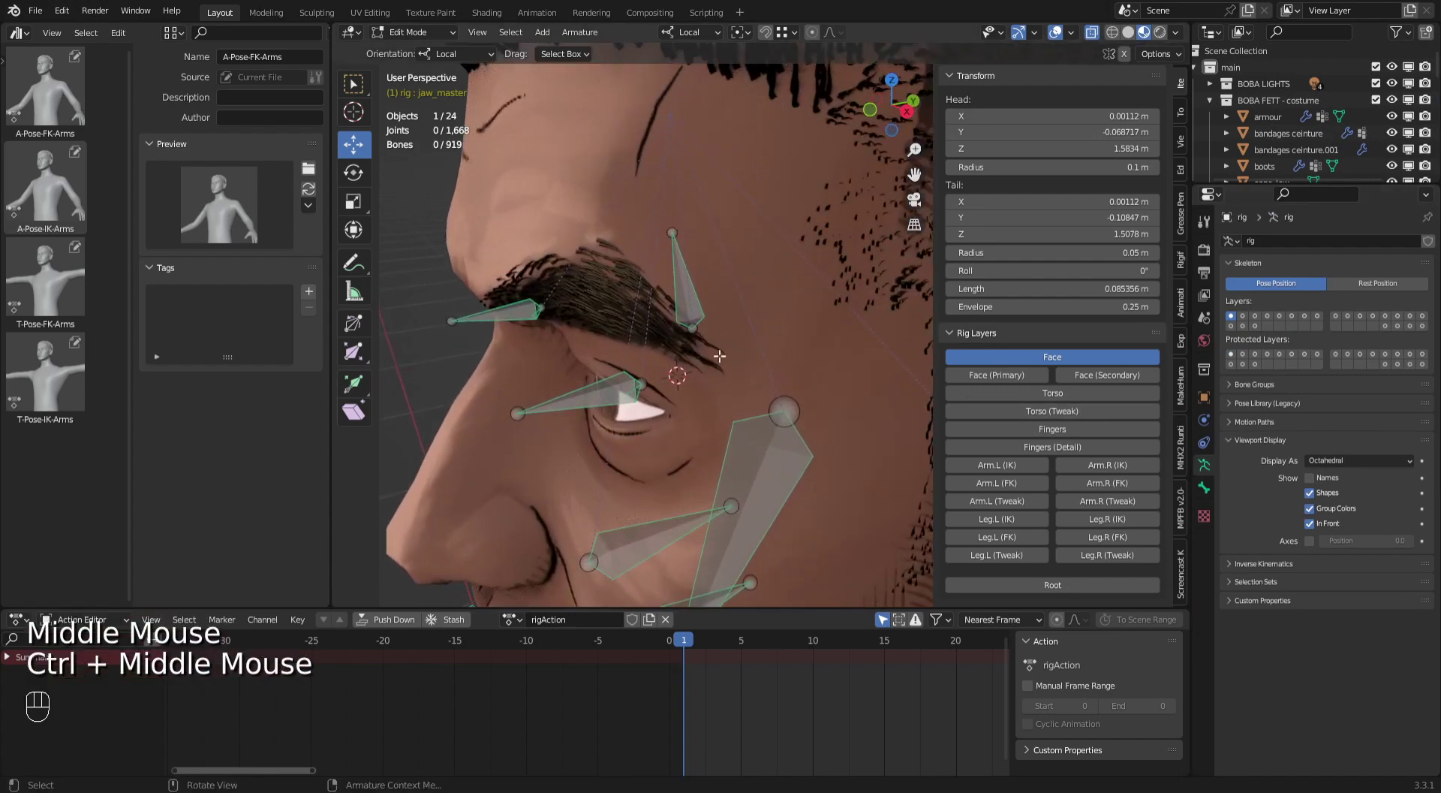
pyautogui.click(647, 380)
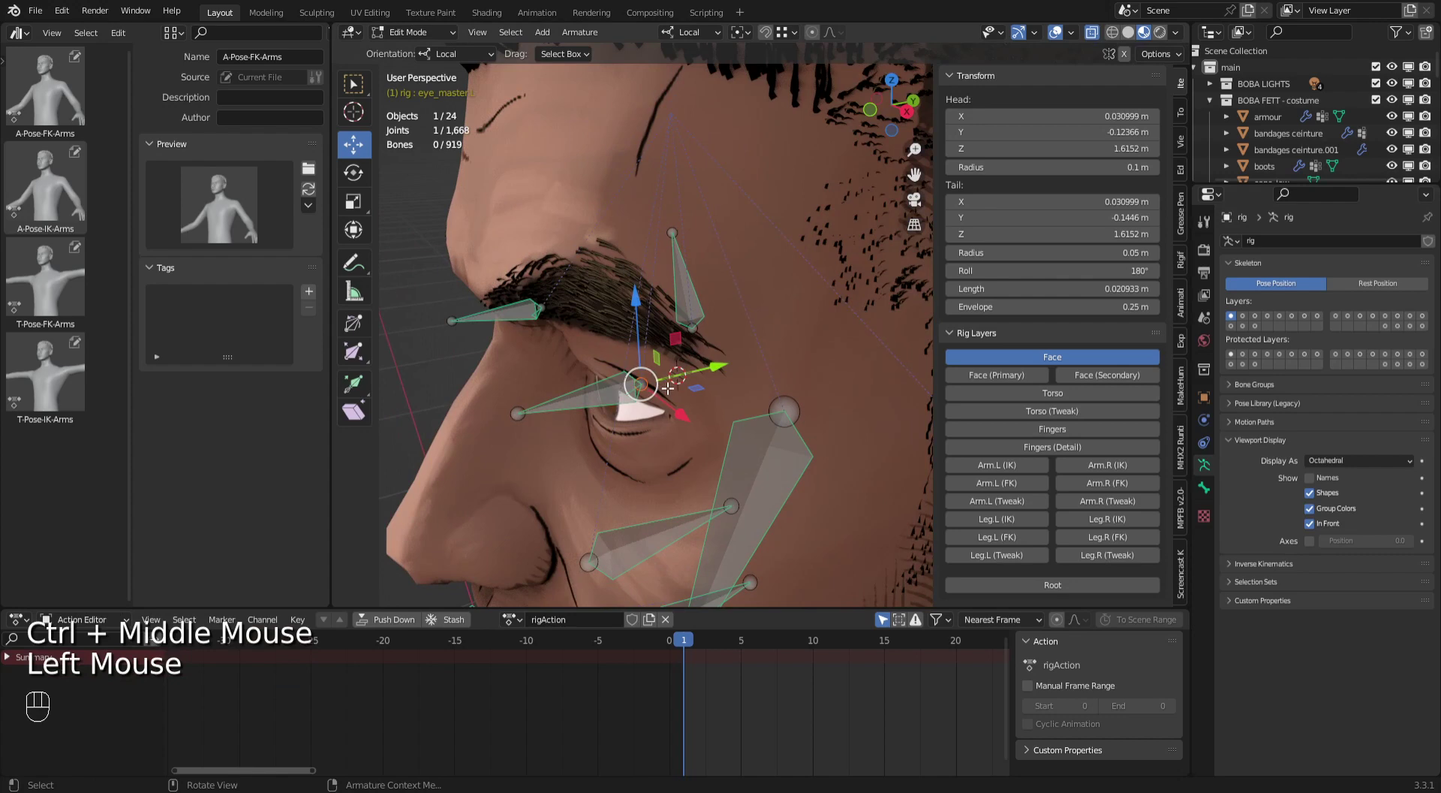
pyautogui.press('shift+s')
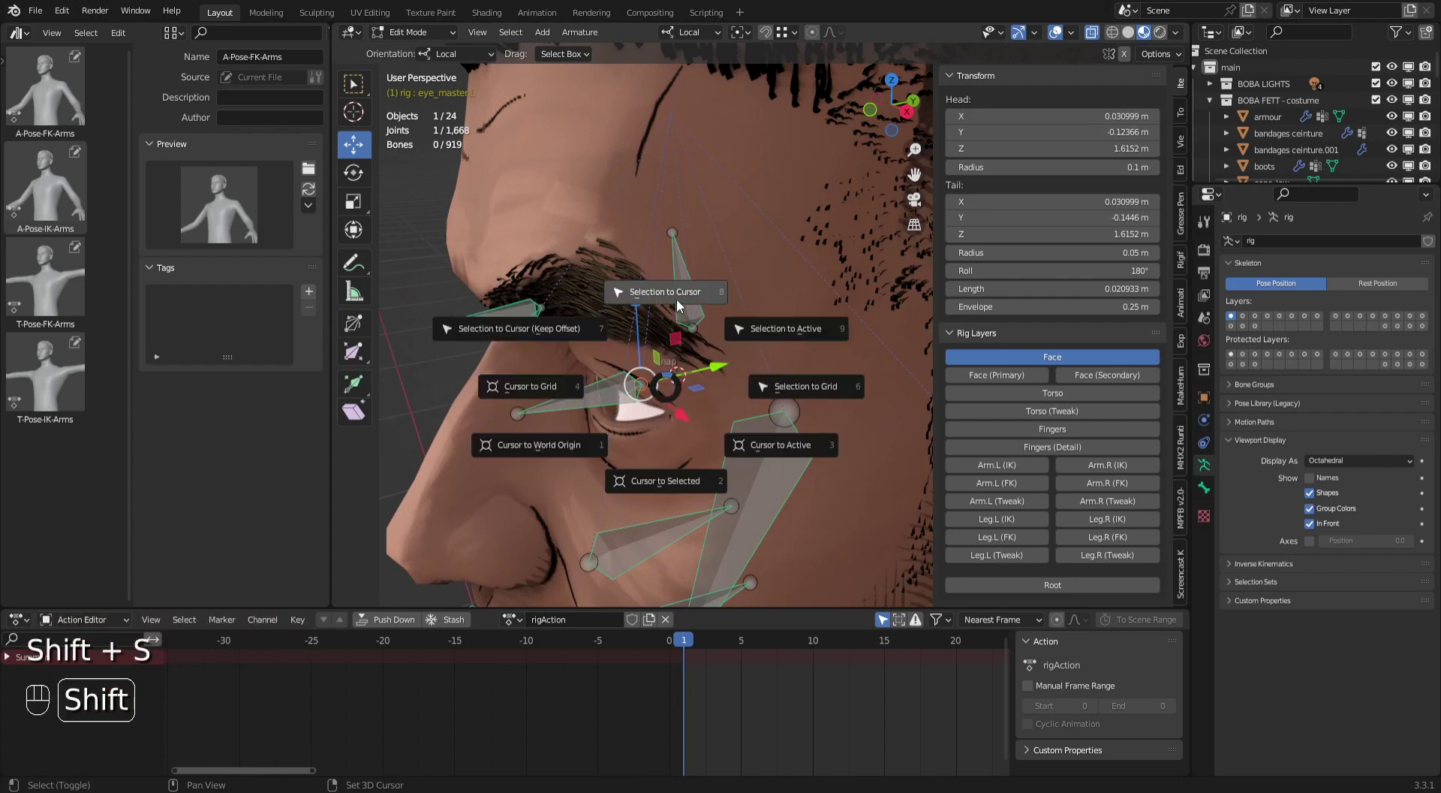
pyautogui.moveTo(754, 349); pyautogui.dragTo(808, 349)
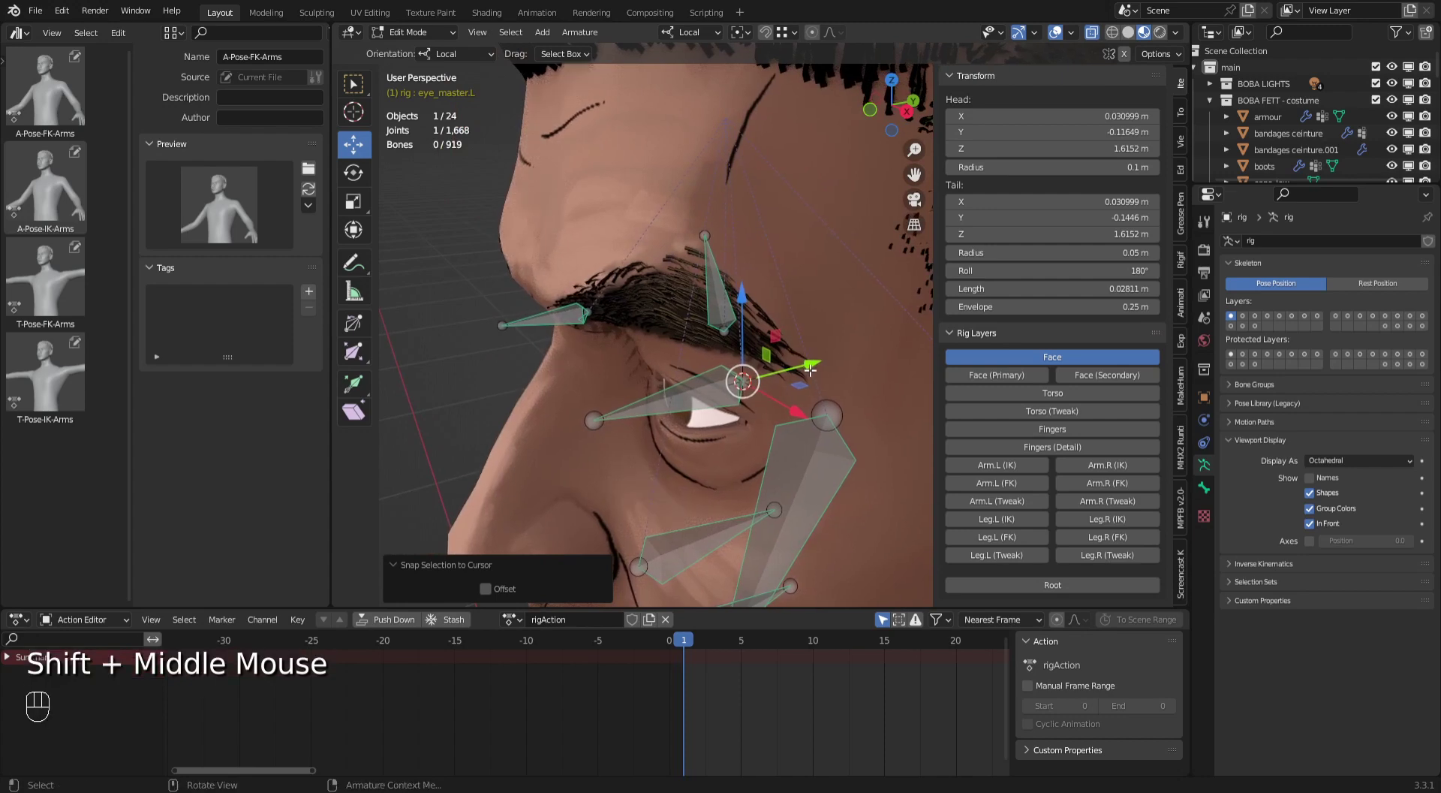
pyautogui.middleClick(821, 373)
# Edit boba_eye.R, select all its vertices and snap the 3D cursor to the right eyeball's centre.
pyautogui.click(423, 31)
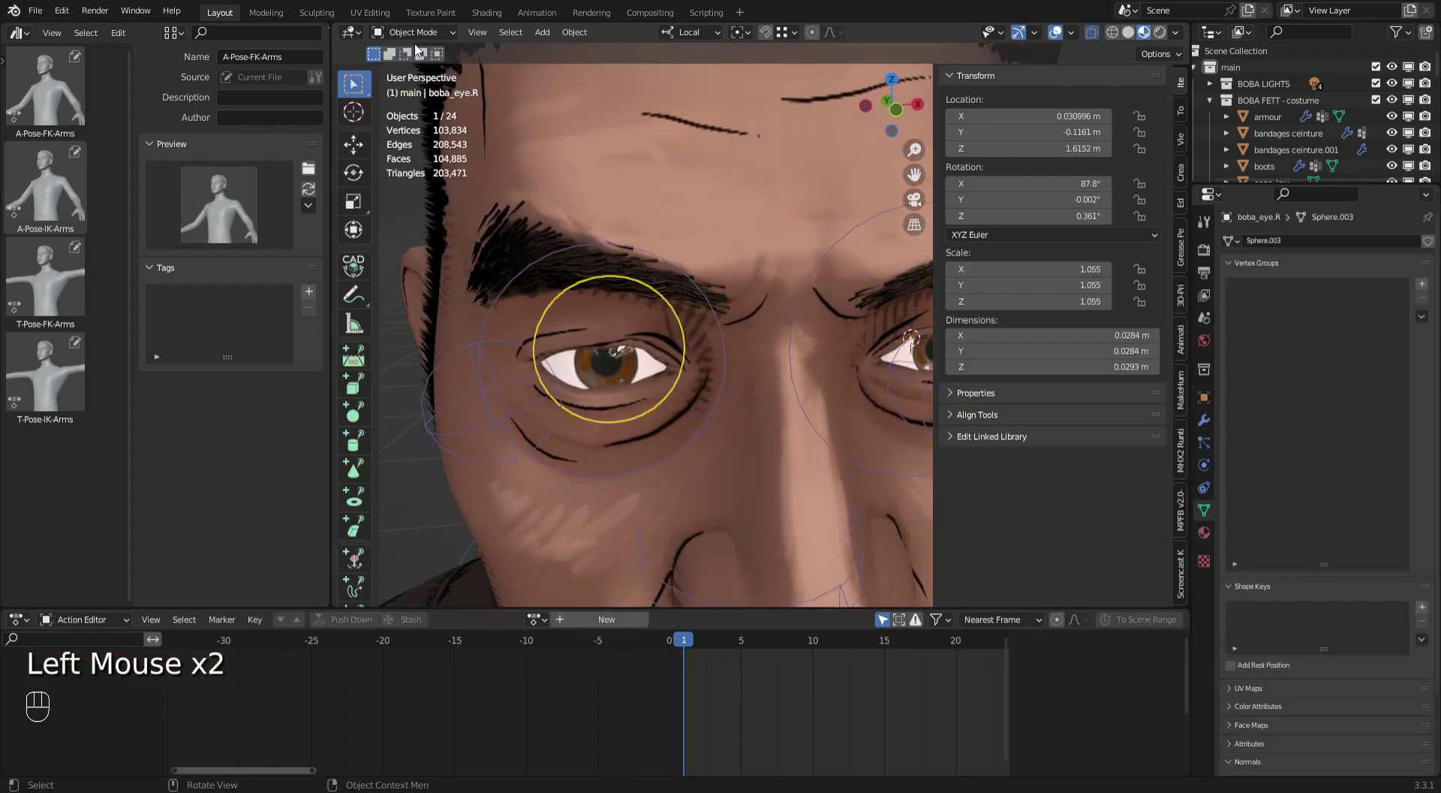
pyautogui.press('shift+s')
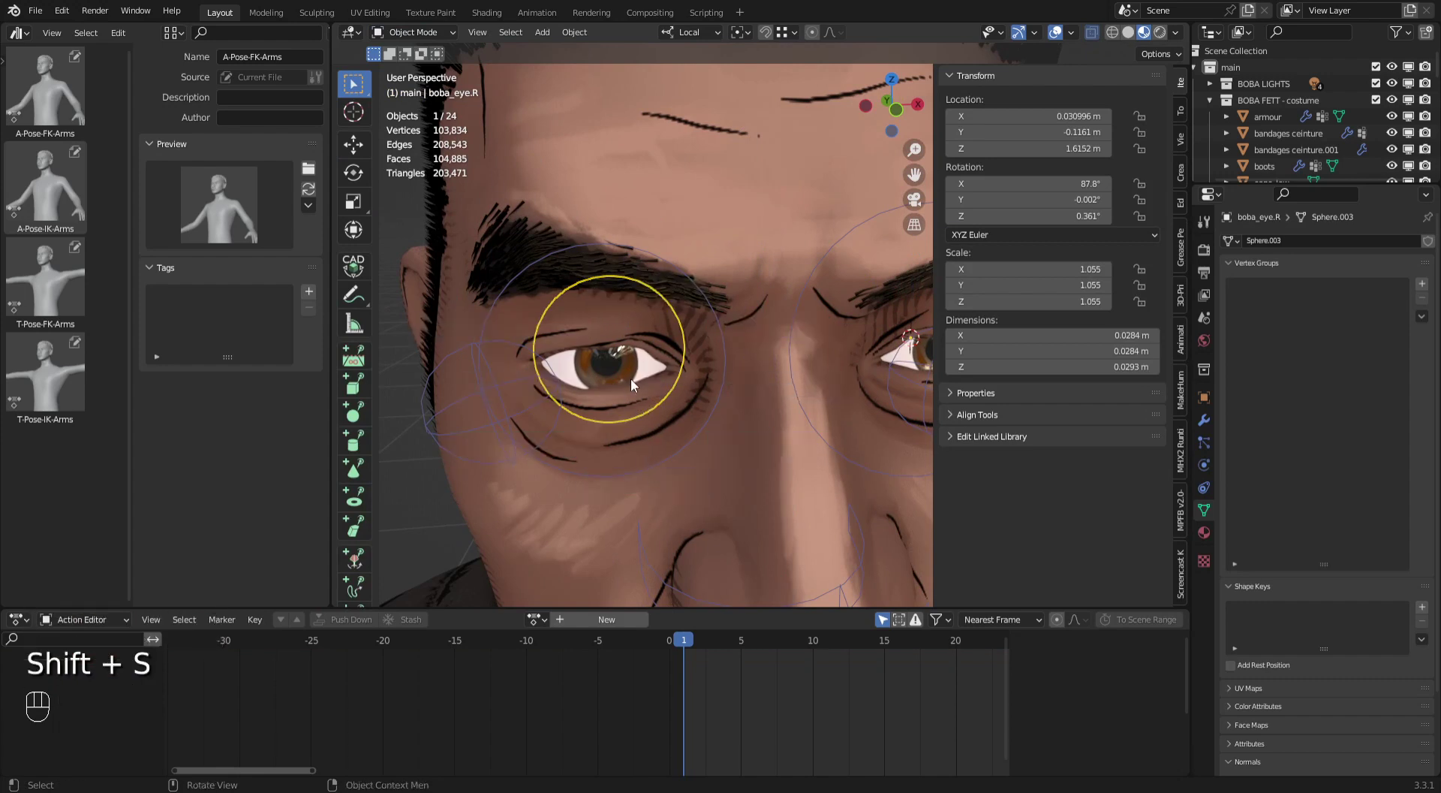
pyautogui.press('shift+s')
pyautogui.moveTo(709, 410); pyautogui.dragTo(584, 437)
pyautogui.moveTo(616, 445); pyautogui.dragTo(558, 343)
pyautogui.click(558, 343)
pyautogui.moveTo(414, 39); pyautogui.dragTo(436, 77)
pyautogui.press('a')
pyautogui.press('shift+s')
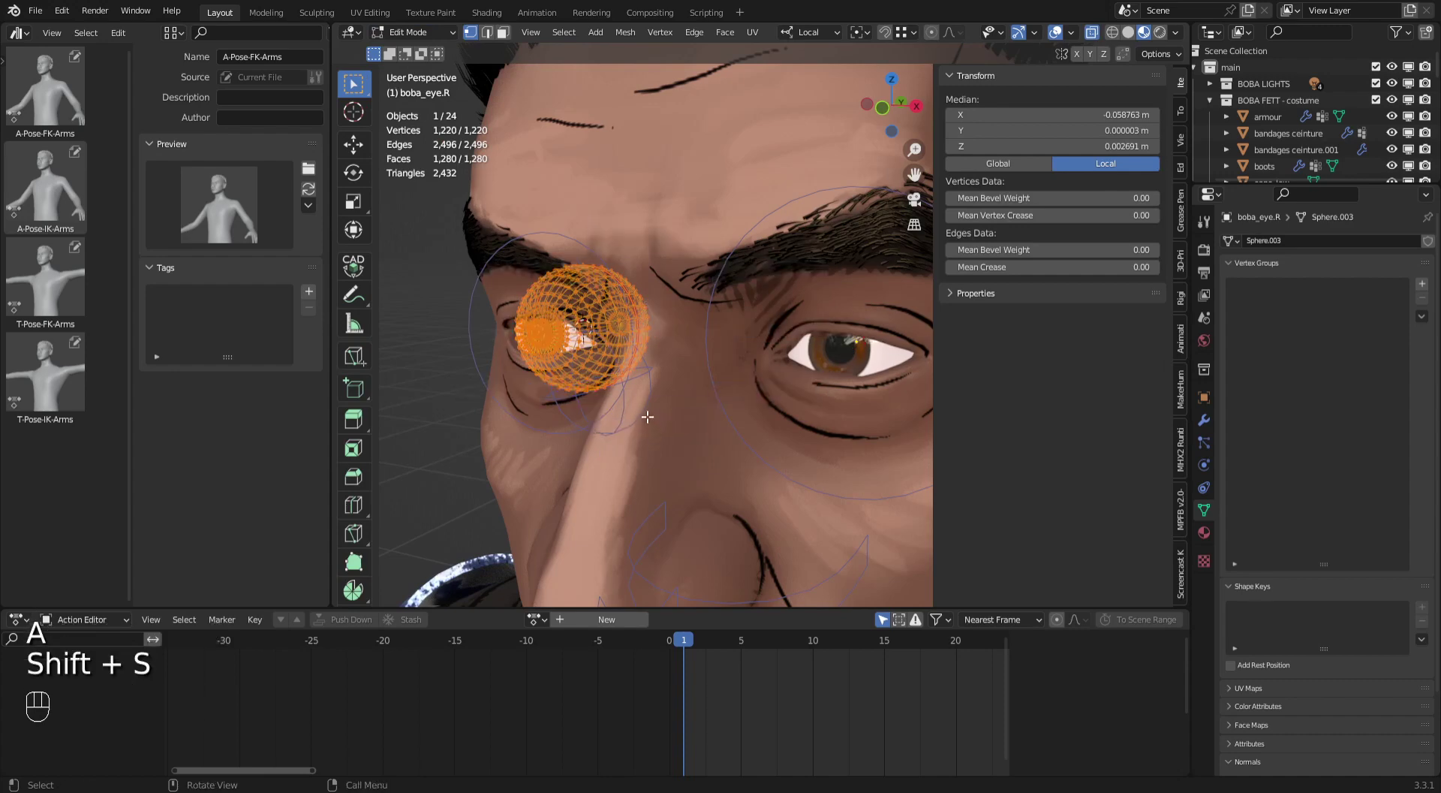
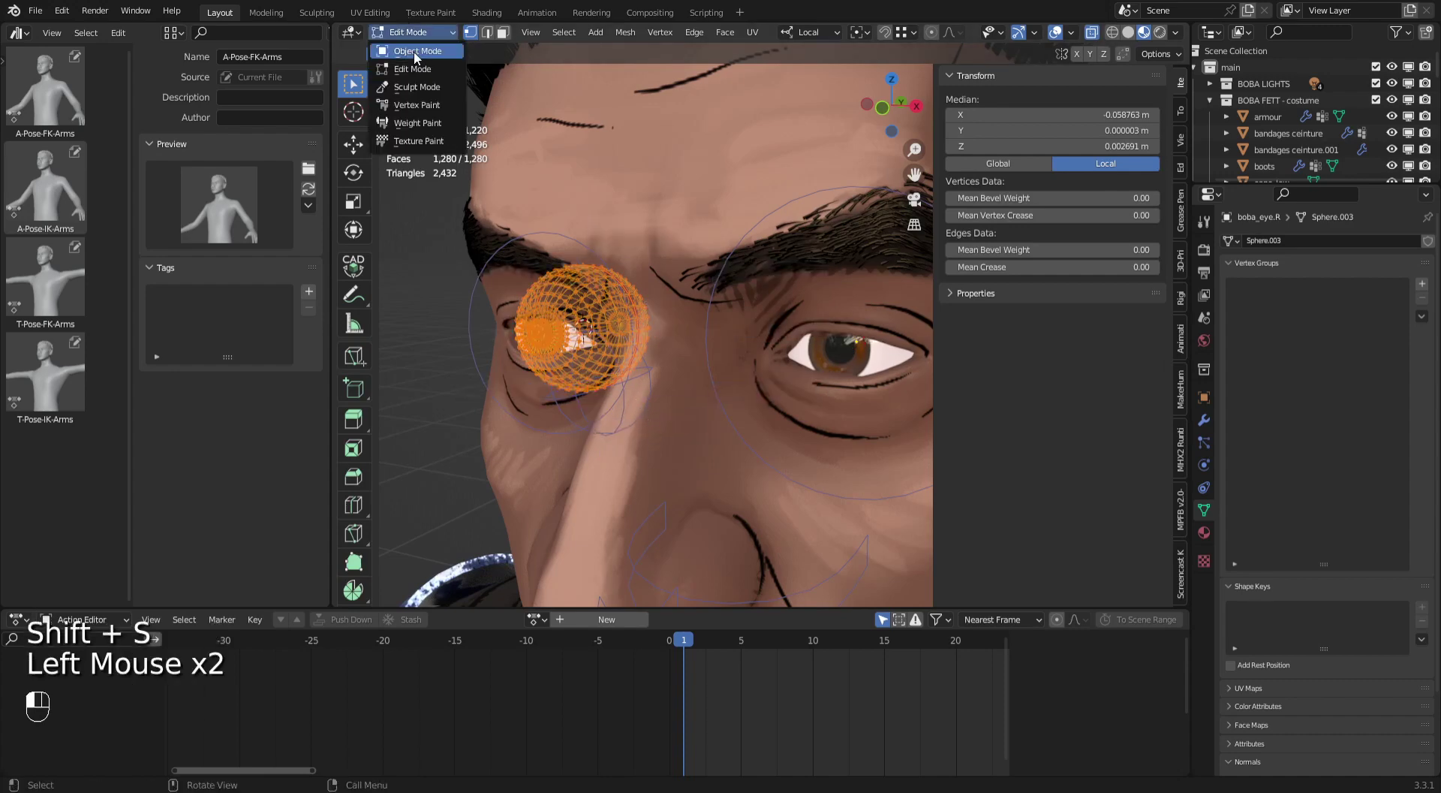
# Return to Object Mode, select the rig and enter its bone Edit Mode.
pyautogui.moveTo(756, 415); pyautogui.dragTo(722, 327)
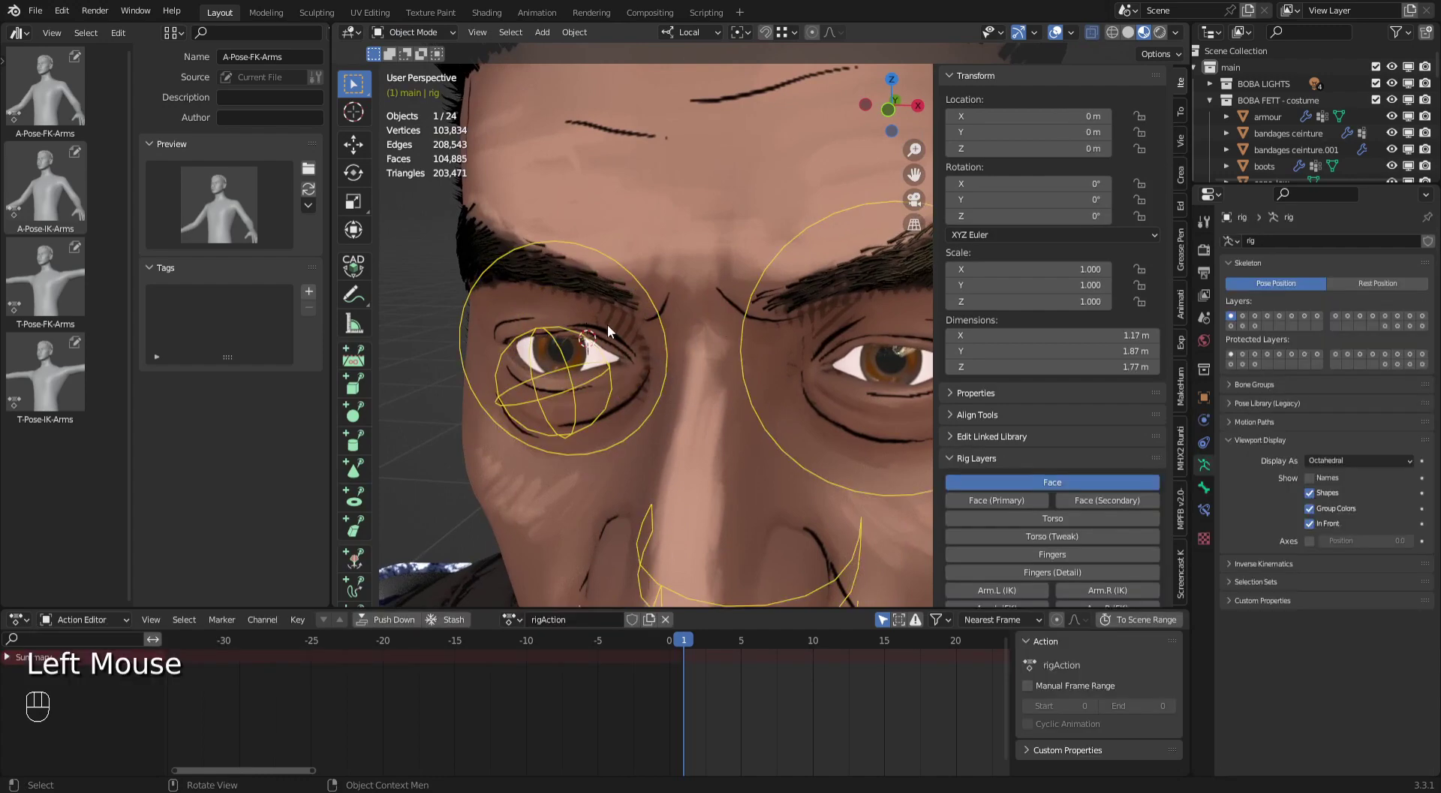
pyautogui.moveTo(417, 36); pyautogui.dragTo(572, 152)
pyautogui.moveTo(703, 344); pyautogui.dragTo(667, 365)
# Snap eye_master.R to the cursor, return the rig to Object Mode and pick boba_eye.L.
pyautogui.click(568, 355)
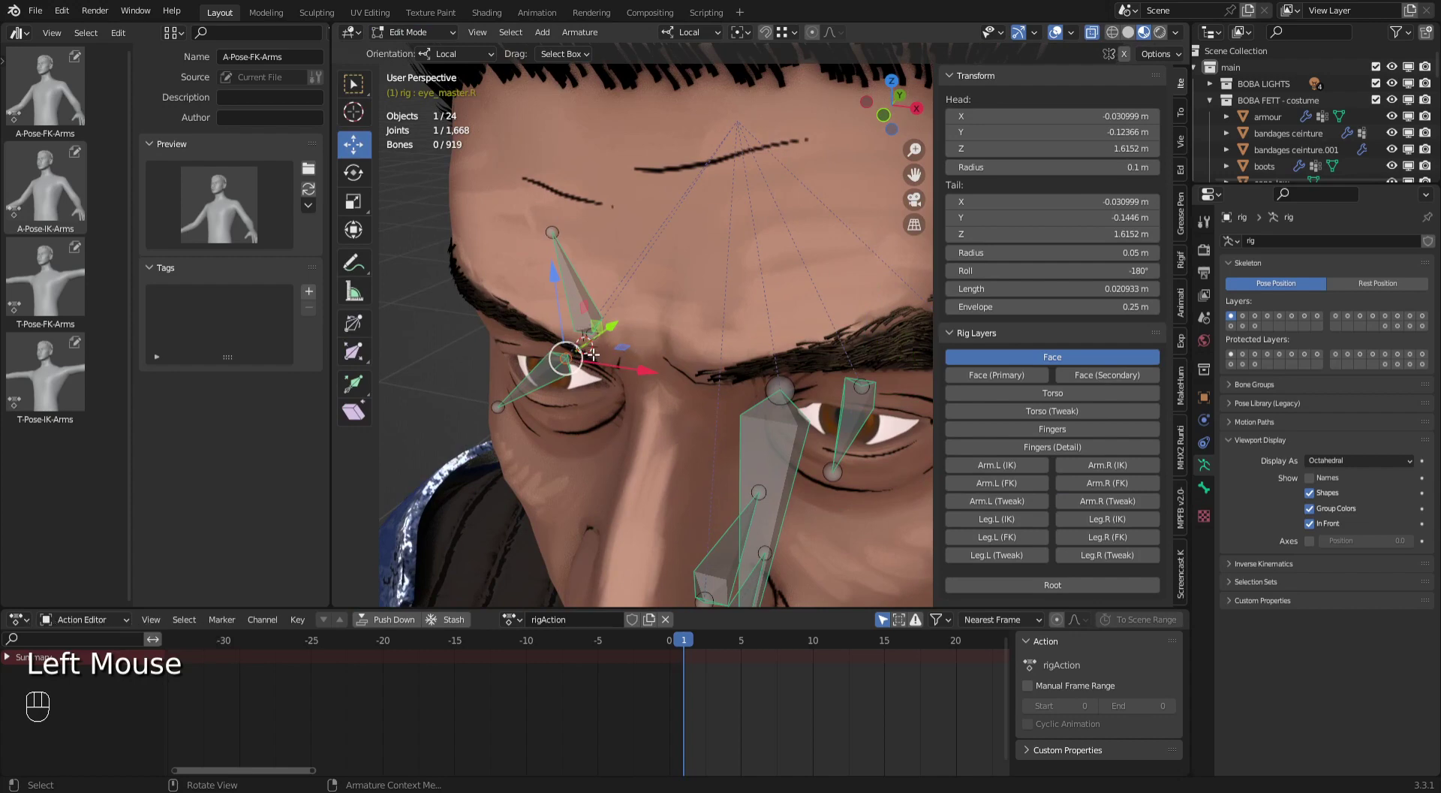
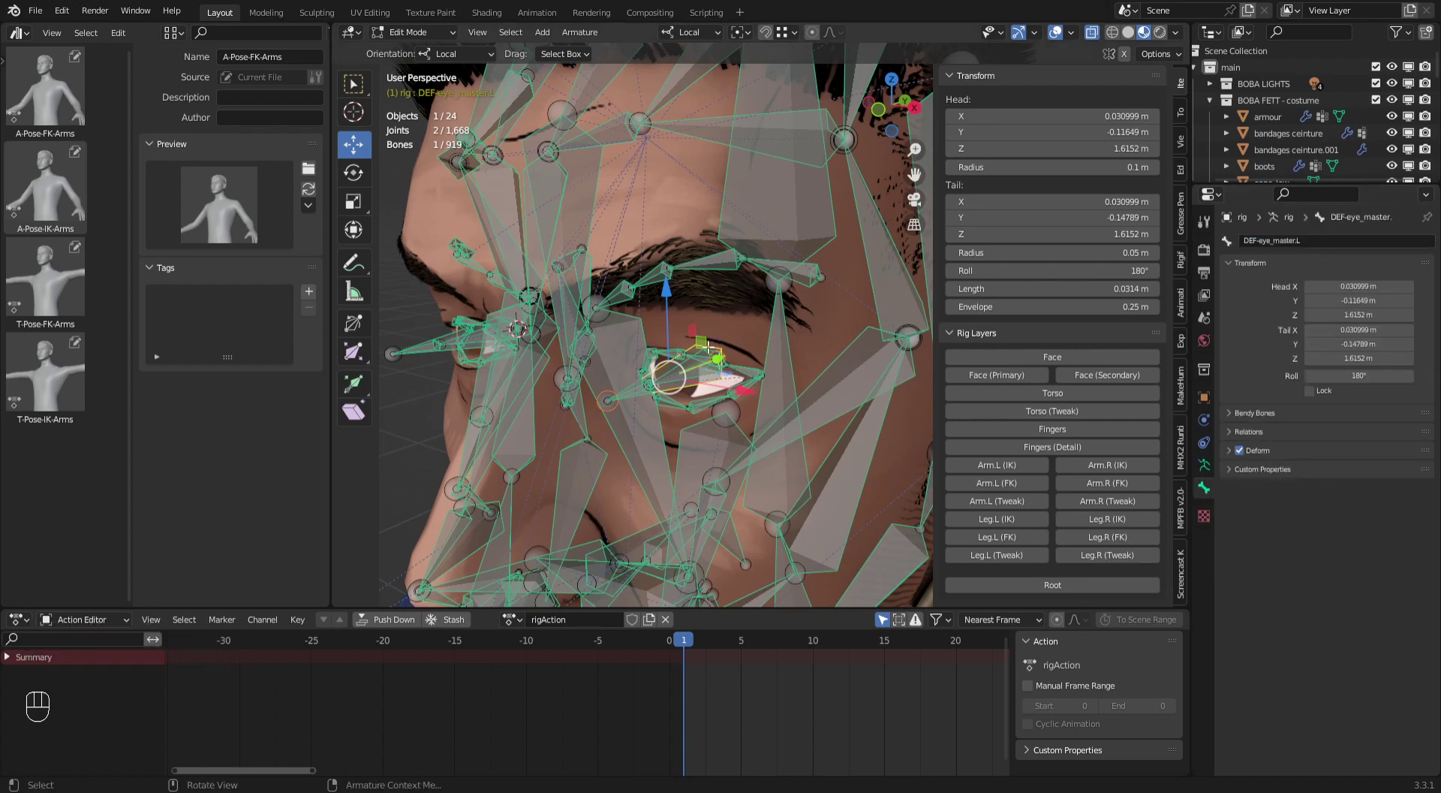
pyautogui.moveTo(420, 31); pyautogui.dragTo(724, 366)
pyautogui.click(728, 387)
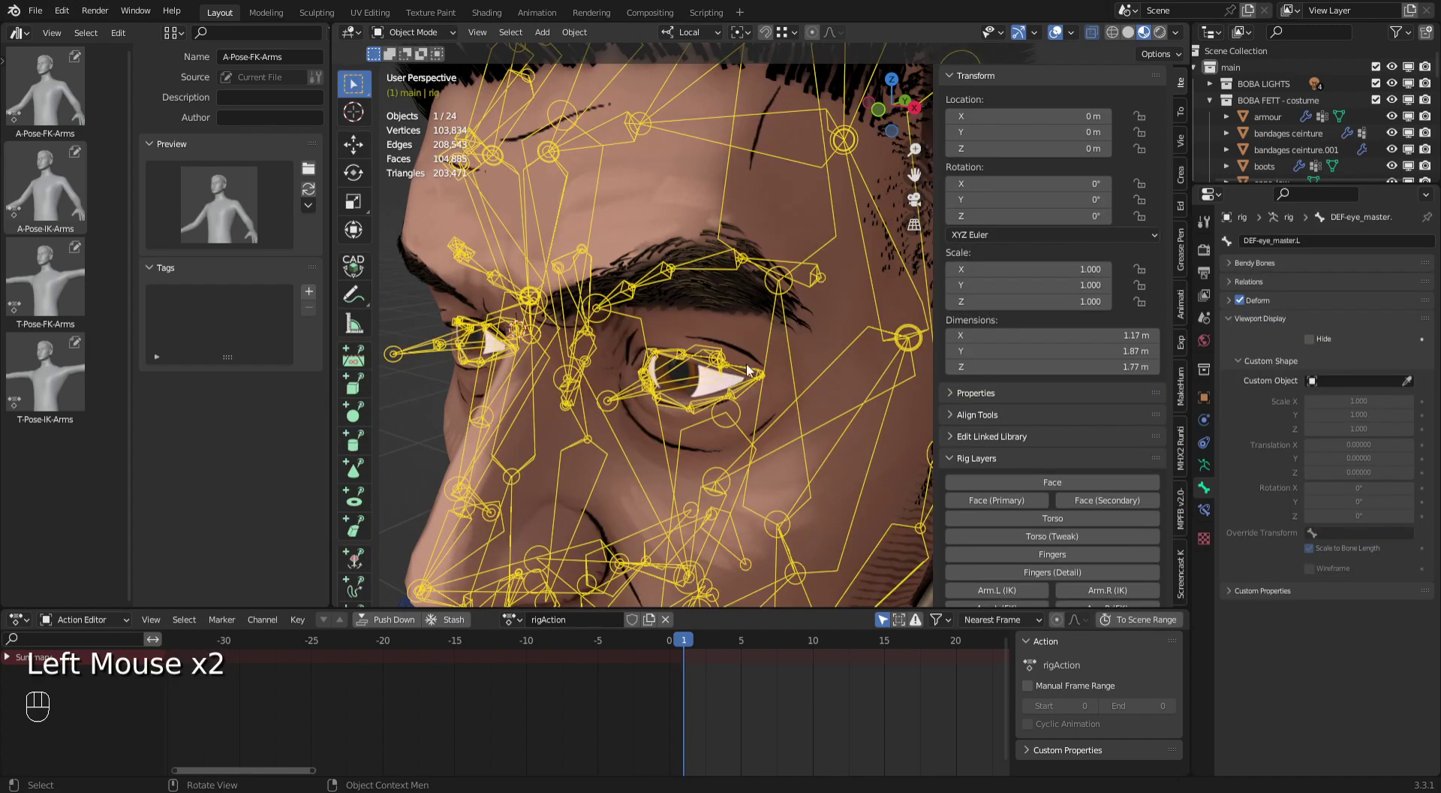
# Add a Child Of constraint to boba_eye.L targeting rig bone DEF-eye_master.L with Set Inverse.
pyautogui.click(731, 386)
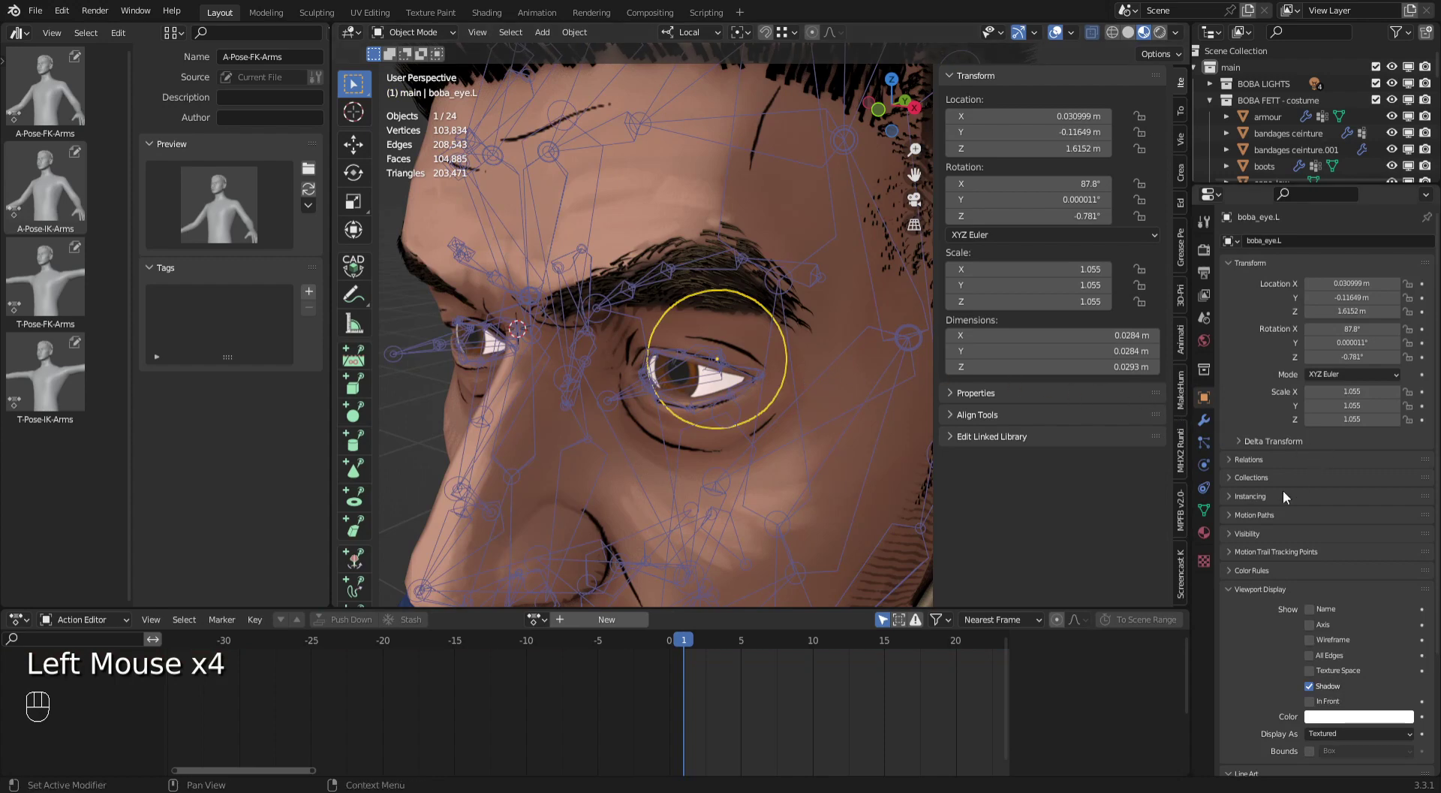
pyautogui.click(1210, 494)
pyautogui.moveTo(1325, 244); pyautogui.dragTo(1412, 313)
pyautogui.click(1407, 287)
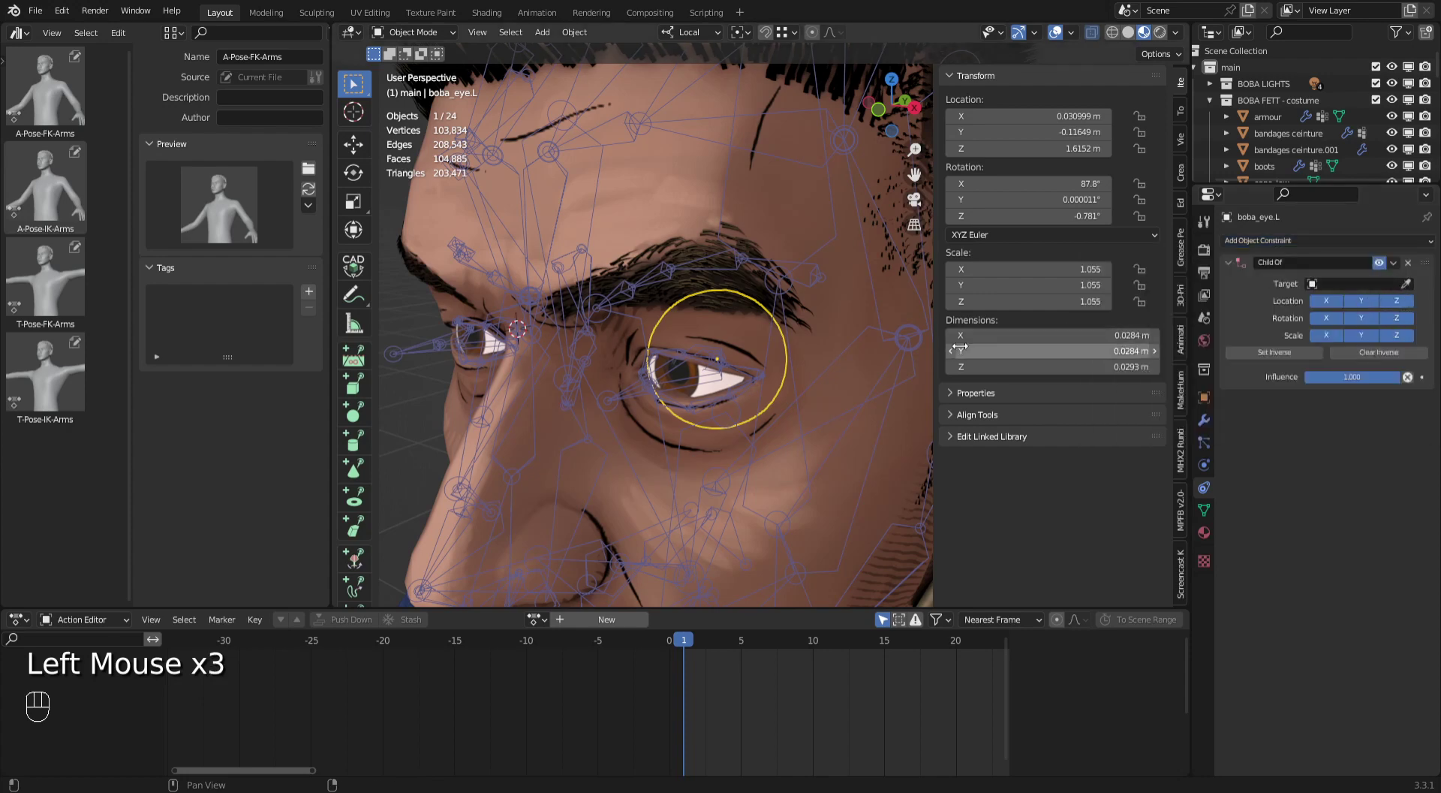
pyautogui.click(1414, 289)
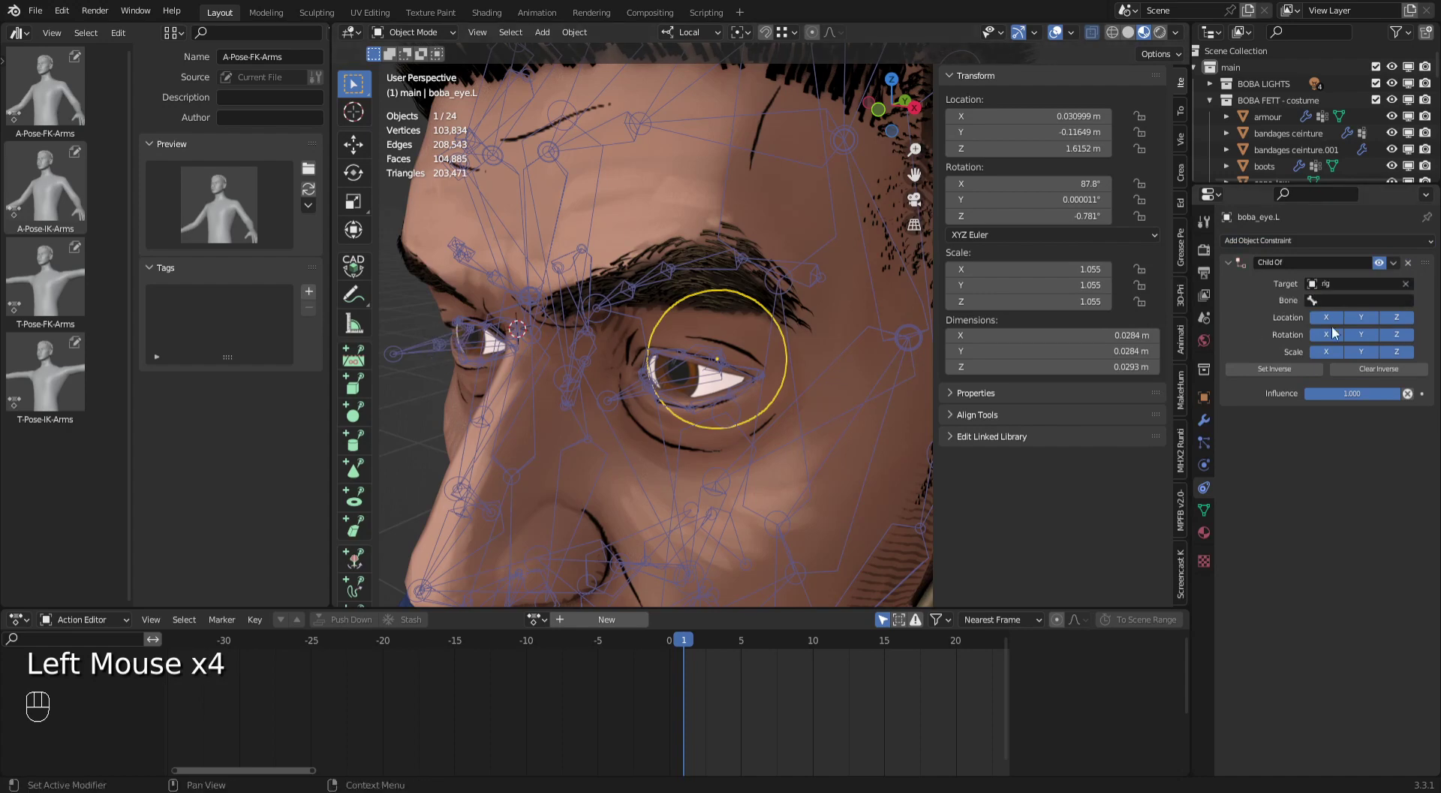
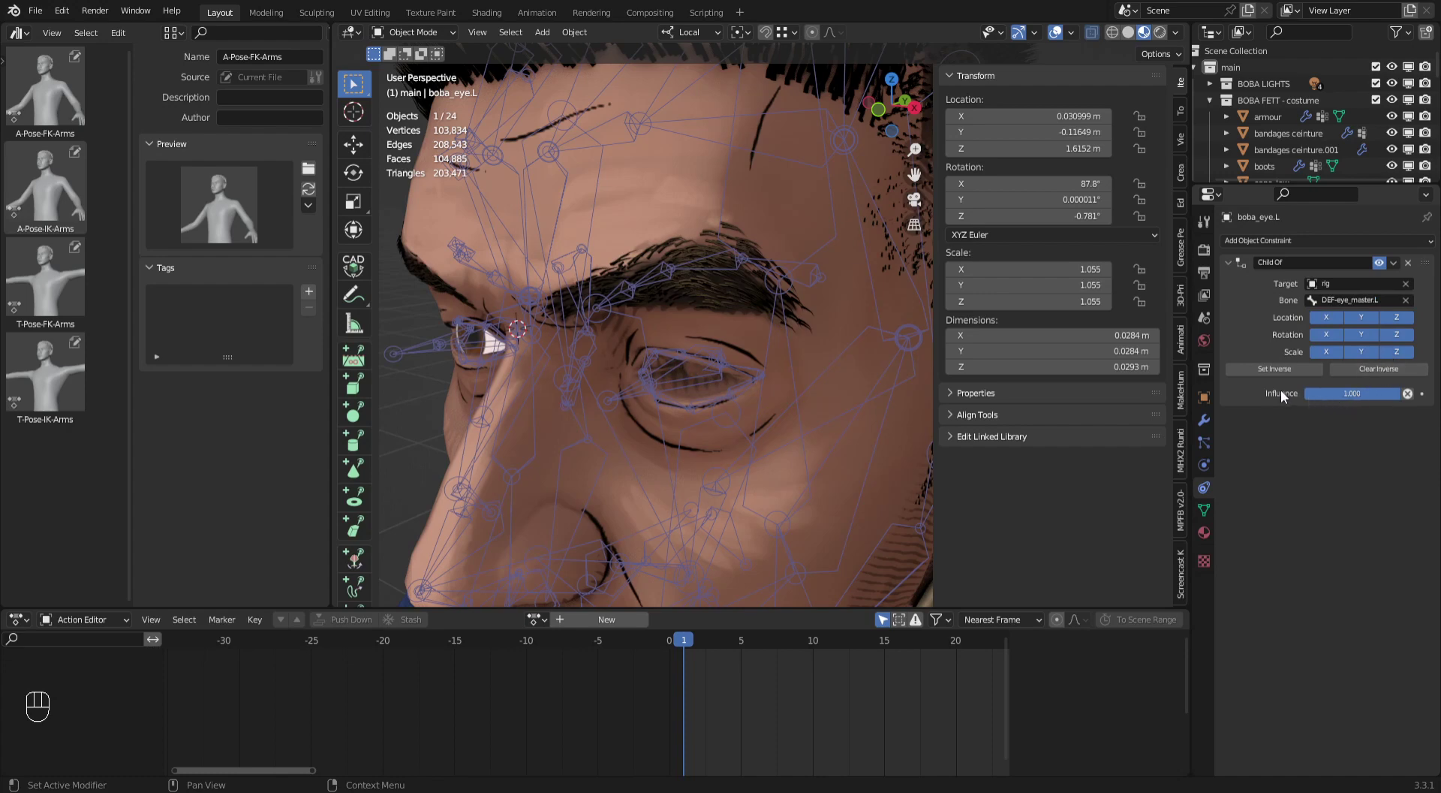
pyautogui.click(1289, 375)
# Check the left eye in the viewport and select the right eyeball boba_eye.R.
pyautogui.moveTo(764, 392); pyautogui.dragTo(602, 389)
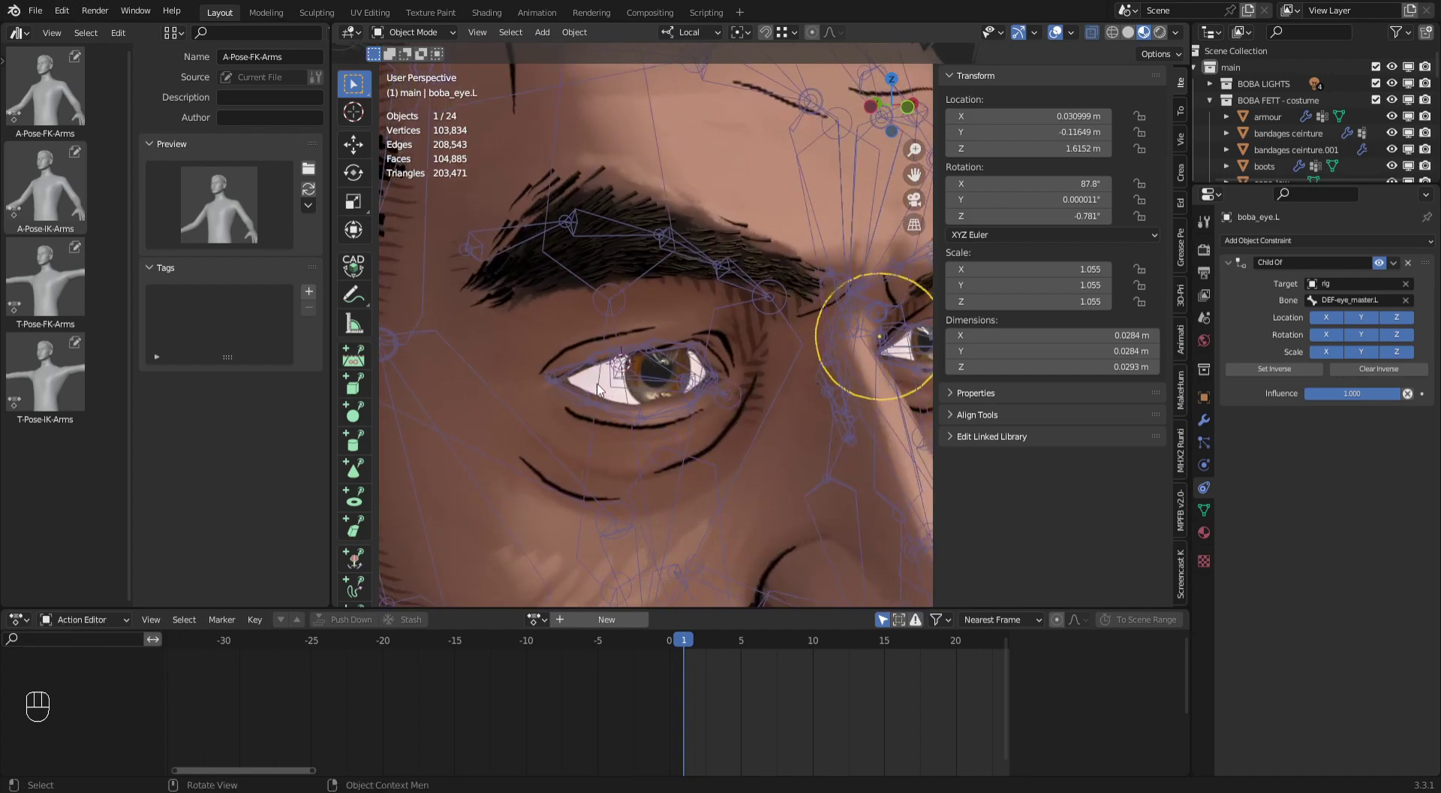
pyautogui.click(590, 391)
pyautogui.moveTo(1263, 247); pyautogui.dragTo(800, 372)
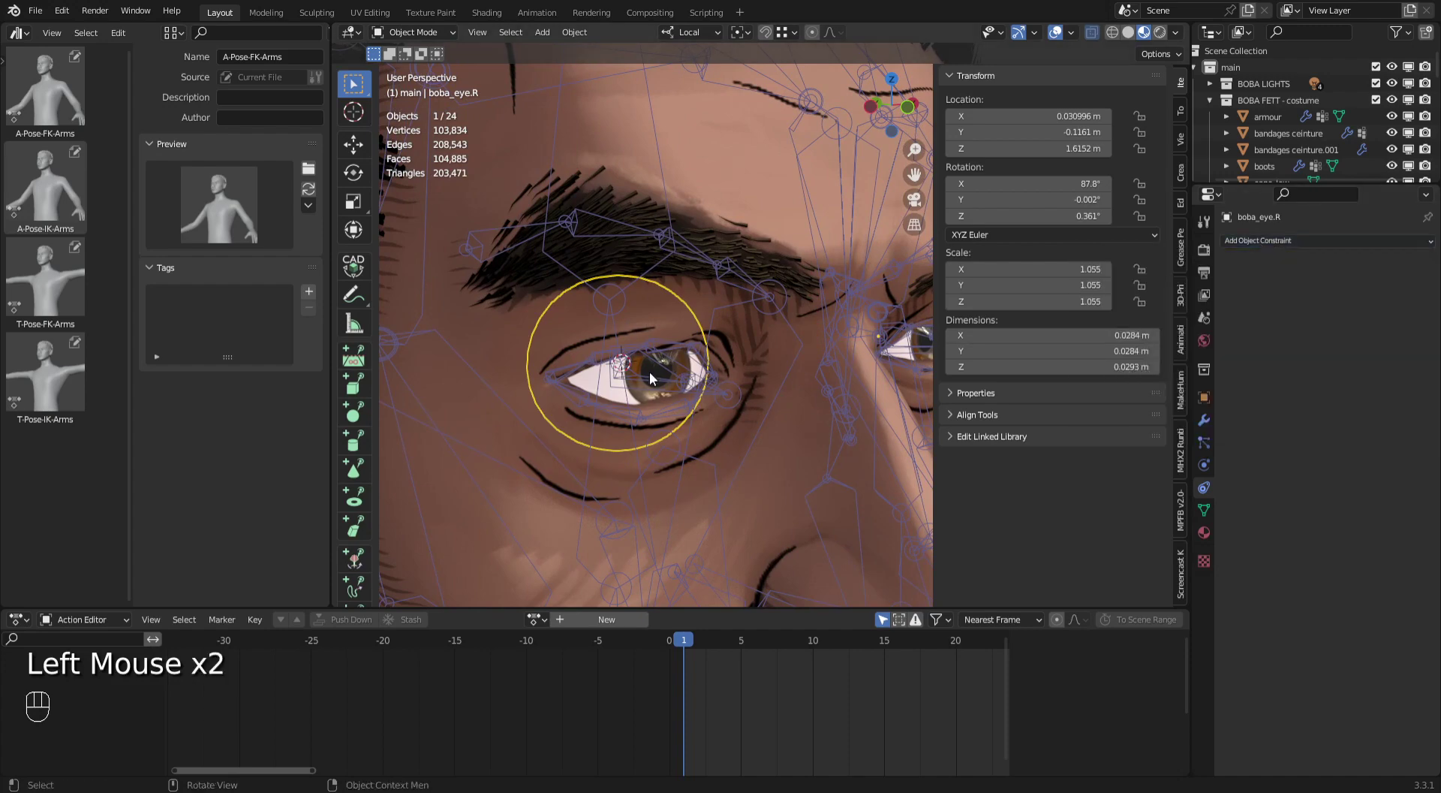
pyautogui.click(651, 377)
pyautogui.moveTo(409, 40); pyautogui.dragTo(631, 358)
pyautogui.moveTo(652, 383); pyautogui.dragTo(745, 391)
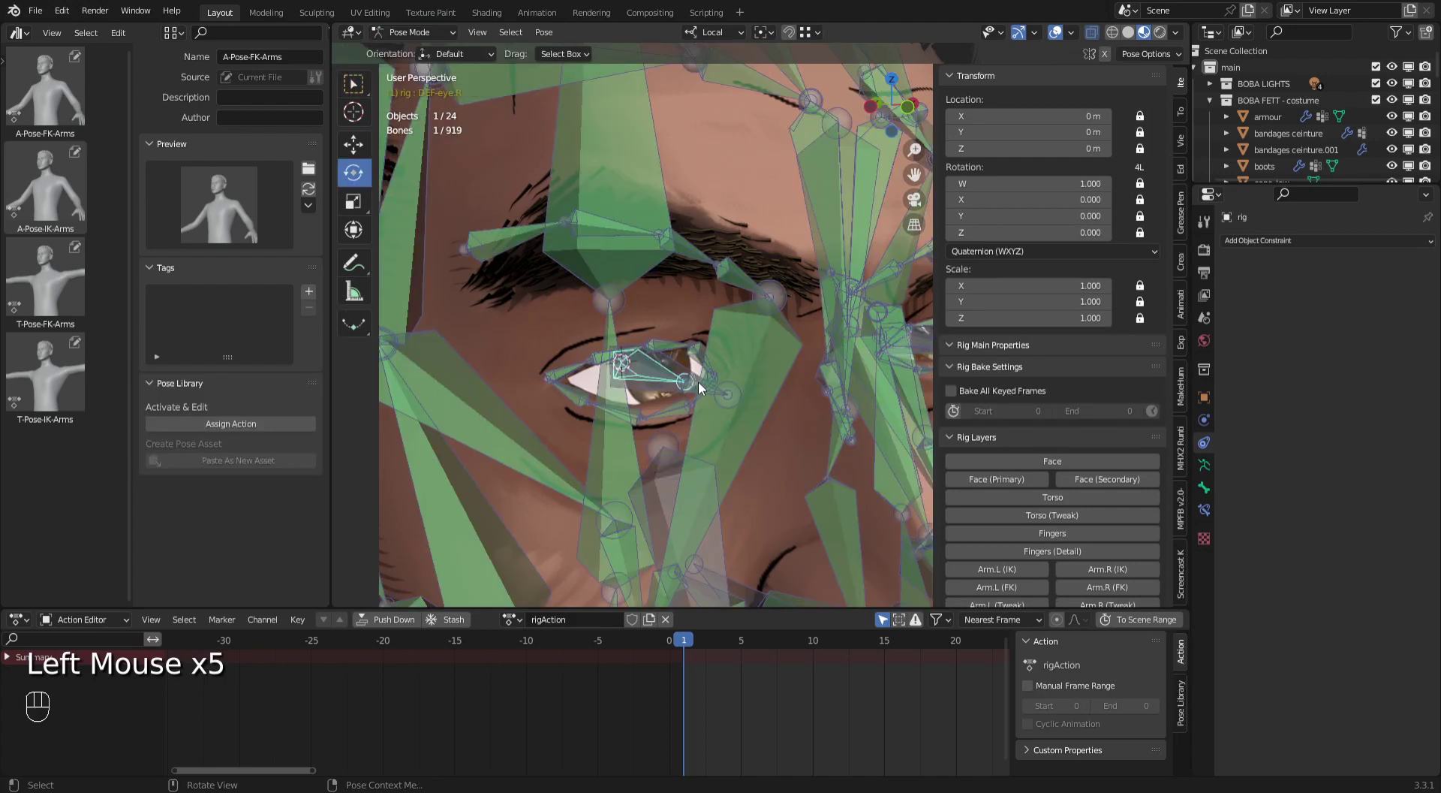
pyautogui.moveTo(670, 383); pyautogui.dragTo(683, 370)
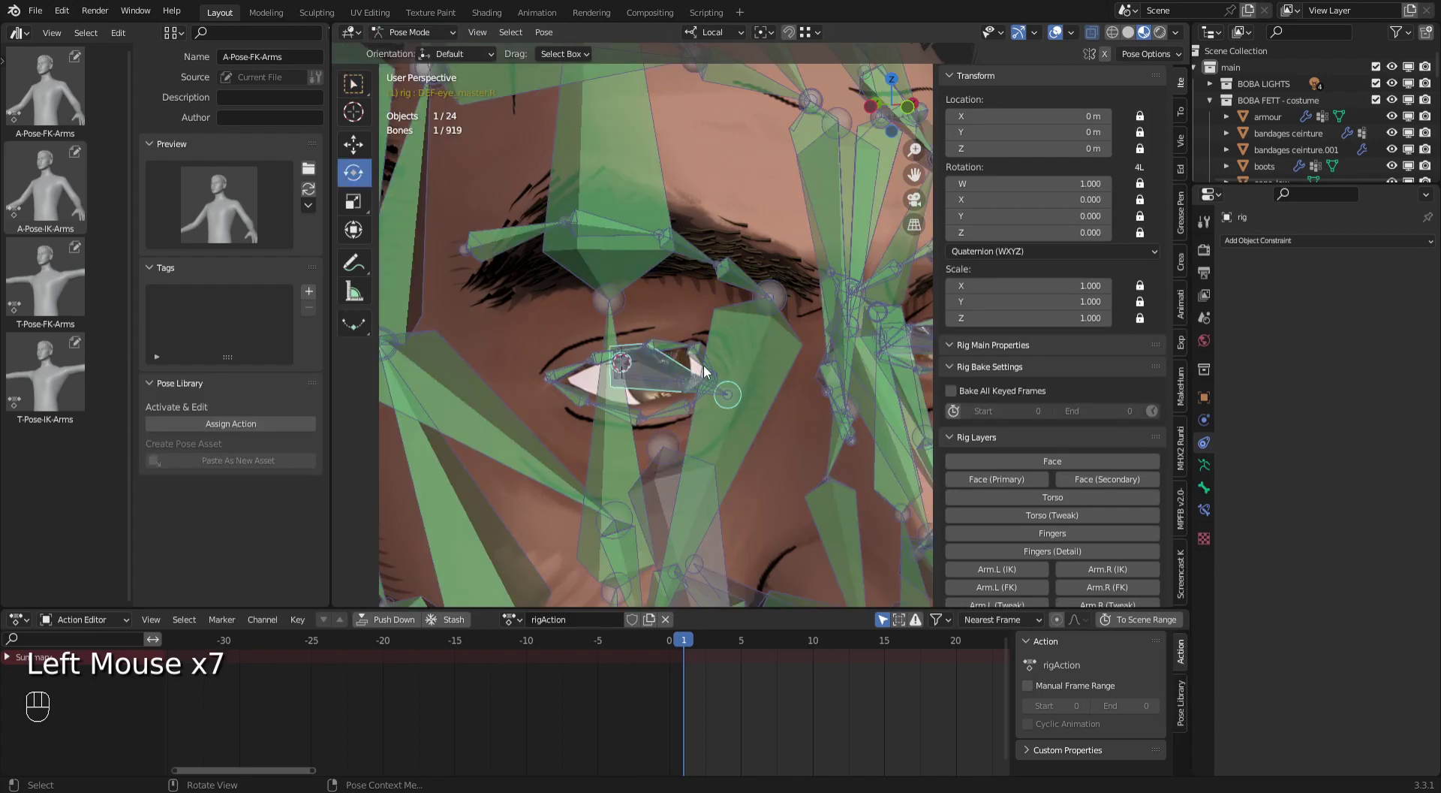
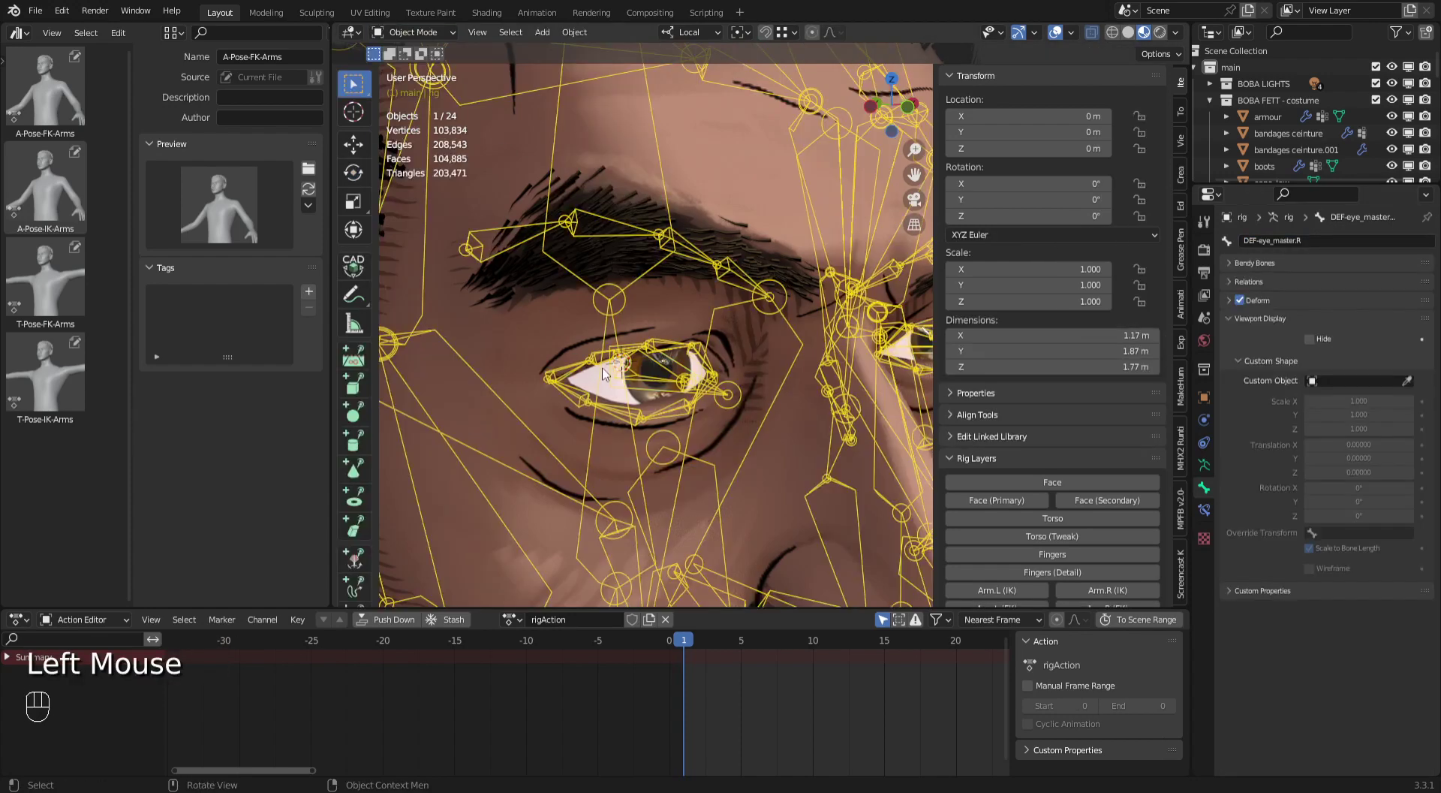
# Add a Child Of constraint to boba_eye.R targeting rig bone DEF-eye_master.R with Set Inverse.
pyautogui.middleClick(715, 416)
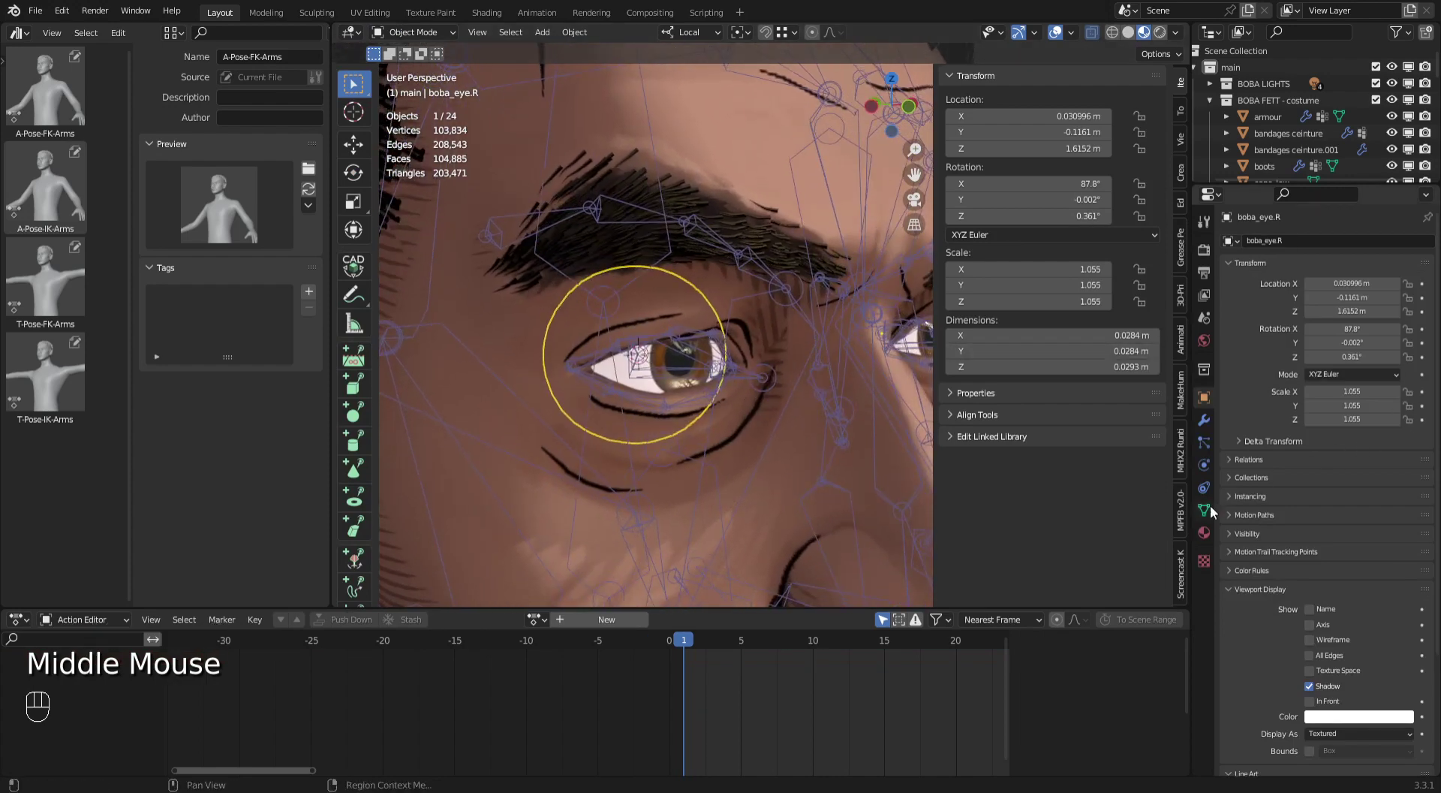
pyautogui.click(1208, 488)
pyautogui.moveTo(1298, 249); pyautogui.dragTo(1396, 326)
pyautogui.click(1410, 282)
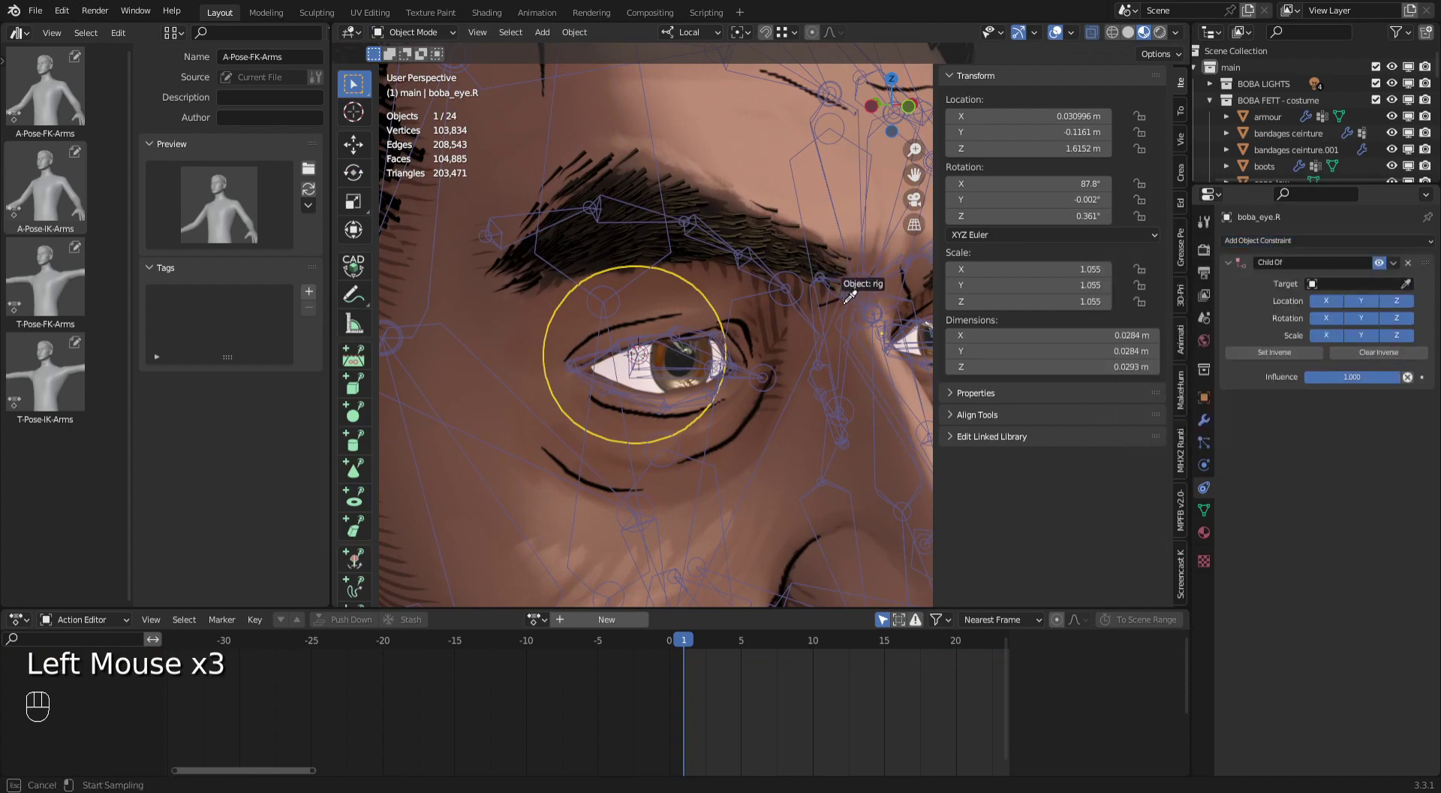
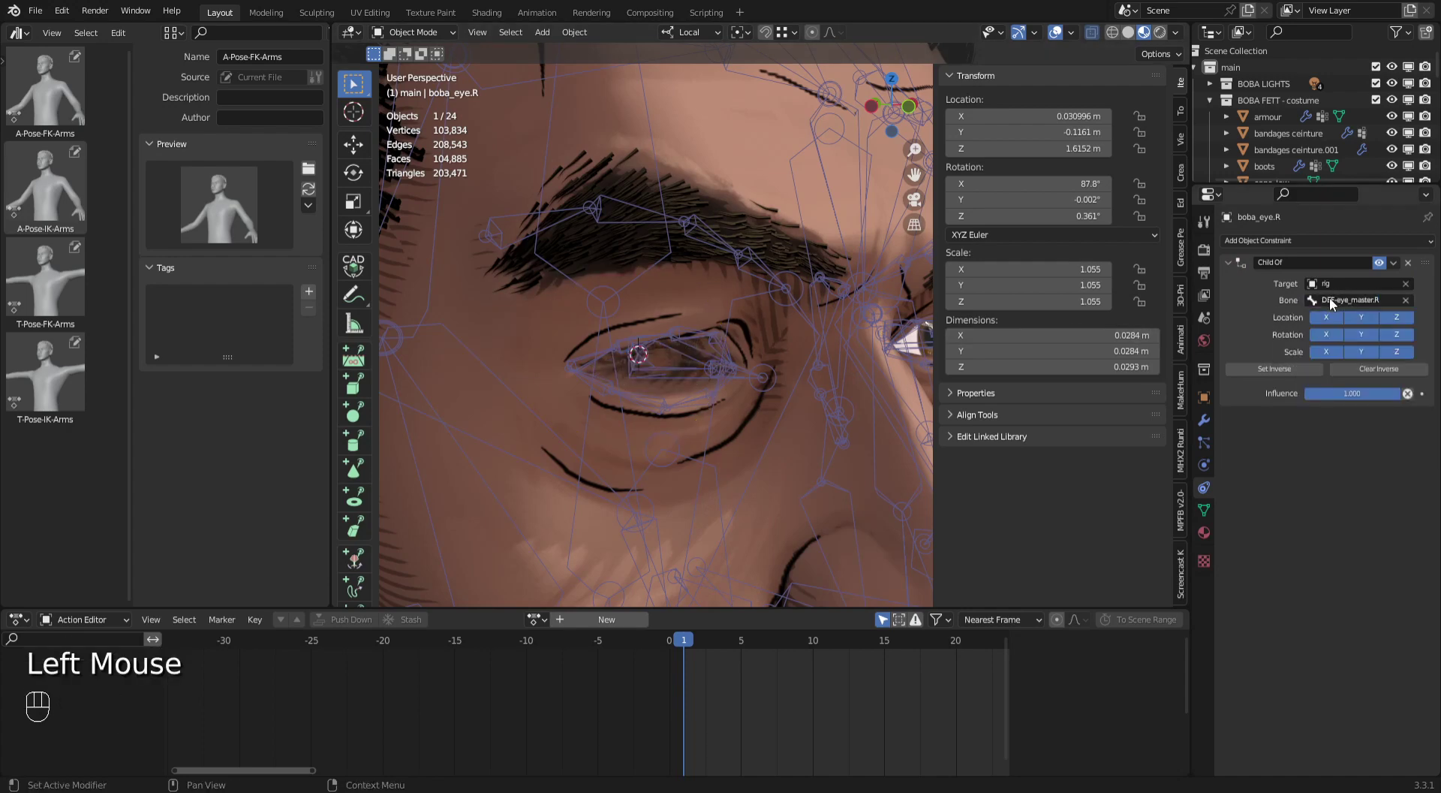
pyautogui.click(1282, 375)
# Orbit to view the head, select the rig and toggle the Face layer.
pyautogui.moveTo(801, 381); pyautogui.dragTo(469, 533)
pyautogui.moveTo(781, 400); pyautogui.dragTo(534, 354)
pyautogui.click(534, 355)
pyautogui.click(801, 79)
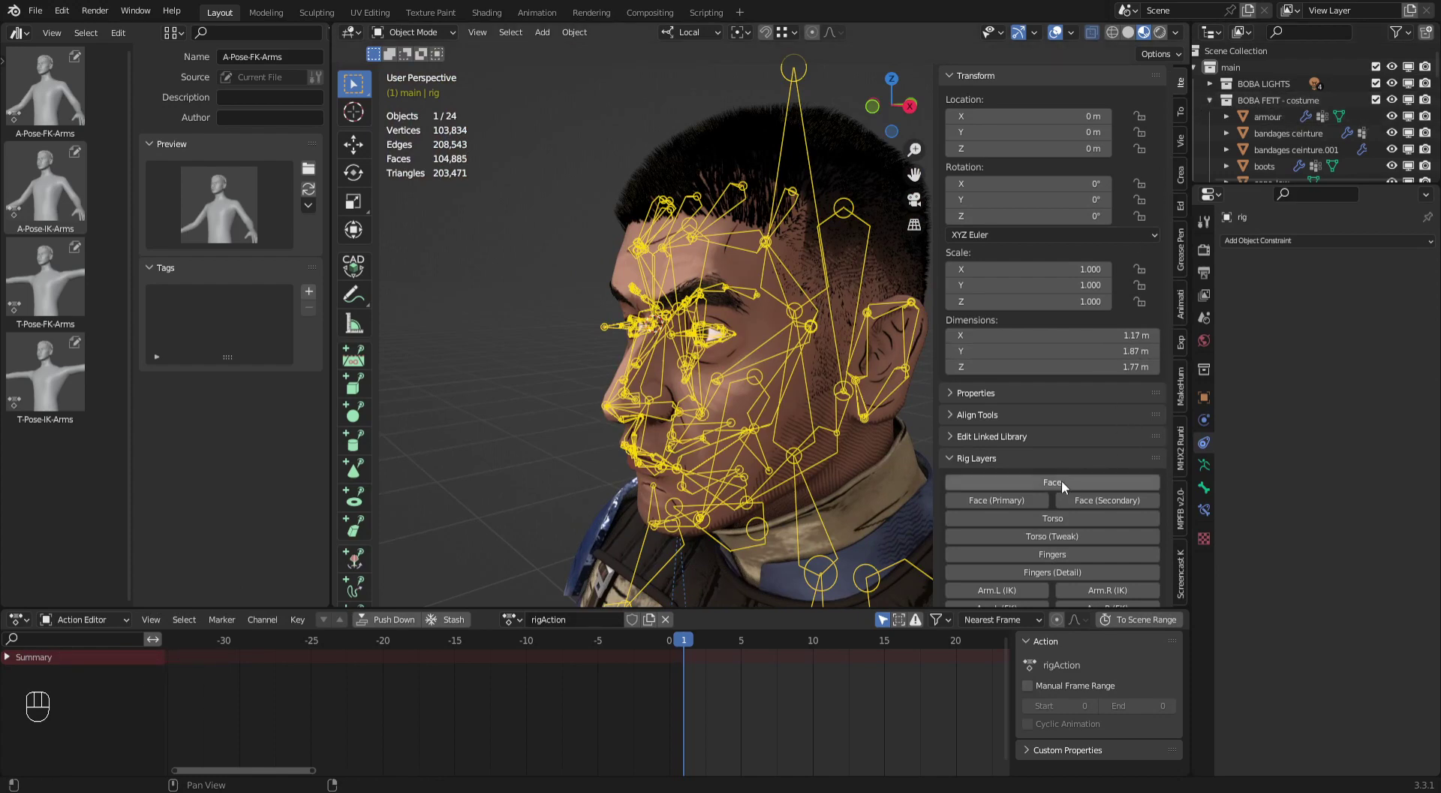
# Show the face and deform bone layers and select the shared eye_common controller.
pyautogui.click(1224, 448)
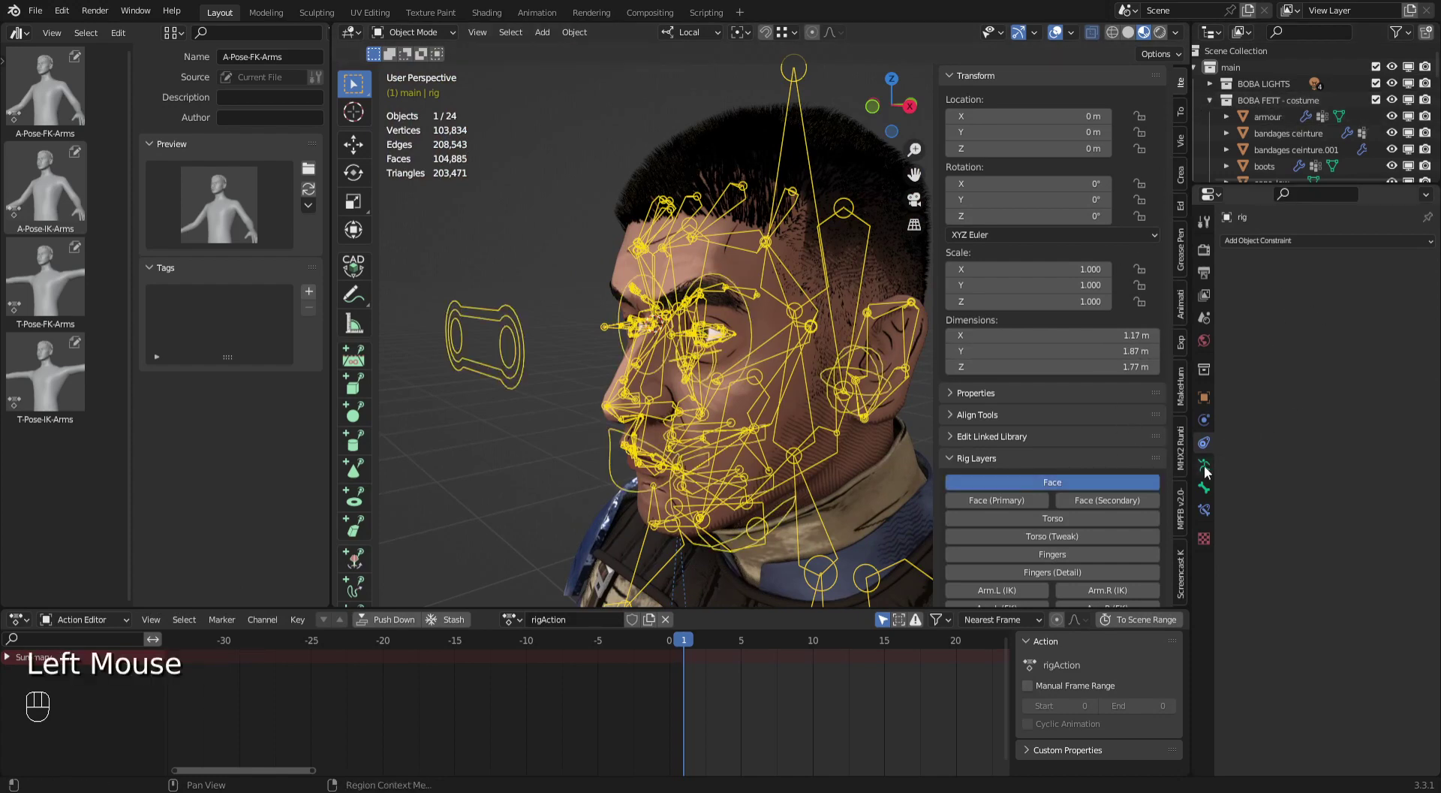
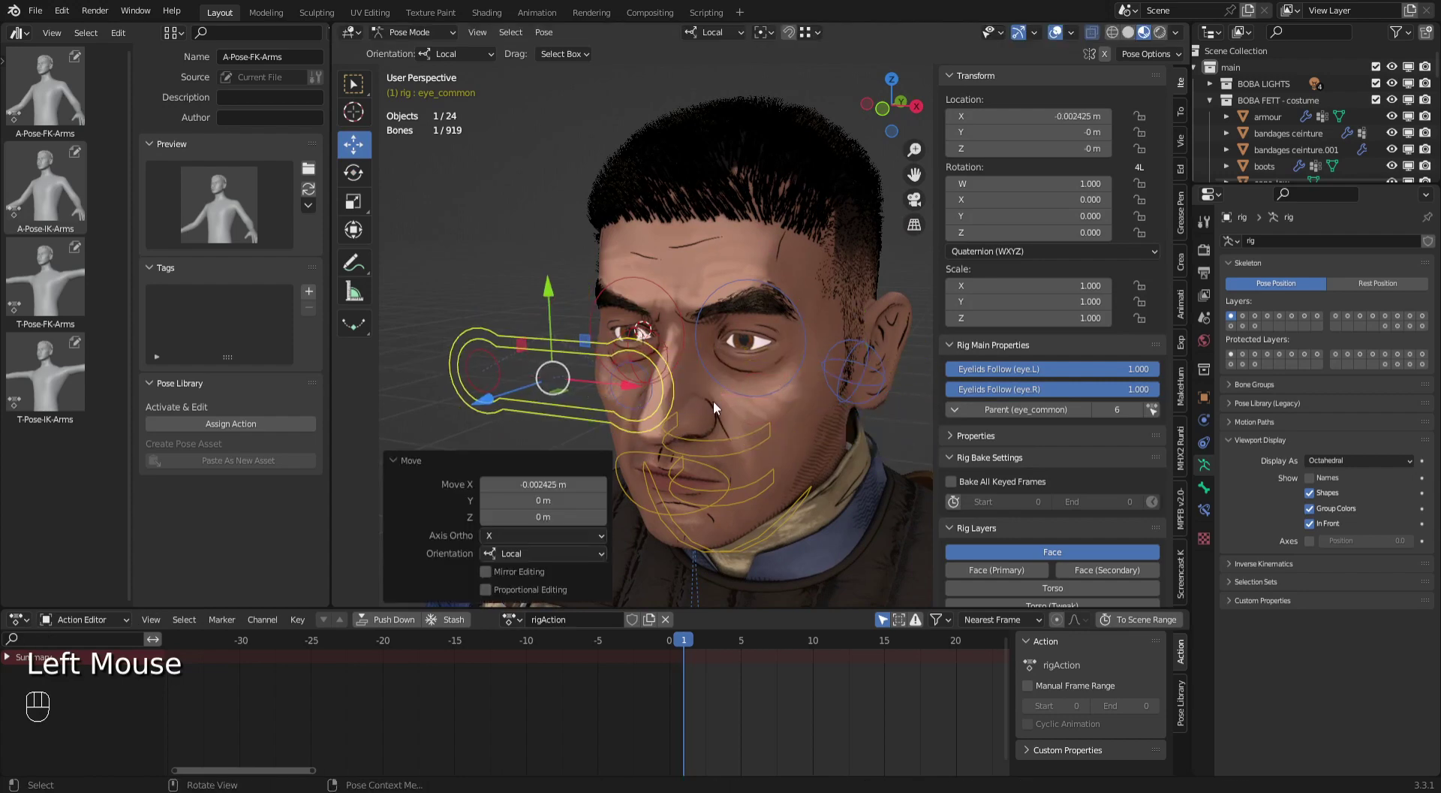
pyautogui.press('ctrl+z')
pyautogui.press('ctrl+x')
pyautogui.moveTo(758, 412); pyautogui.dragTo(744, 416)
pyautogui.moveTo(743, 416); pyautogui.dragTo(821, 379)
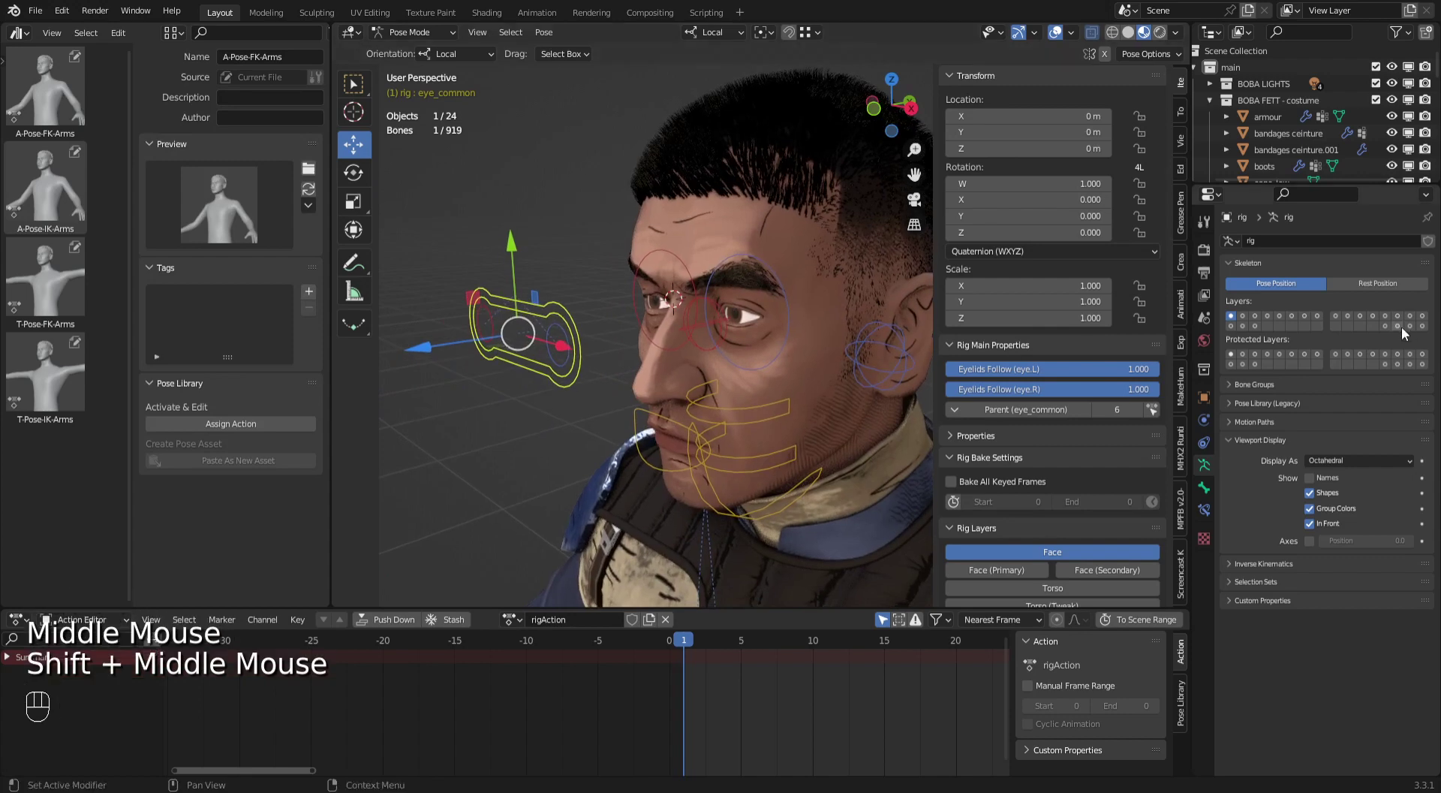
pyautogui.click(1403, 337)
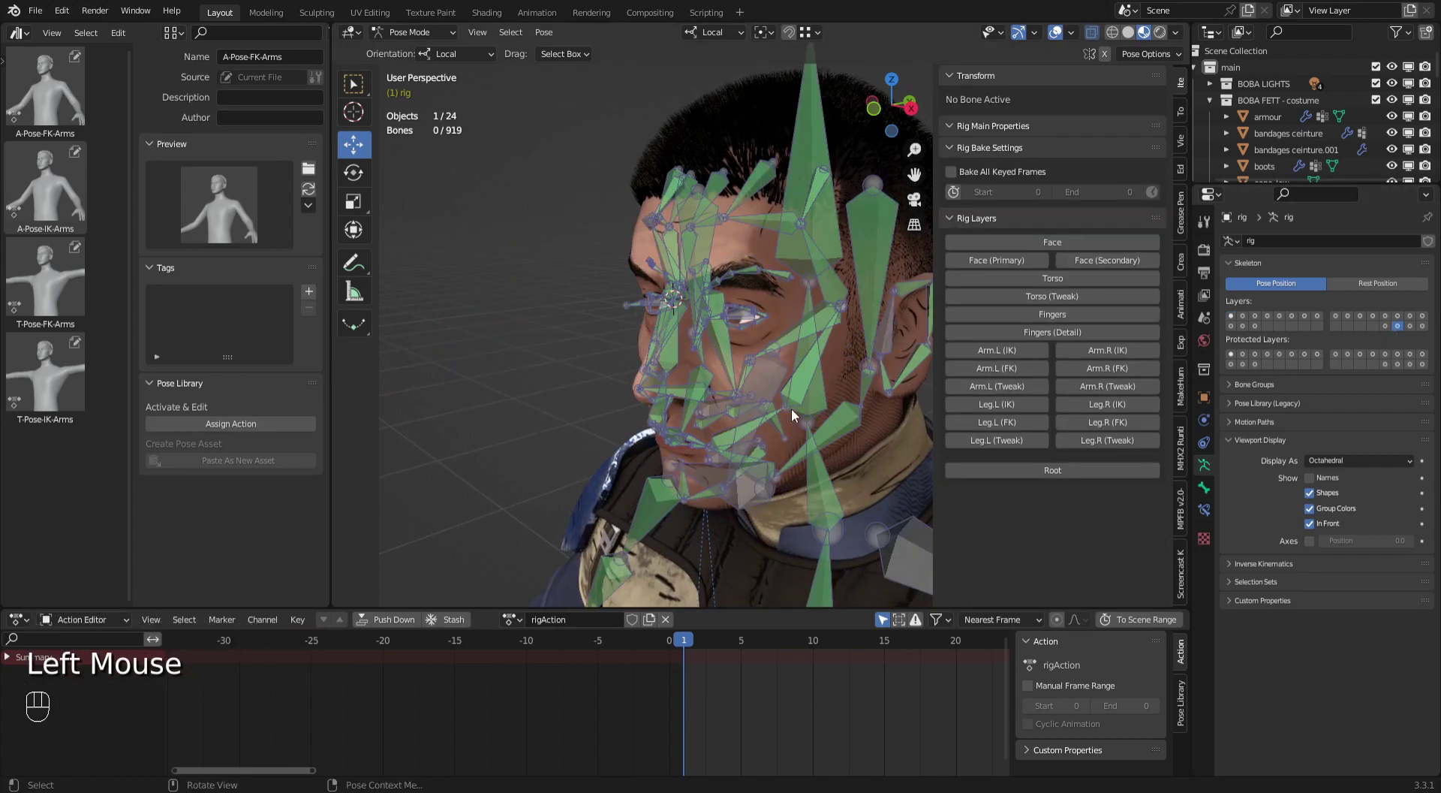
pyautogui.click(1033, 266)
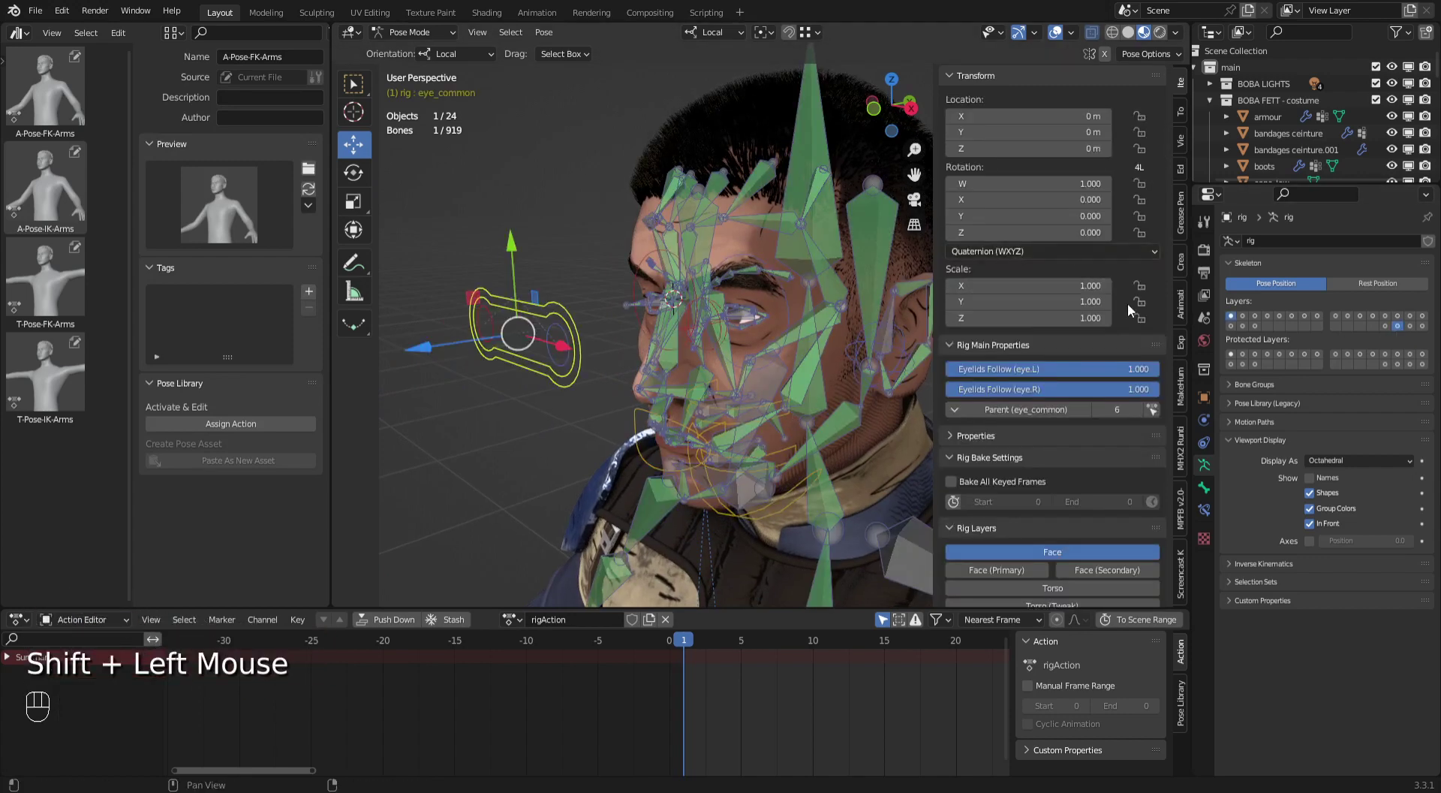
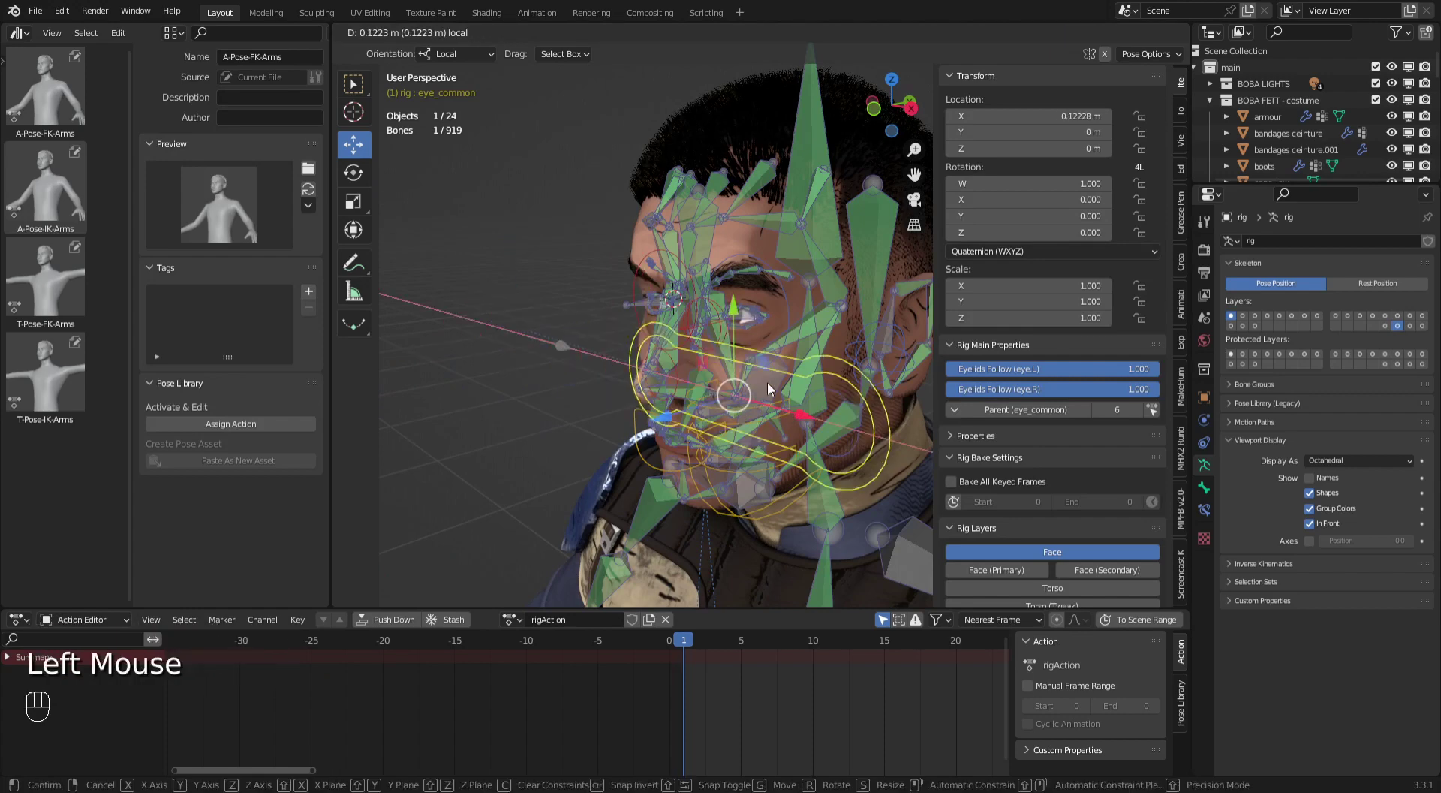
# Slide eye_common sideways to test, seeing the eyeballs stay put, then pick an eye deform bone.
pyautogui.moveTo(776, 346); pyautogui.dragTo(743, 392)
pyautogui.moveTo(753, 379); pyautogui.dragTo(839, 320)
pyautogui.click(853, 345)
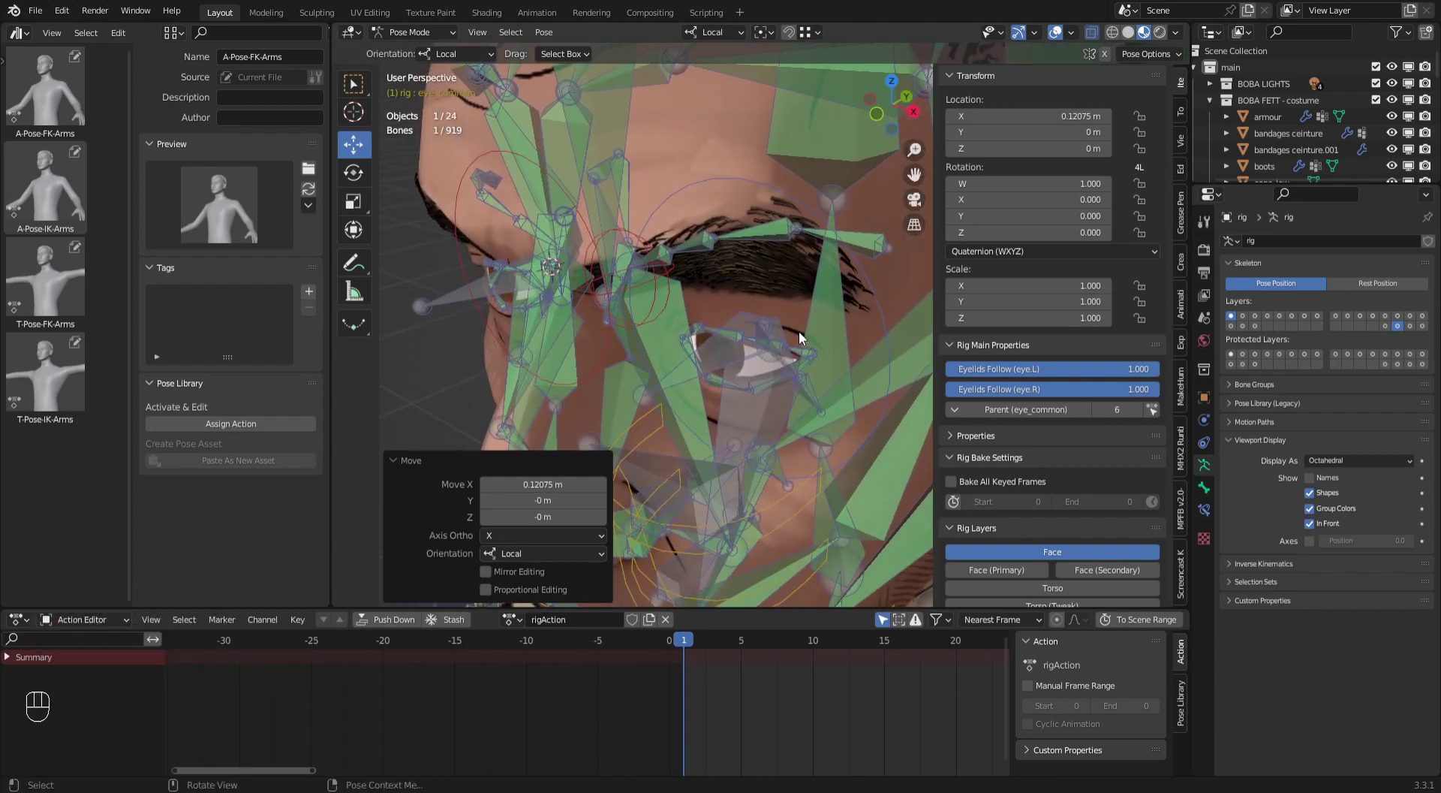
pyautogui.click(781, 333)
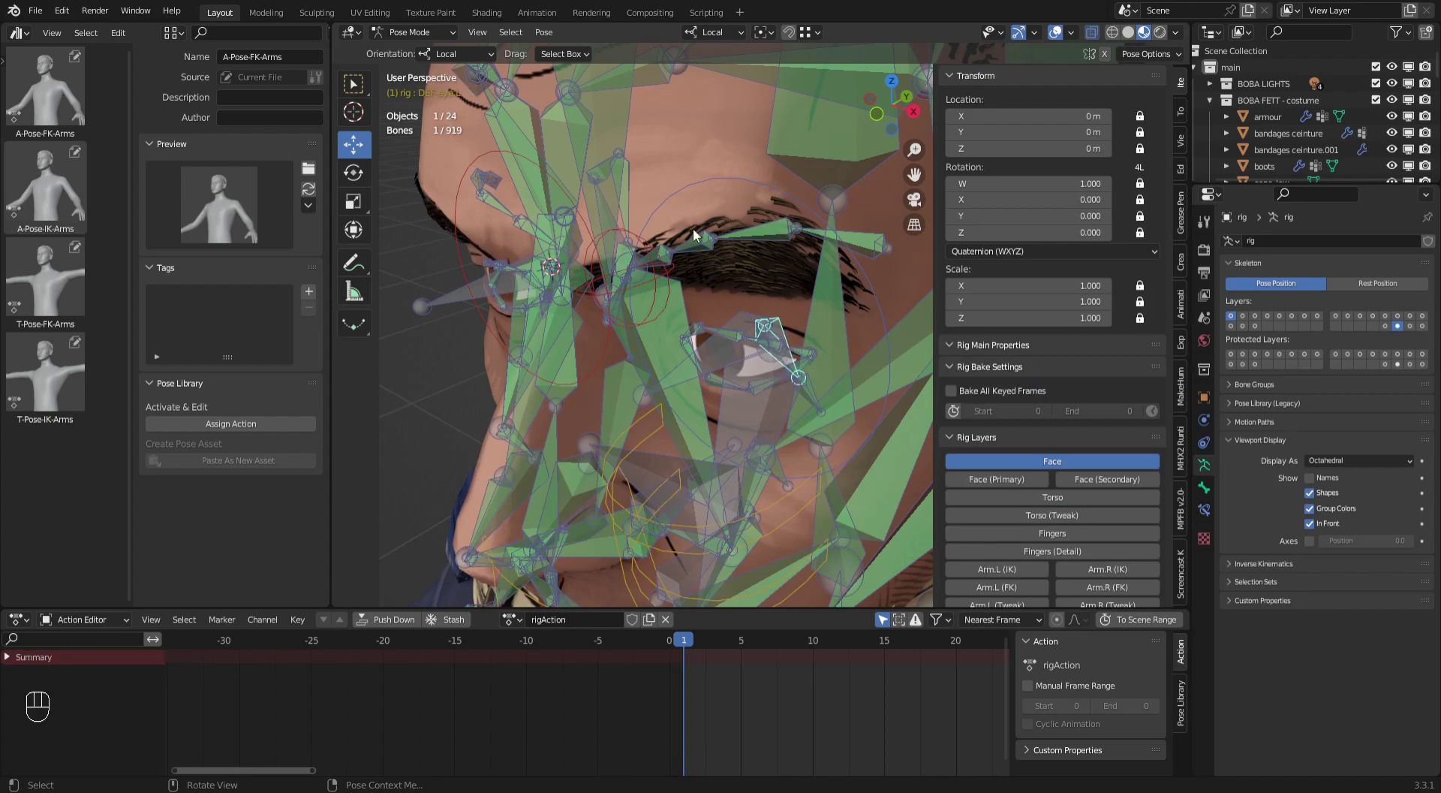
# Leave Pose Mode for Object Mode and select the left eyeball boba_eye.L.
pyautogui.click(1213, 494)
pyautogui.moveTo(1293, 246); pyautogui.dragTo(526, 389)
pyautogui.press('ctrl+z')
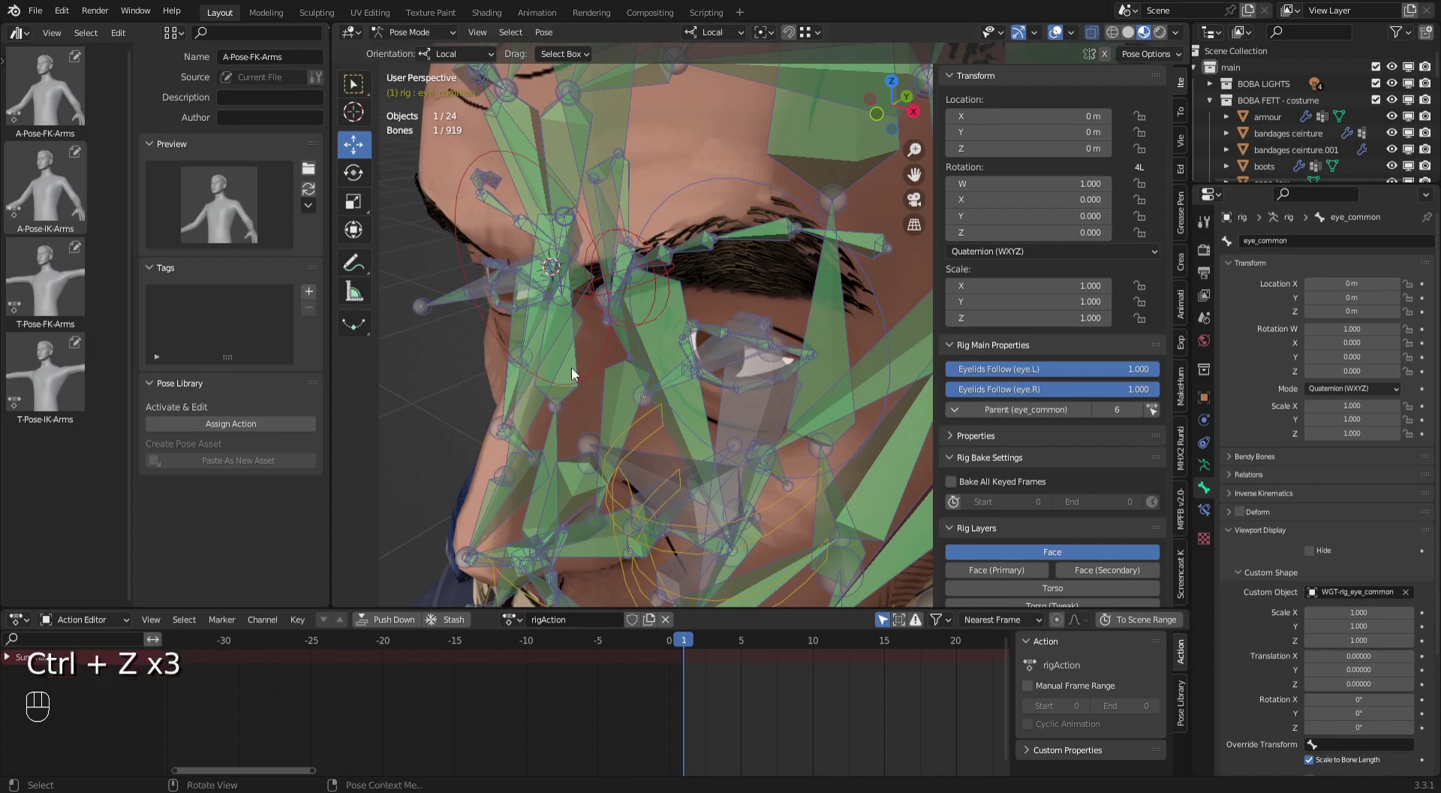
pyautogui.moveTo(825, 334); pyautogui.dragTo(844, 283)
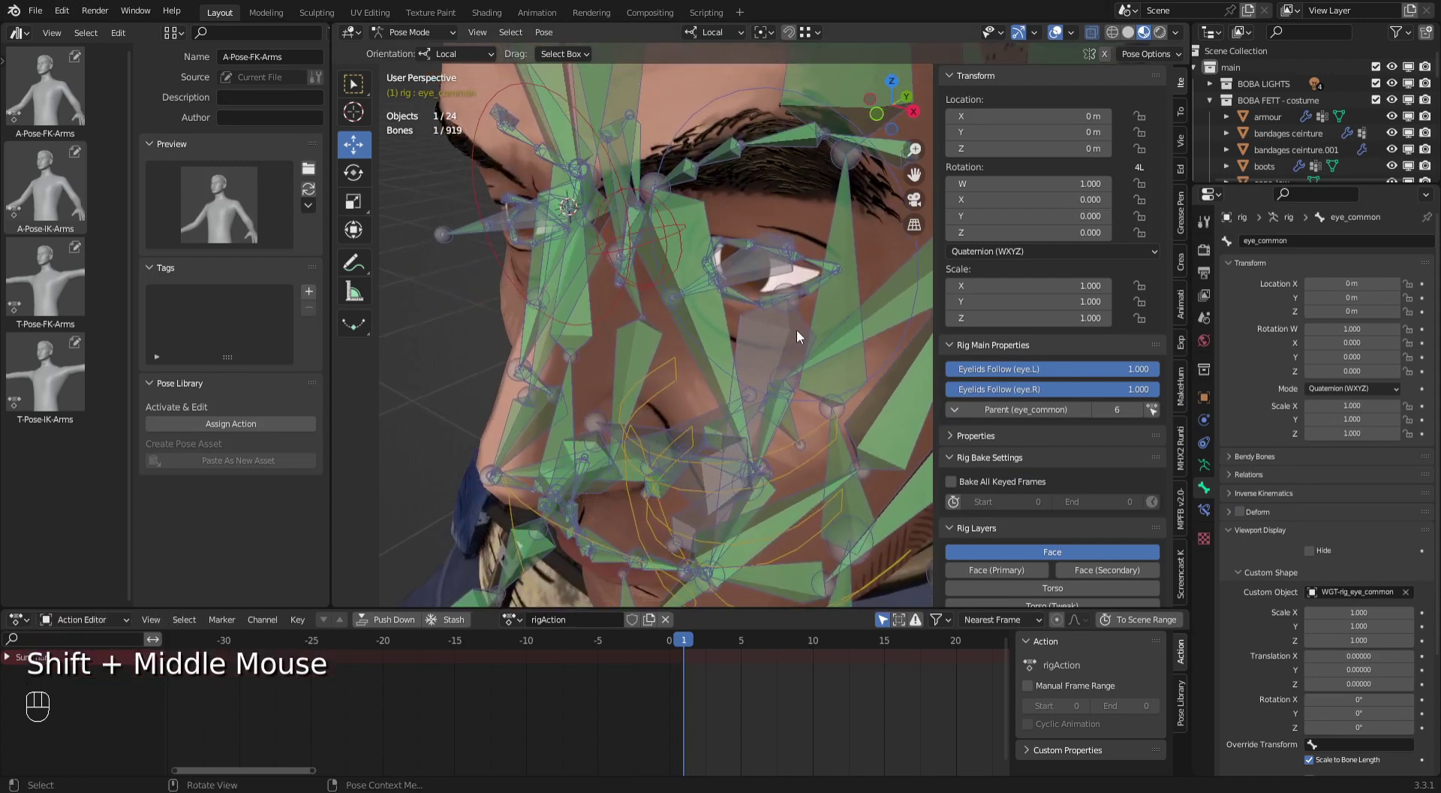
pyautogui.moveTo(421, 35); pyautogui.dragTo(836, 281)
# Retarget the left eyeball's Child Of constraint to bone DEF-eye.L and set the inverse.
pyautogui.click(806, 276)
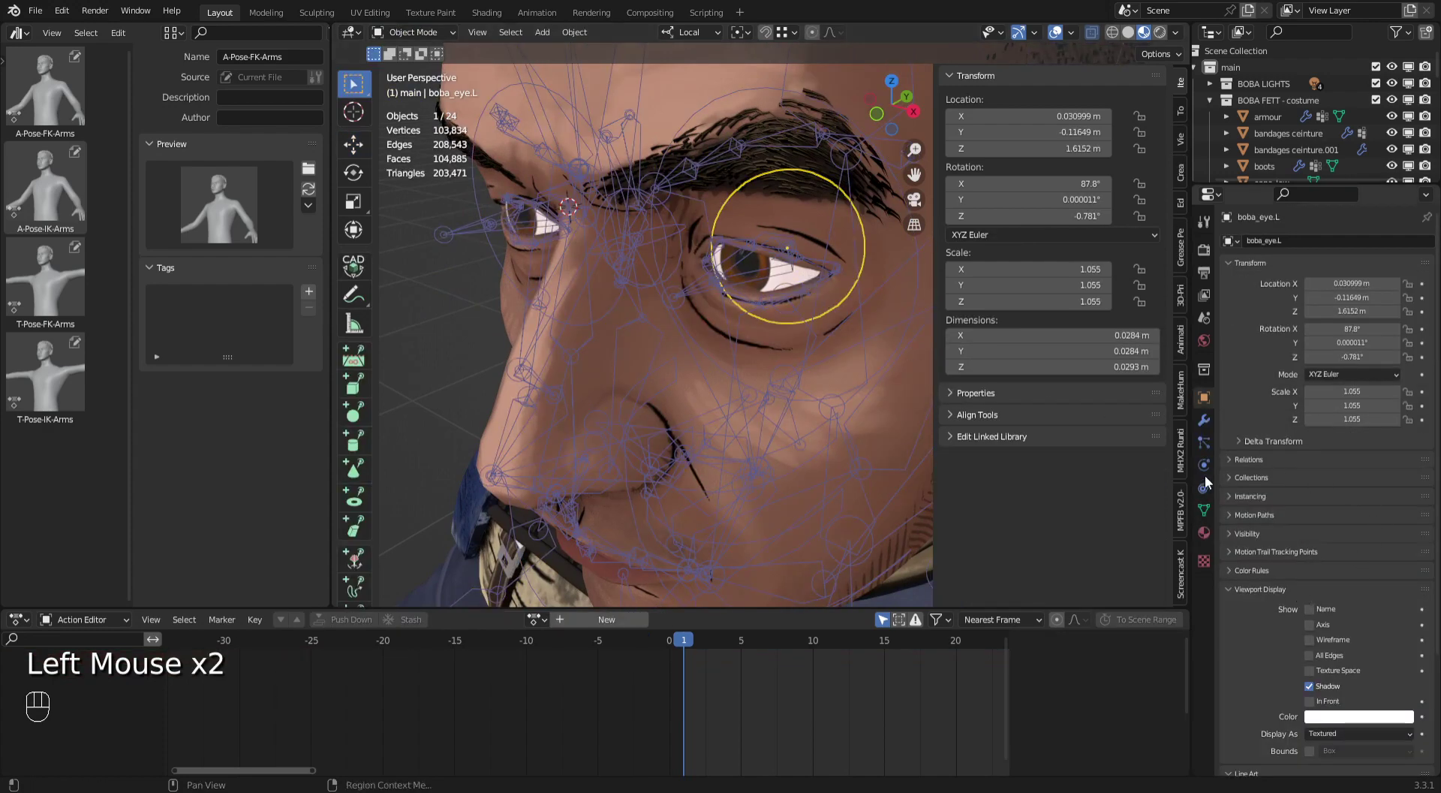
pyautogui.moveTo(1387, 304); pyautogui.dragTo(1360, 308)
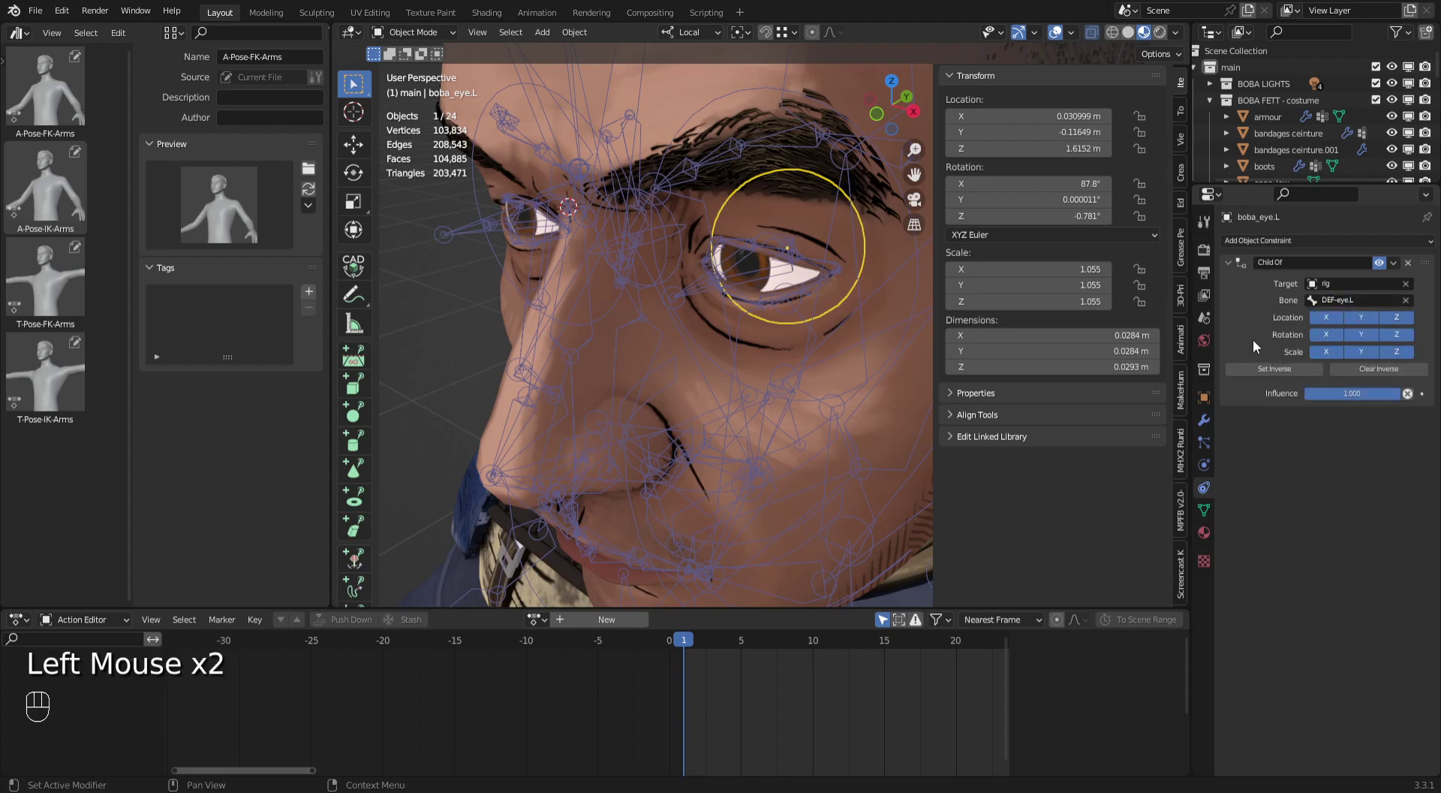
pyautogui.click(1277, 375)
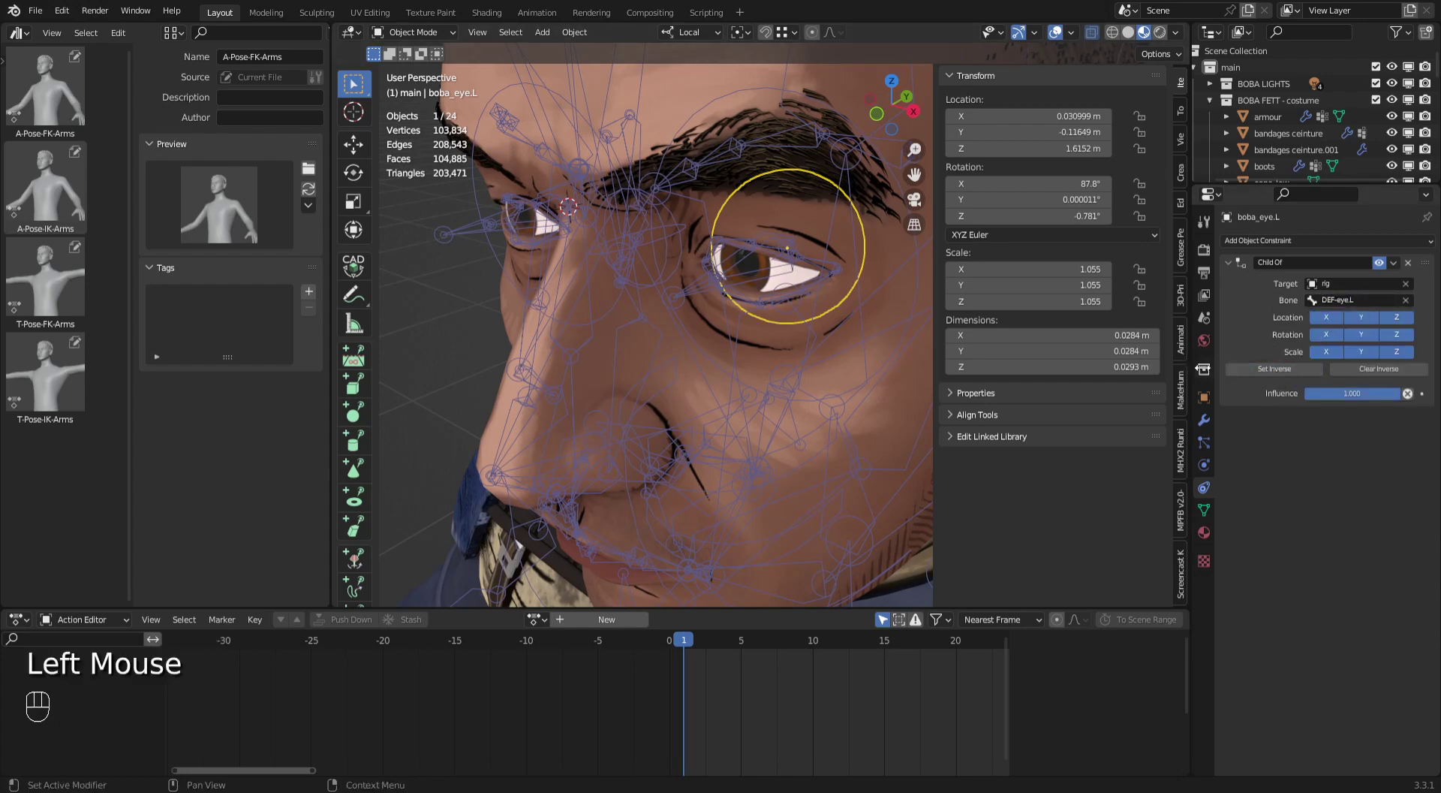
# Retarget the right eyeball's Child Of constraint to bone DEF-eye.R and set the inverse.
pyautogui.moveTo(749, 367); pyautogui.dragTo(576, 302)
pyautogui.click(576, 302)
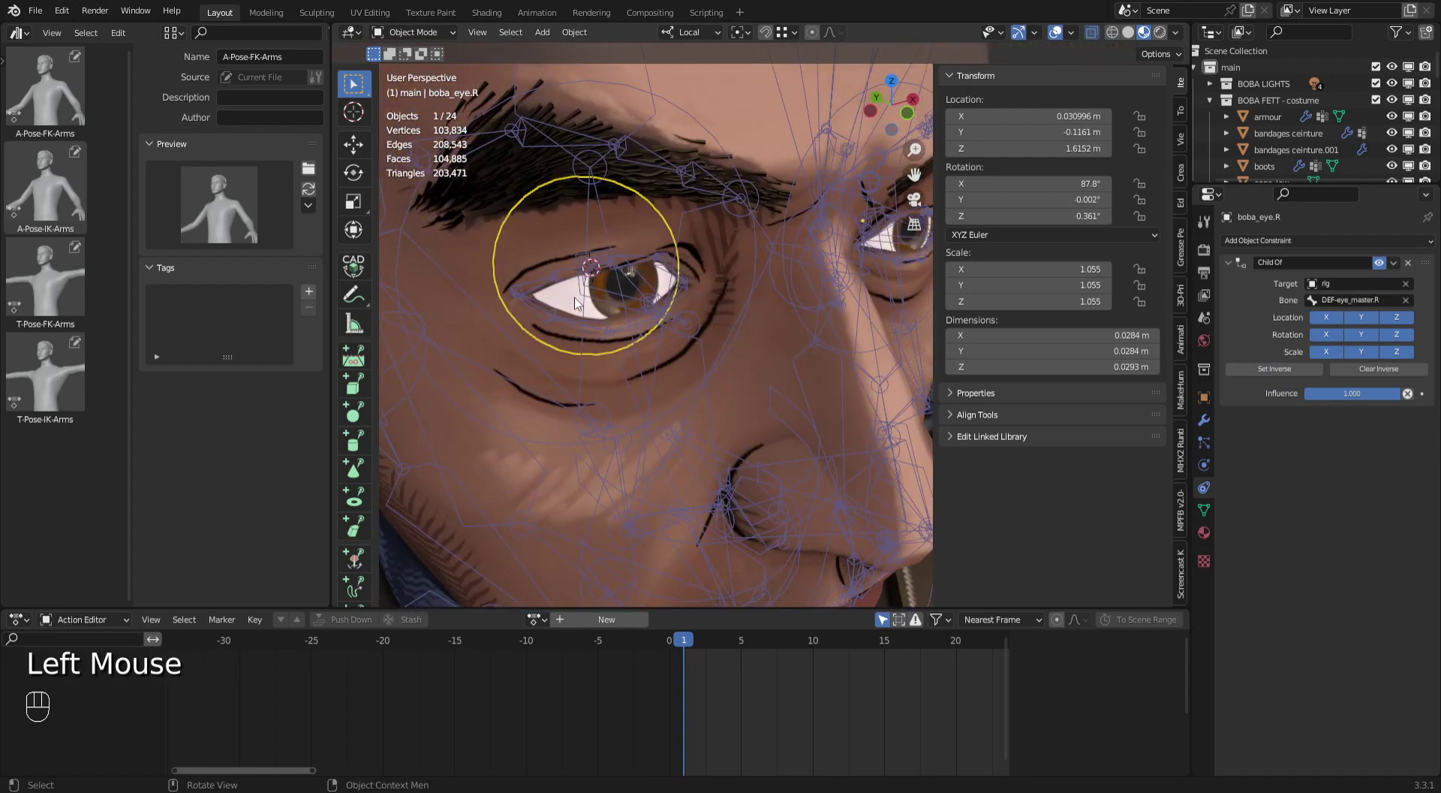
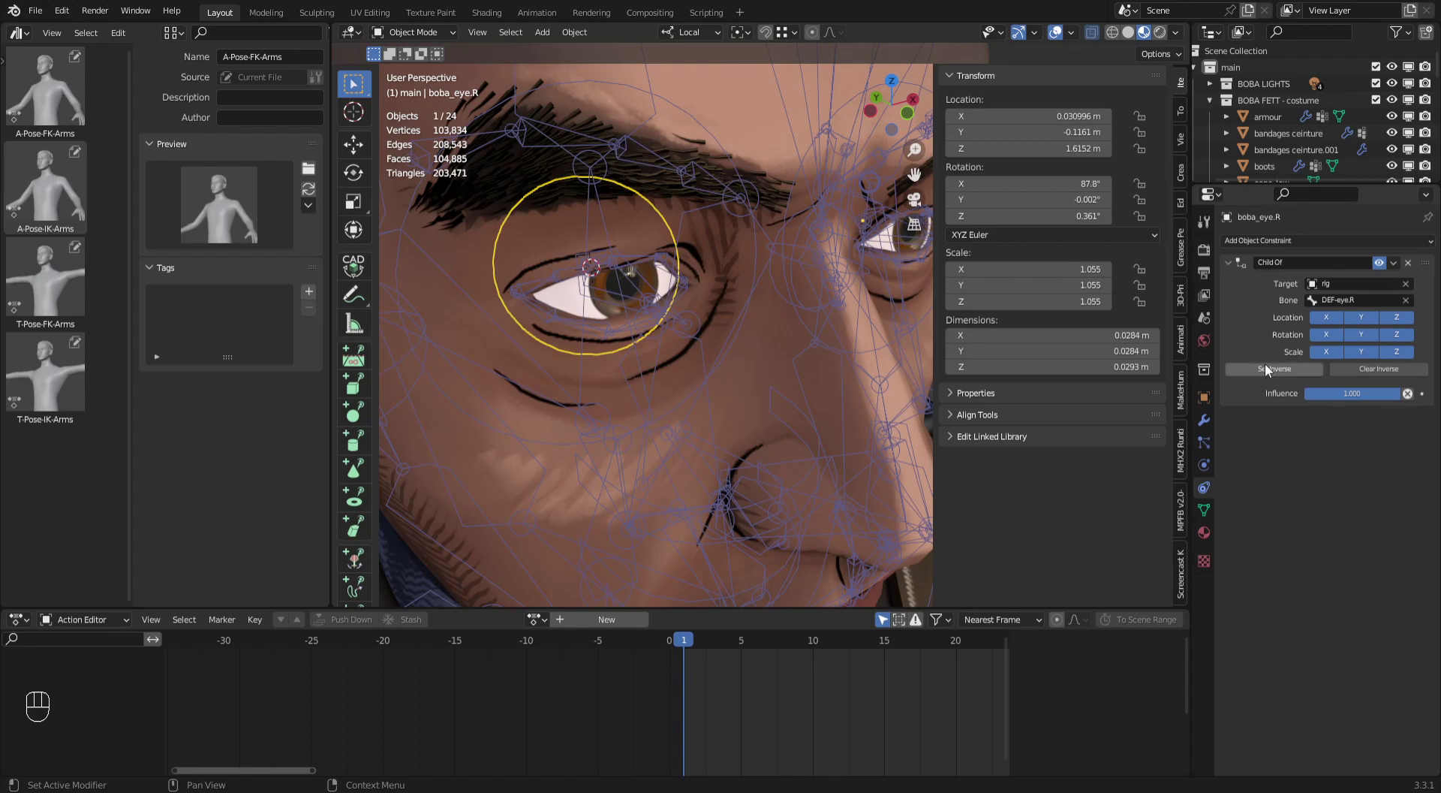
pyautogui.click(1270, 374)
pyautogui.moveTo(771, 370); pyautogui.dragTo(516, 517)
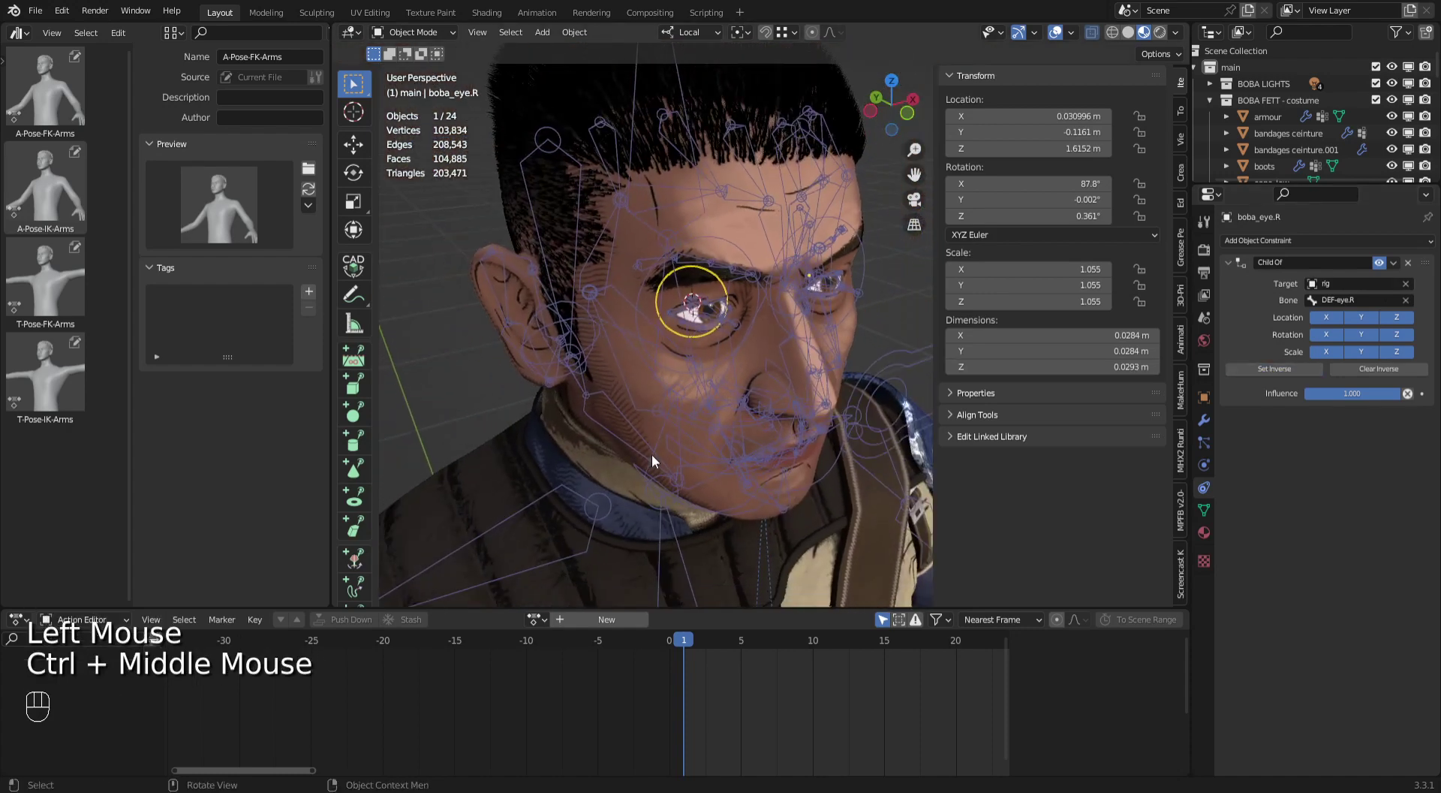
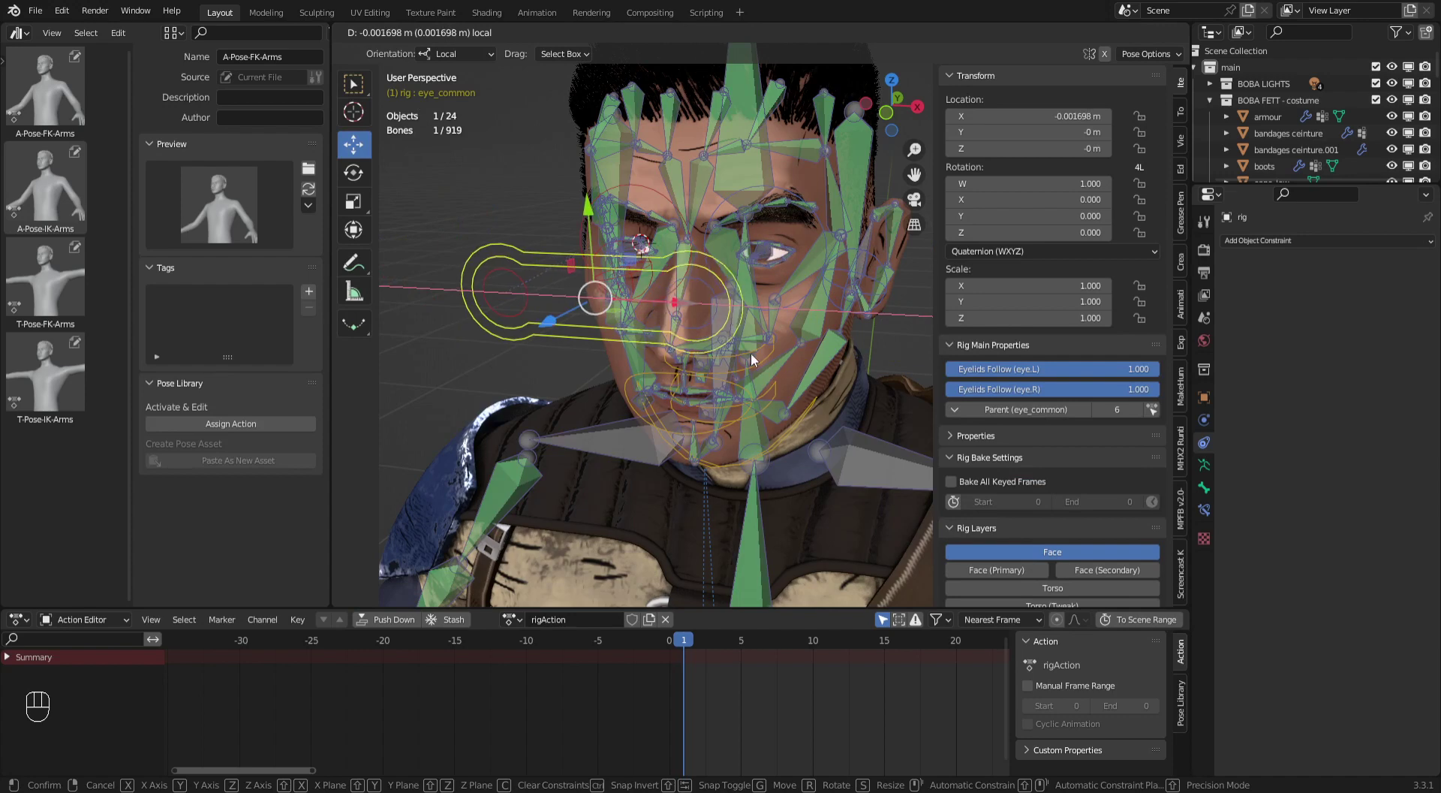
# Slide the eye_common controller around to confirm both eyeballs follow it, then let it return to zero.
pyautogui.press('ctrl+z')
pyautogui.moveTo(755, 380); pyautogui.dragTo(842, 338)
pyautogui.moveTo(819, 354); pyautogui.dragTo(526, 466)
pyautogui.moveTo(572, 406); pyautogui.dragTo(649, 390)
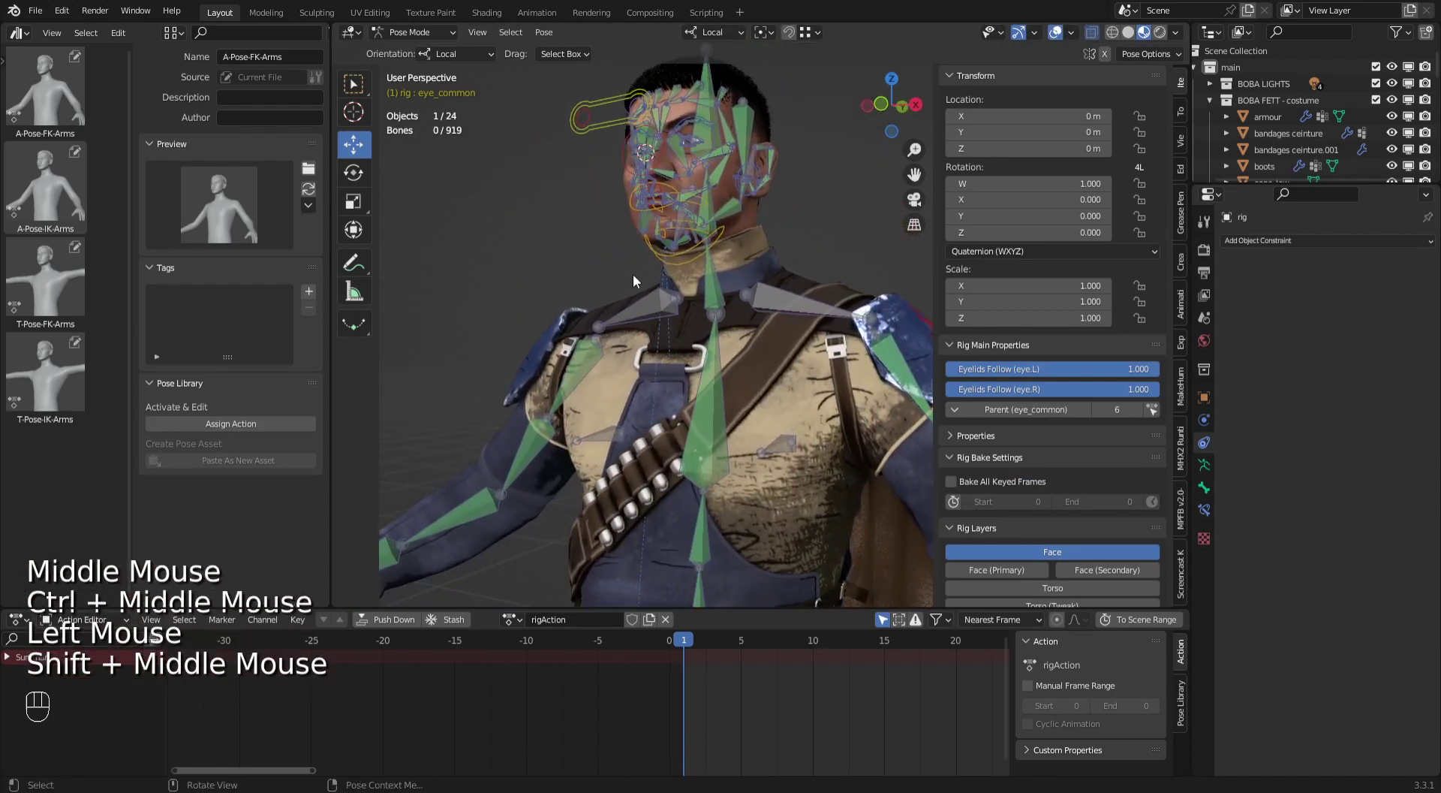
# Hide the rig's deform bones in the armature display settings, leaving the face controls visible.
pyautogui.moveTo(671, 325); pyautogui.dragTo(1269, 289)
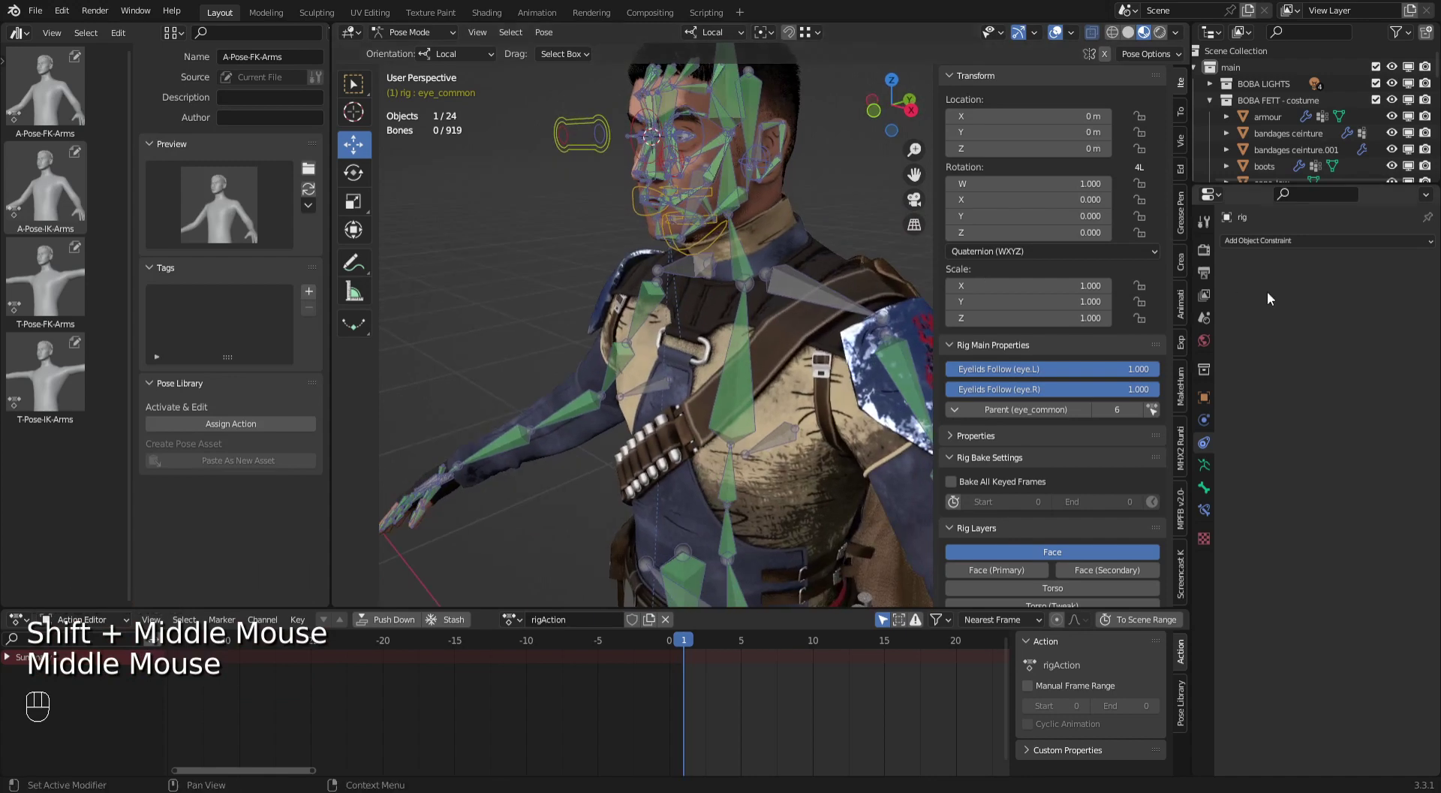
pyautogui.click(1211, 475)
pyautogui.click(1387, 342)
# Orbit the view to the character's side profile and select the jaw_master controller.
pyautogui.middleClick(796, 361)
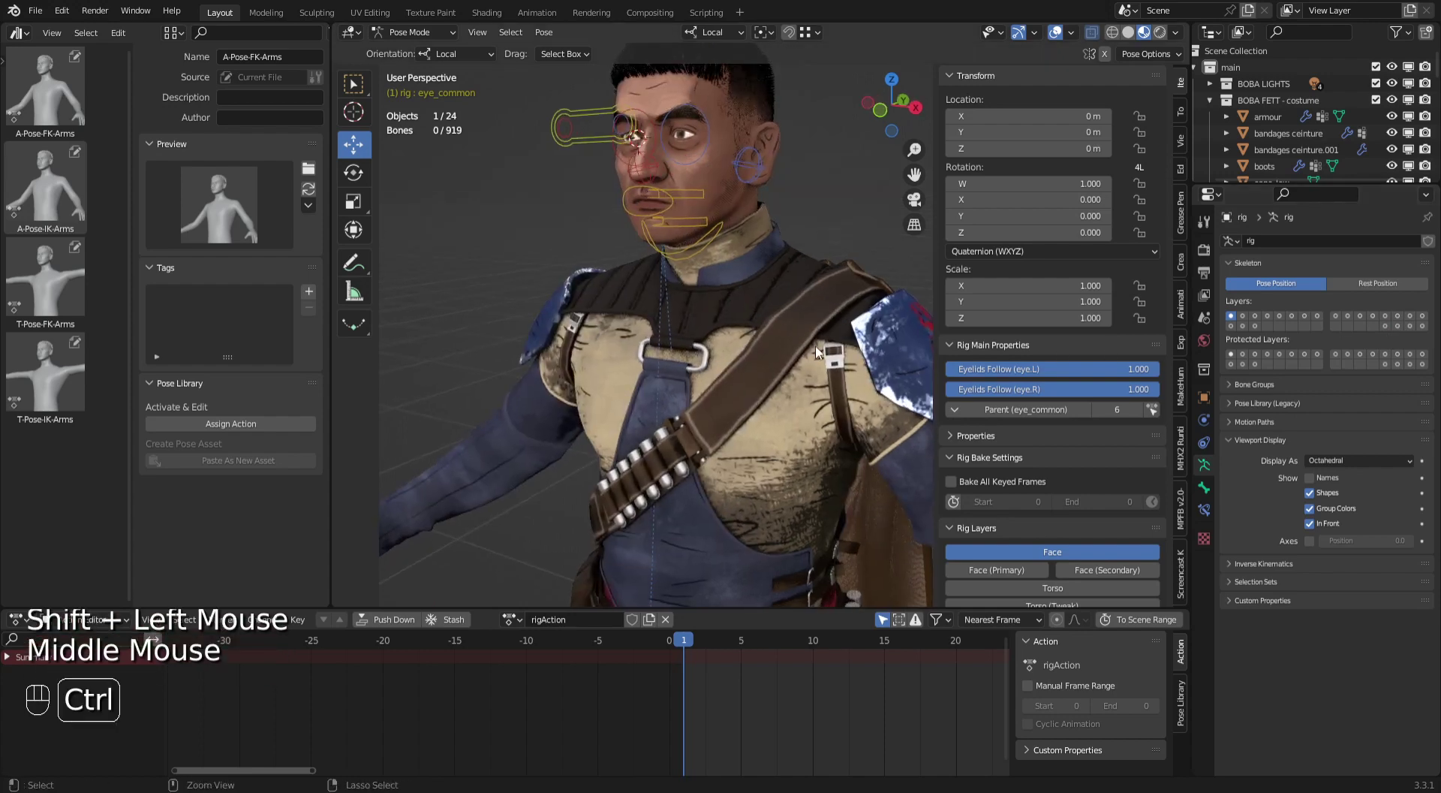
pyautogui.moveTo(775, 373); pyautogui.dragTo(738, 379)
pyautogui.moveTo(726, 392); pyautogui.dragTo(662, 419)
pyautogui.moveTo(631, 334); pyautogui.dragTo(764, 329)
pyautogui.middleClick(753, 349)
pyautogui.moveTo(752, 349); pyautogui.dragTo(966, 357)
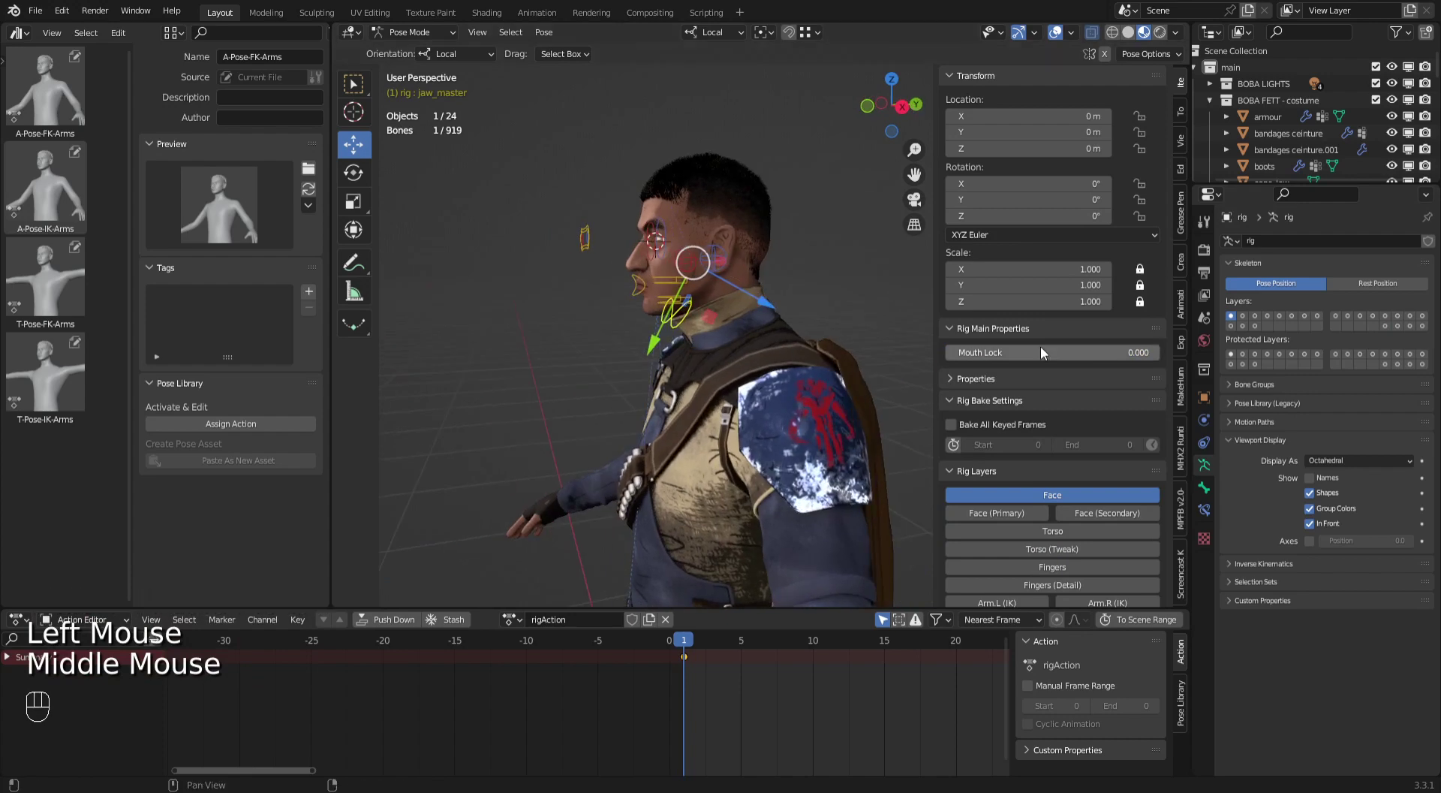
# Set jaw_master's custom shape Rotation X to -22.5° and Translation Y 0.011, Z -0.008 to hug the chin.
pyautogui.click(1209, 499)
pyautogui.middleClick(1345, 502)
pyautogui.moveTo(1345, 502); pyautogui.dragTo(795, 396)
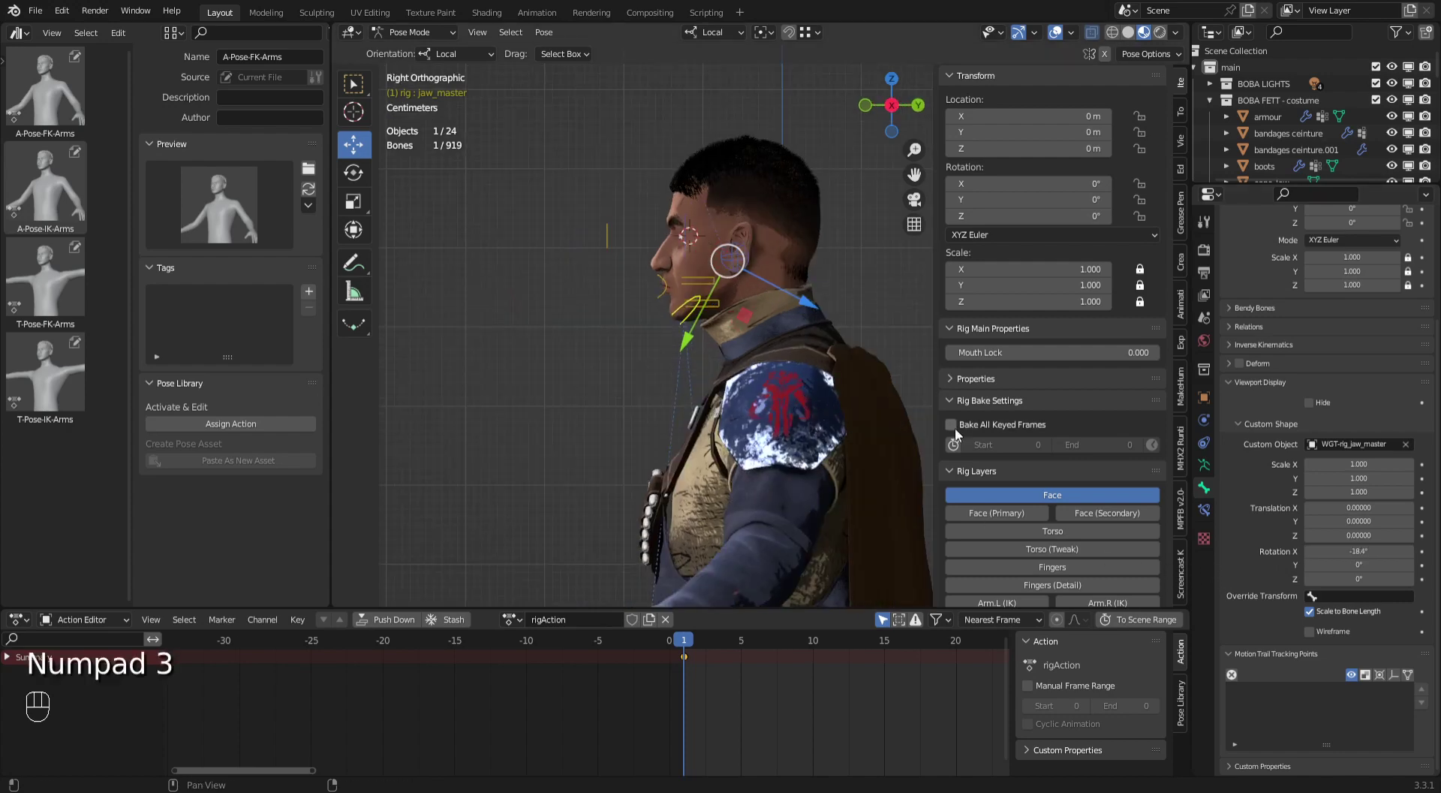
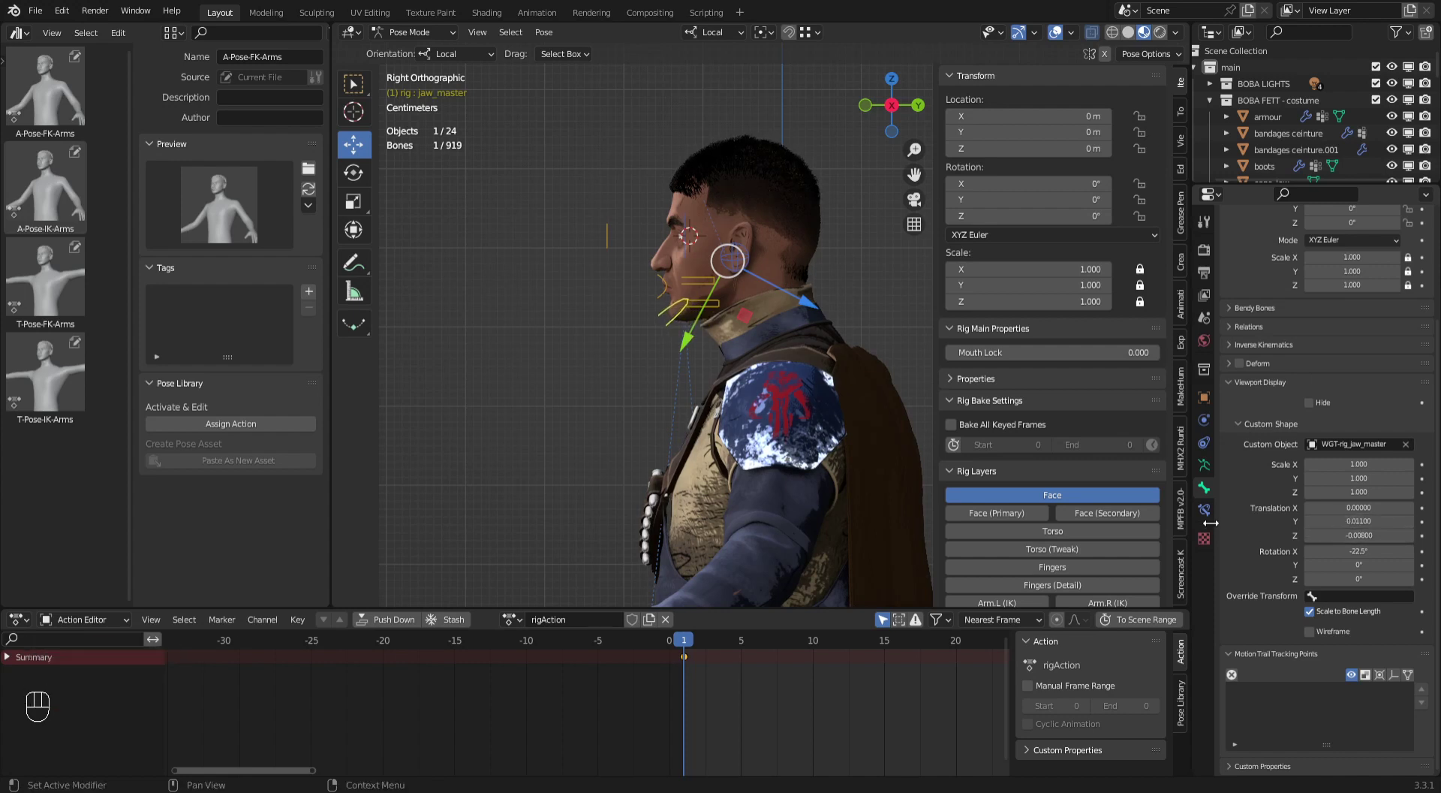
pyautogui.moveTo(624, 443); pyautogui.dragTo(744, 366)
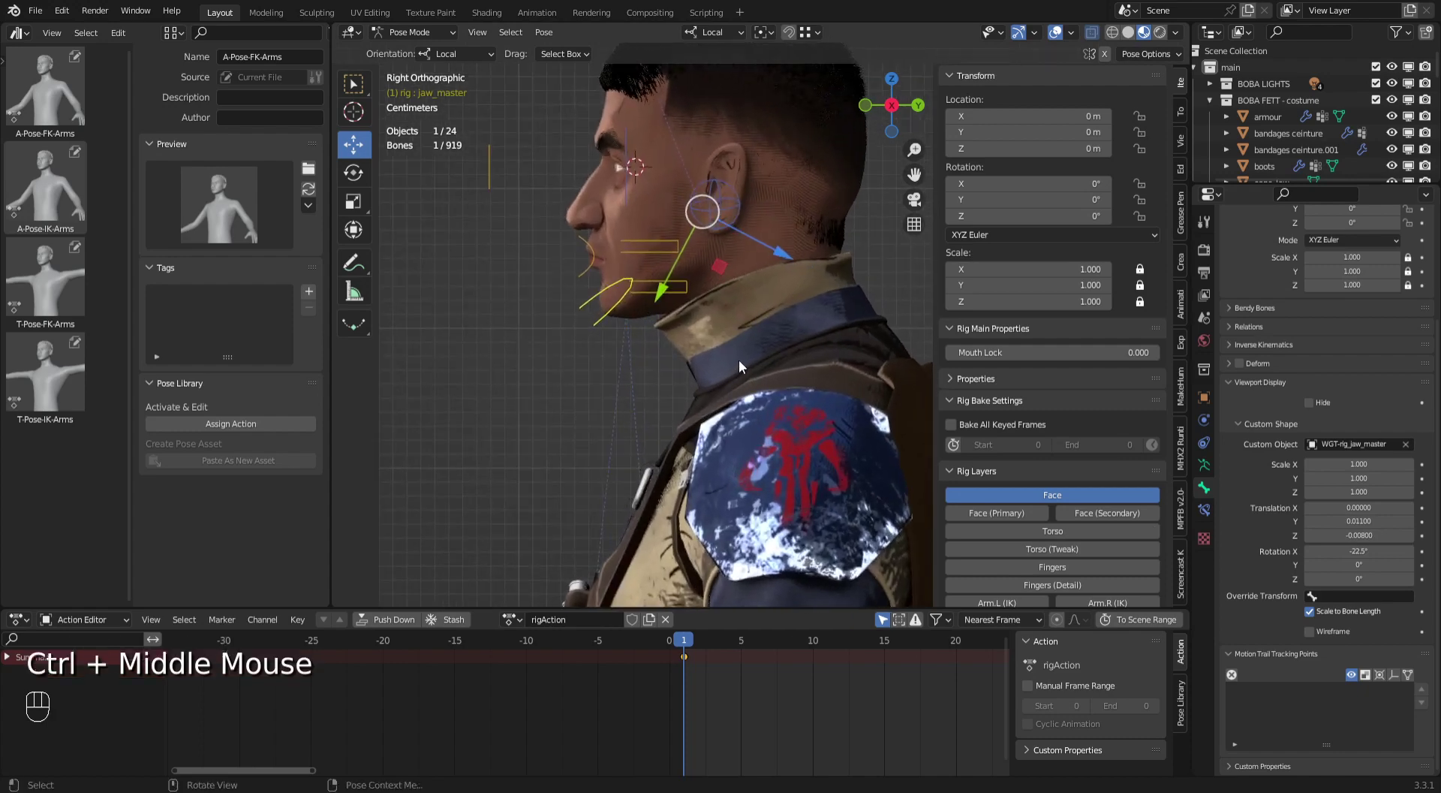
pyautogui.moveTo(711, 419); pyautogui.dragTo(760, 464)
pyautogui.click(663, 406)
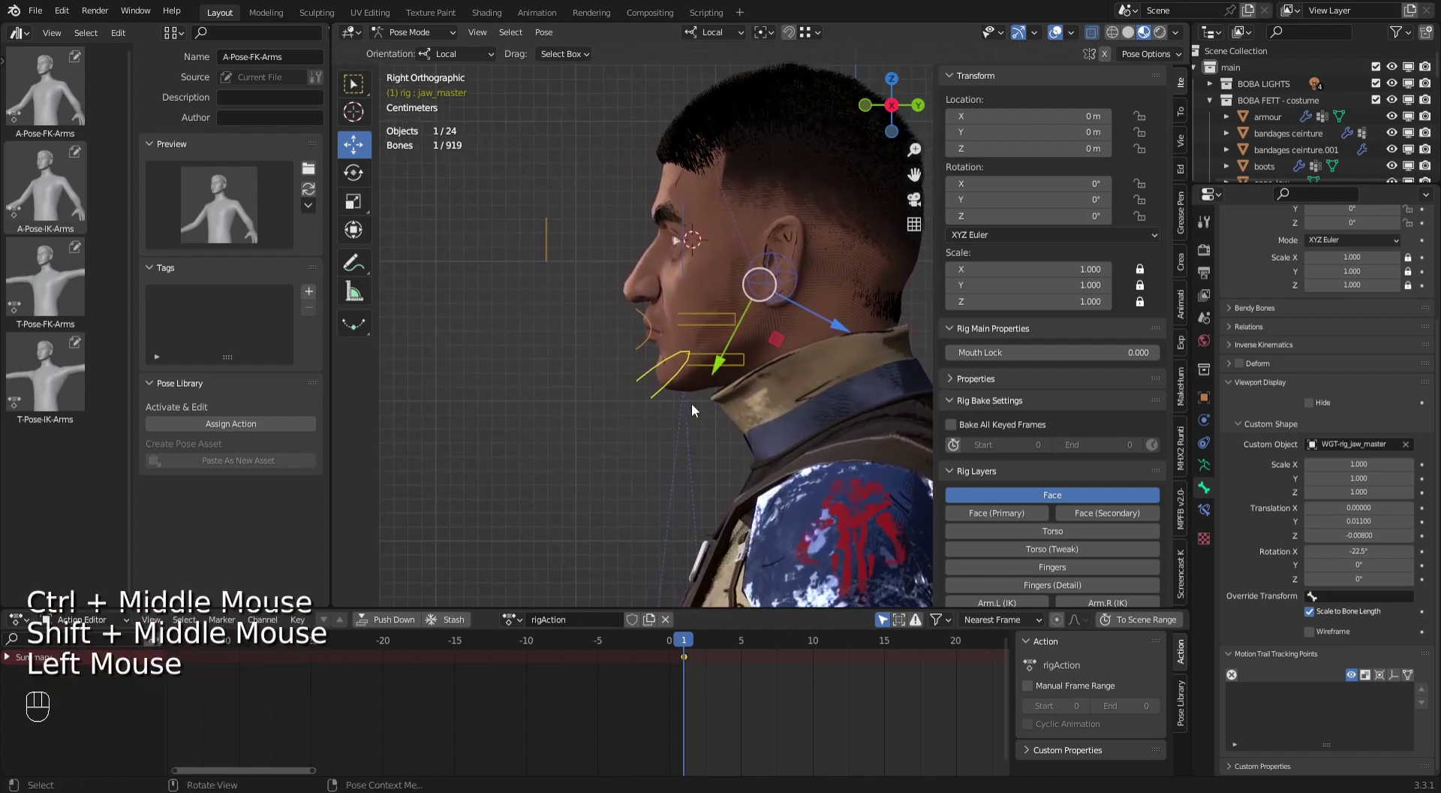
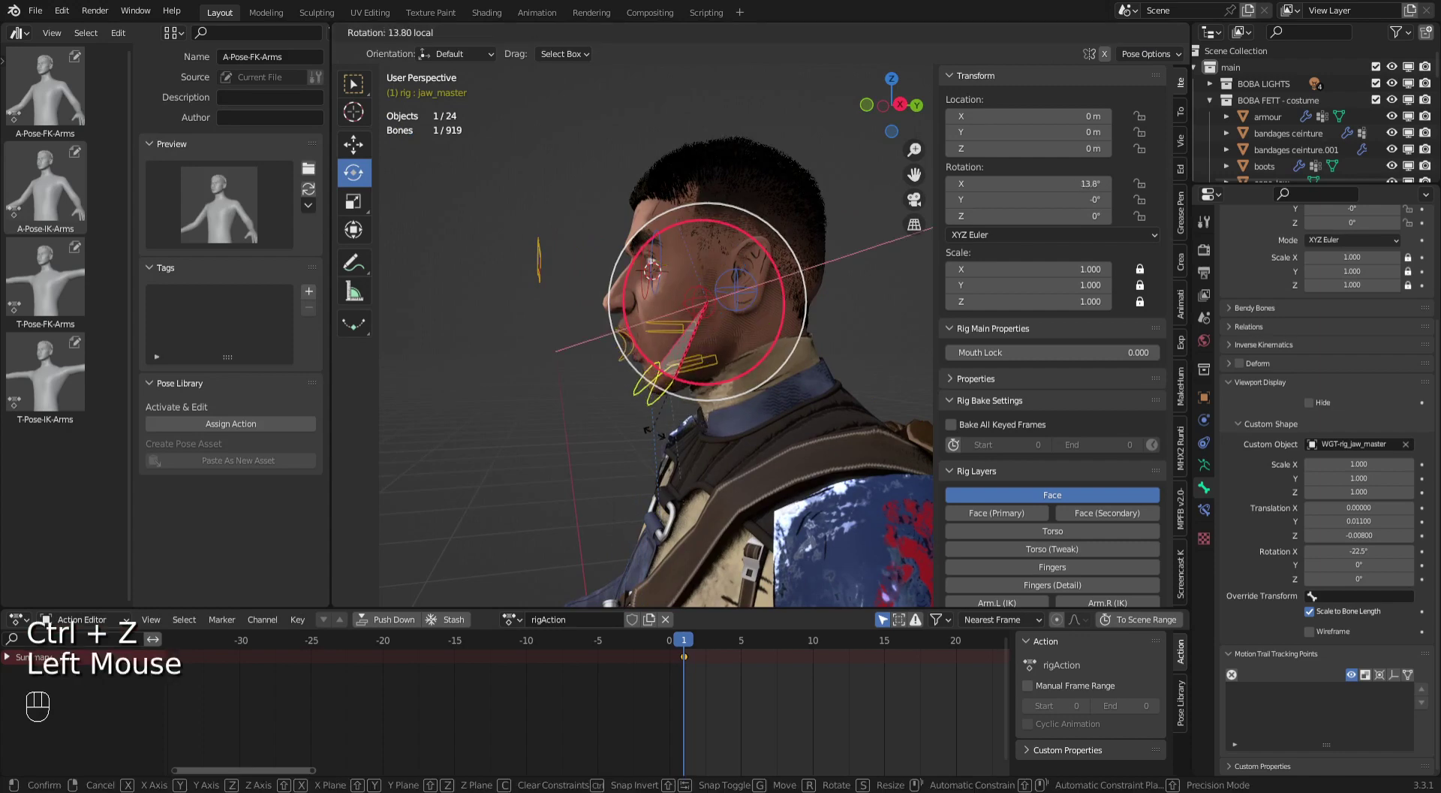
# Test-rotate jaw_master to open the mouth, then reset the jaw back to closed.
pyautogui.moveTo(734, 380); pyautogui.dragTo(570, 381)
pyautogui.click(570, 382)
pyautogui.click(563, 384)
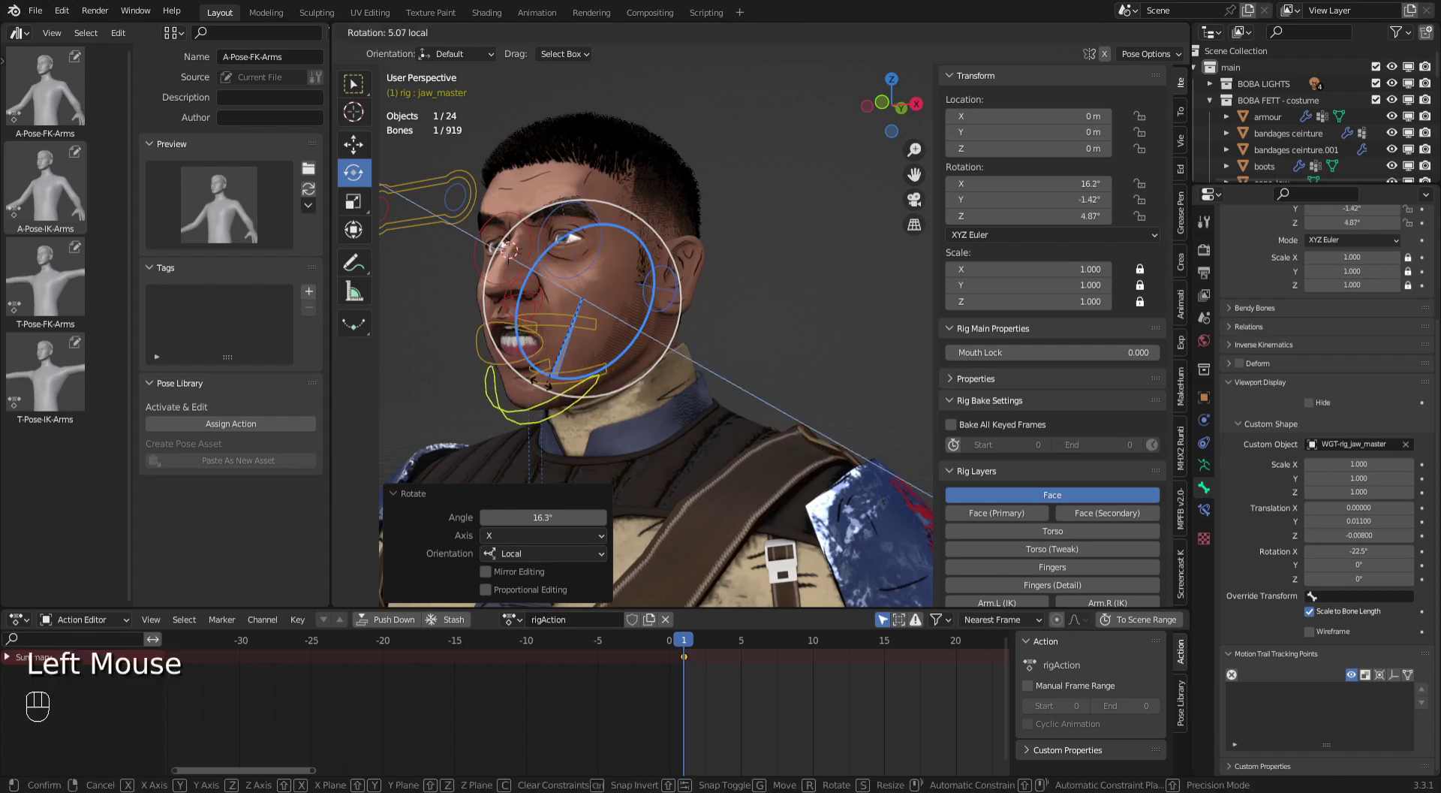
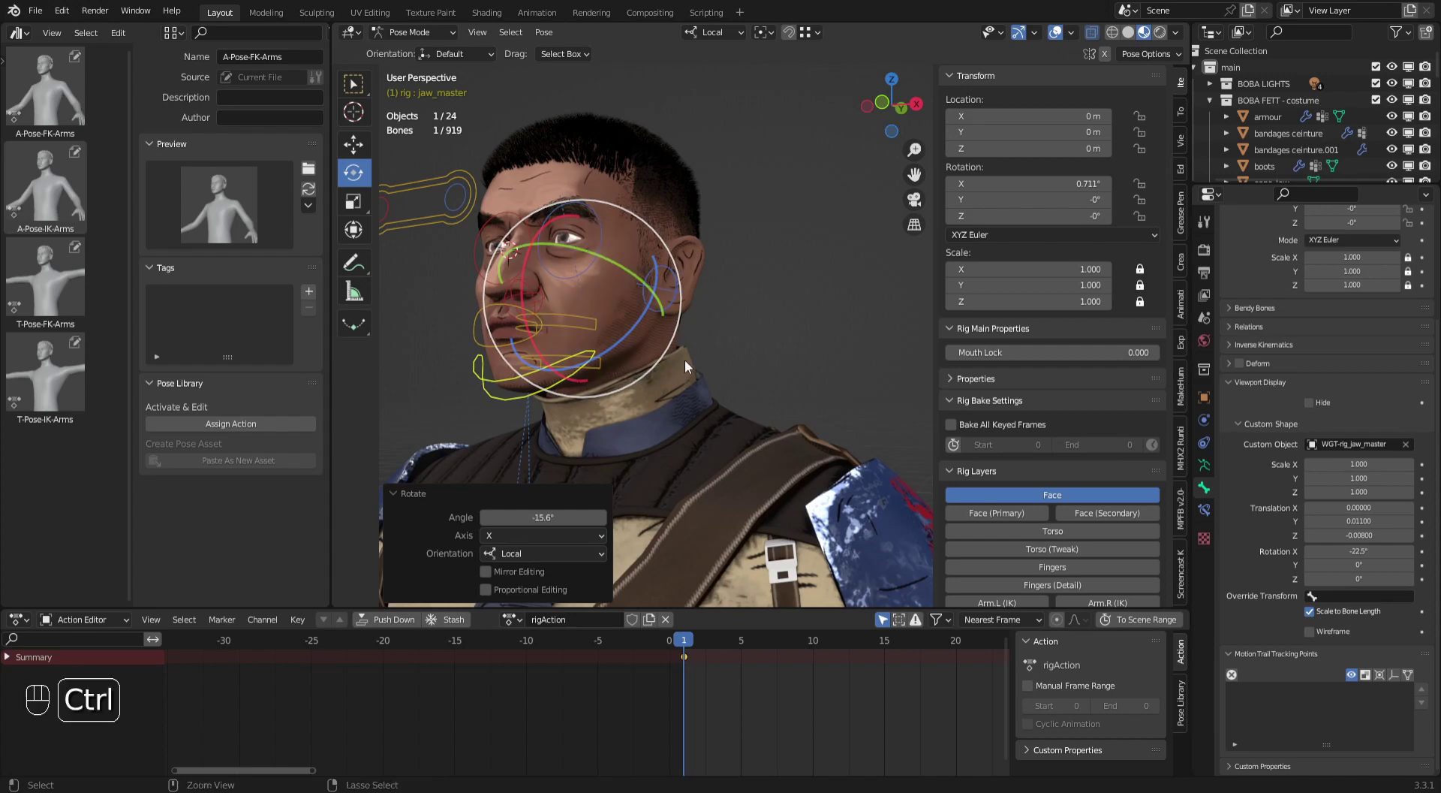
pyautogui.press('ctrl+z')
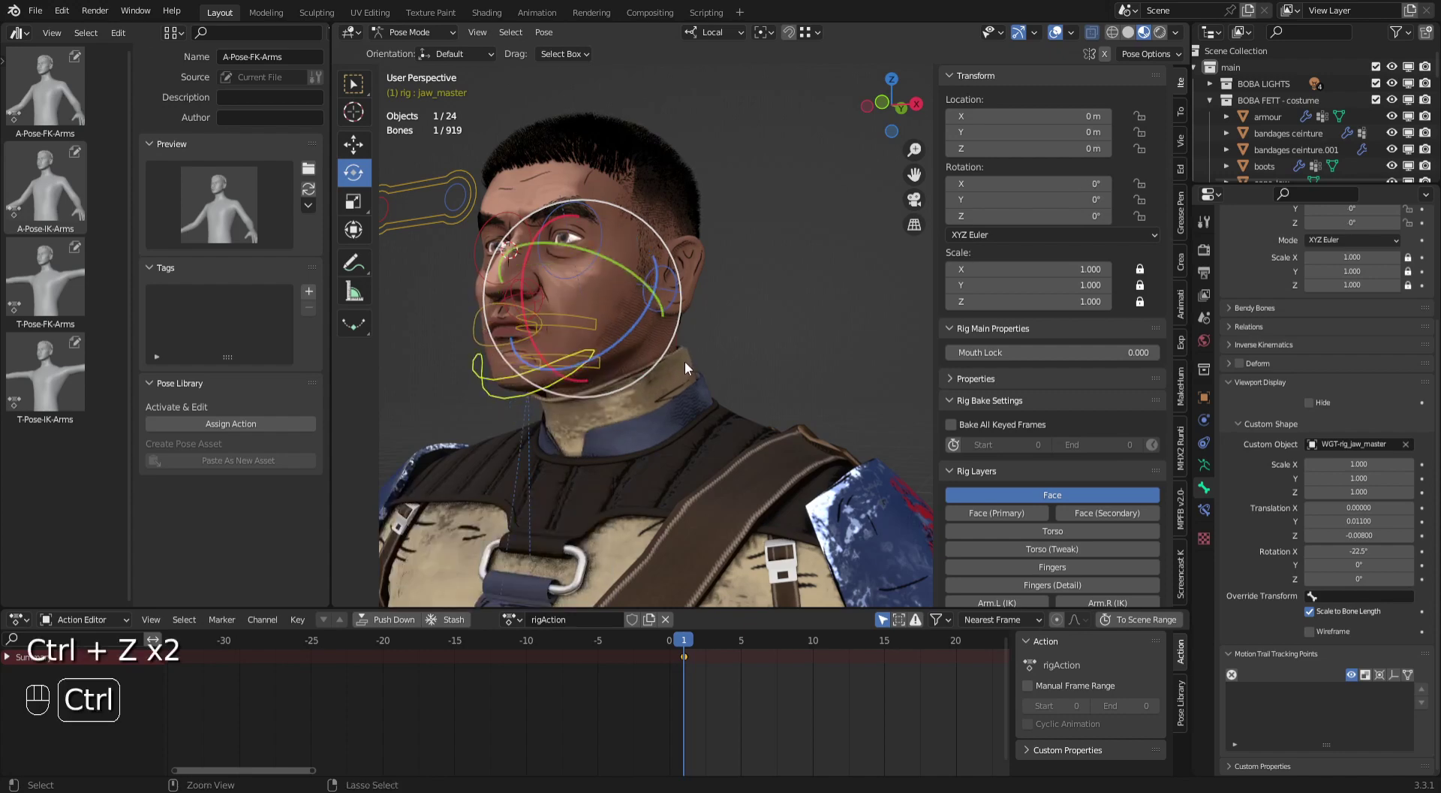
# Orbit to a front view of the face and pick the lower teeth controller teeth.B.
pyautogui.moveTo(626, 412); pyautogui.dragTo(678, 411)
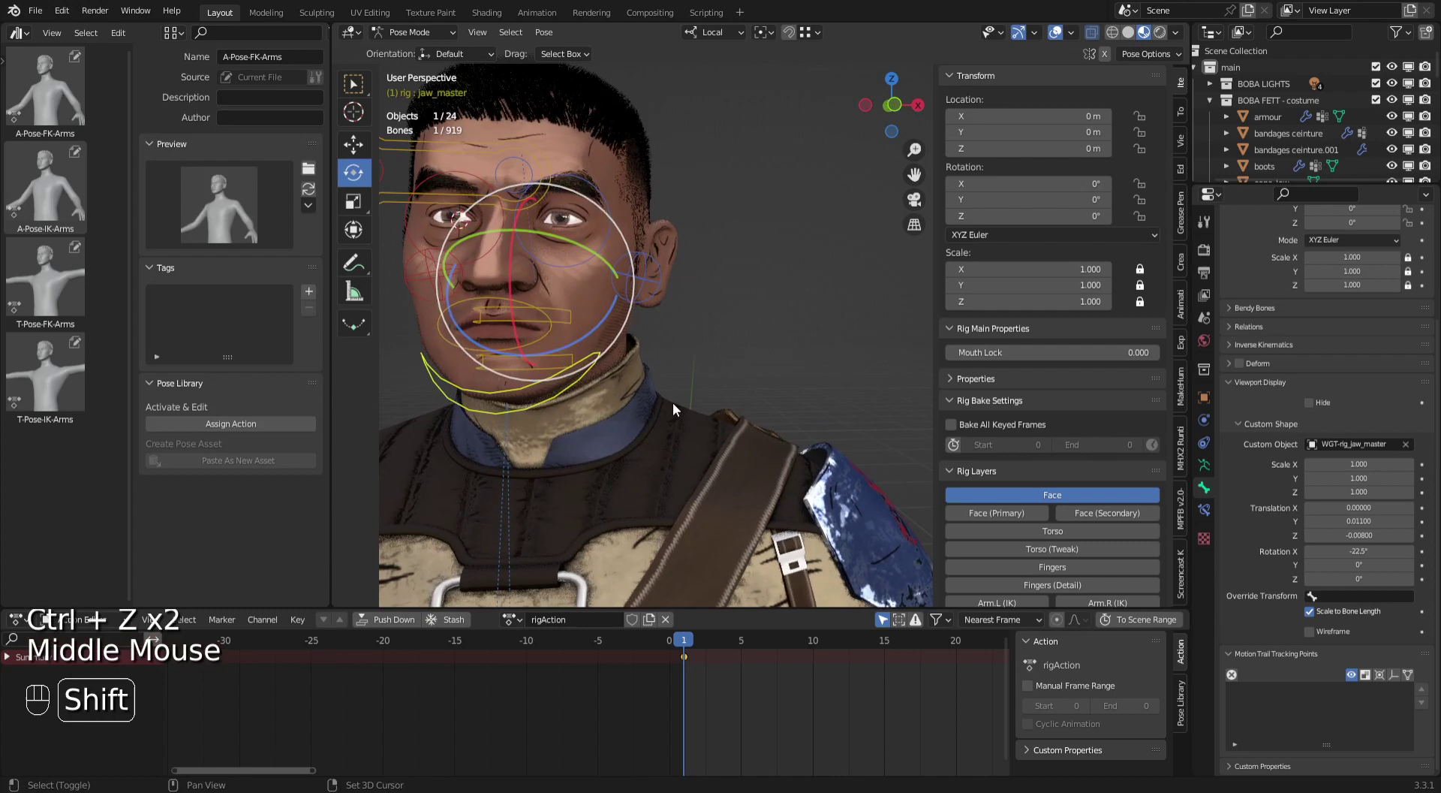
pyautogui.moveTo(732, 418); pyautogui.dragTo(799, 417)
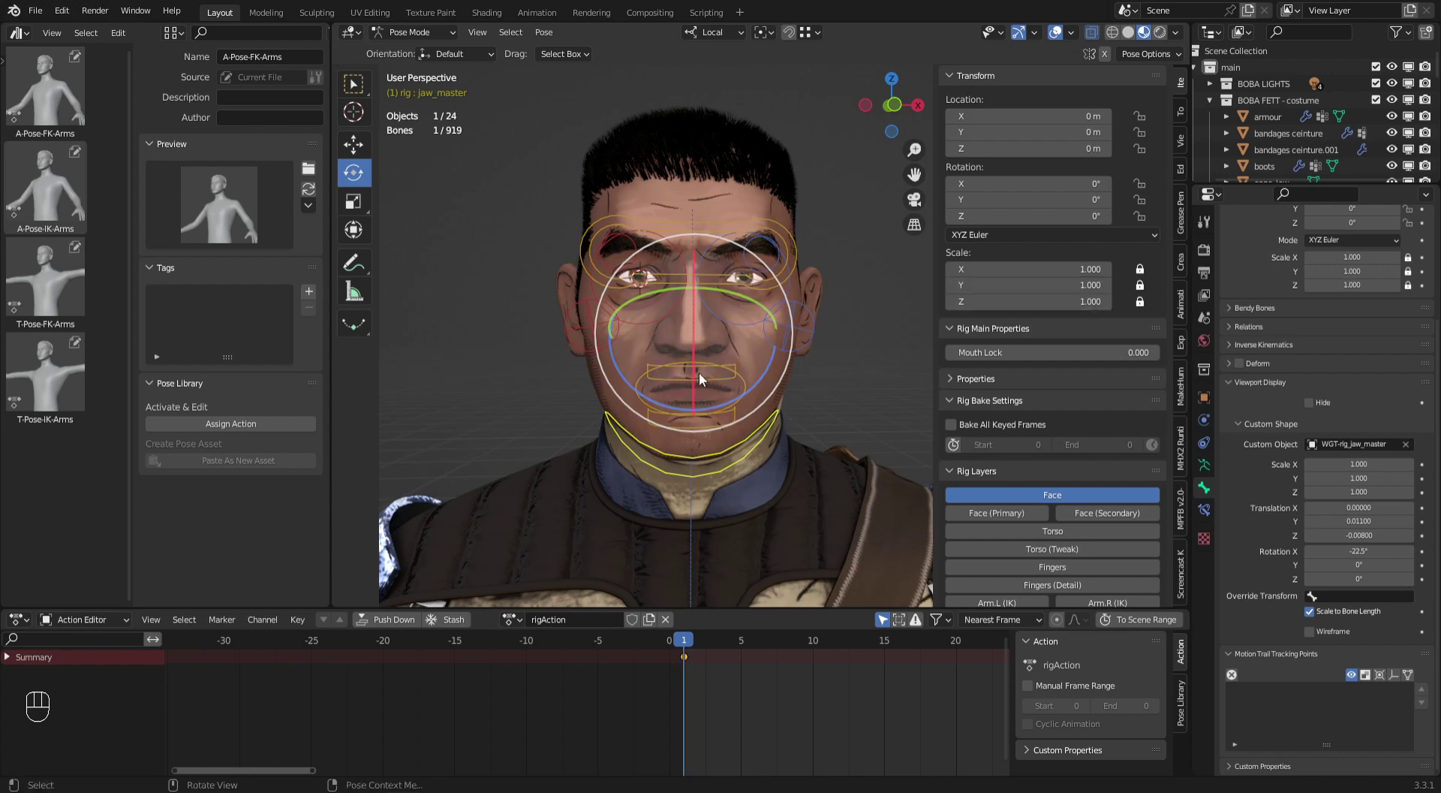
pyautogui.click(694, 359)
pyautogui.click(695, 367)
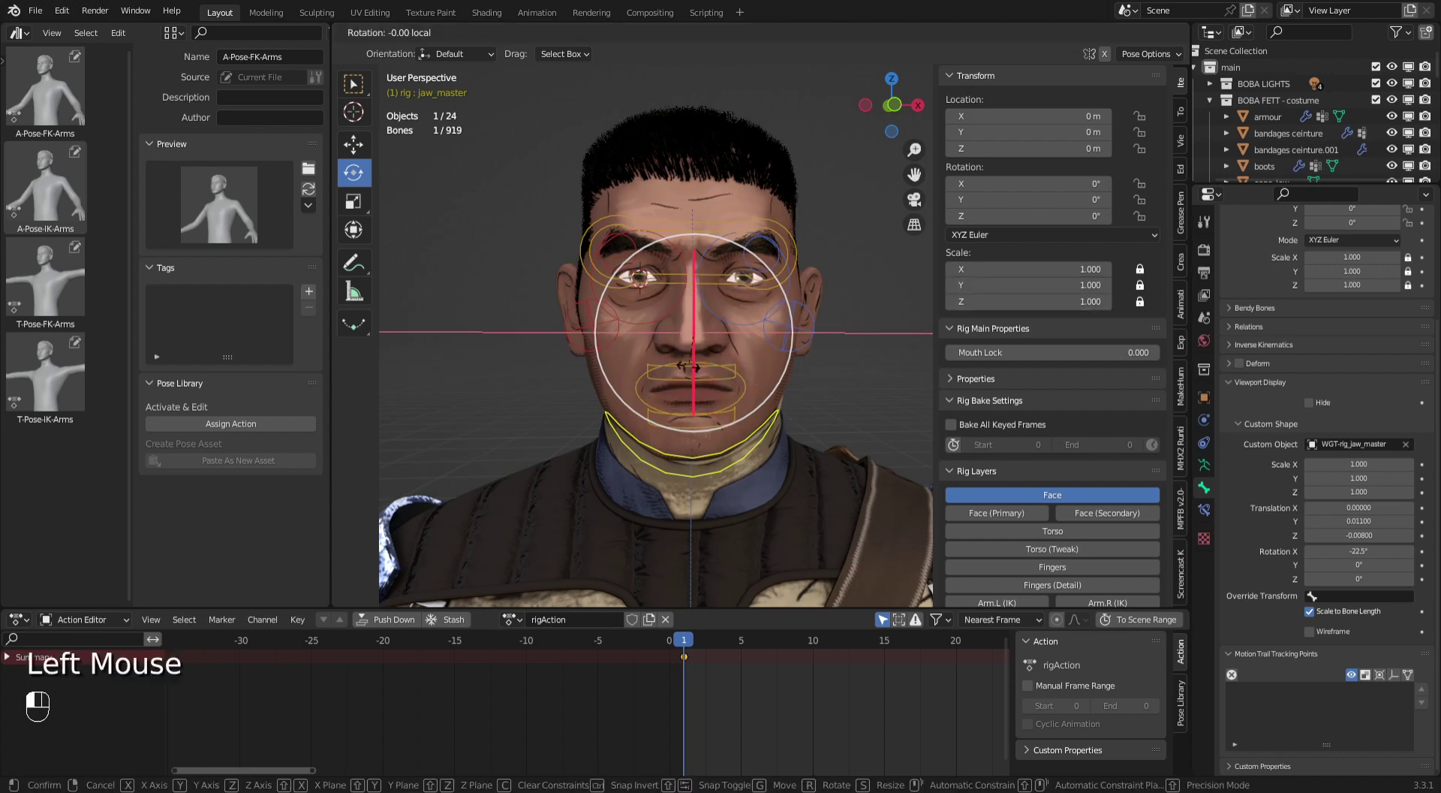
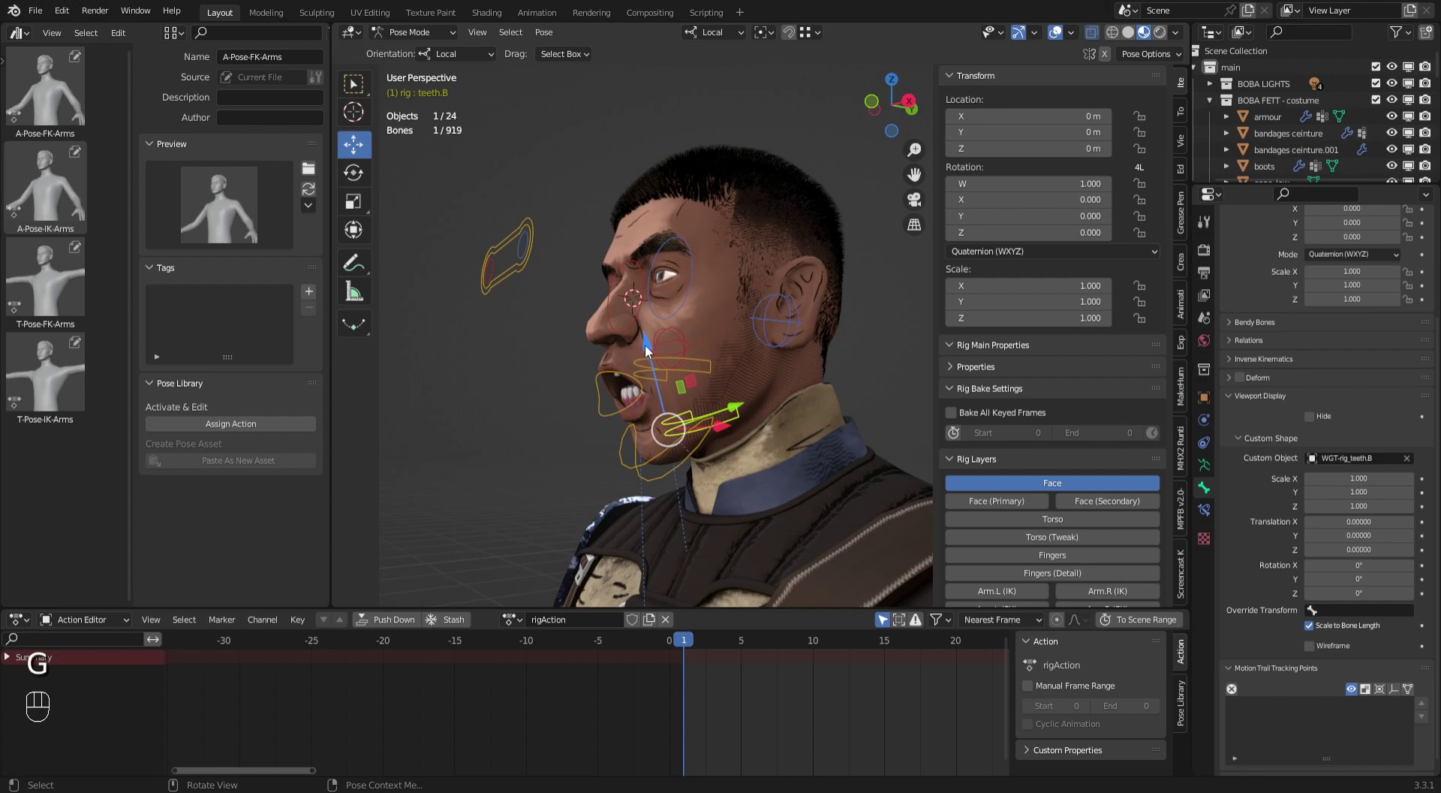
# Test-move the upper teeth controller teeth.T along its axis and watch the teeth follow.
pyautogui.click(654, 348)
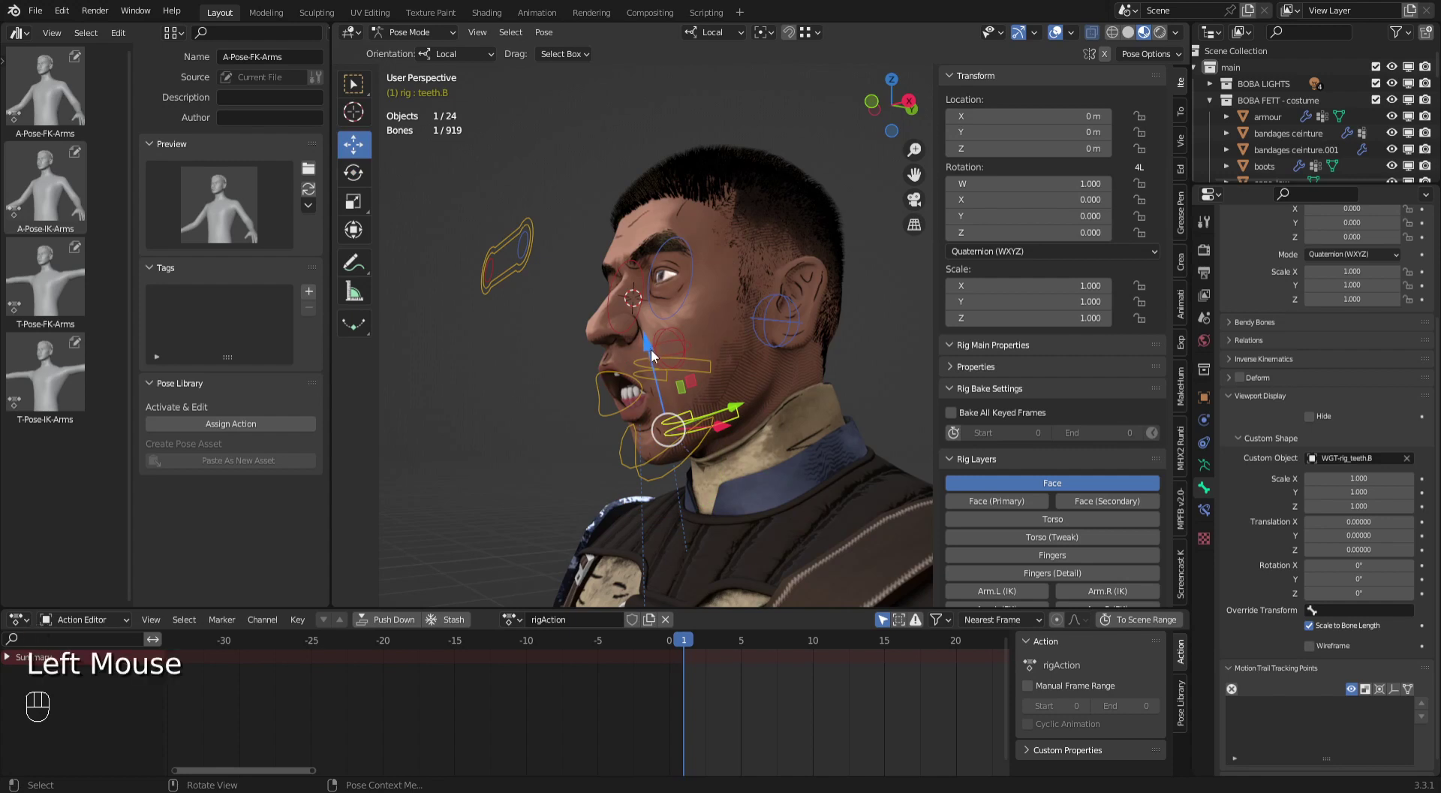
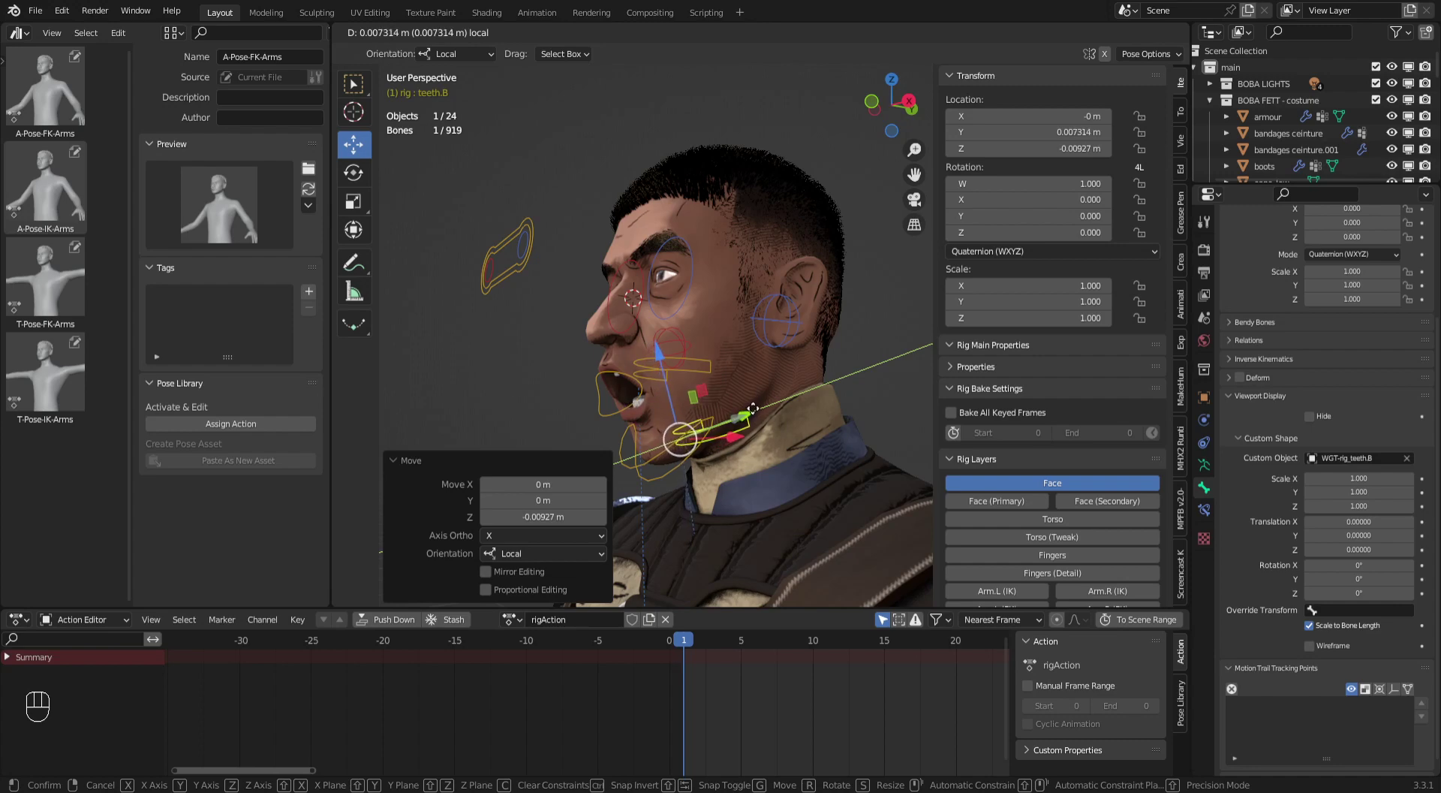
pyautogui.middleClick(736, 392)
pyautogui.moveTo(735, 392); pyautogui.dragTo(727, 367)
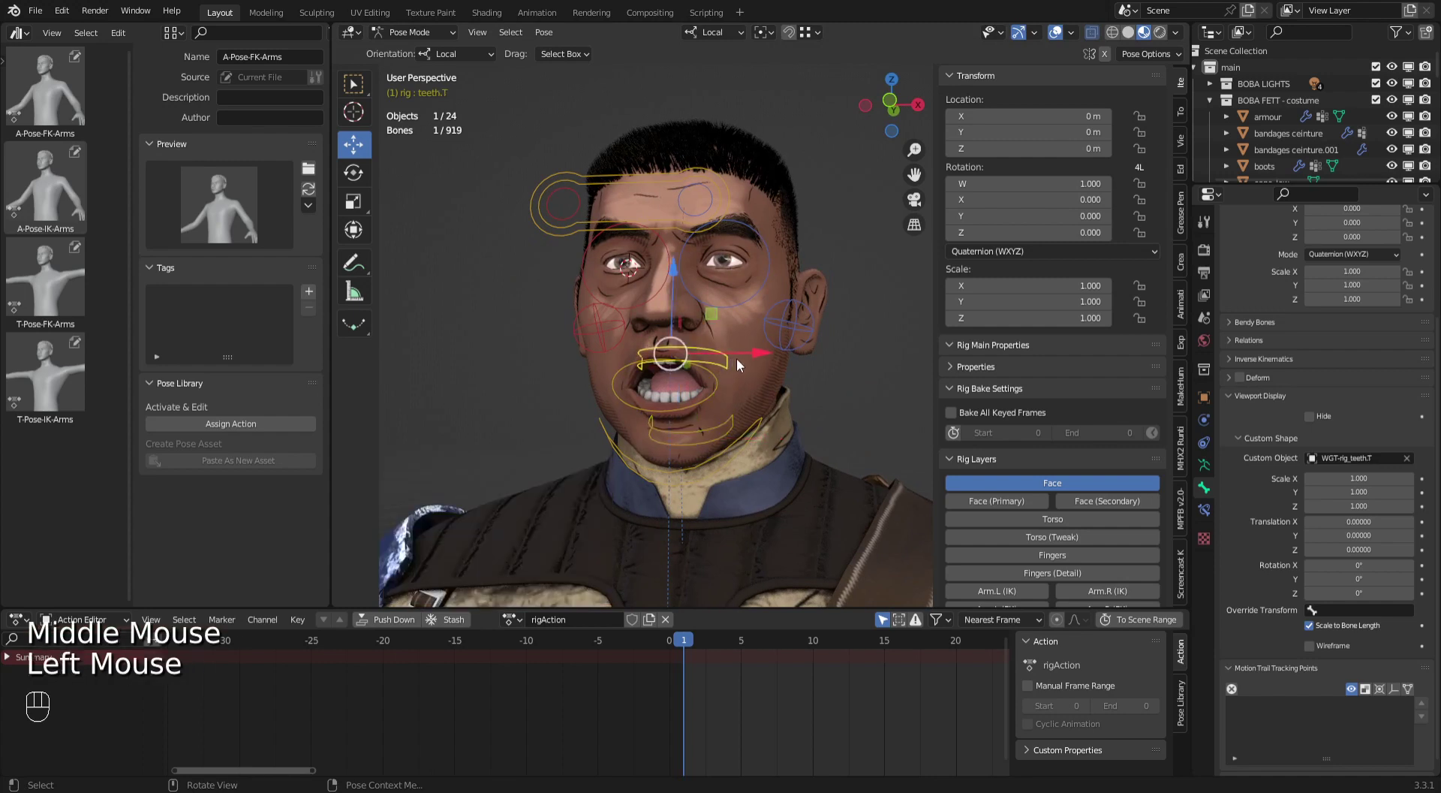
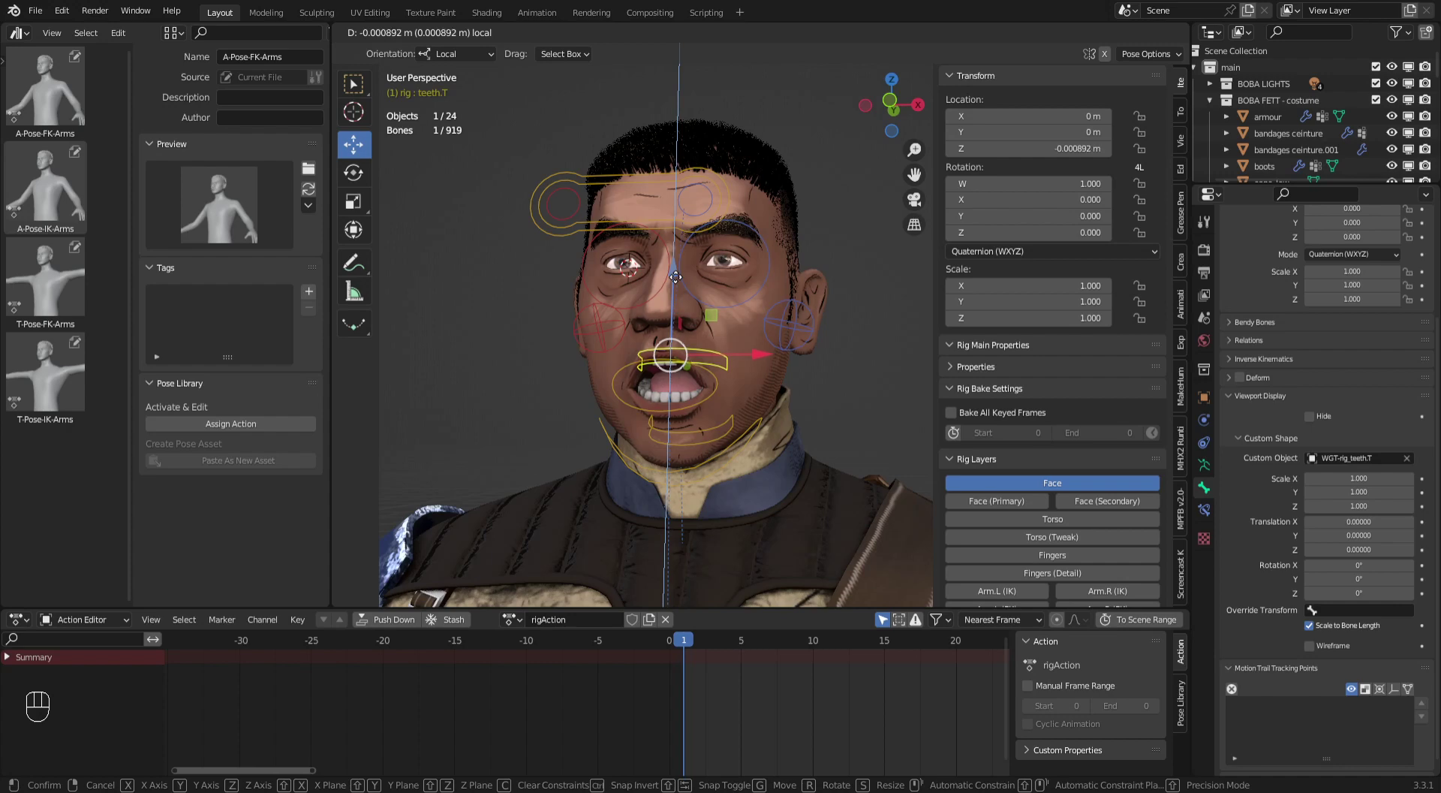
pyautogui.moveTo(788, 327); pyautogui.dragTo(741, 308)
pyautogui.moveTo(745, 324); pyautogui.dragTo(818, 286)
pyautogui.moveTo(764, 305); pyautogui.dragTo(627, 376)
pyautogui.click(583, 400)
pyautogui.click(572, 400)
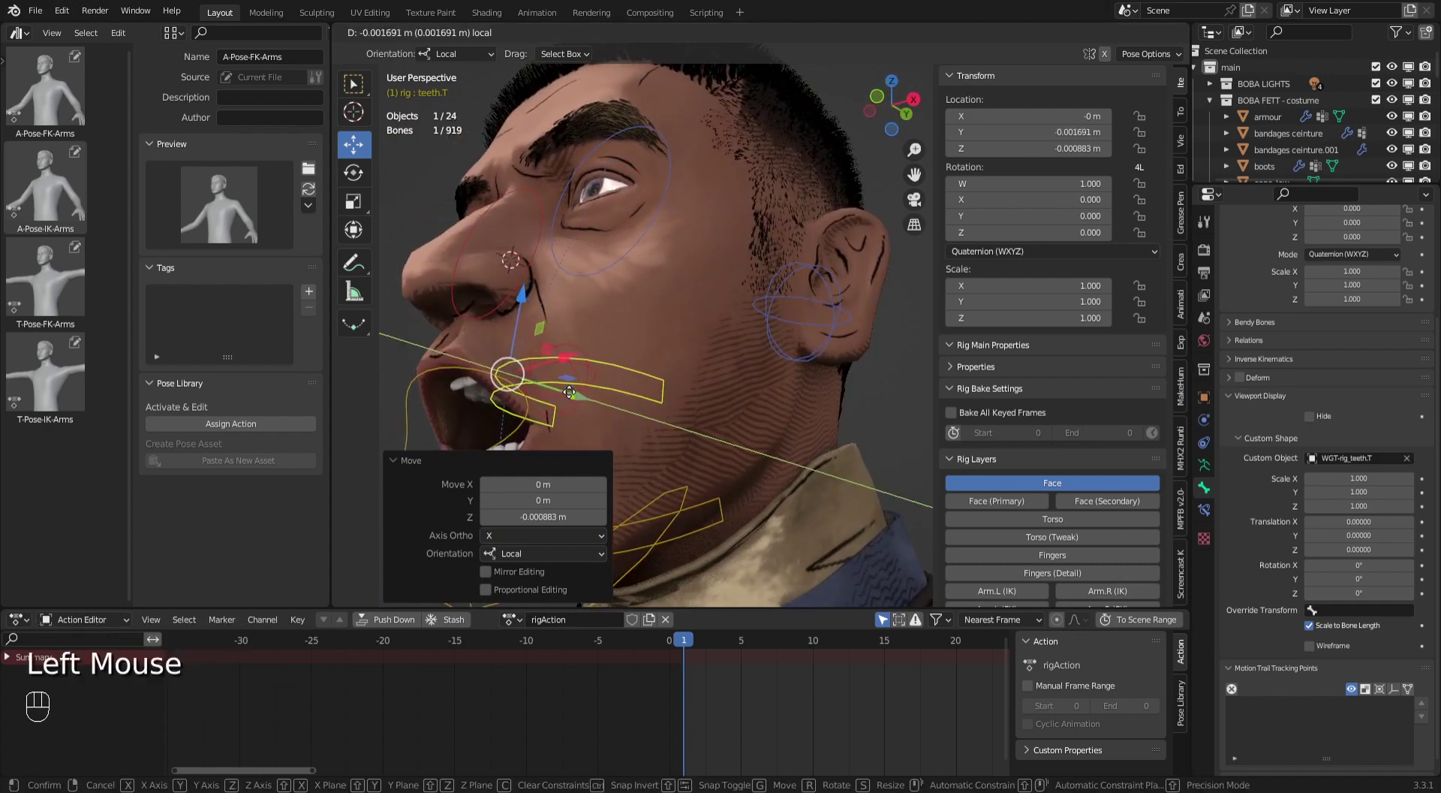
# Undo the move, lower the upper teeth controller slightly, then select the lower teeth controller.
pyautogui.press('ctrl+z')
pyautogui.doubleClick(533, 298)
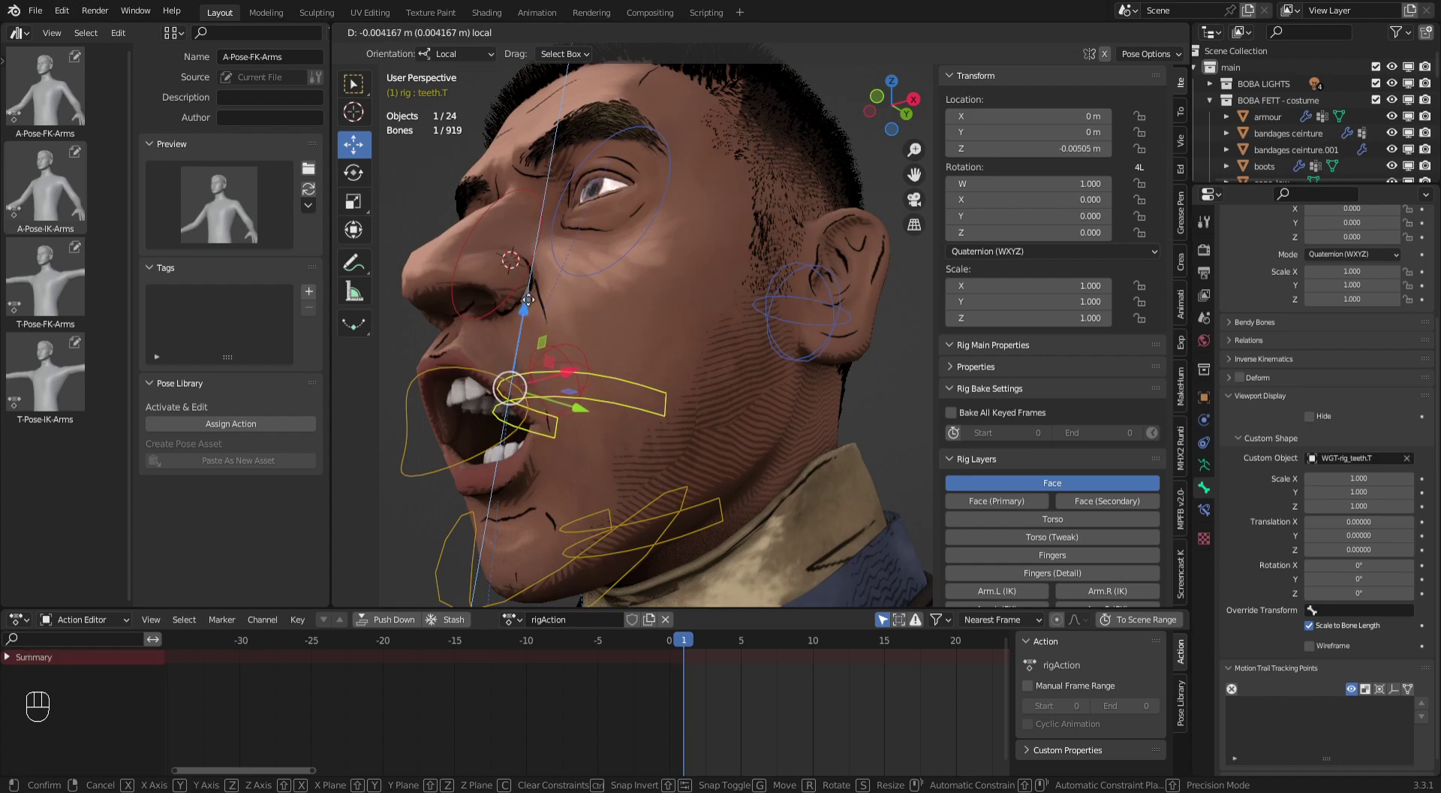
pyautogui.moveTo(627, 330); pyautogui.dragTo(749, 331)
pyautogui.moveTo(736, 342); pyautogui.dragTo(669, 377)
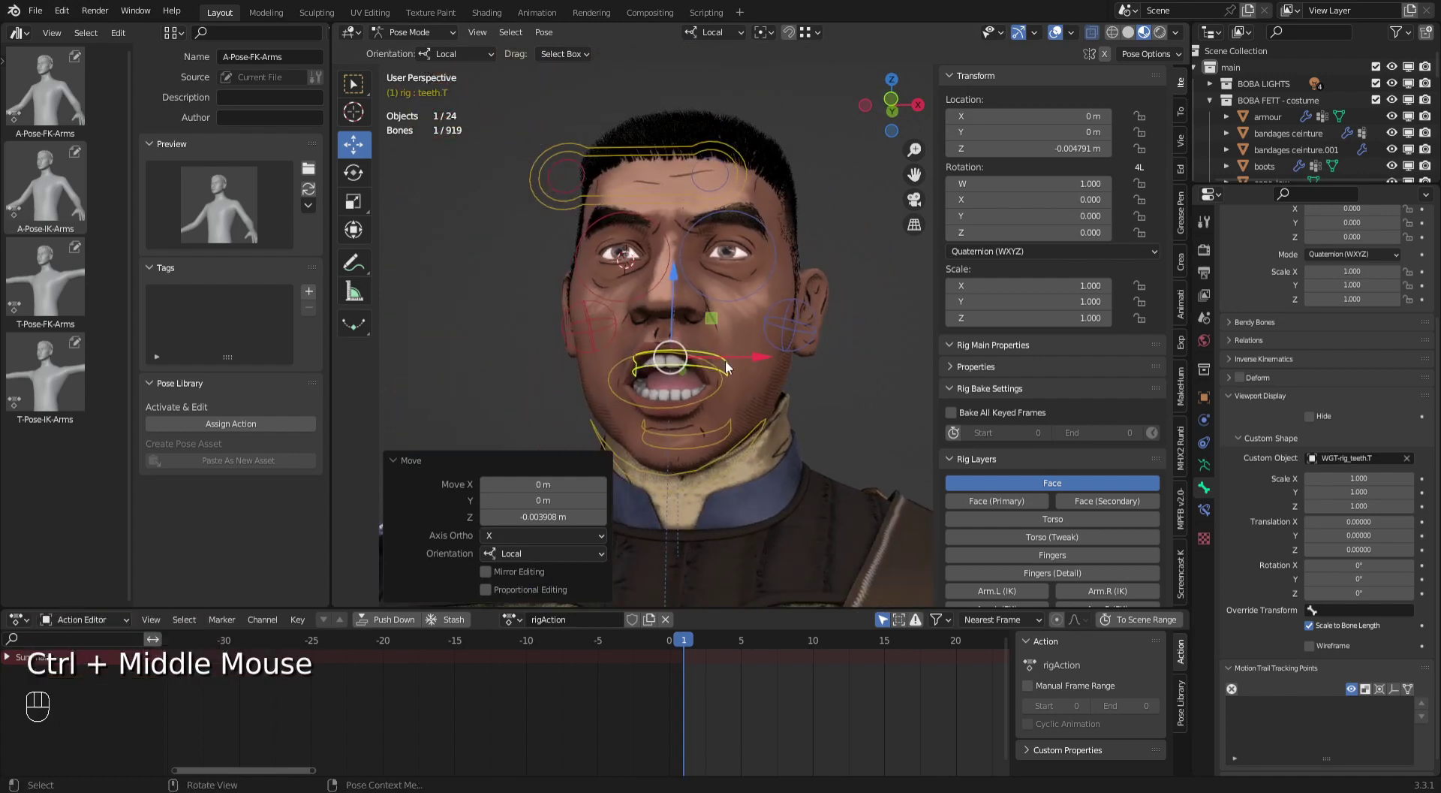
pyautogui.click(732, 434)
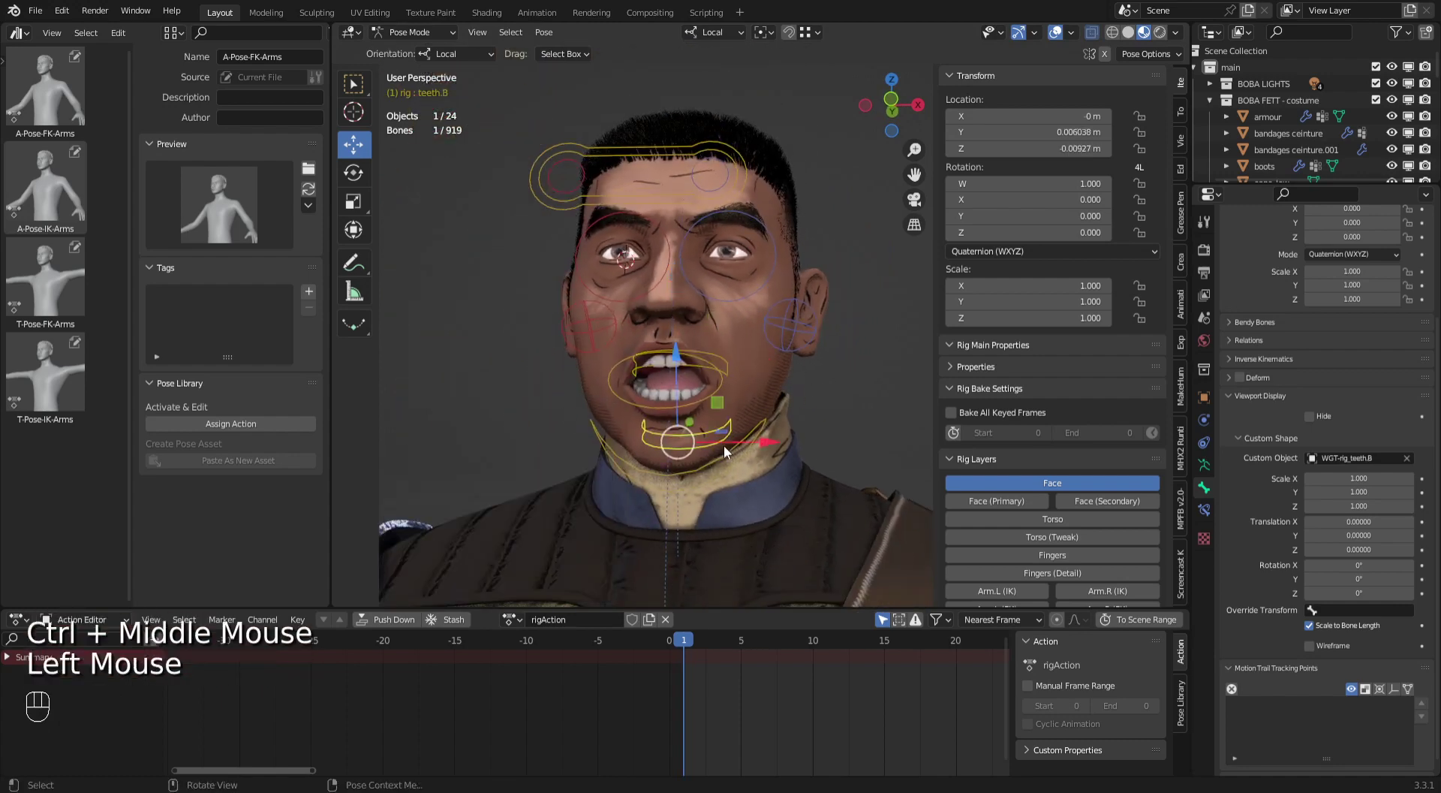
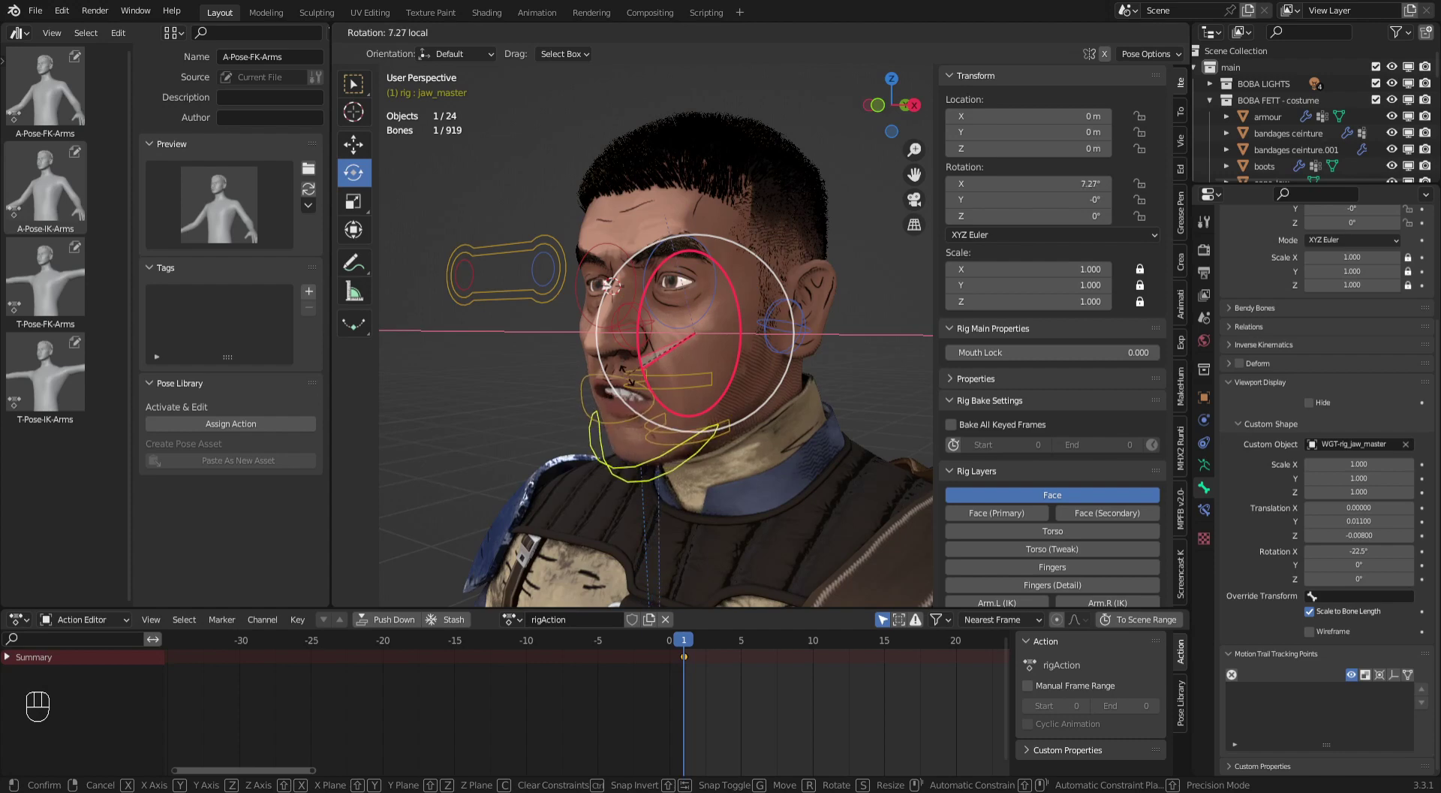
# Open the jaw a little further and tilt the lower teeth controller to suit the opened mouth.
pyautogui.moveTo(683, 399); pyautogui.dragTo(741, 343)
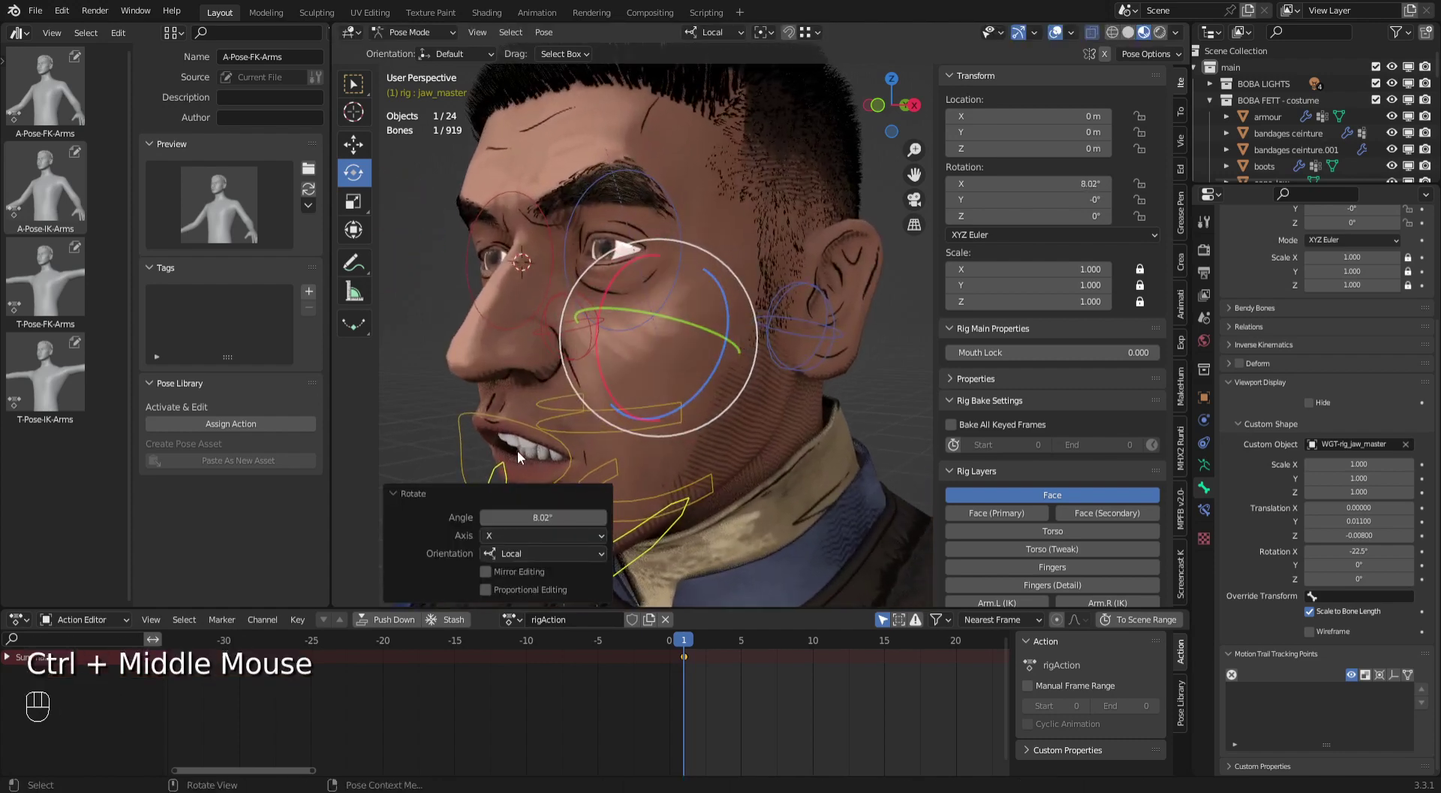
pyautogui.moveTo(526, 450); pyautogui.dragTo(664, 409)
pyautogui.moveTo(674, 408); pyautogui.dragTo(697, 395)
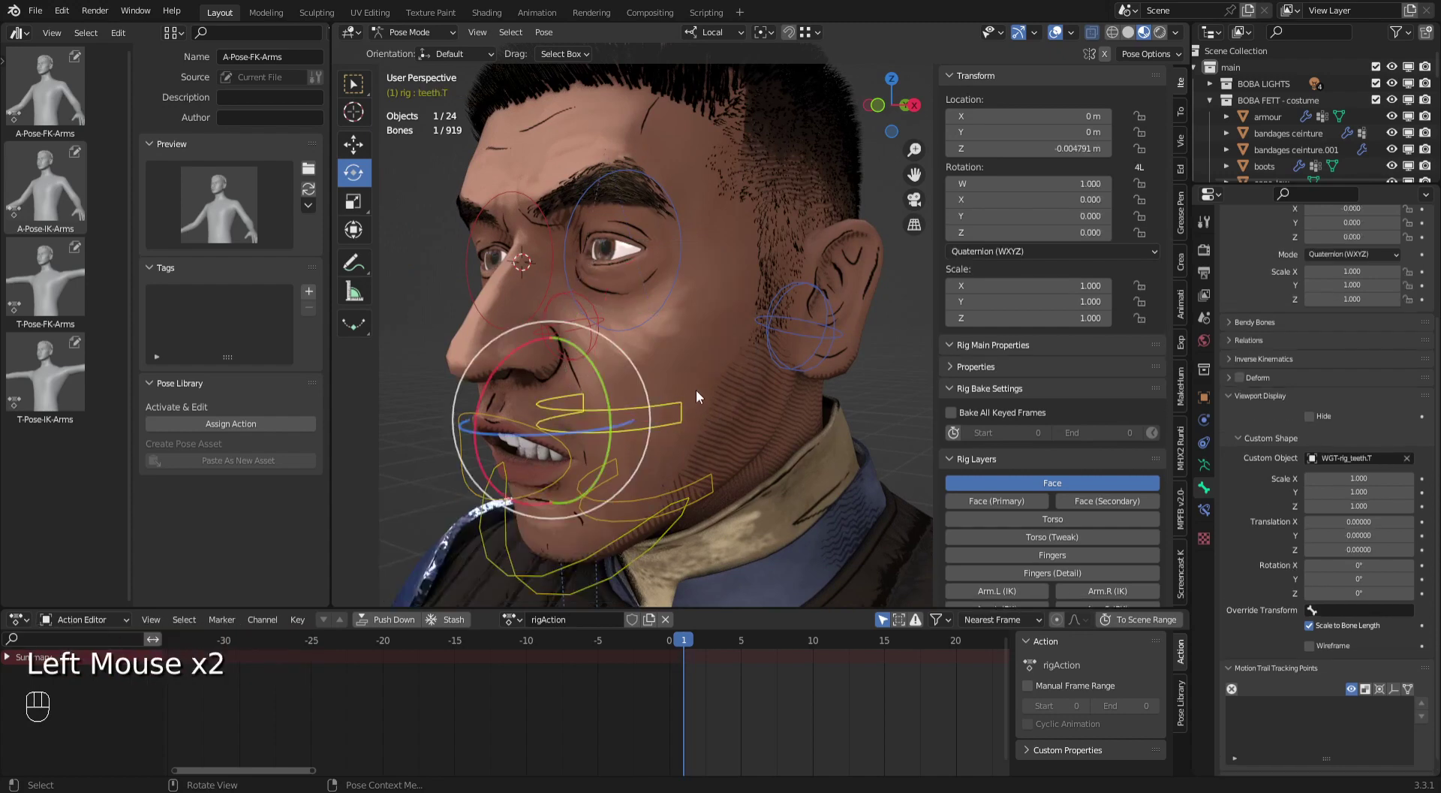
pyautogui.press('g')
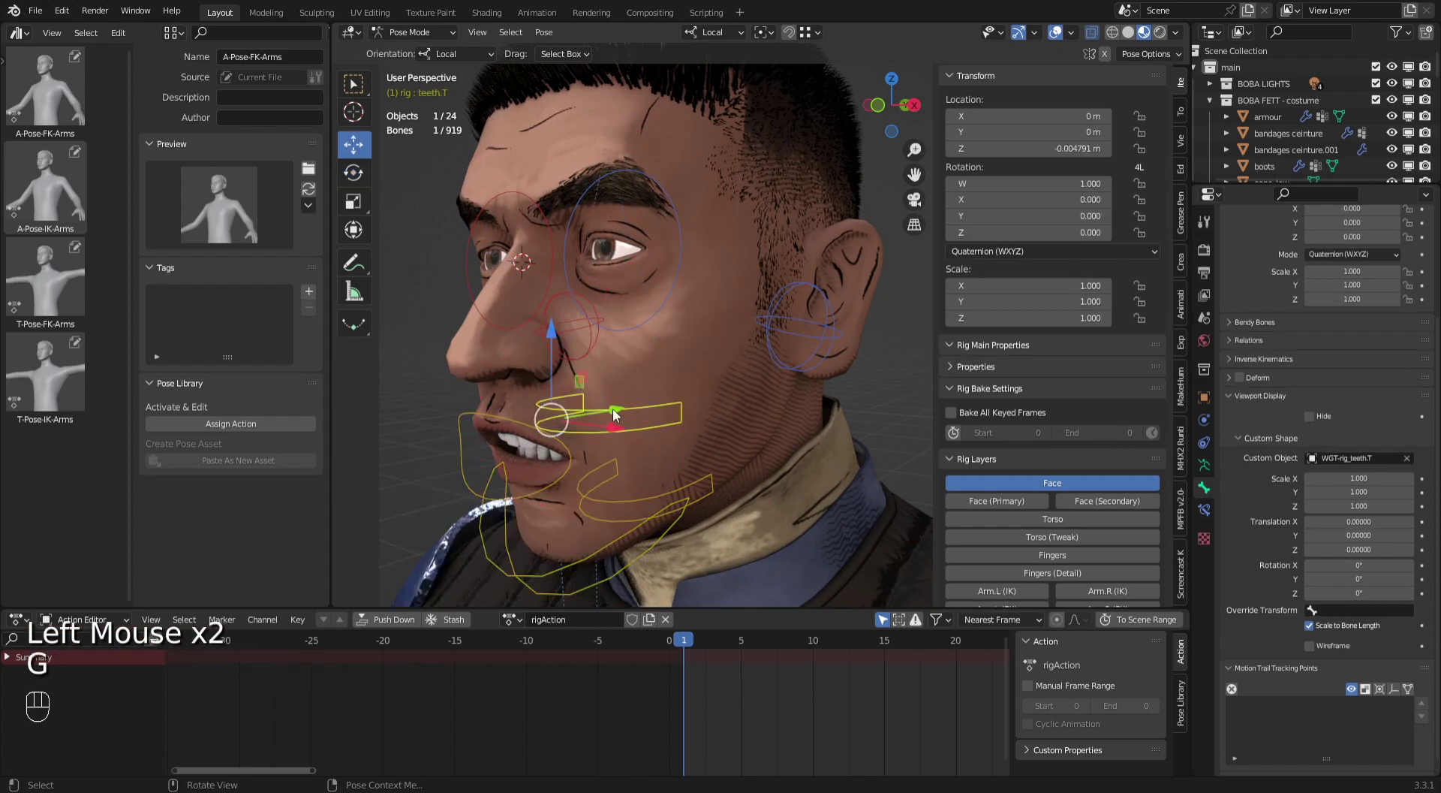
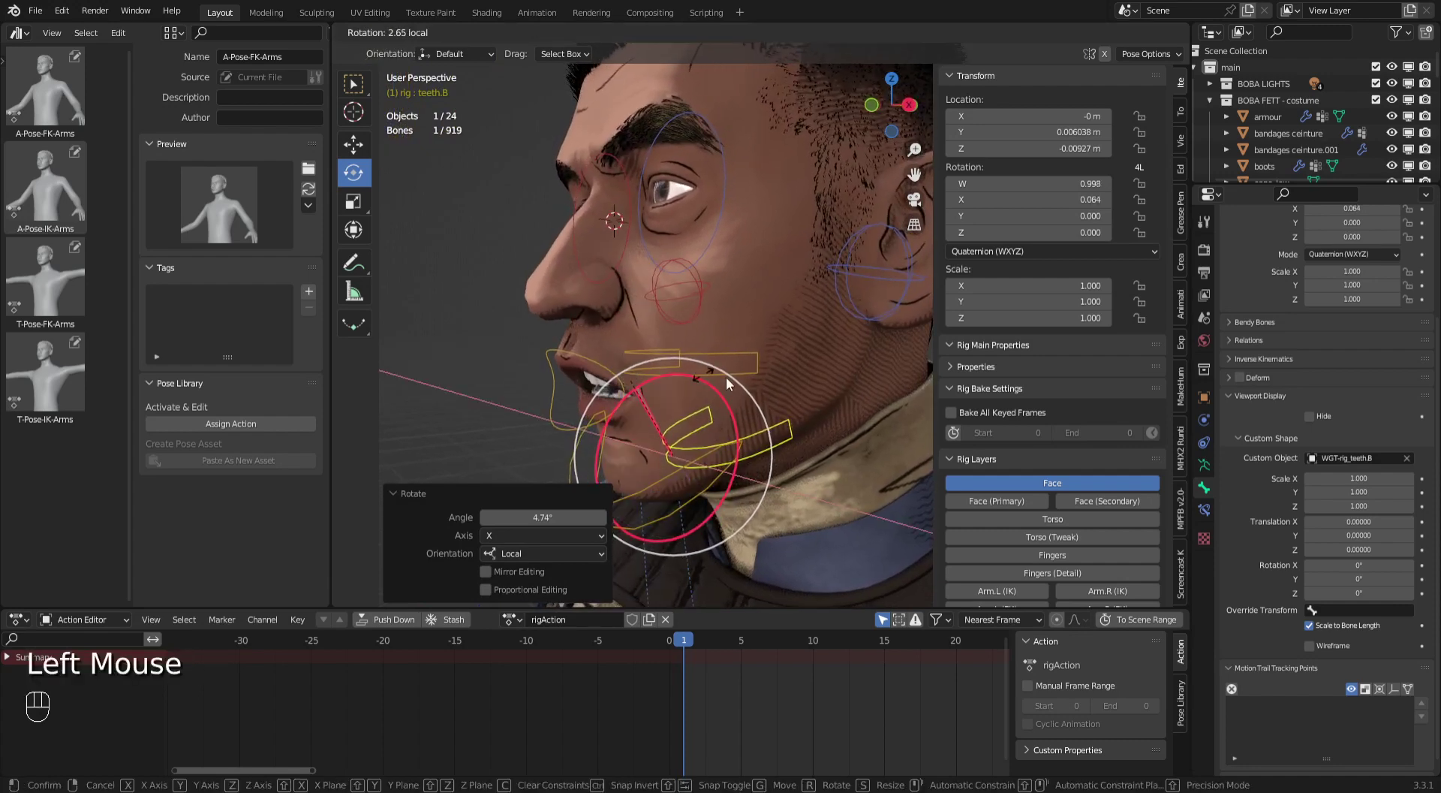
pyautogui.press('g')
# Slide the lower teeth controller forward slightly, then select jaw_master rotated about 8 degrees.
pyautogui.click(746, 426)
pyautogui.click(752, 422)
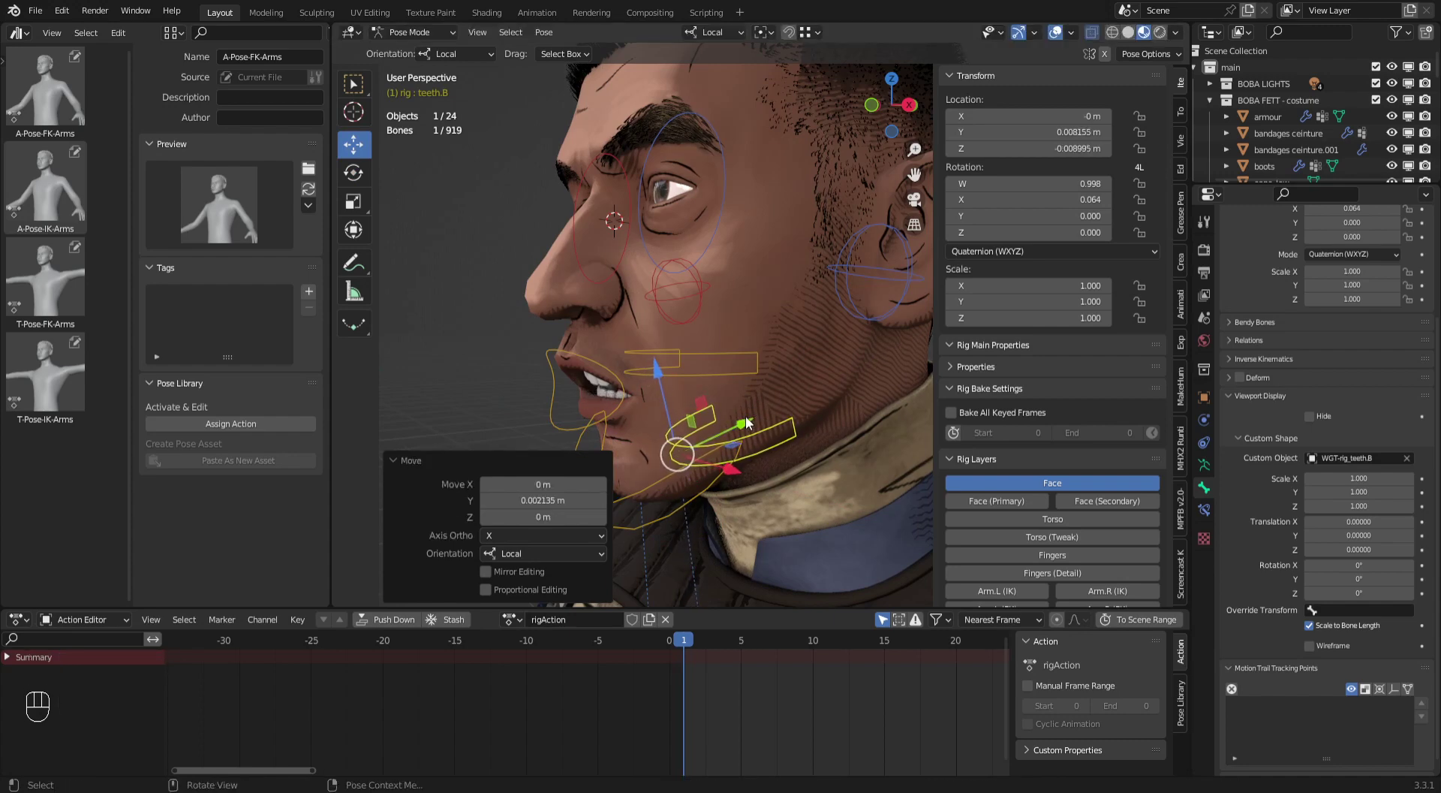
pyautogui.moveTo(761, 422); pyautogui.dragTo(818, 408)
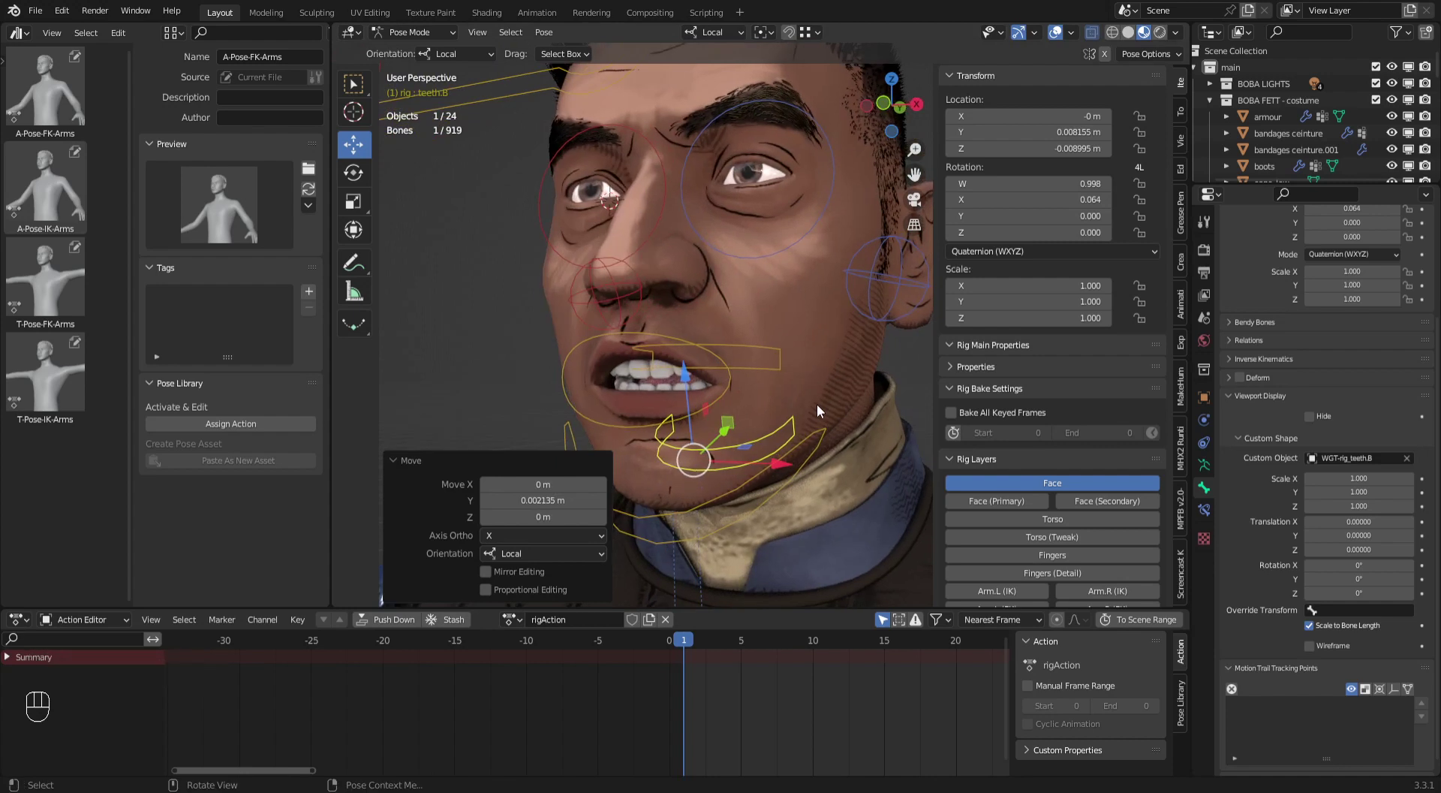
pyautogui.moveTo(789, 398); pyautogui.dragTo(699, 497)
pyautogui.click(700, 497)
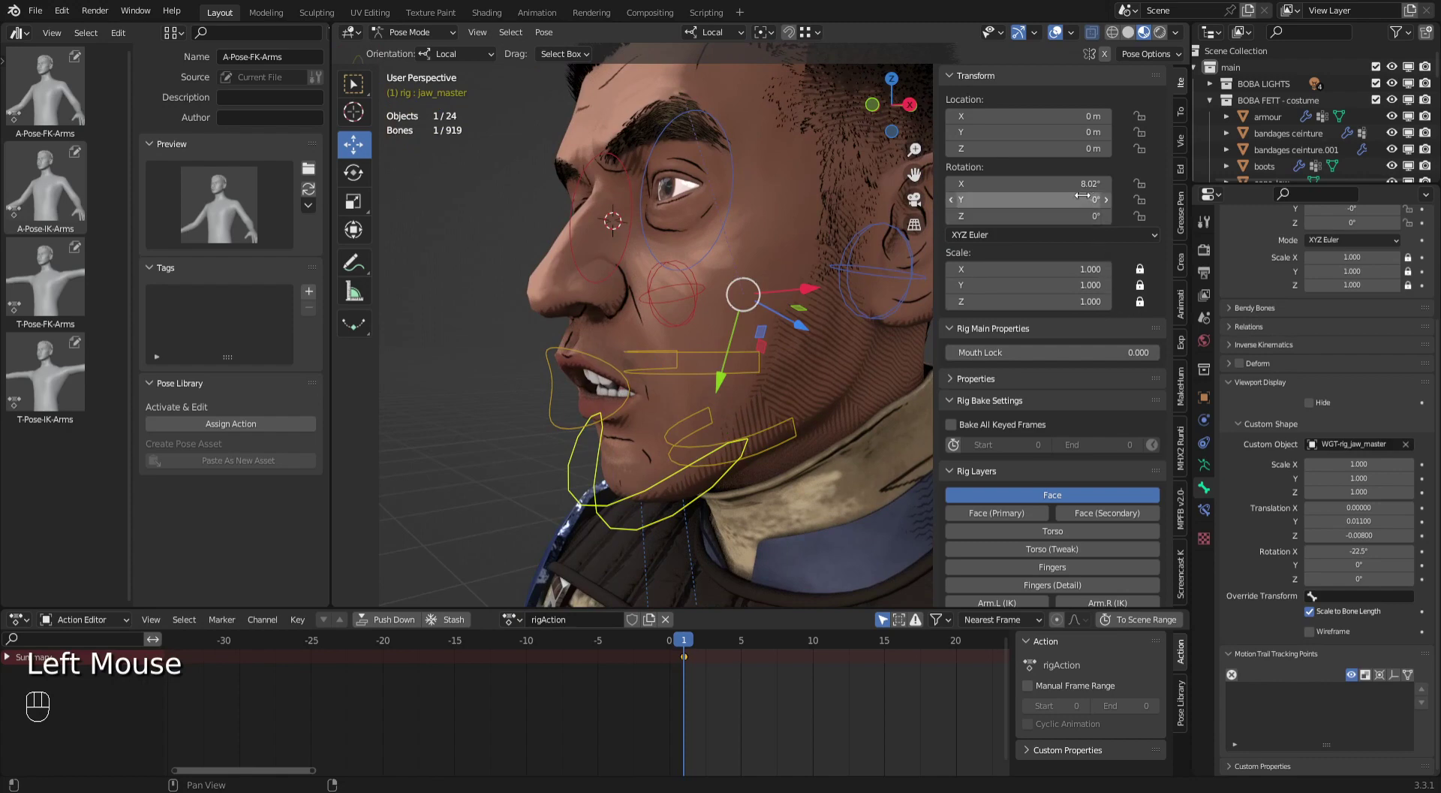
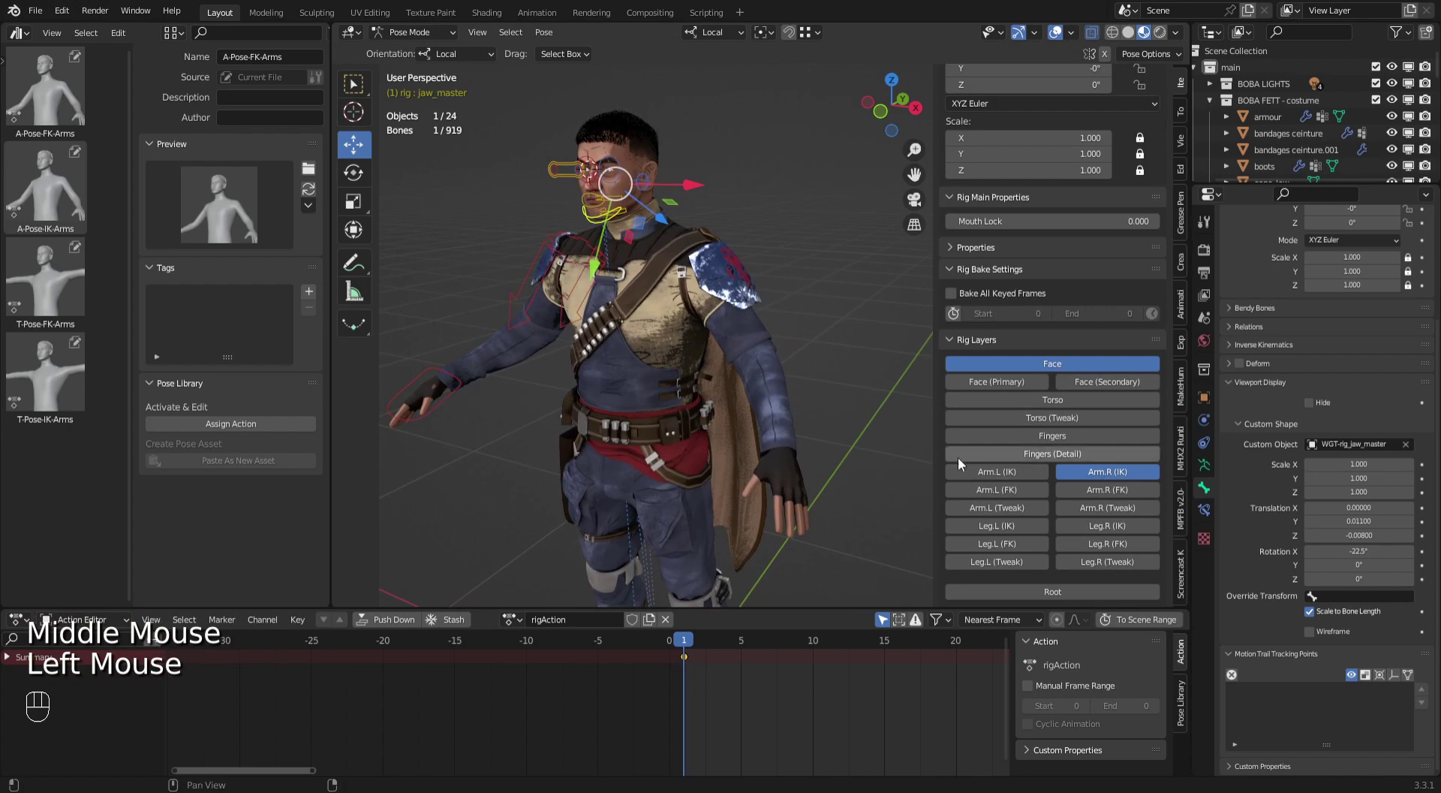
# Show the Arm IK rig layer and test-drag the hand_ik.L control, undoing the move.
pyautogui.click(877, 479)
pyautogui.click(807, 487)
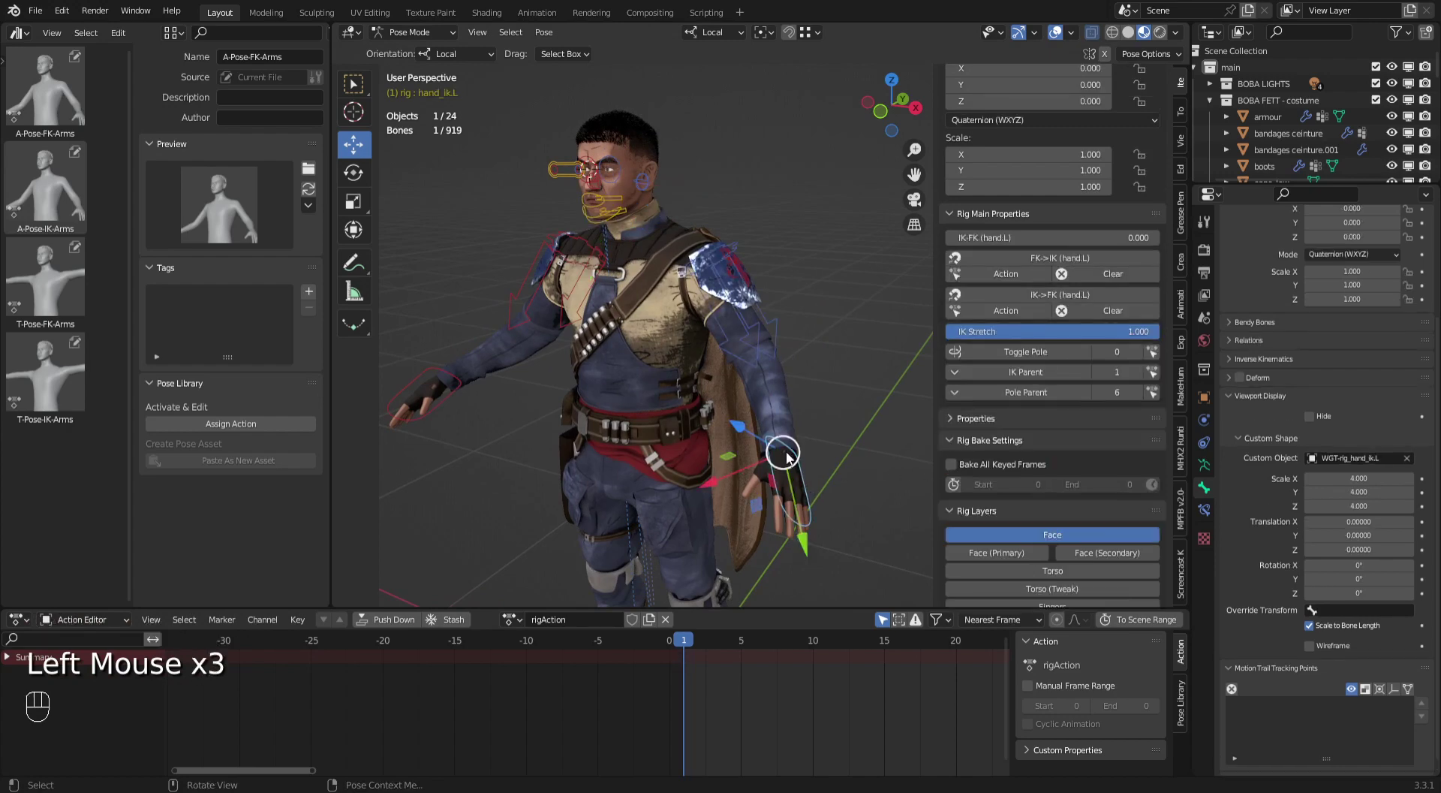
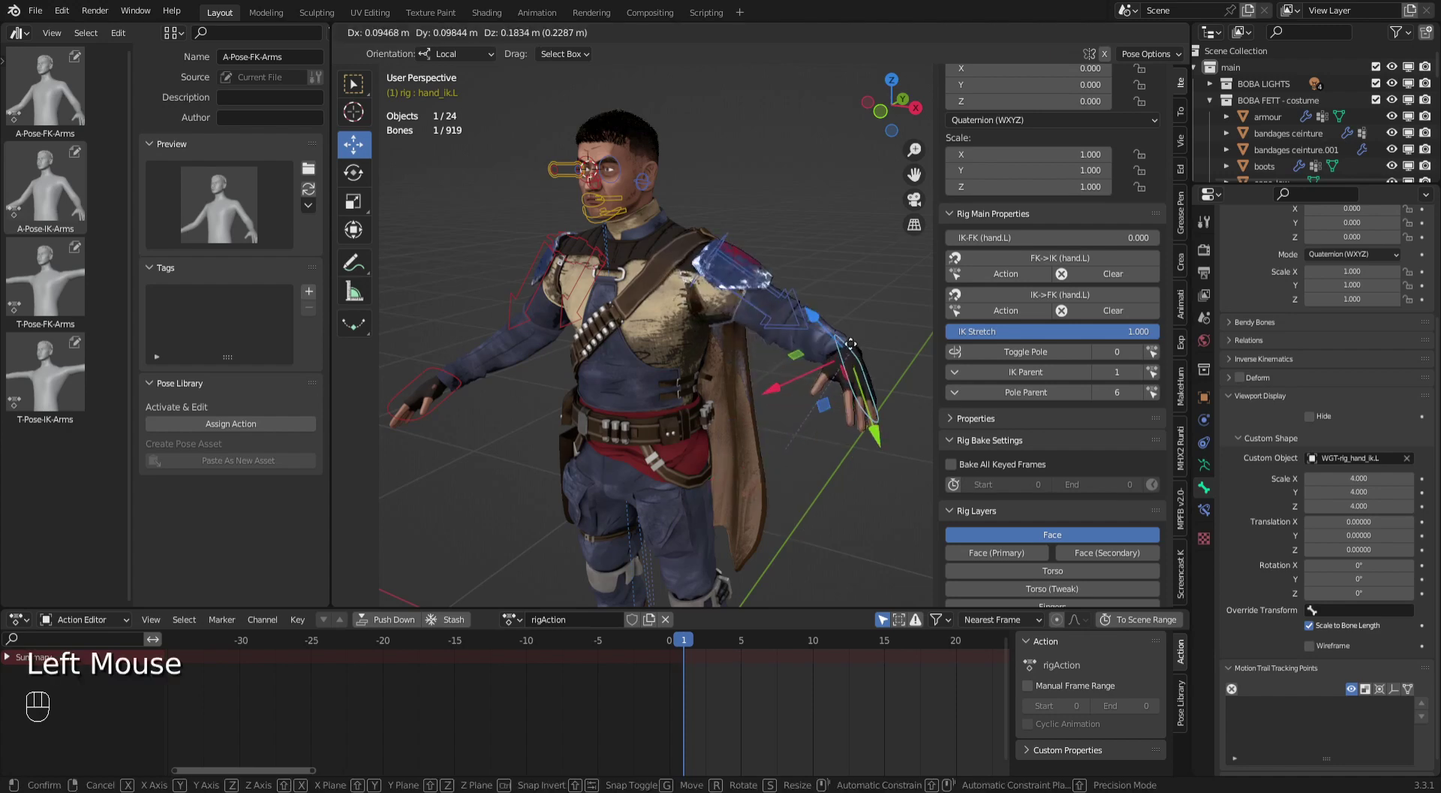
pyautogui.press('ctrl+z')
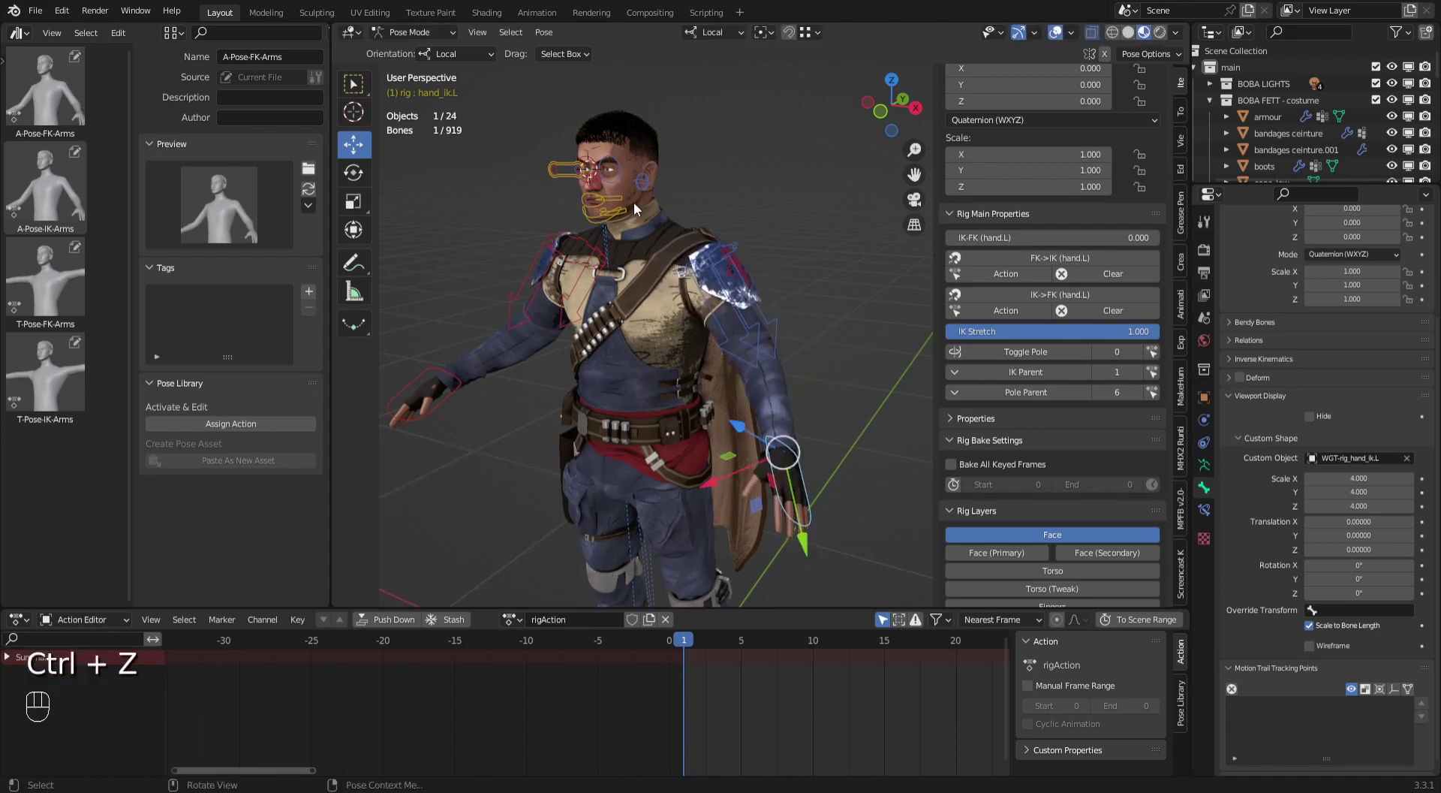
# Select jaw_master and clear its rotation back to zero.
pyautogui.moveTo(636, 210); pyautogui.dragTo(661, 175)
pyautogui.moveTo(698, 208); pyautogui.dragTo(839, 343)
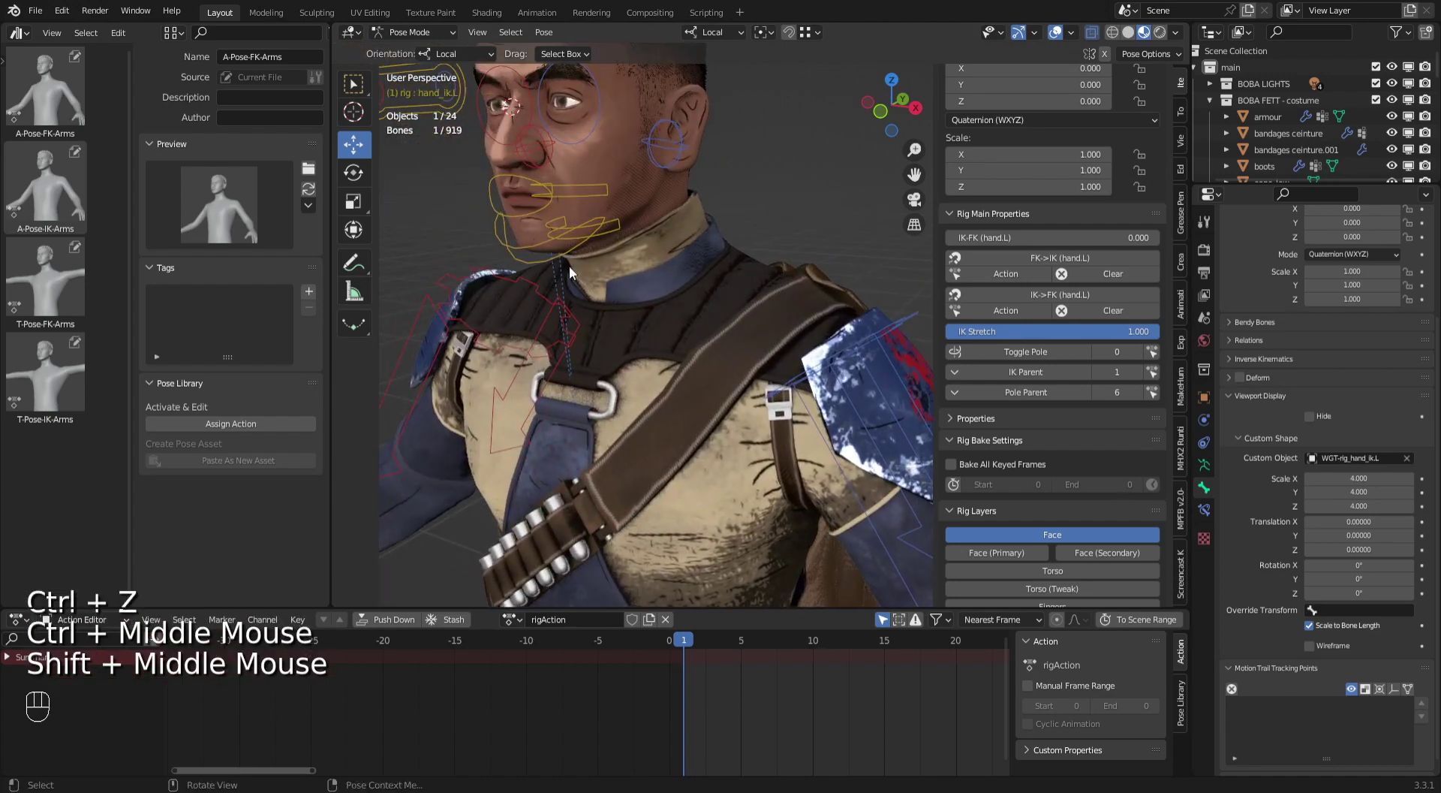
pyautogui.click(553, 259)
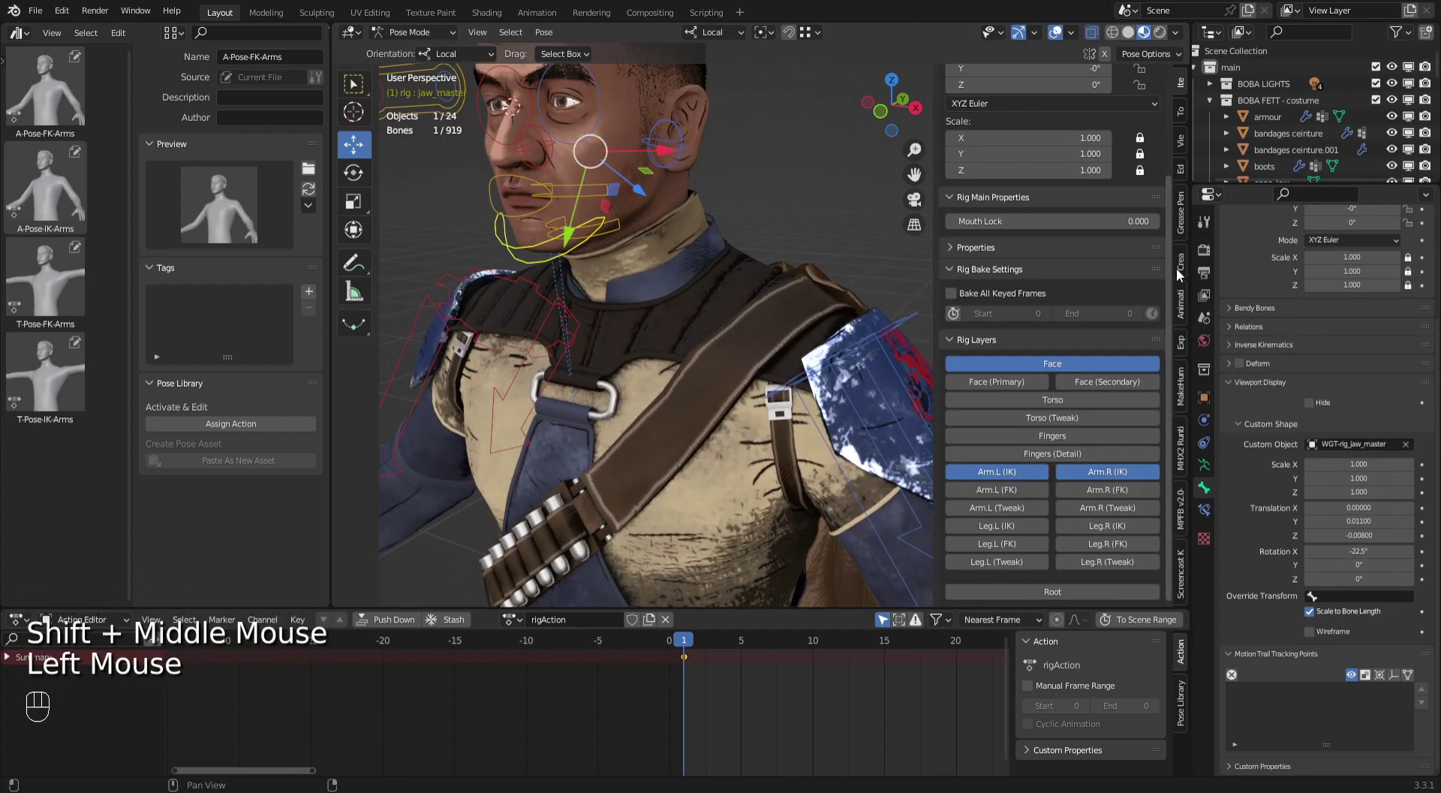
pyautogui.click(1189, 85)
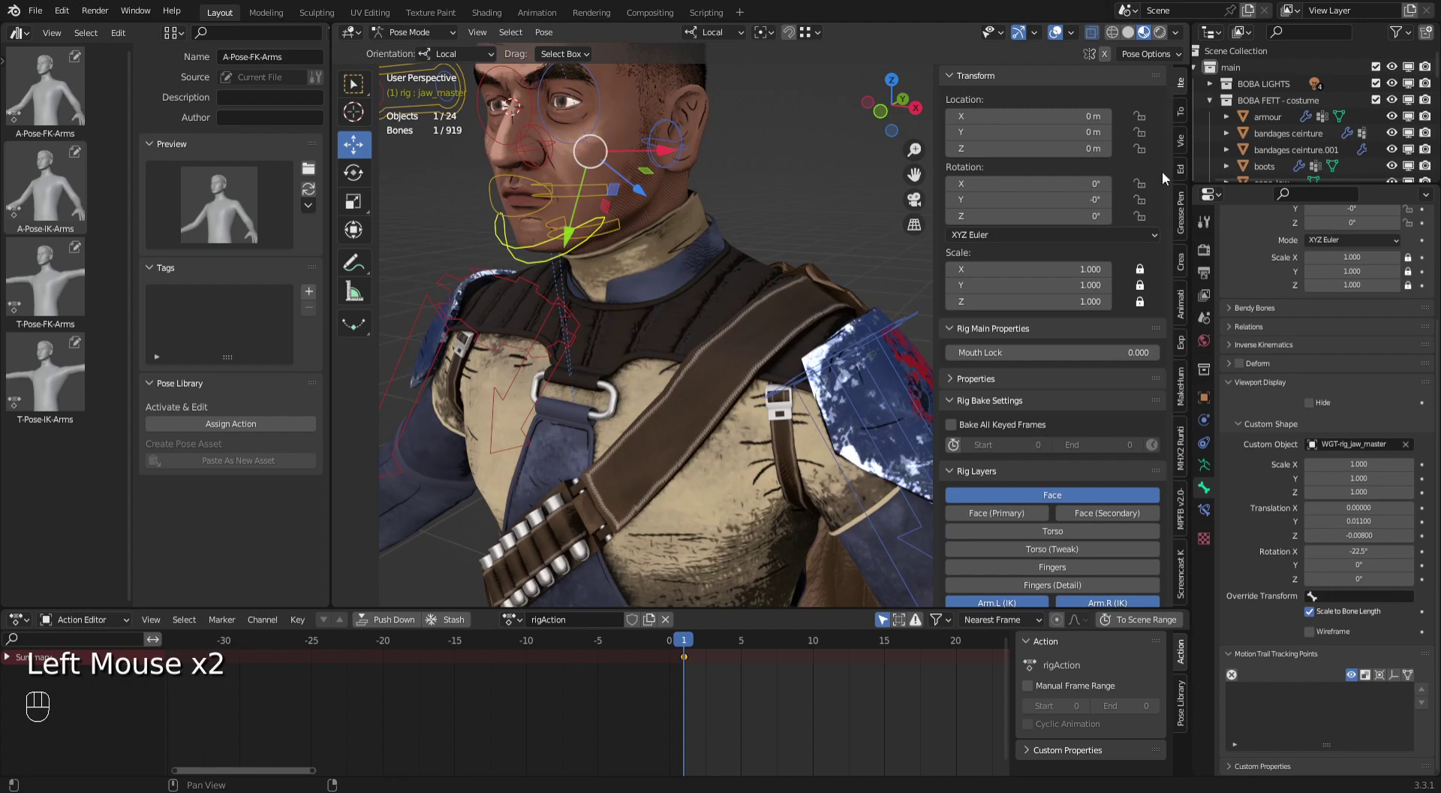
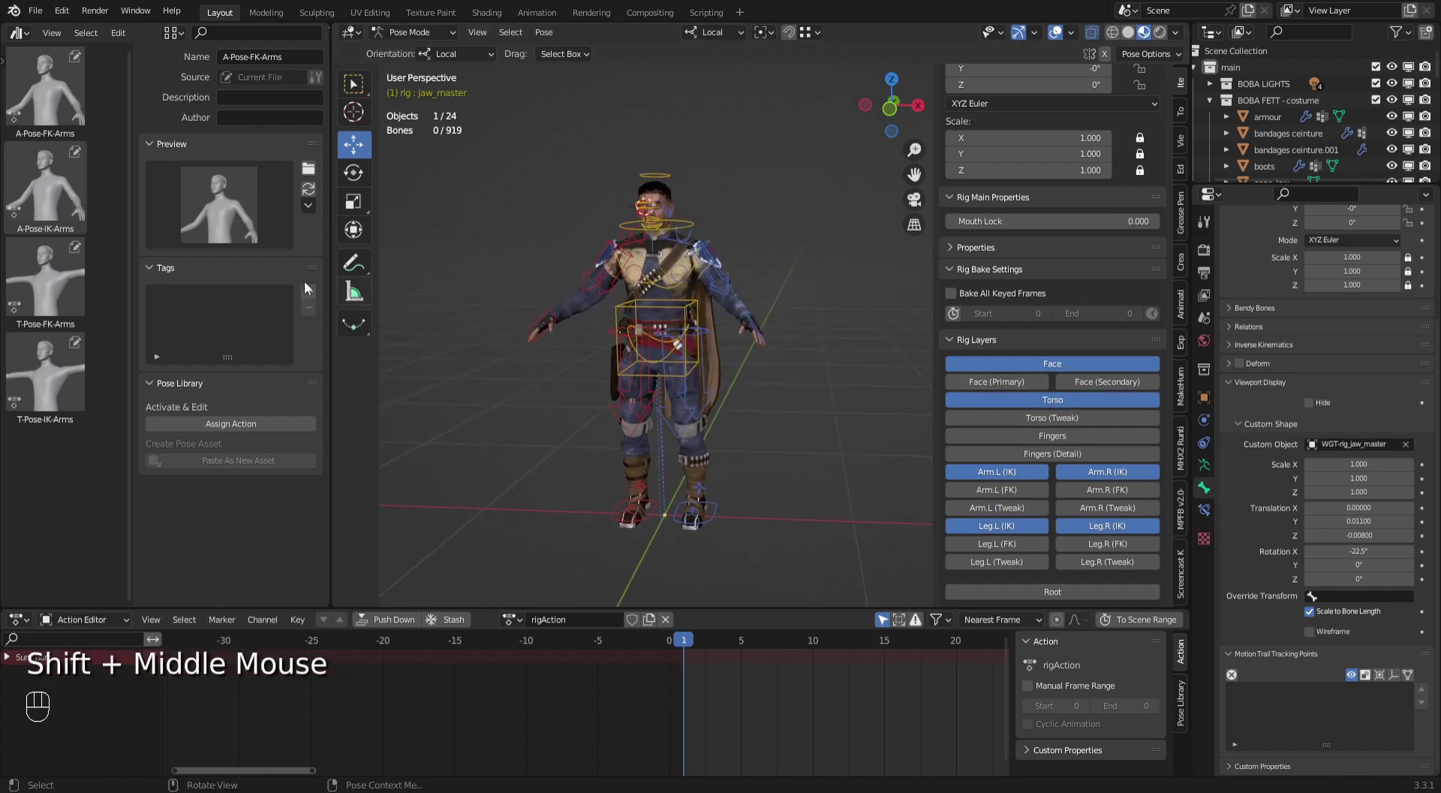
# Enable the Torso rig layer and save the file as char_boba fett_metarig_15.blend.
pyautogui.moveTo(38, 12); pyautogui.dragTo(84, 146)
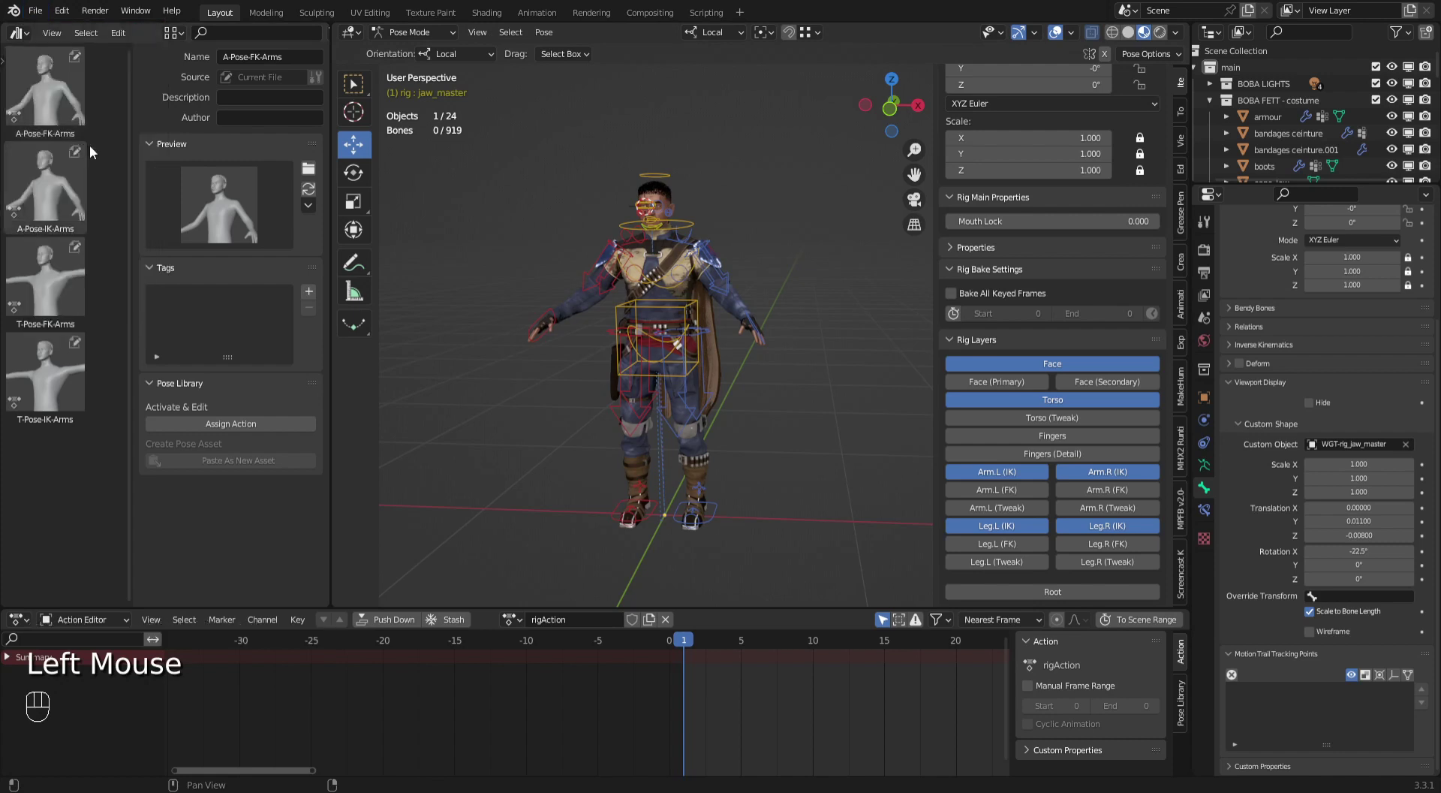
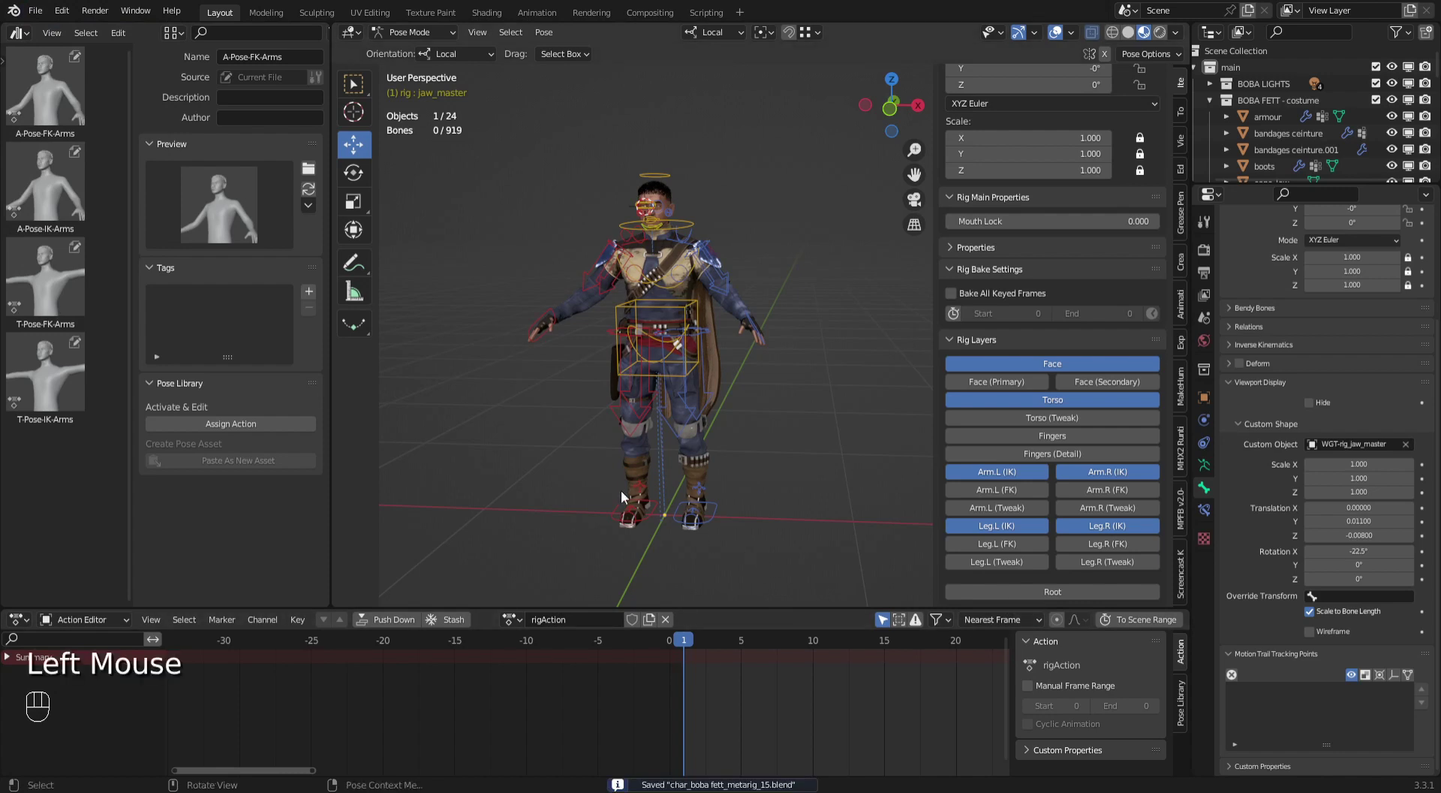
pyautogui.click(513, 445)
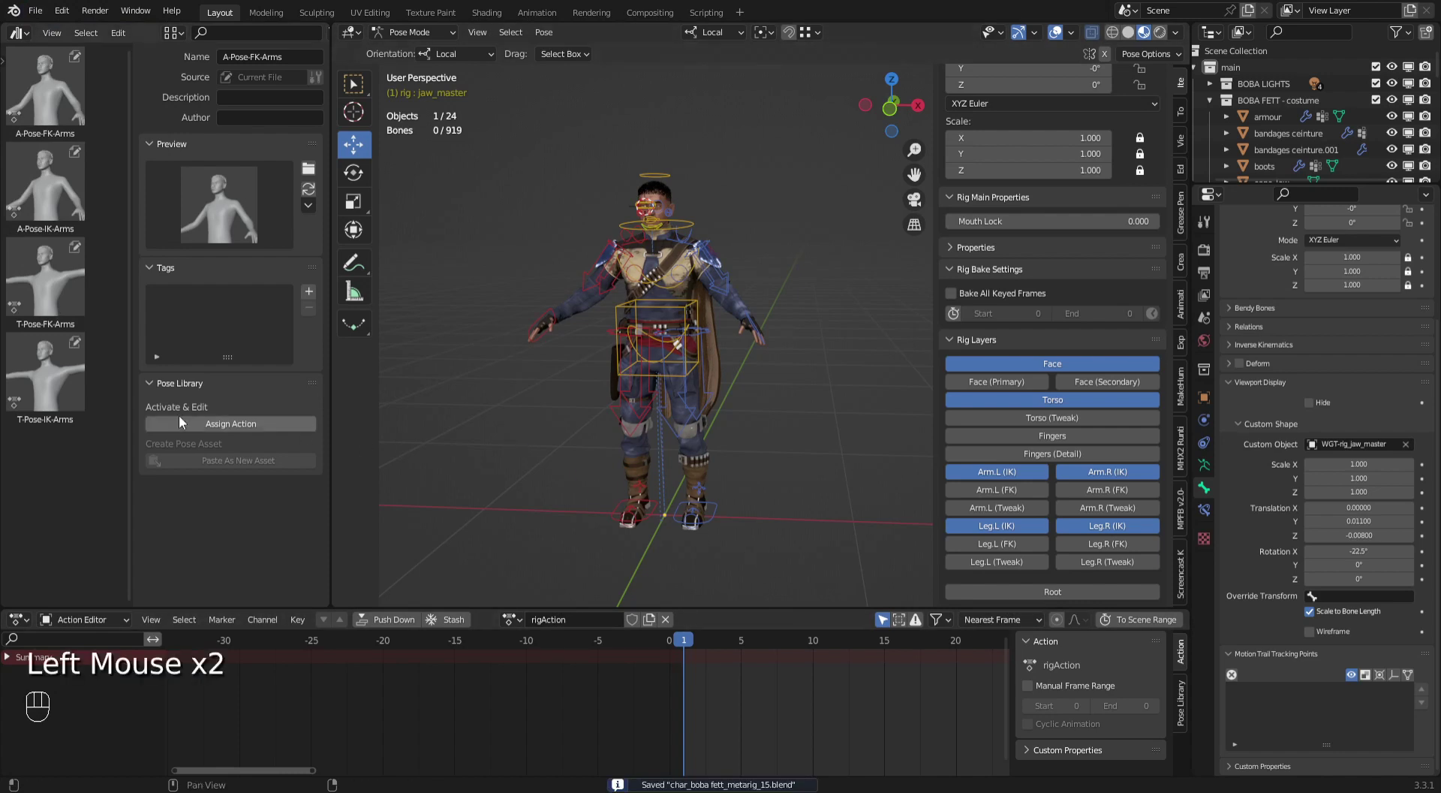